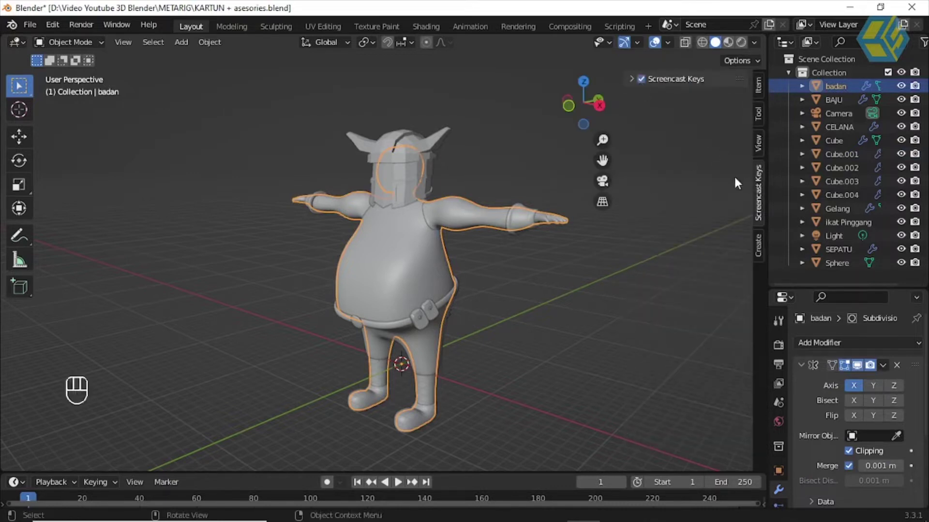
Step: Select all objects in the cartoon character scene from the viewport
key("n")
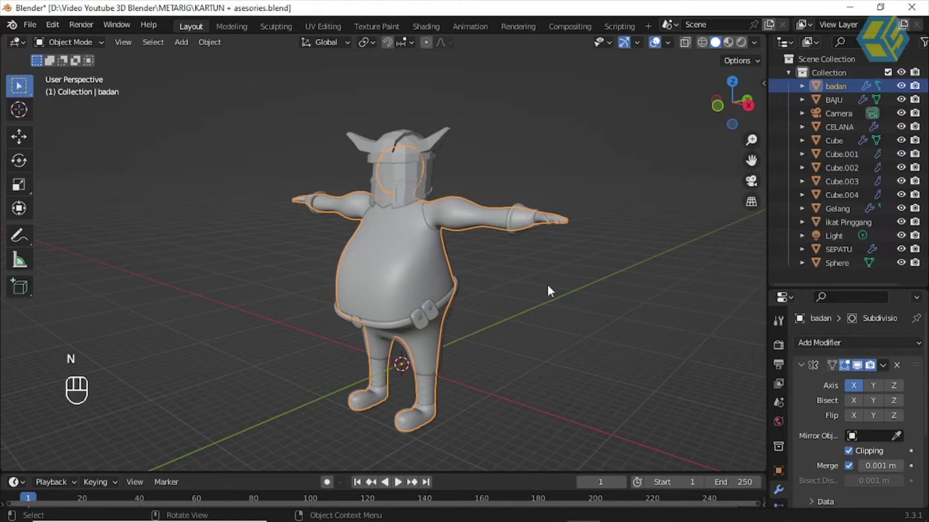
left_click(553, 288)
left_click(468, 218)
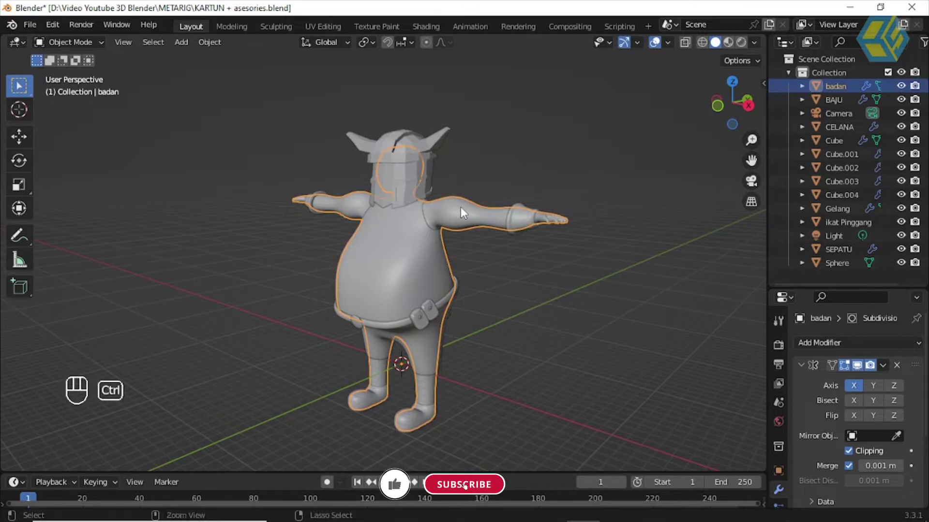
Step: Invert the selection and hide everything but the body mesh, then frame the body
key("ctrl+i")
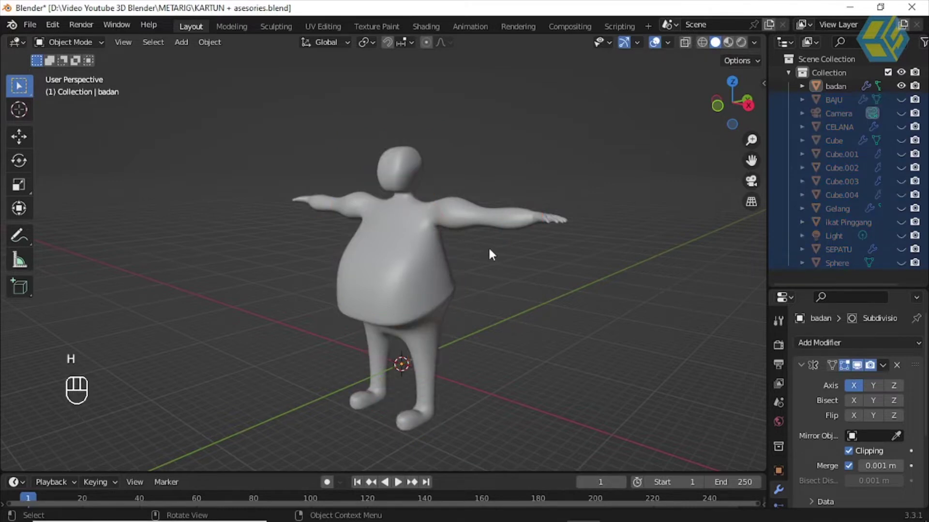
left_click_drag(456, 269, 453, 251)
scroll("up", 3)
left_click_drag(436, 288, 397, 280)
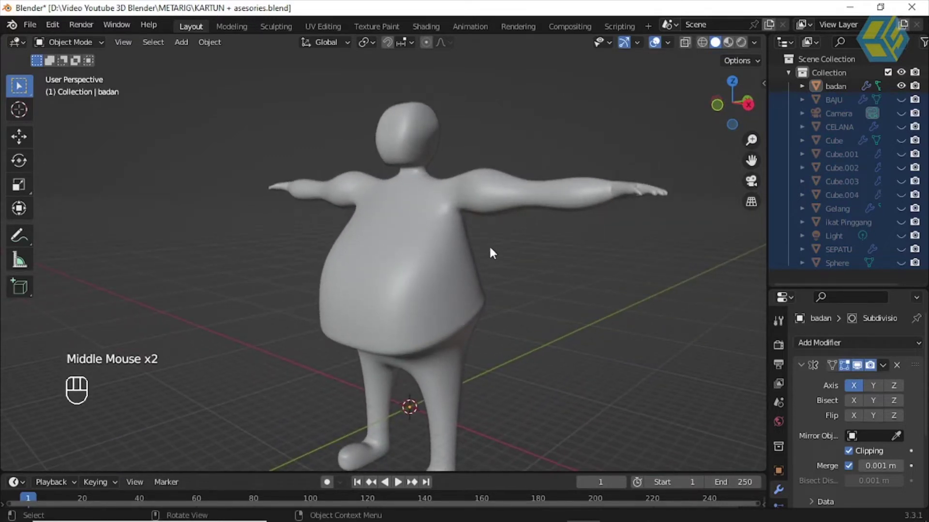
Step: Toggle Outliner visibility icons and select the body mesh 'badan' alone
left_click(500, 254)
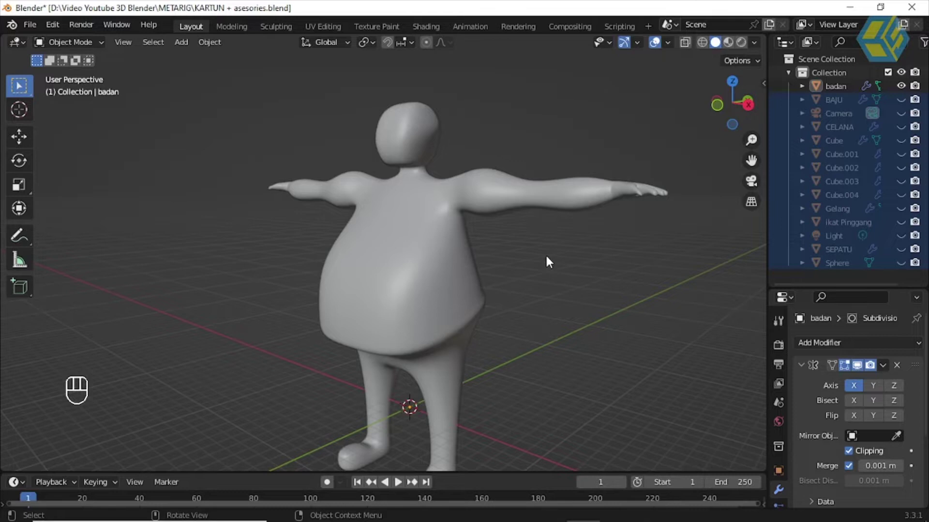
left_click(555, 152)
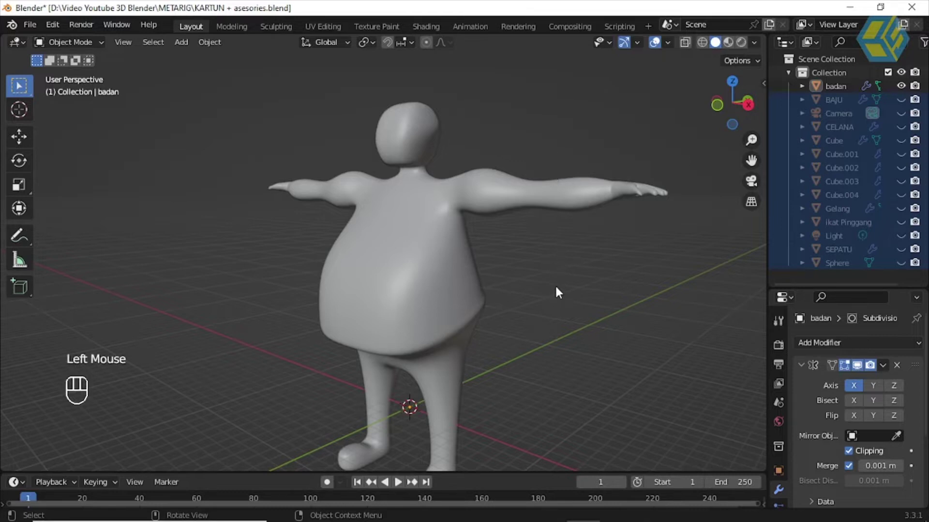
left_click(568, 268)
left_click(588, 151)
left_click(412, 173)
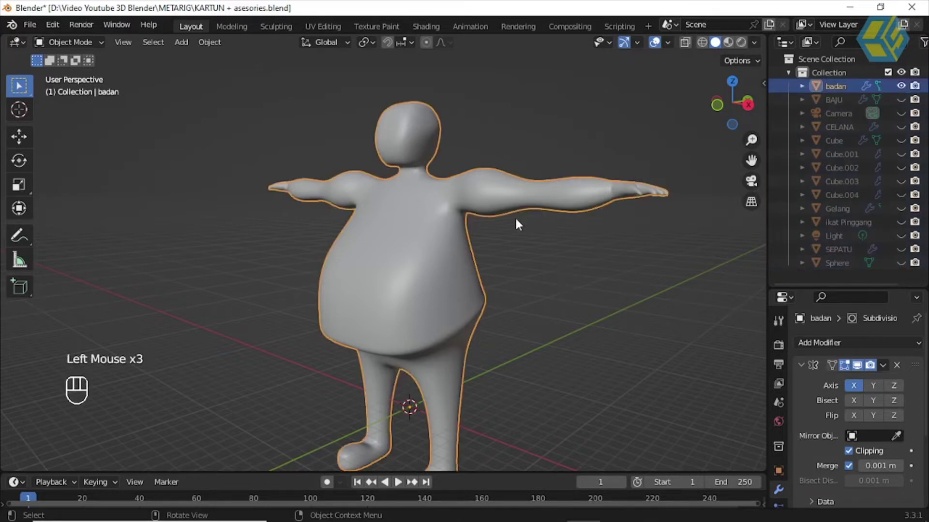
left_click_drag(492, 251, 484, 256)
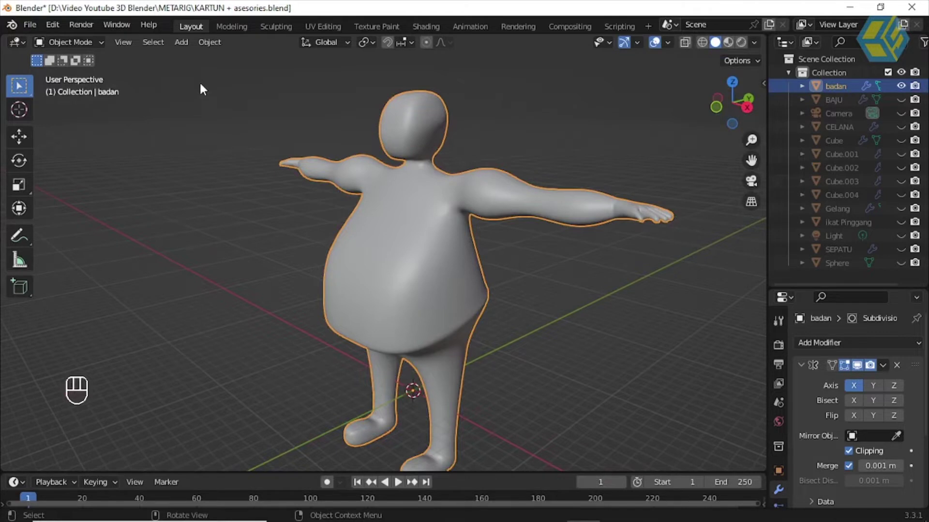
Step: Deselect all and add a human metarig at the origin, enlarged to character size
left_click_drag(184, 49, 323, 92)
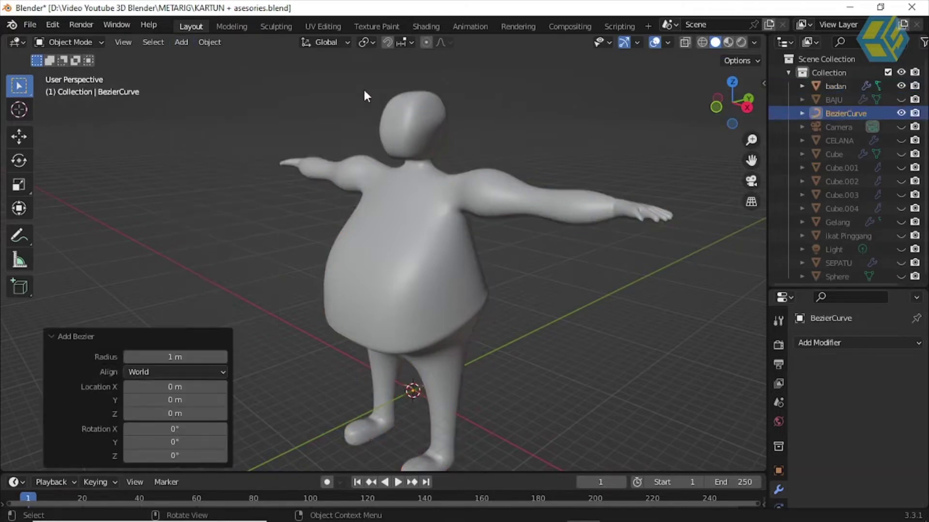
left_click(524, 104)
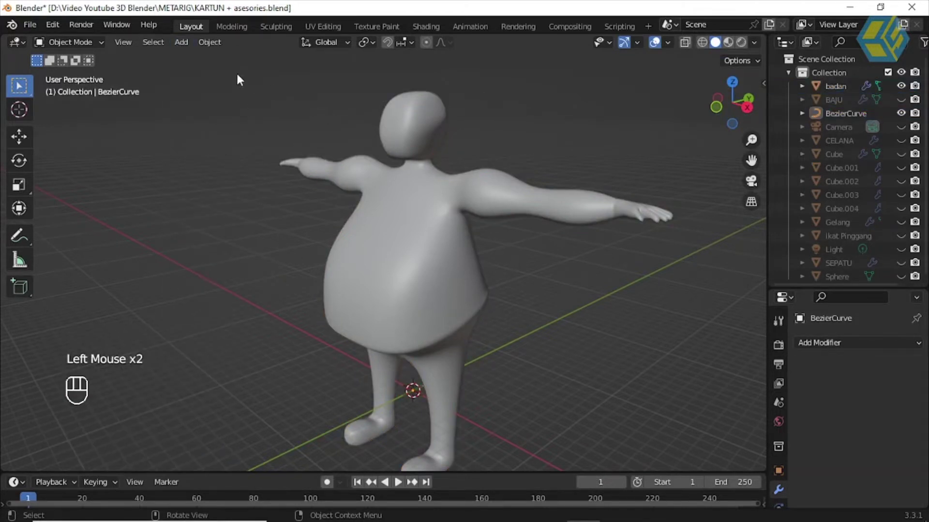
left_click_drag(189, 47, 350, 175)
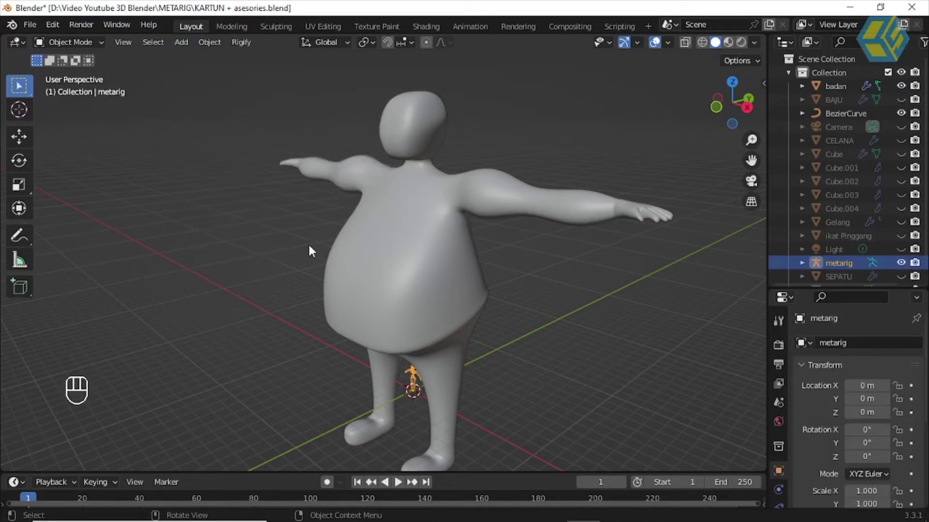
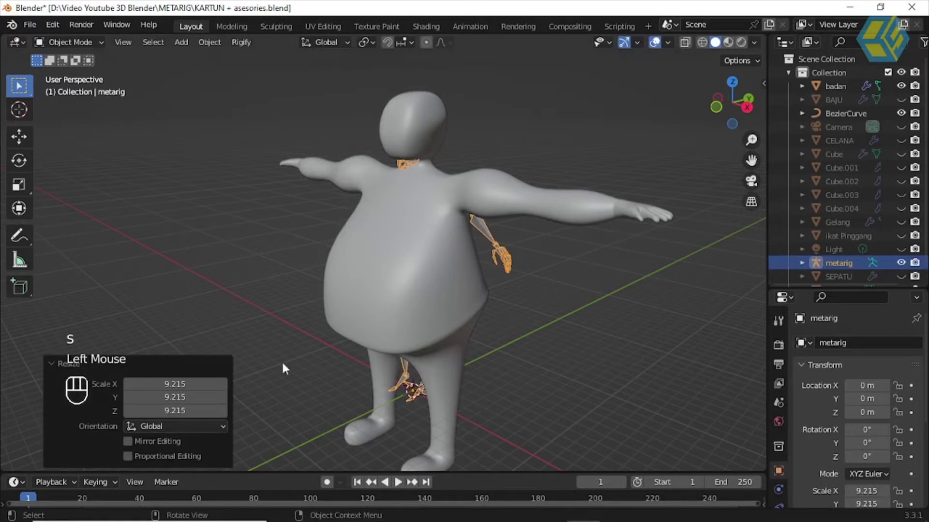
left_click(33, 146)
Step: Move the metarig left to X −15.959 and add a second metarig, metarig.001, at the origin
left_click_drag(280, 288, 438, 395)
left_click(428, 379)
left_click(254, 277)
left_click_drag(207, 43, 442, 218)
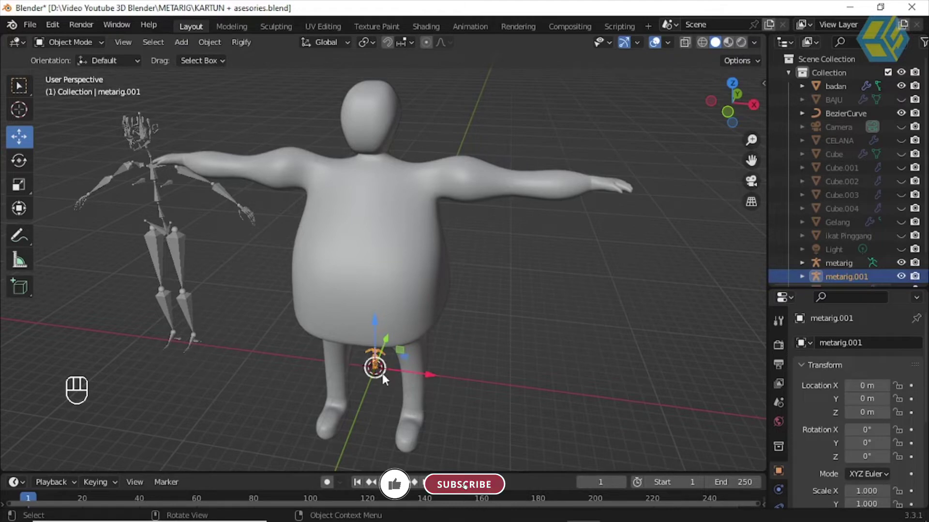
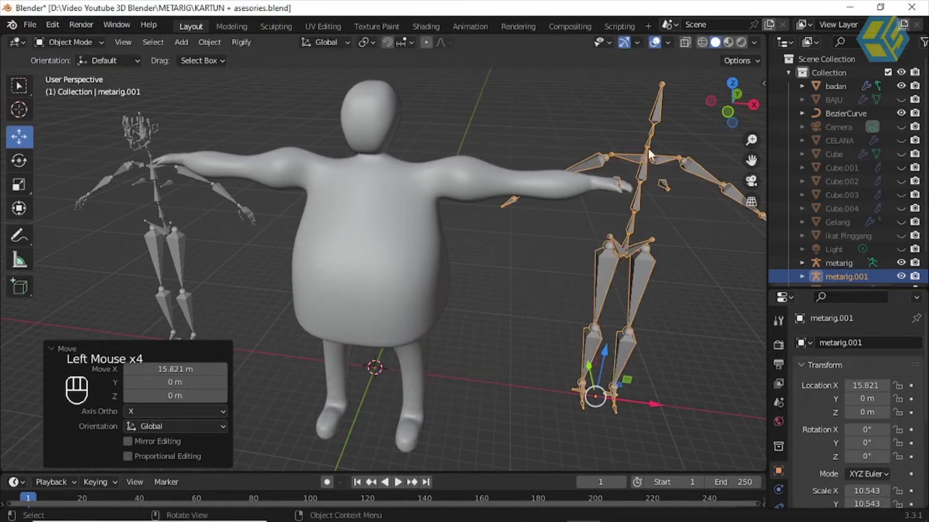
Step: Place metarig.001 at scale 10.543, X 15.821 beside the body, then reselect the left metarig
left_click_drag(656, 209, 660, 217)
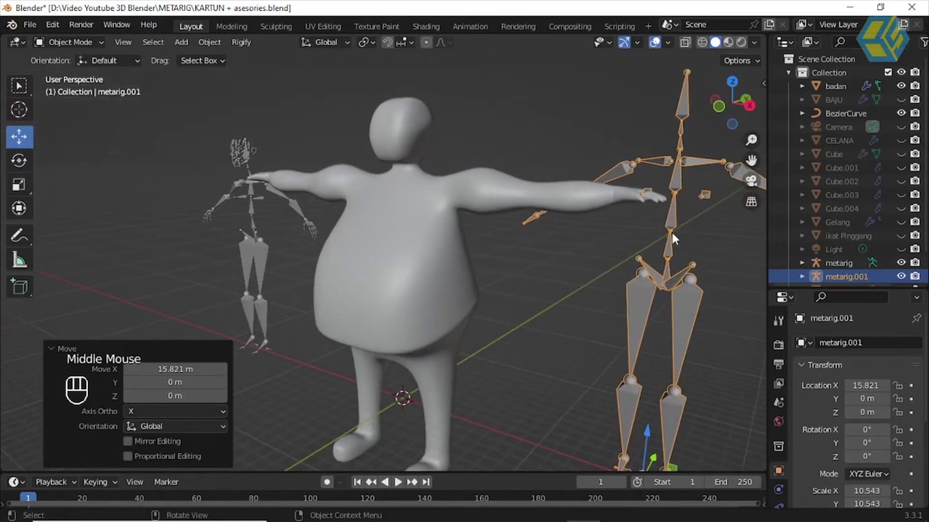
left_click_drag(608, 230, 585, 278)
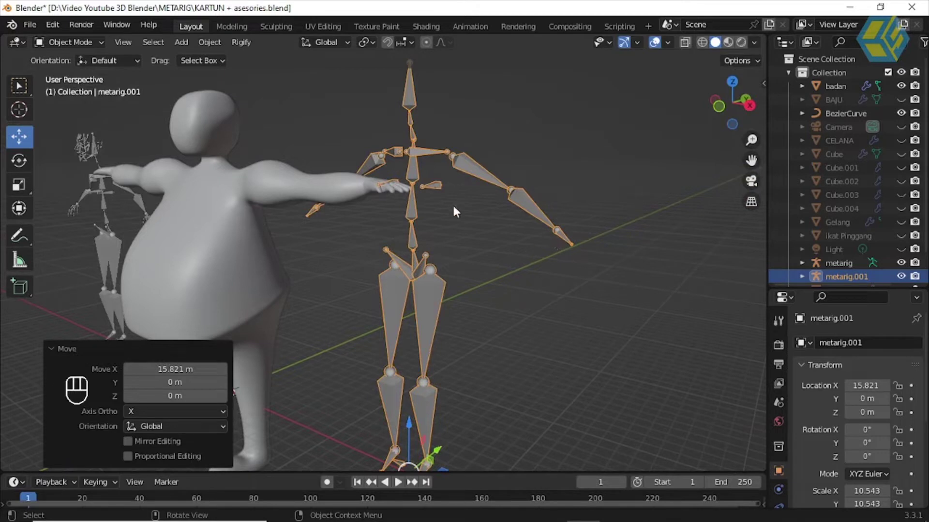
left_click_drag(361, 274, 479, 264)
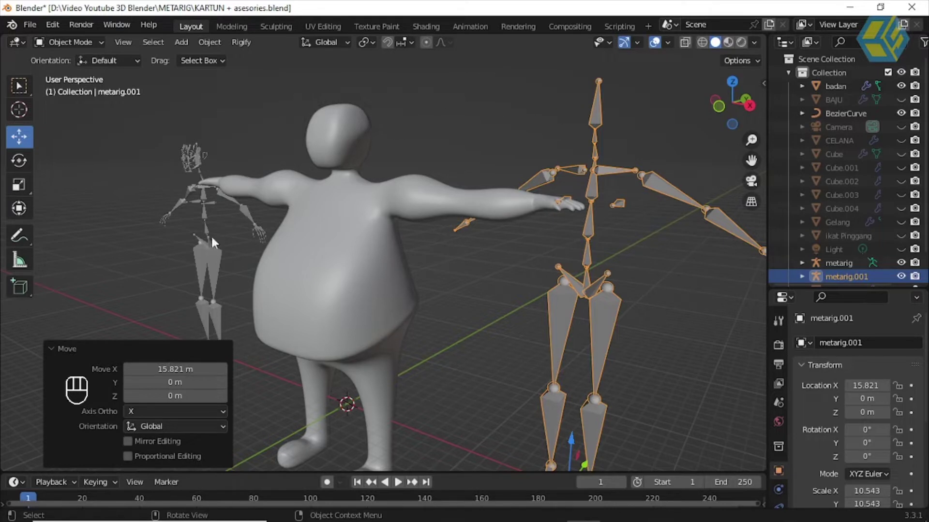
left_click(213, 260)
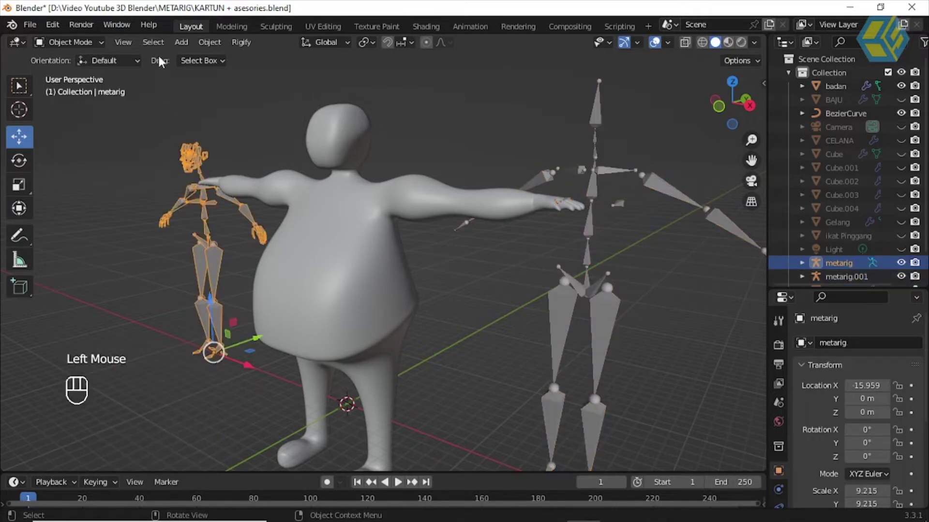
Step: Orbit around the character to view both metarigs flanking the body
left_click_drag(189, 47, 302, 175)
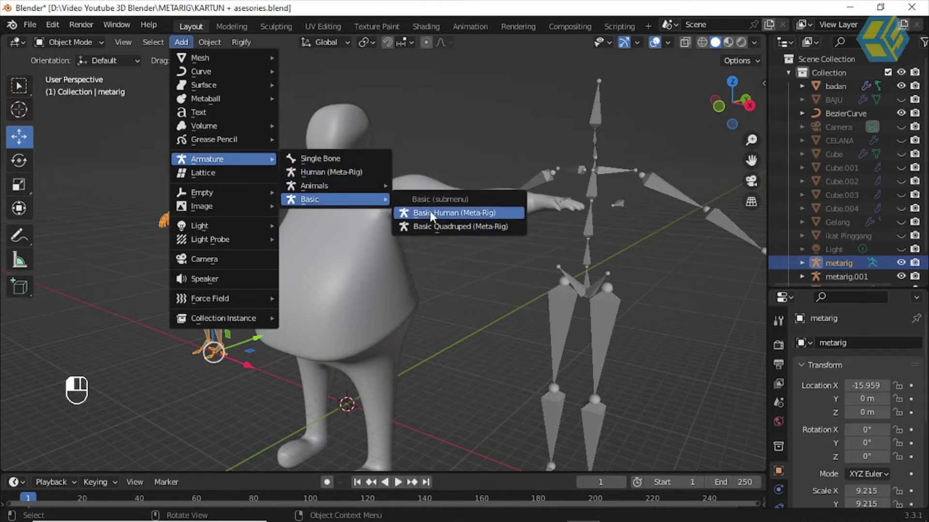
left_click_drag(478, 92, 389, 129)
left_click_drag(421, 139, 482, 155)
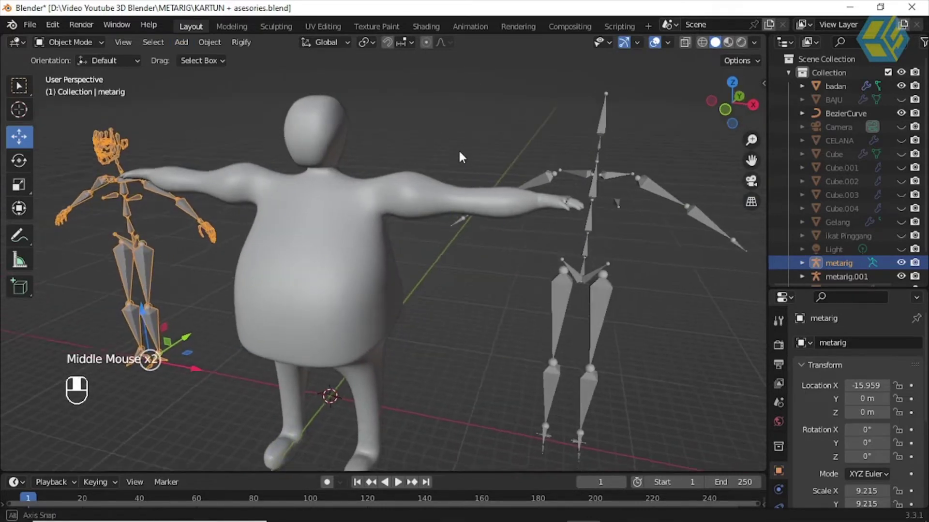
left_click_drag(566, 226, 548, 217)
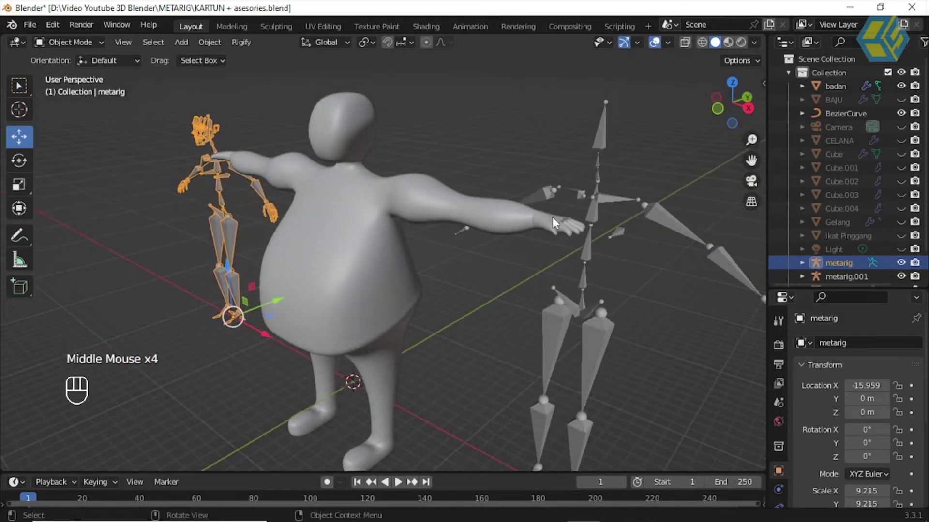
left_click_drag(145, 205, 224, 216)
left_click(225, 205)
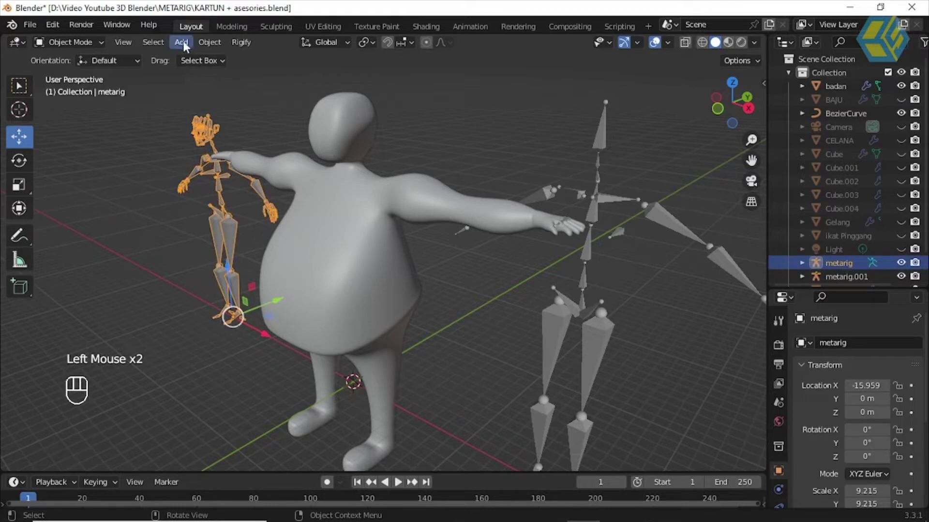
left_click_drag(186, 45, 675, 167)
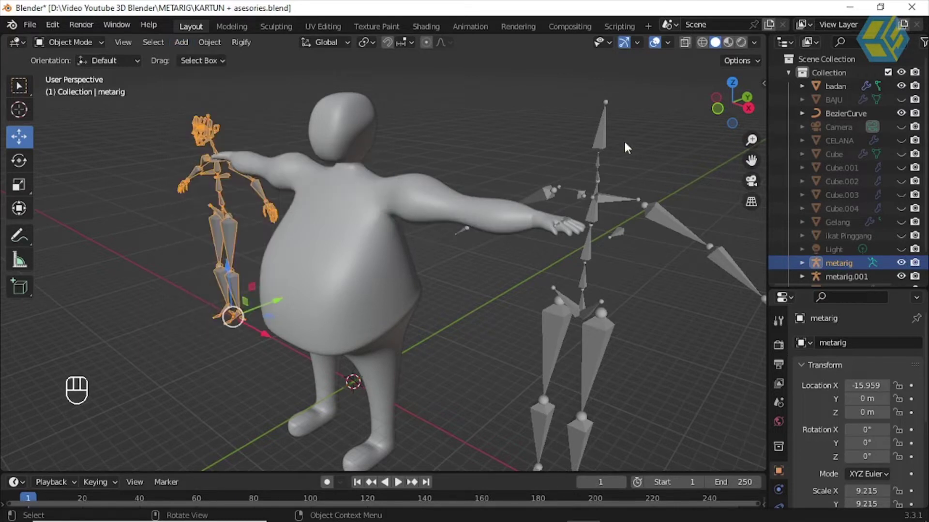
Step: Delete metarig.001 and the original metarig, leaving only the body mesh
left_click(551, 120)
left_click(585, 290)
key("Delete")
left_click(230, 232)
key("Delete")
left_click_drag(455, 272, 475, 253)
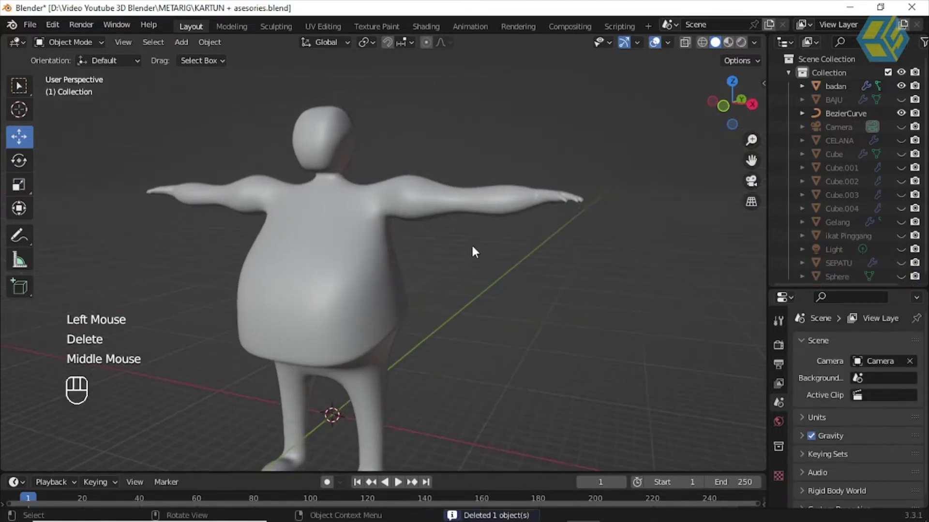
Step: Add a new human metarig at the origin and scale it to 8.942 so bones poke through the body
left_click_drag(187, 44, 322, 177)
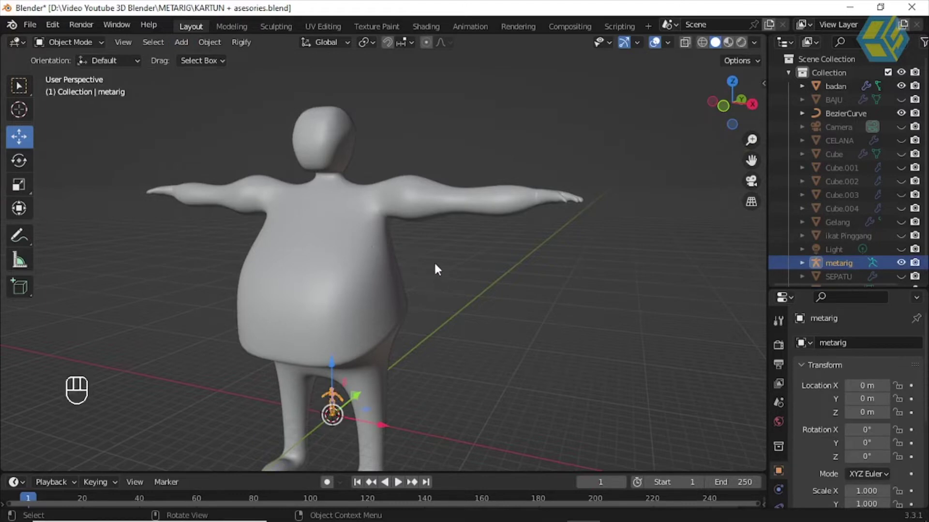
left_click_drag(435, 277, 422, 282)
scroll("down", 3)
left_click_drag(461, 271, 496, 286)
scroll("up", 3)
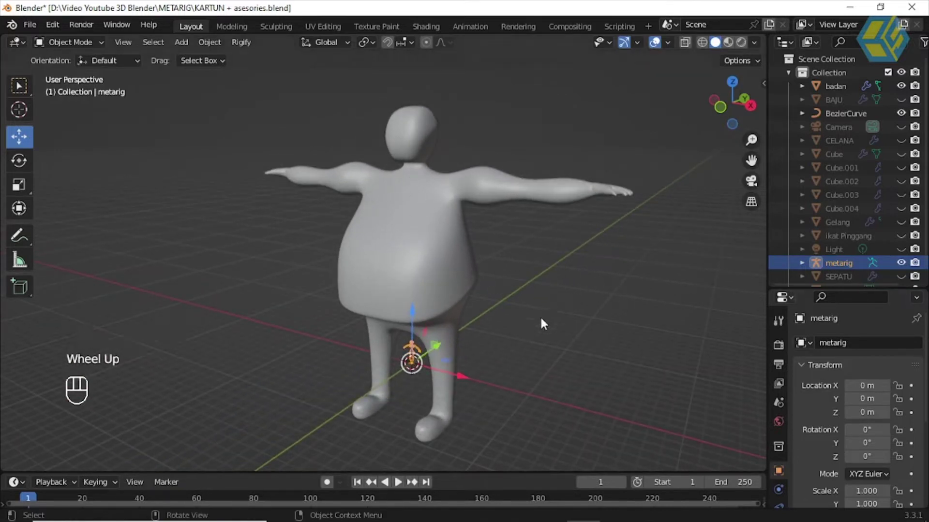
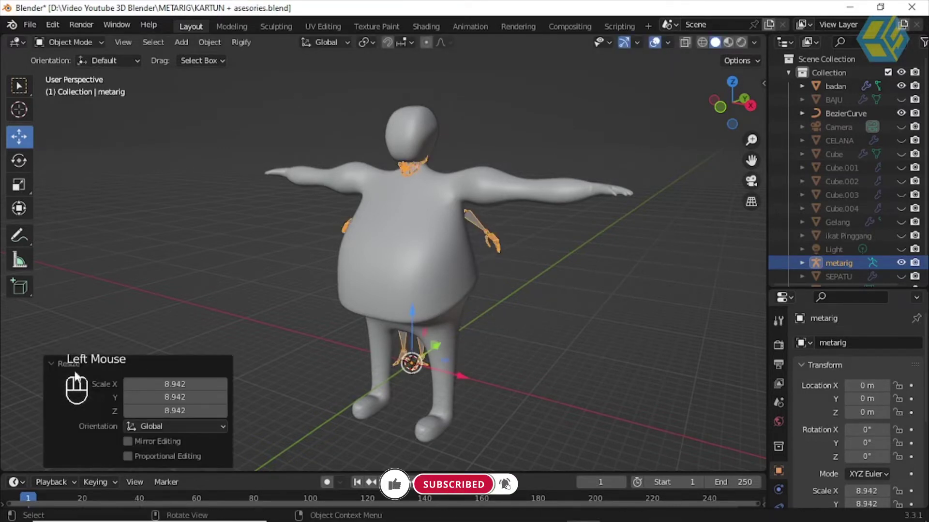
left_click(59, 370)
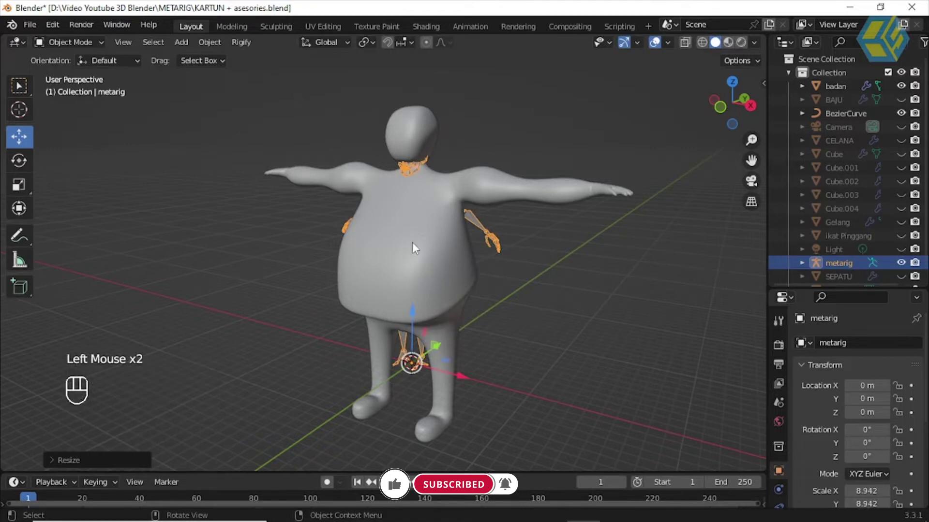
left_click_drag(455, 239, 459, 220)
left_click_drag(476, 252, 736, 330)
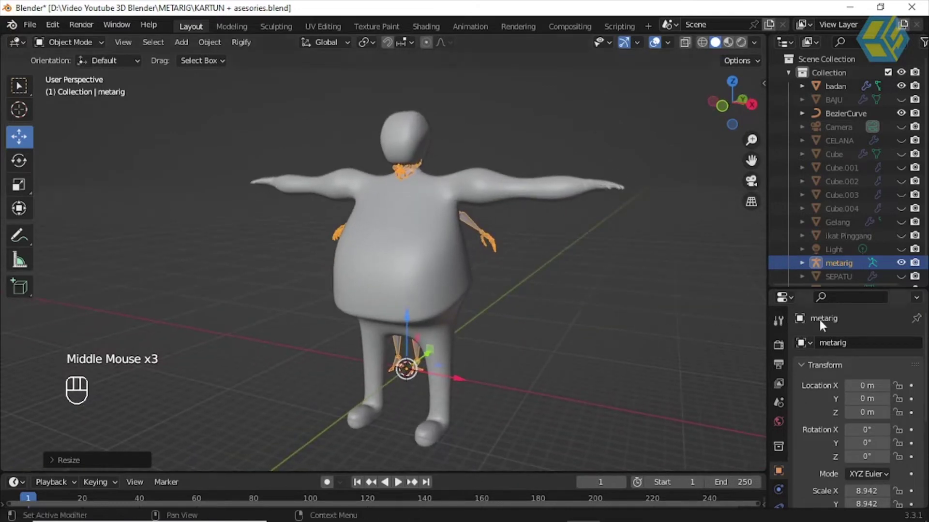
Step: In Armature Viewport Display, enable In Front so bones draw over the body
left_click_drag(829, 271, 825, 114)
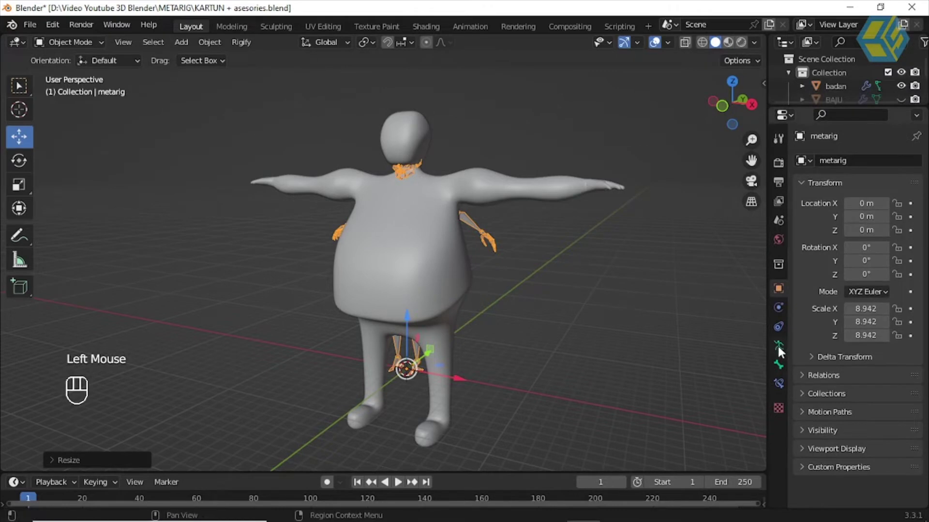
left_click(781, 351)
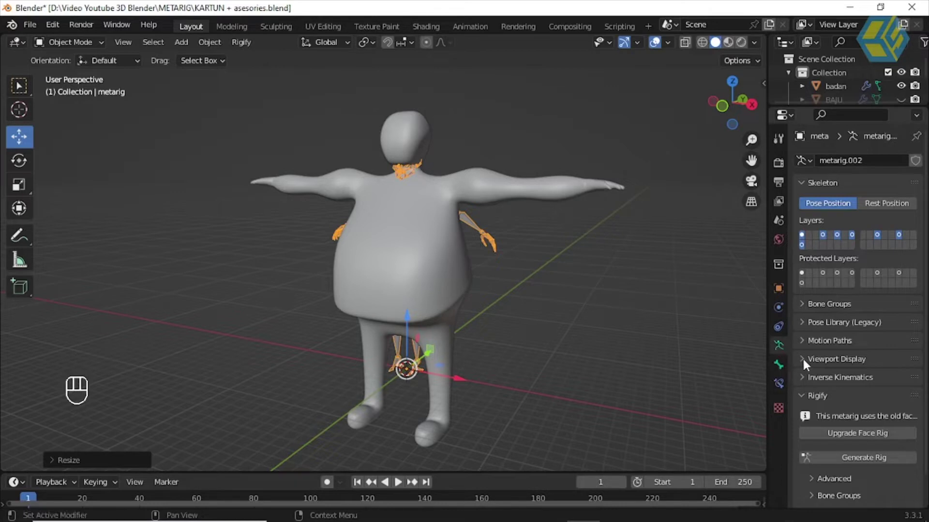
left_click(806, 364)
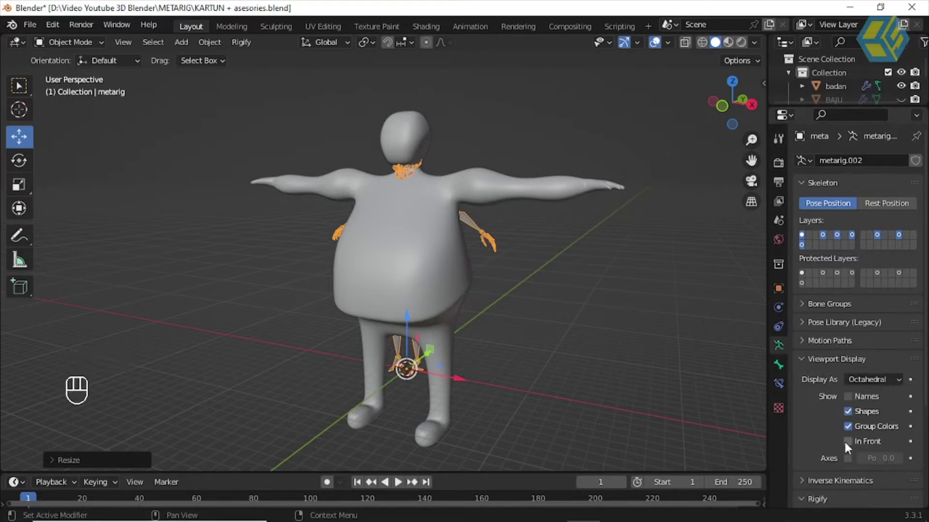
left_click(849, 446)
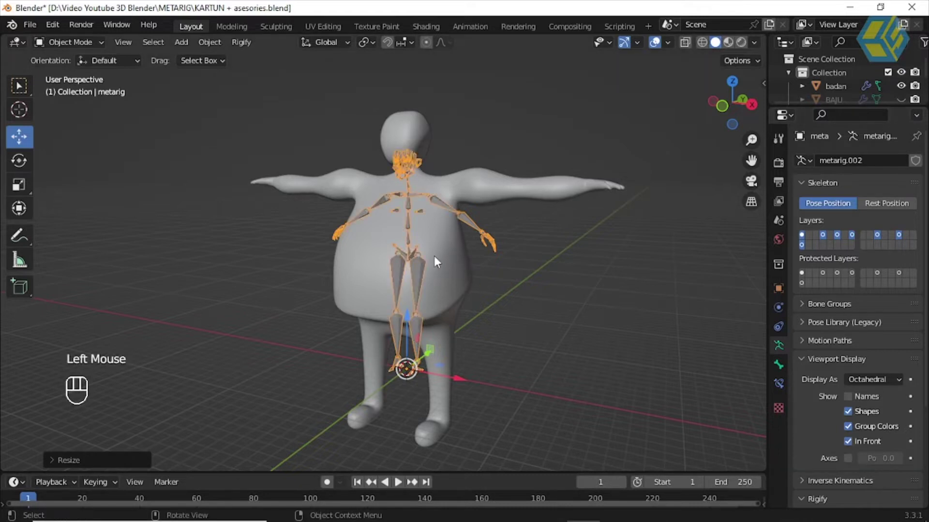
Step: Switch to front orthographic view with the whole character framed
left_click_drag(441, 259, 440, 262)
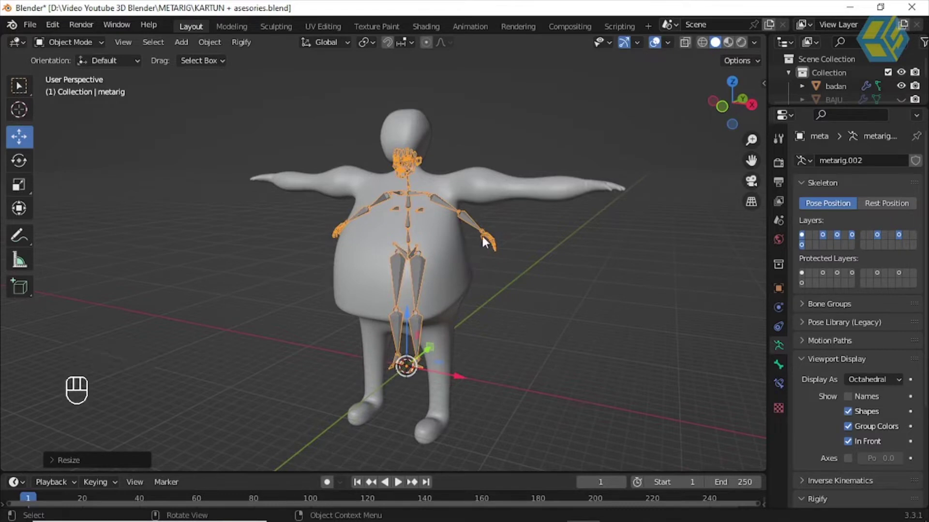
scroll("up", 3)
middle_click(510, 256)
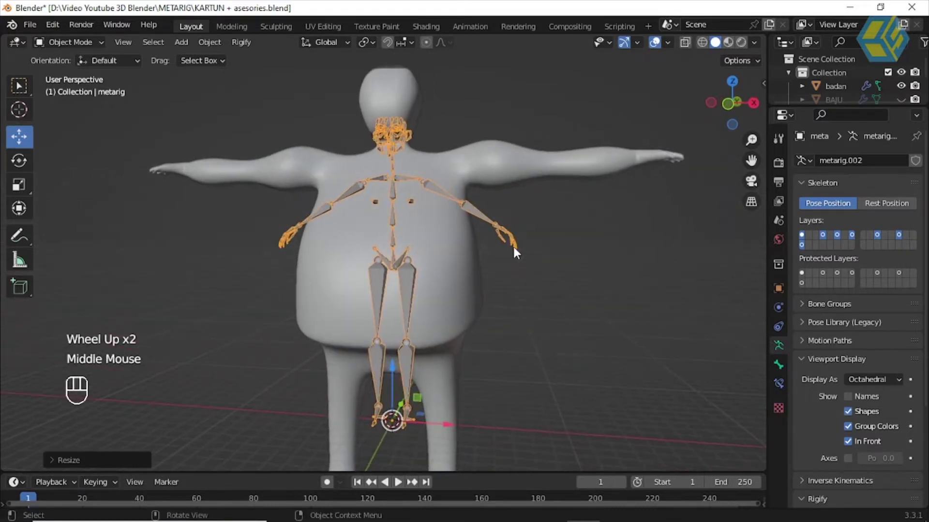
key("KP_1")
scroll("down", 3)
scroll("down", 3)
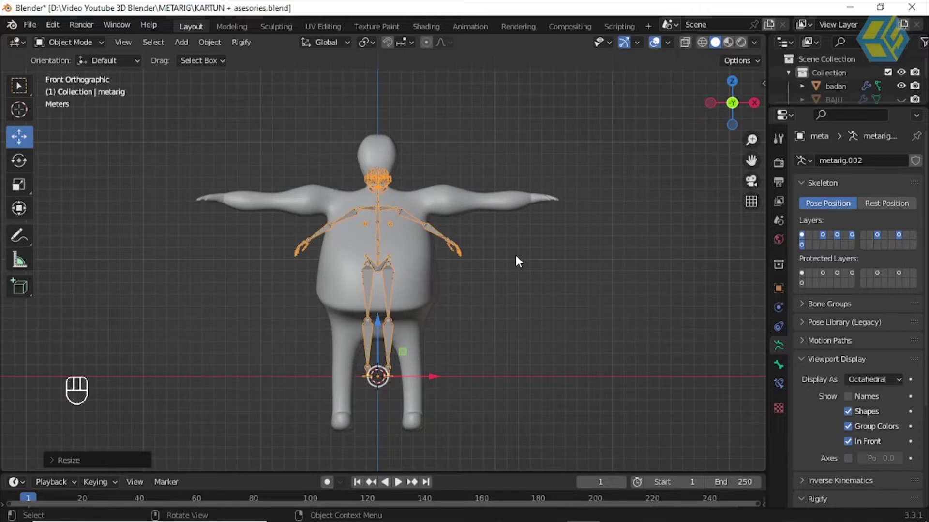
Step: Select the metarig, move it down to the feet and scale it up inside the body
left_click(521, 259)
left_click(430, 199)
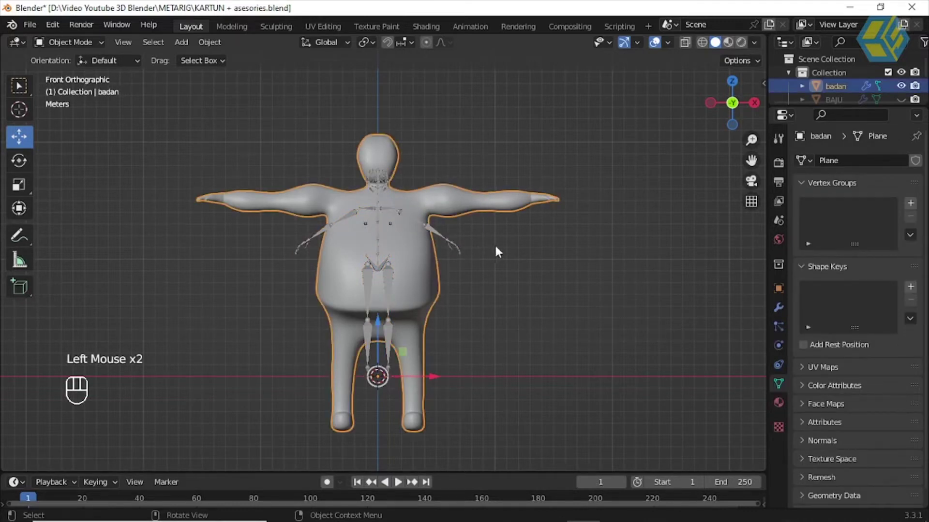
left_click(520, 260)
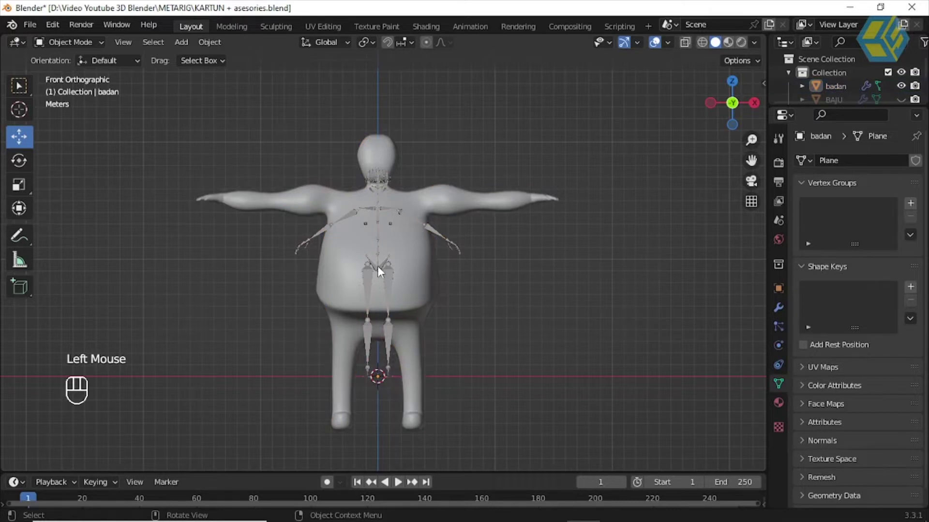
left_click(383, 270)
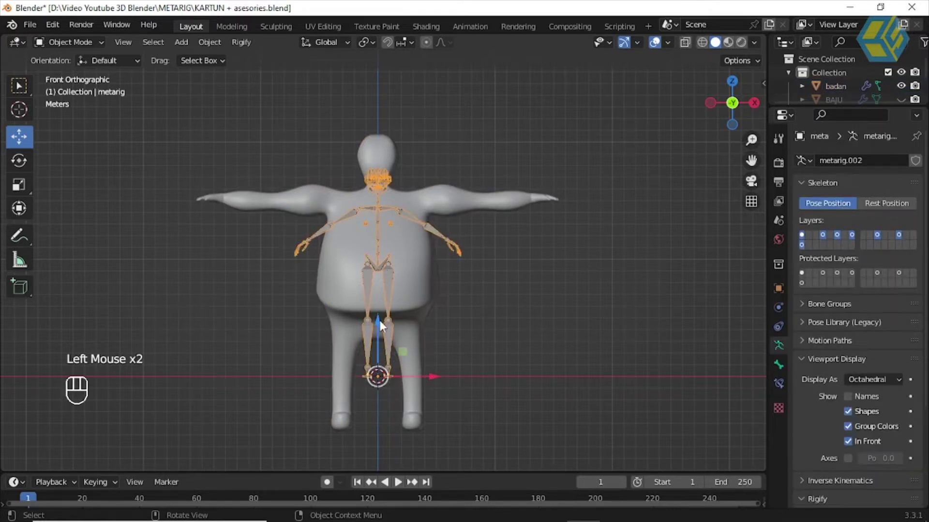
left_click(383, 329)
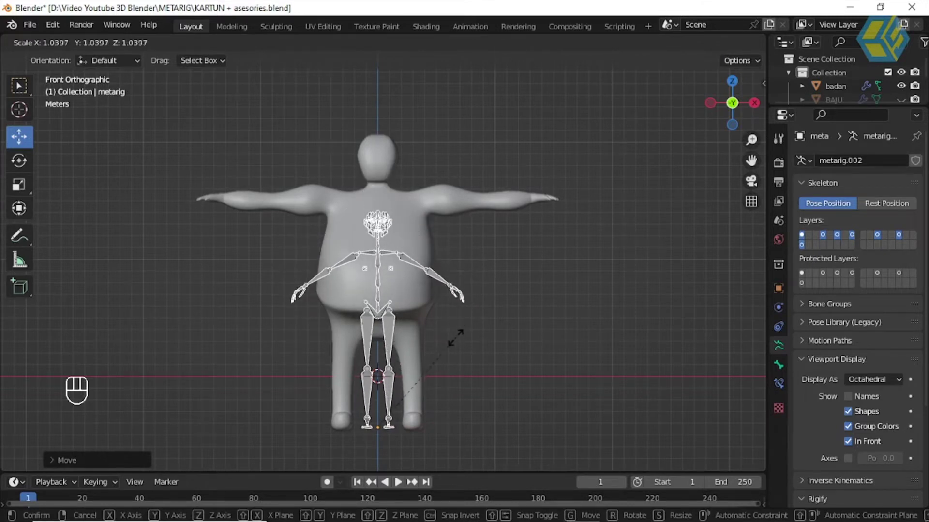
left_click(472, 329)
Step: Enlarge the metarig again so spine, arm and leg bones span the body
scroll("up", 3)
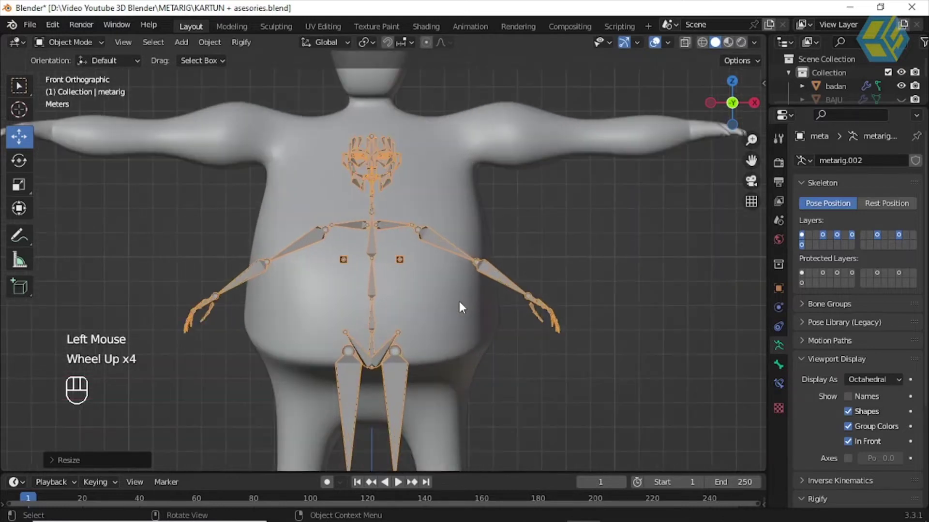
scroll("down", 3)
scroll("down", 3)
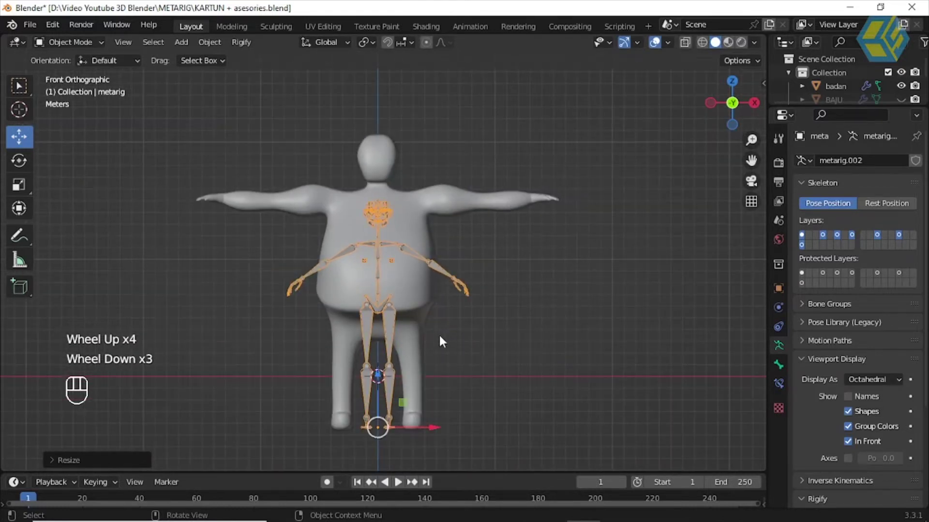
scroll("down", 3)
key("s")
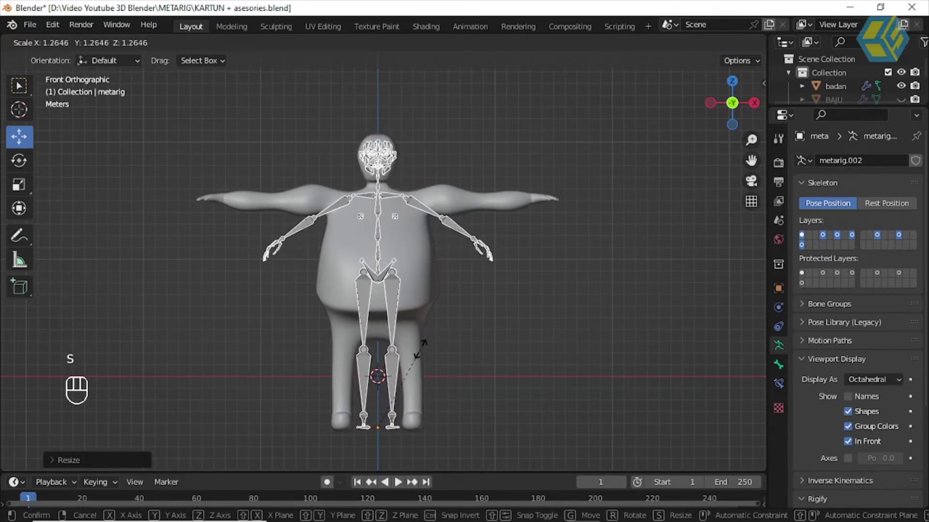
left_click(426, 355)
Step: Orbit around the character to check how the rig fits the body
left_click_drag(480, 293, 413, 311)
left_click_drag(440, 288, 461, 274)
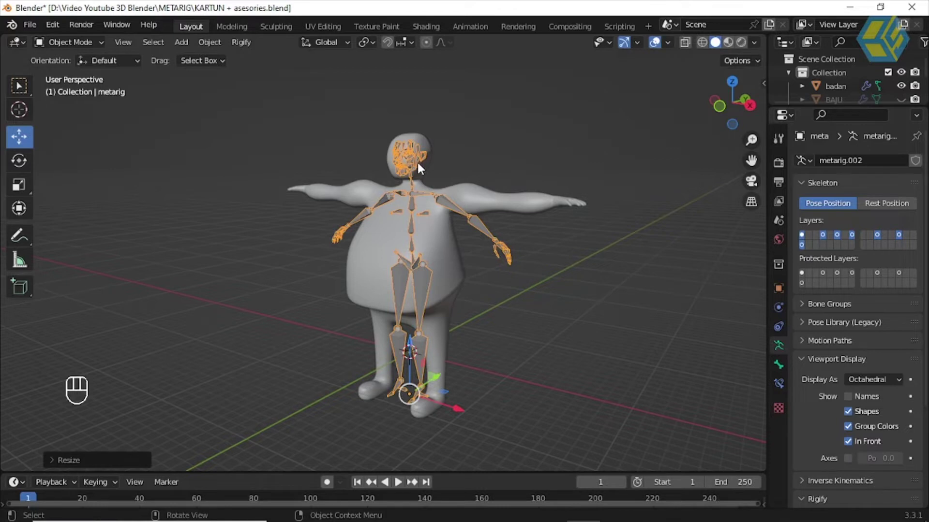
left_click_drag(407, 191, 425, 192)
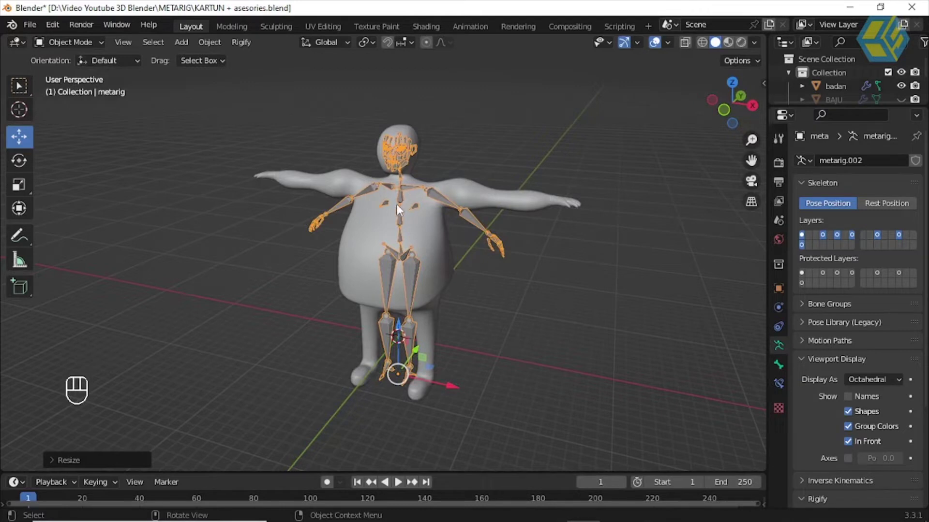
left_click_drag(387, 225, 402, 211)
middle_click(402, 211)
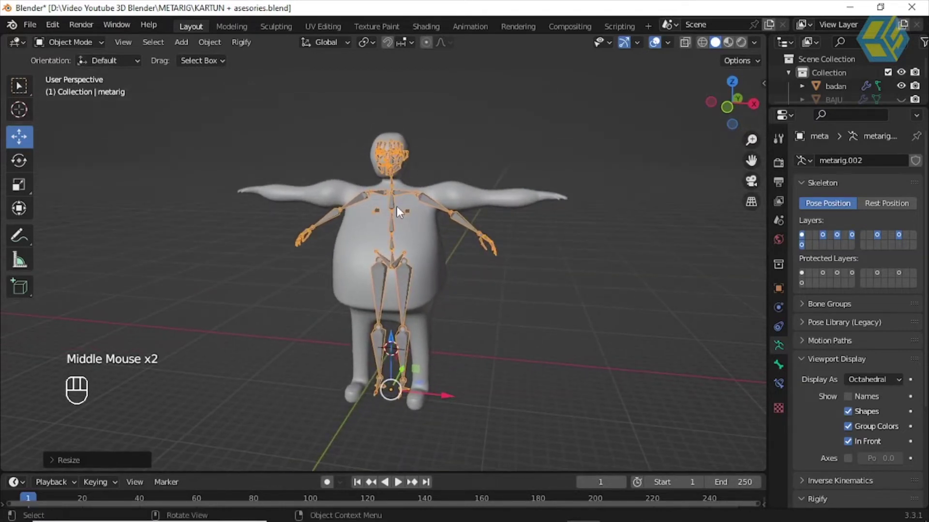
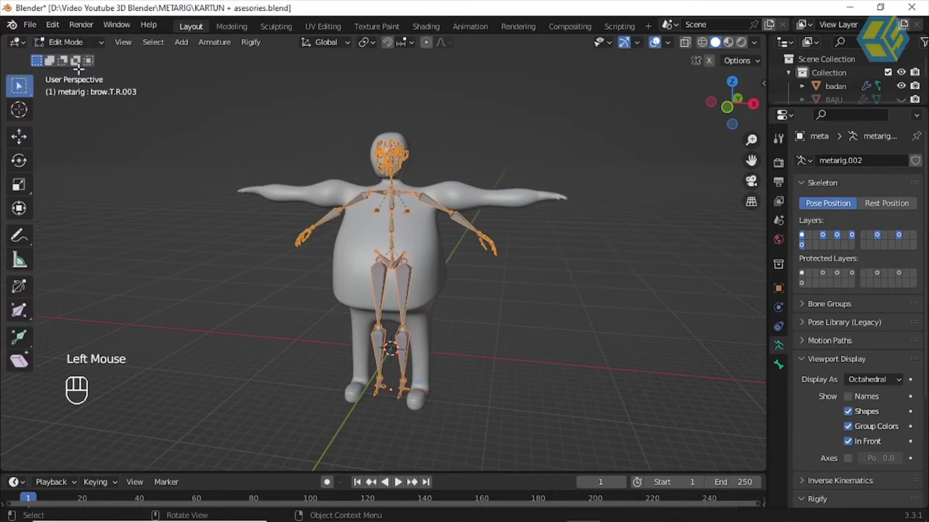
Step: Enter Edit Mode on metarig.002 and pull one arm's hand bones toward the character's arm
left_click_drag(77, 43, 87, 78)
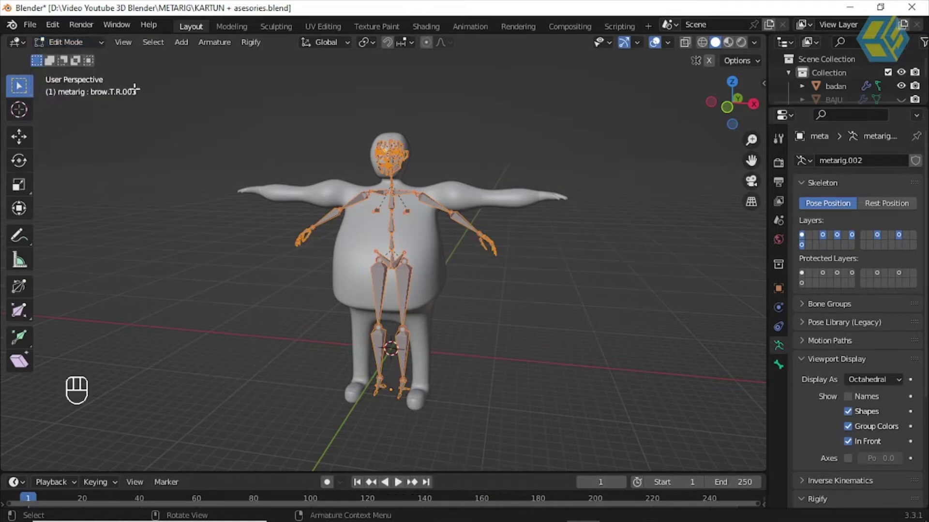
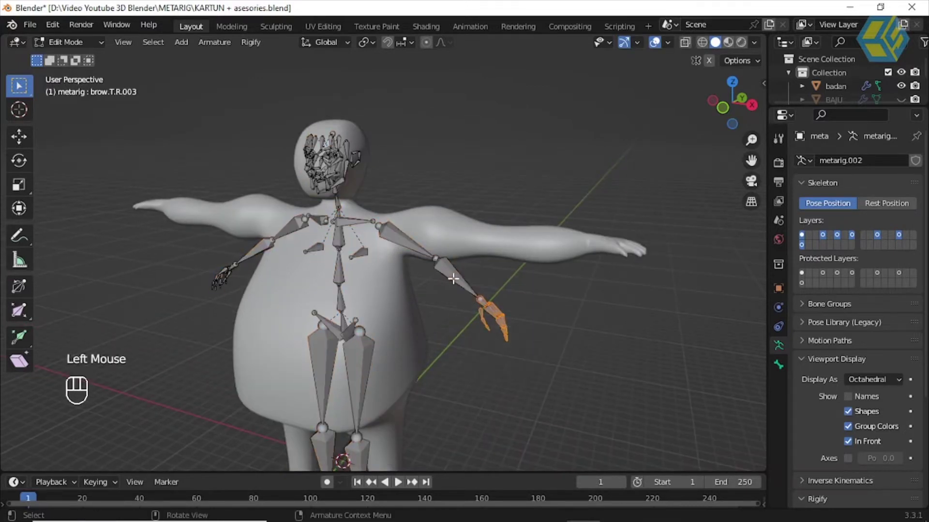
key("g")
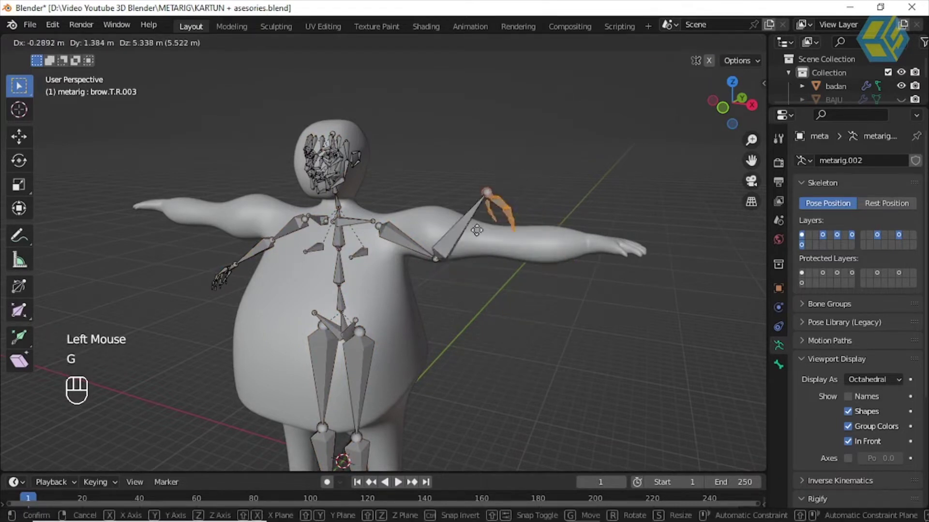
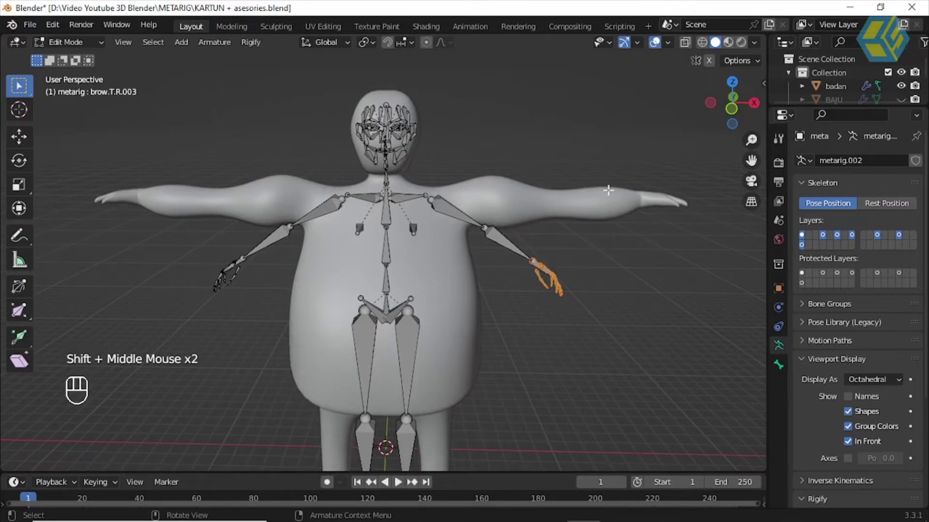
left_click(714, 65)
left_click(714, 65)
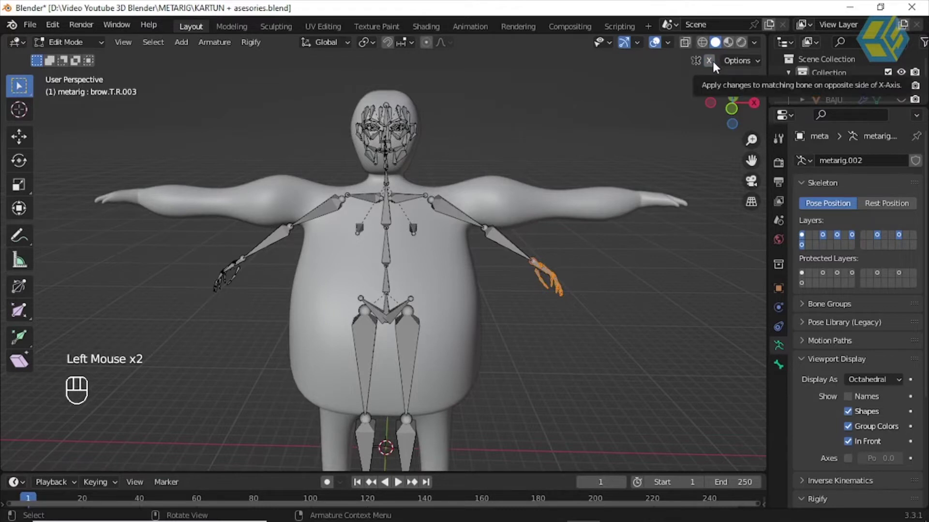
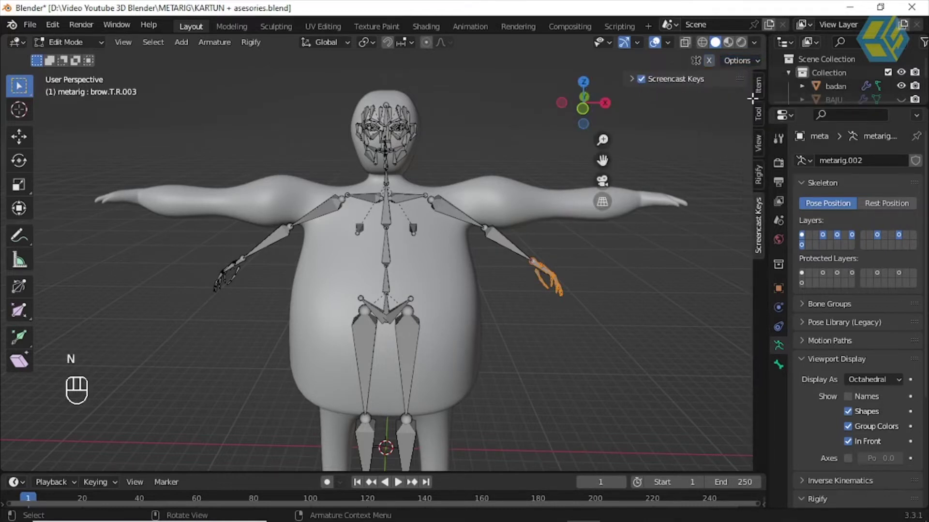
Step: Enable X-Axis Mirror in the sidebar Tool options for symmetric bone editing
left_click(762, 95)
left_click(763, 117)
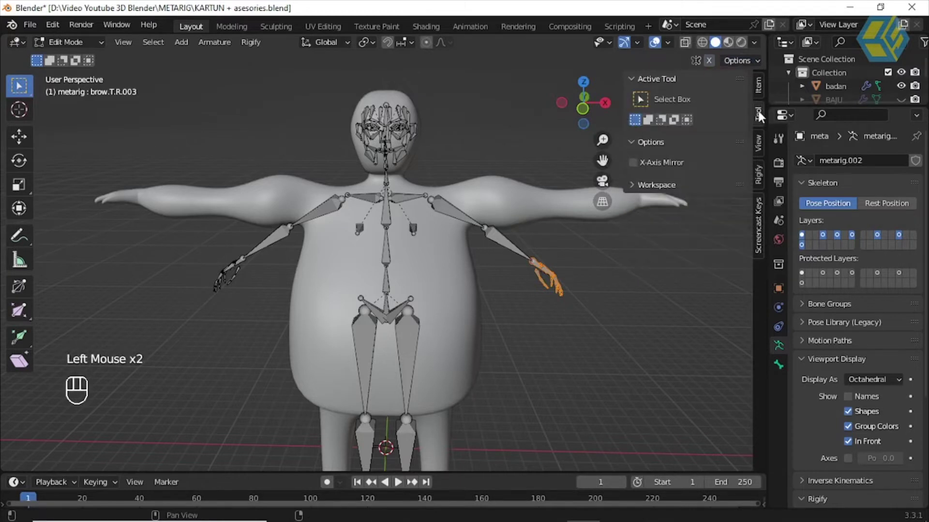
left_click(634, 168)
left_click(637, 167)
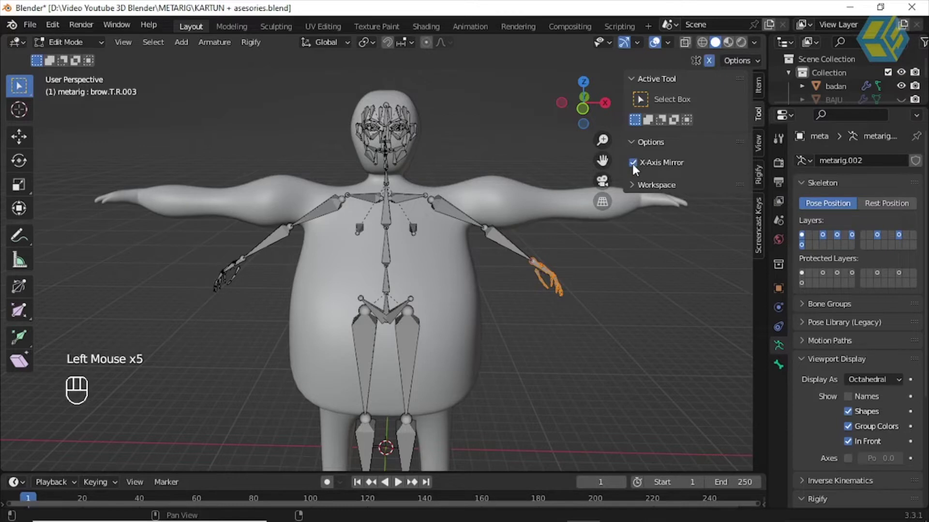
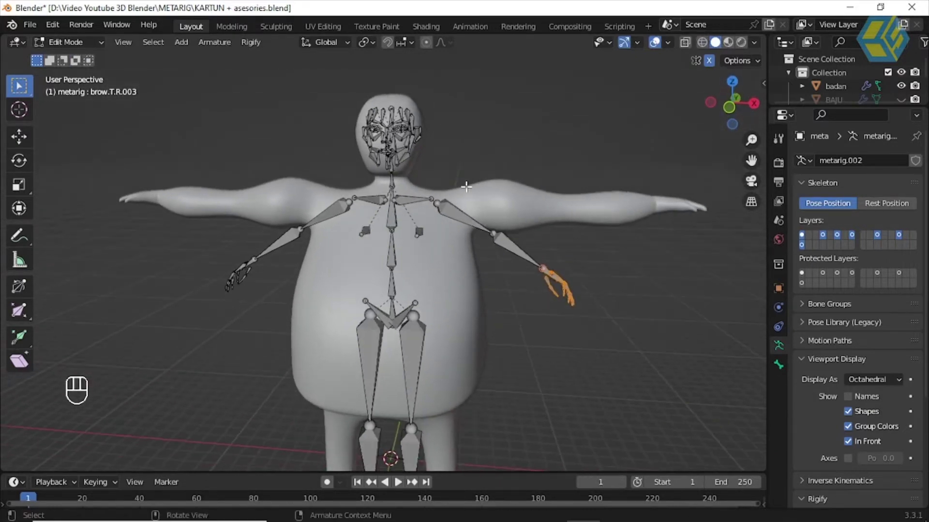
Step: In front view, move the chest bone outward and the shoulder joint onto the outstretched arm
scroll("up", 3)
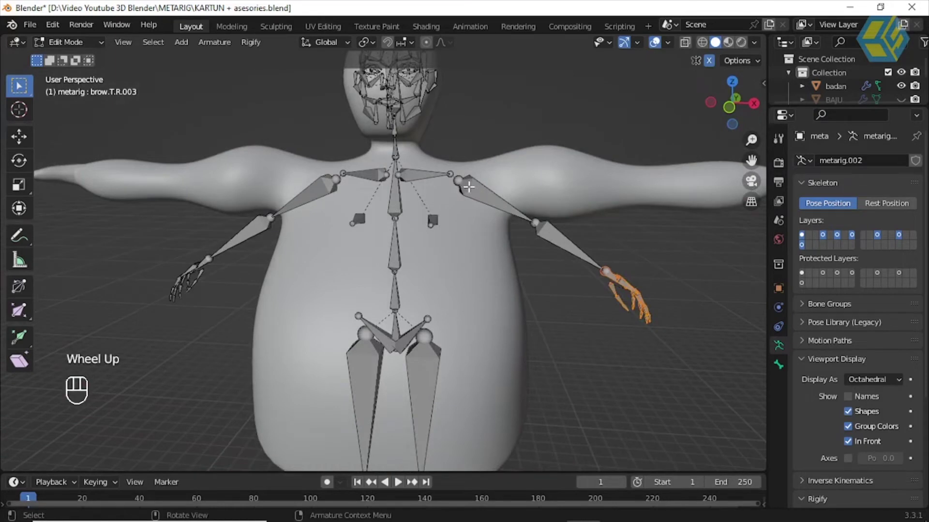
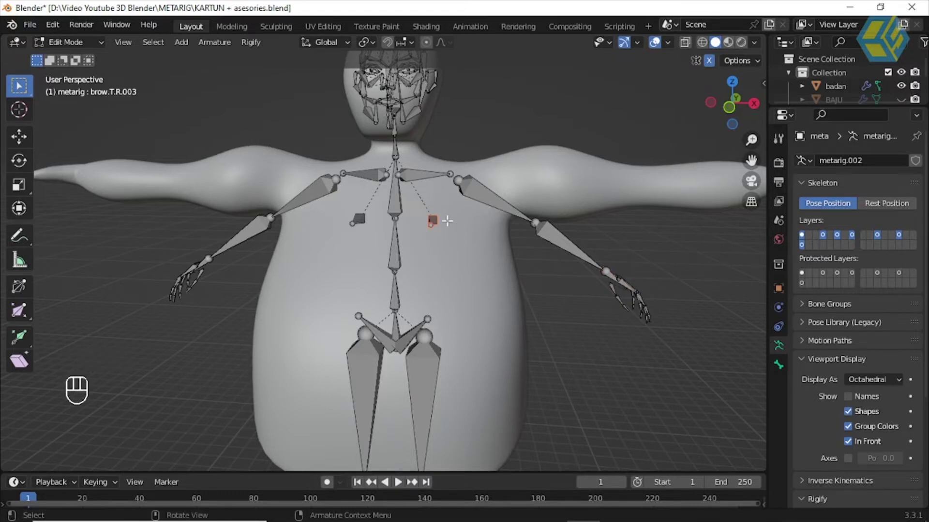
key("KP_1")
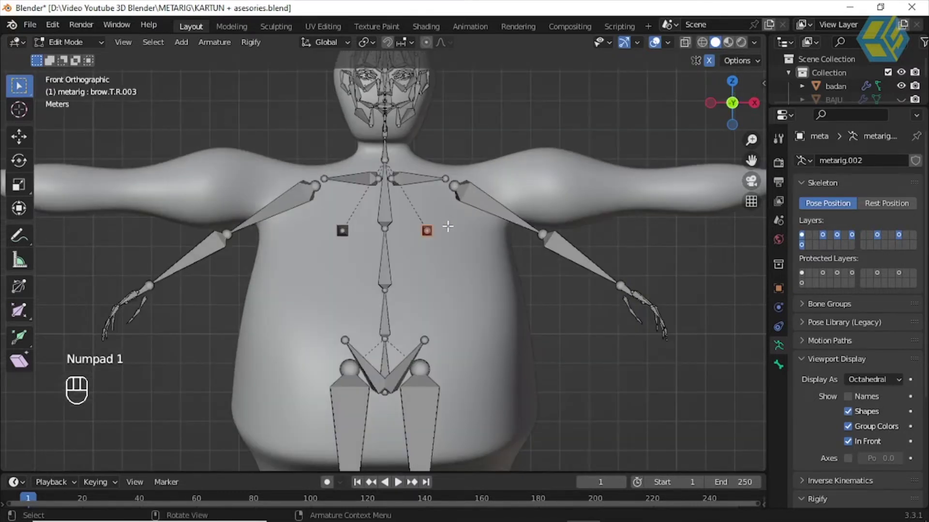
key("g")
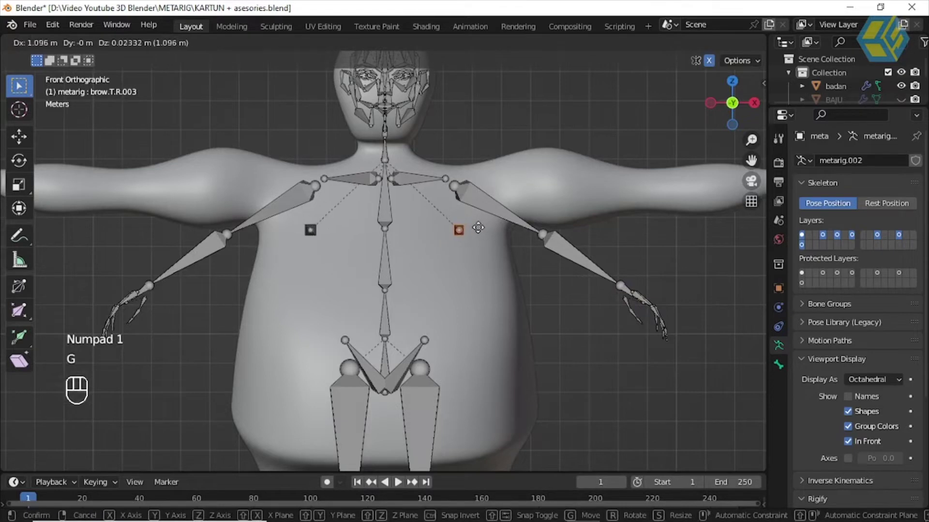
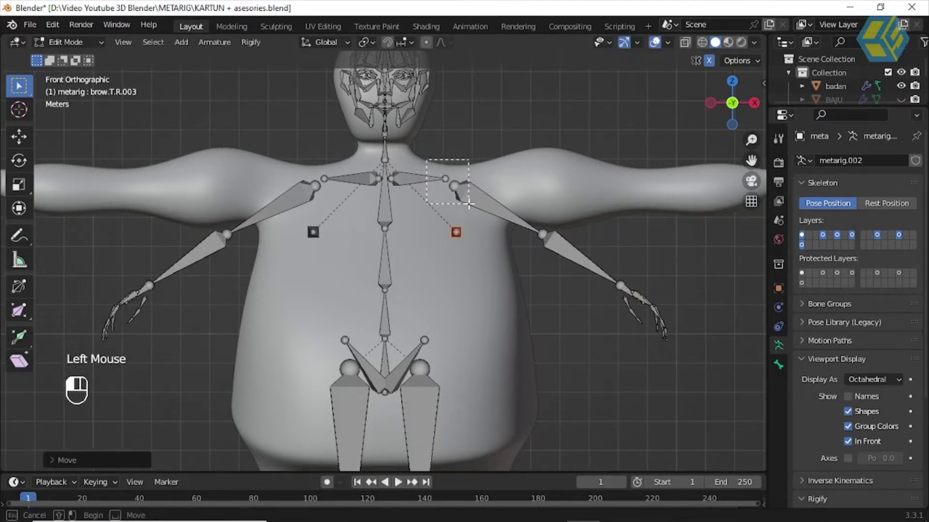
key("g")
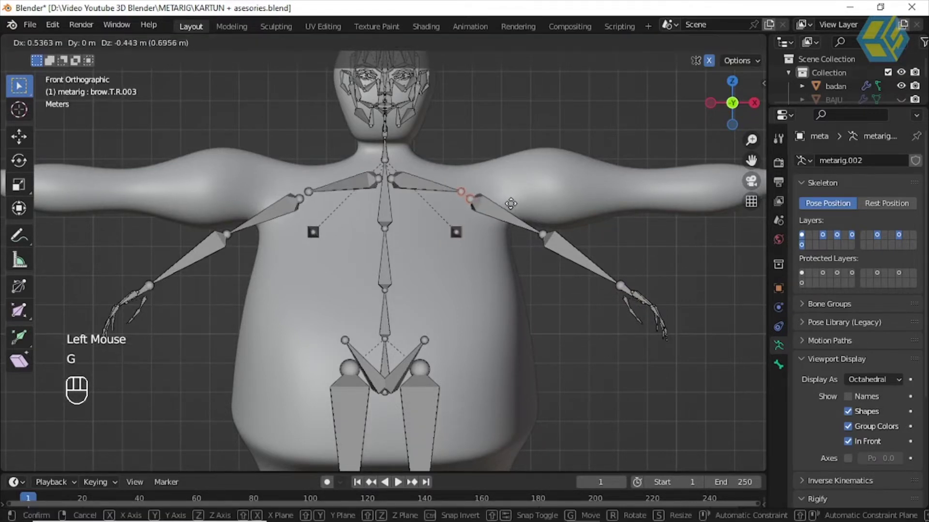
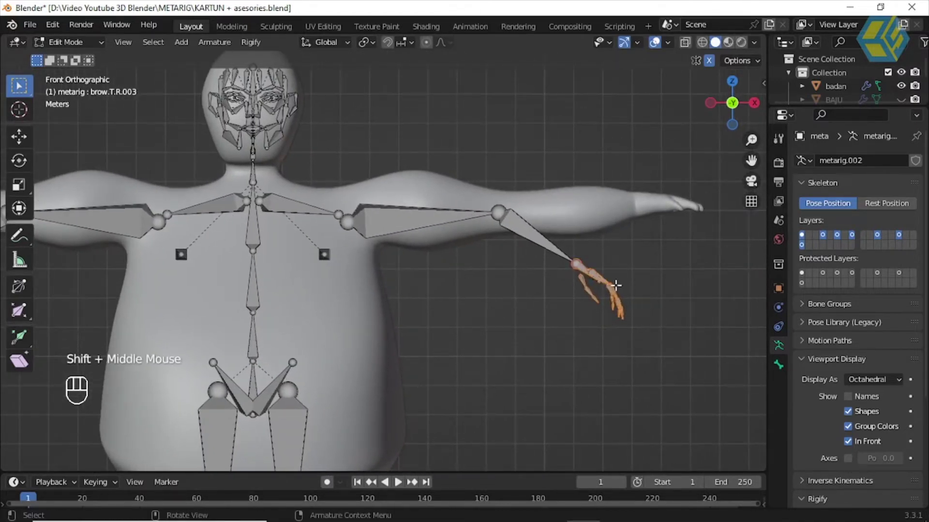
Step: Move the hand bones to the wrist, rotate them level, then slide the forearm joint along the arm
key("g")
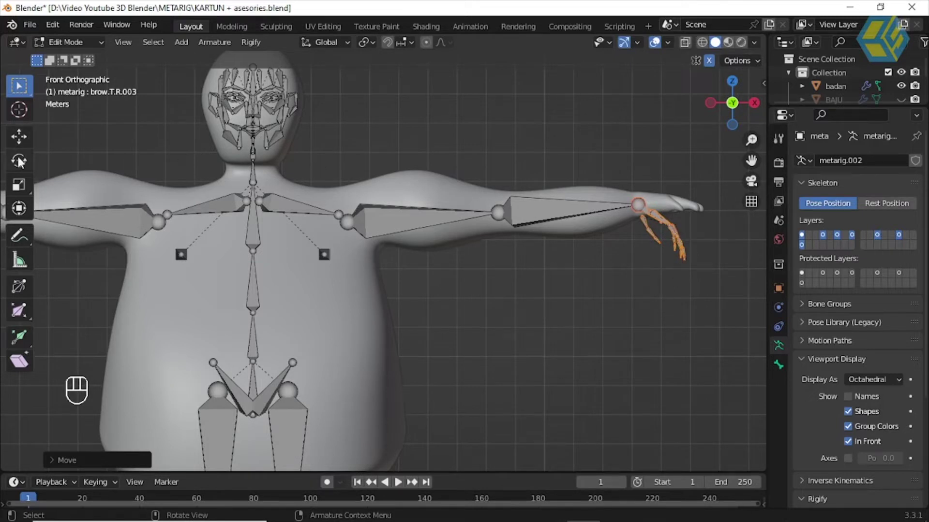
left_click(25, 163)
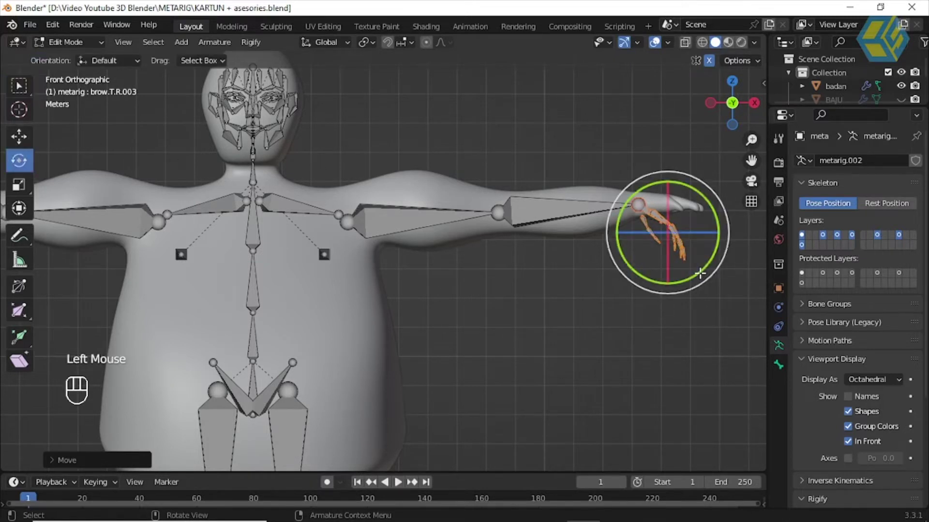
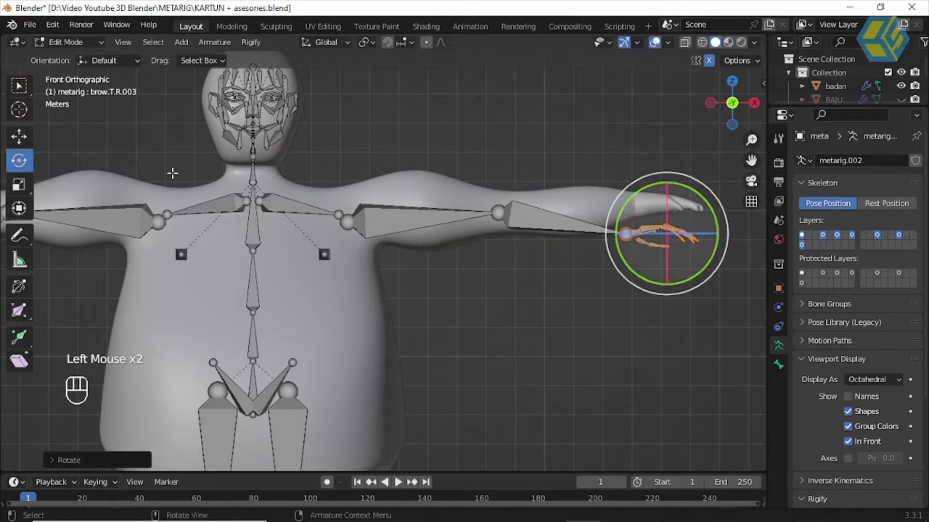
key("g")
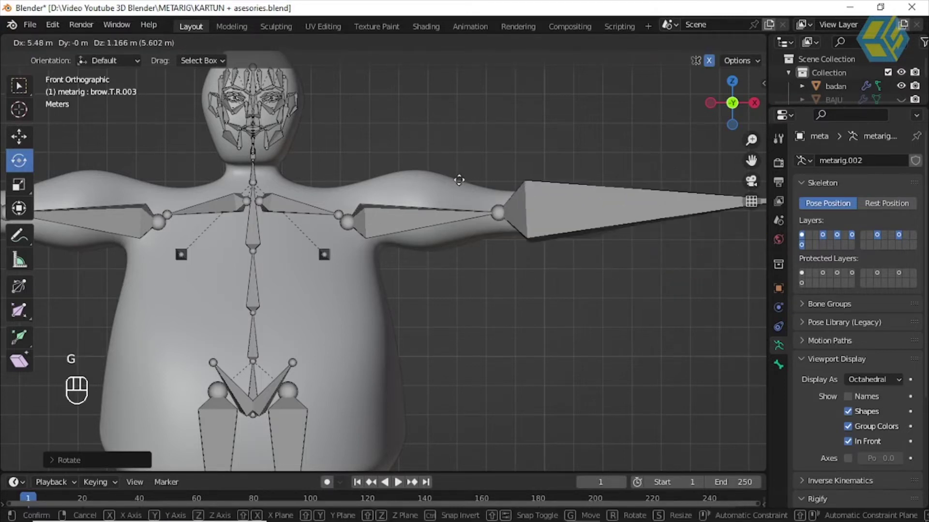
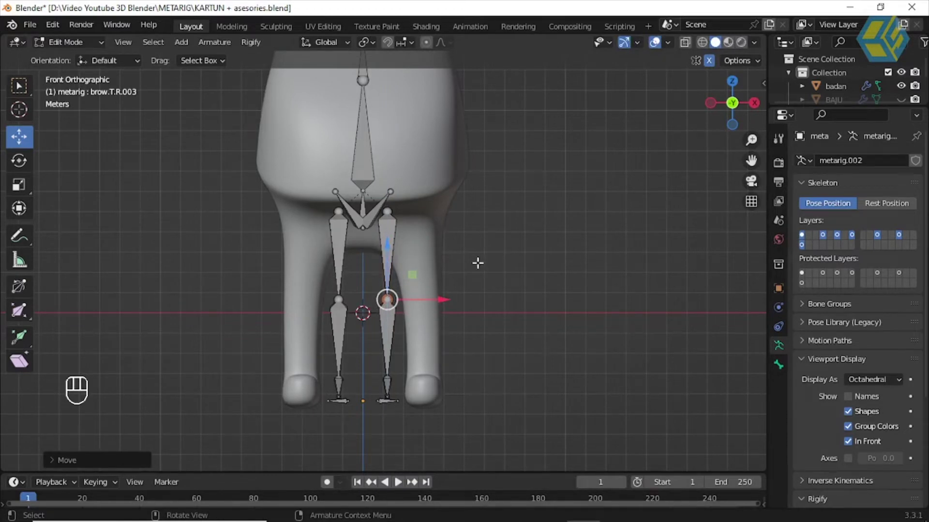
Step: Lower the knee joints along the legs and reposition the hip joint over the leg
scroll("up", 3)
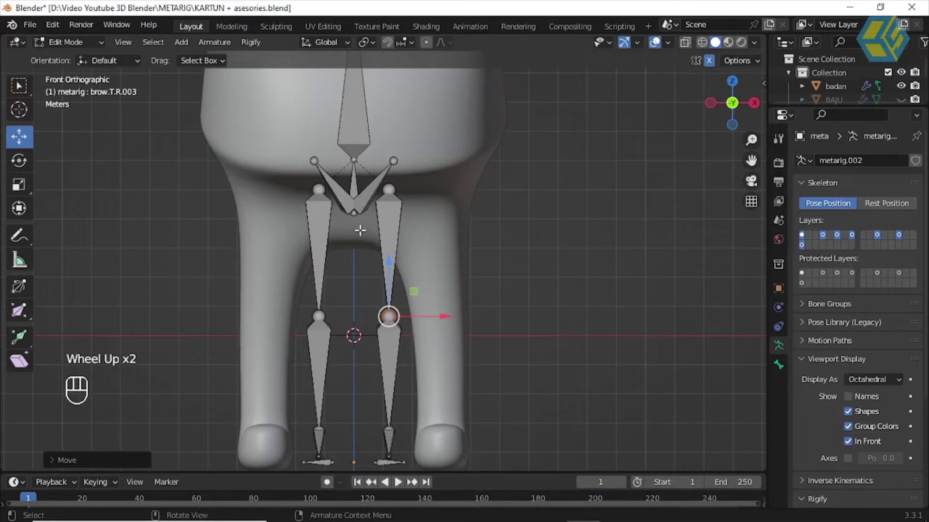
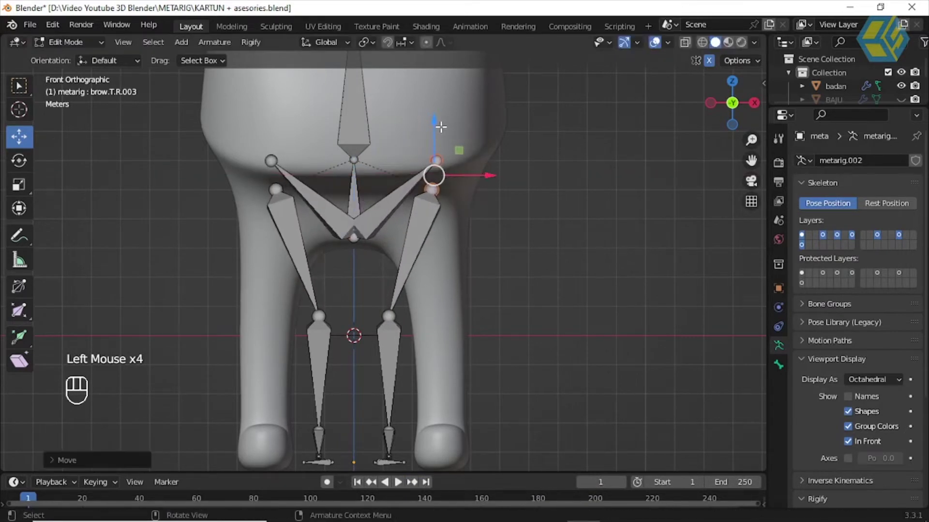
key("ctrl+z")
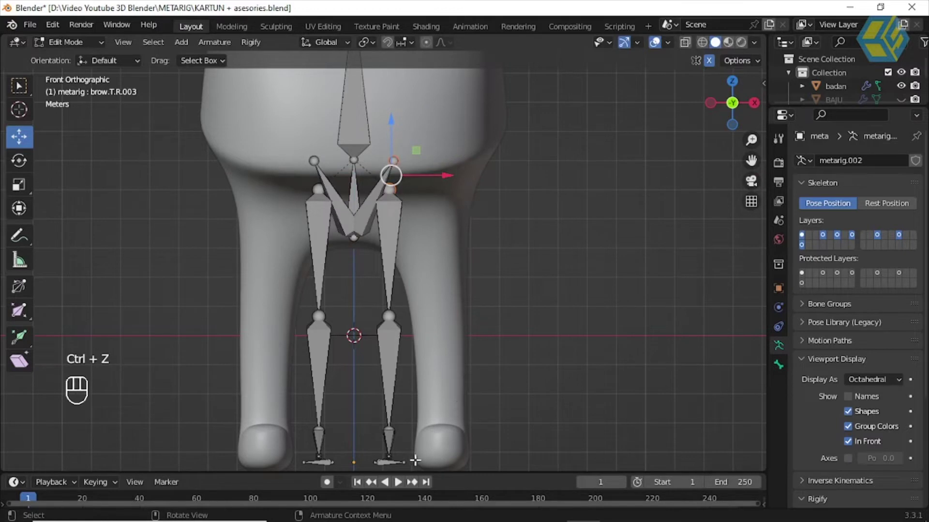
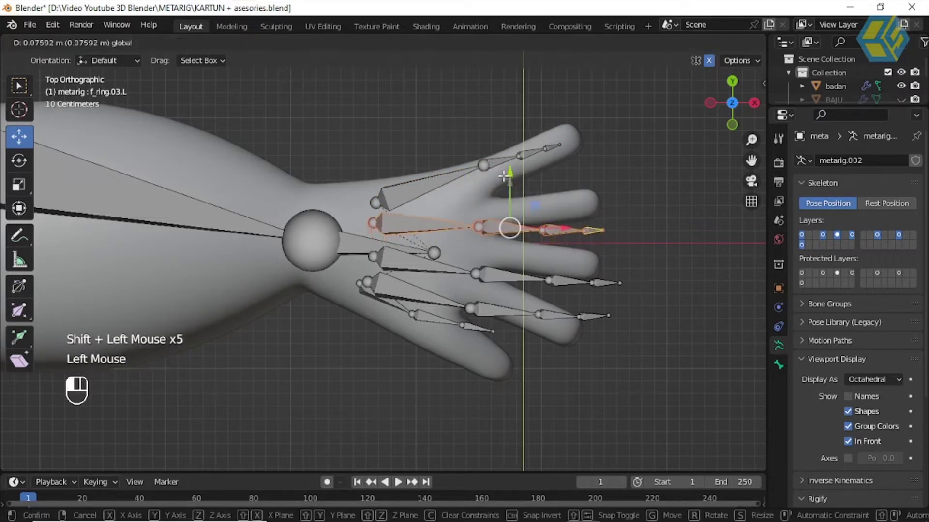
Step: Rotate the ring finger bone and fit the thumb tip and palm bones along the hand in top view
left_click(26, 163)
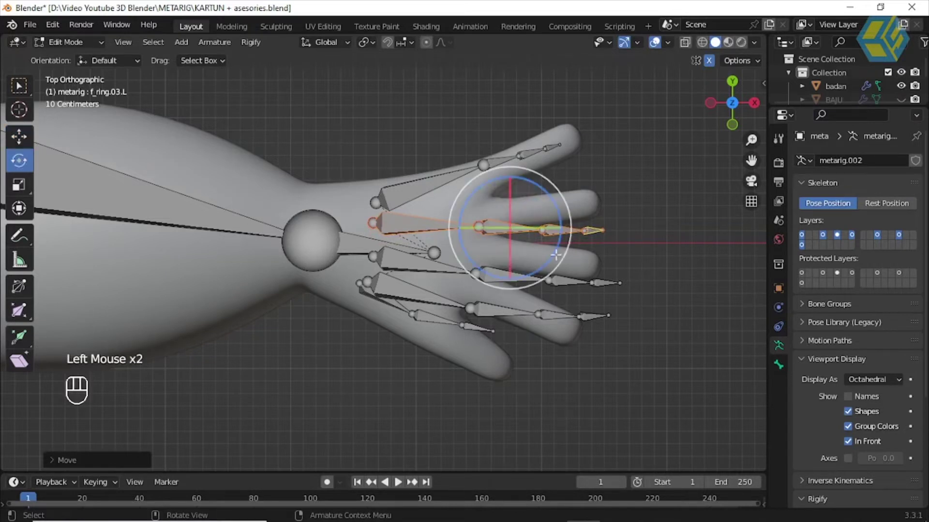
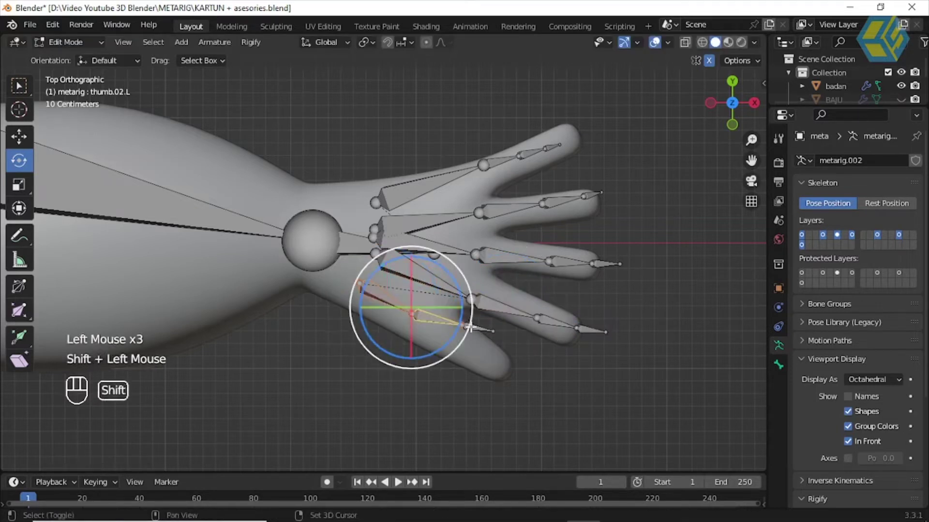
left_click(481, 275)
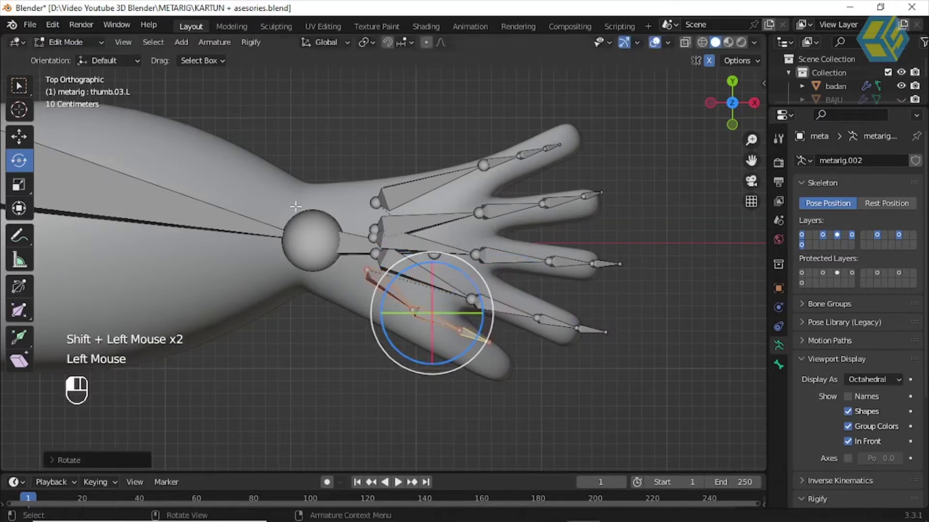
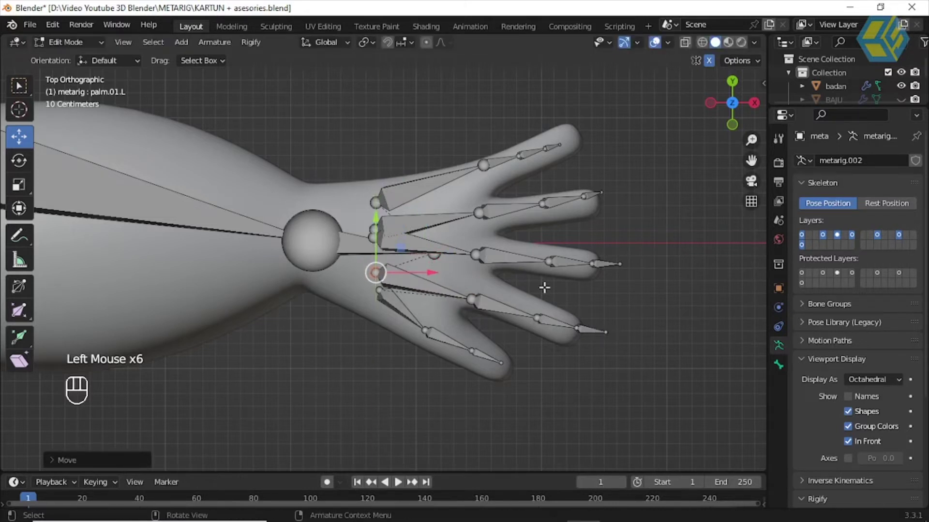
scroll("down", 3)
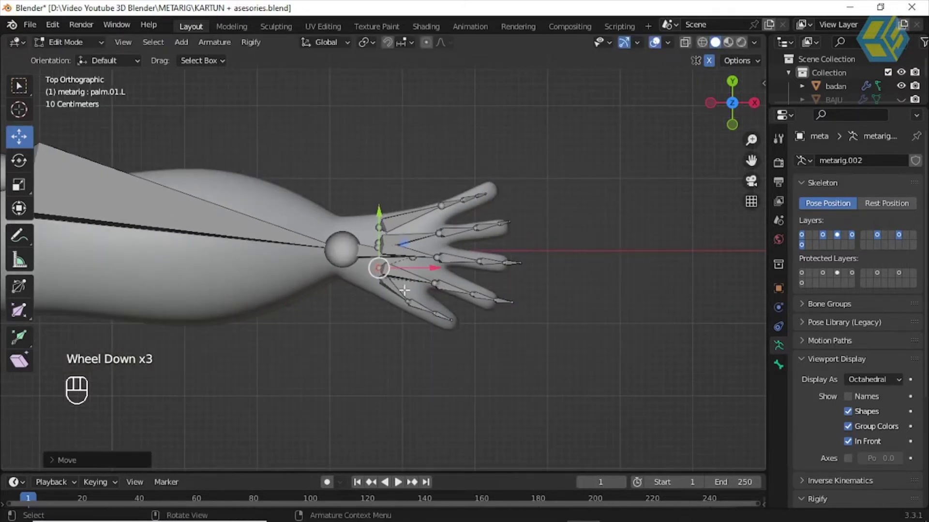
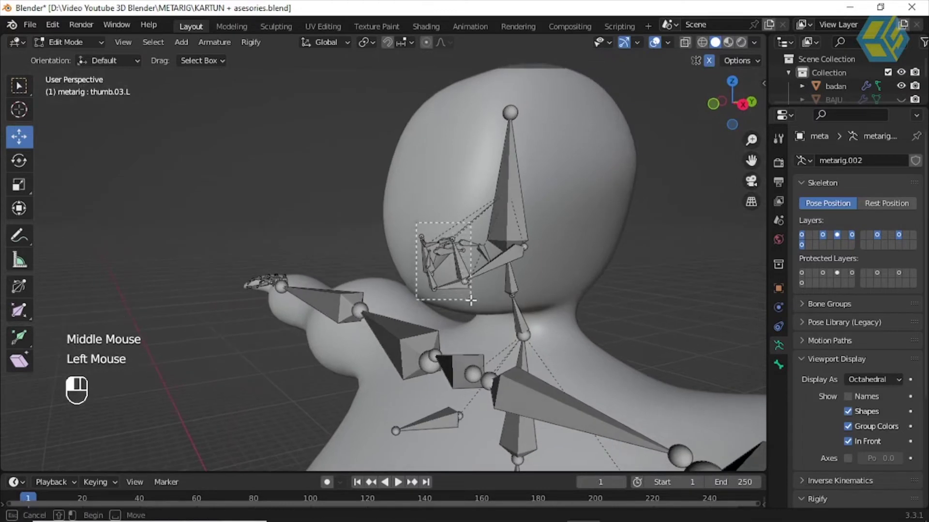
Step: Delete the box-selected facial bones and the remaining small face bone from the head
key("Delete")
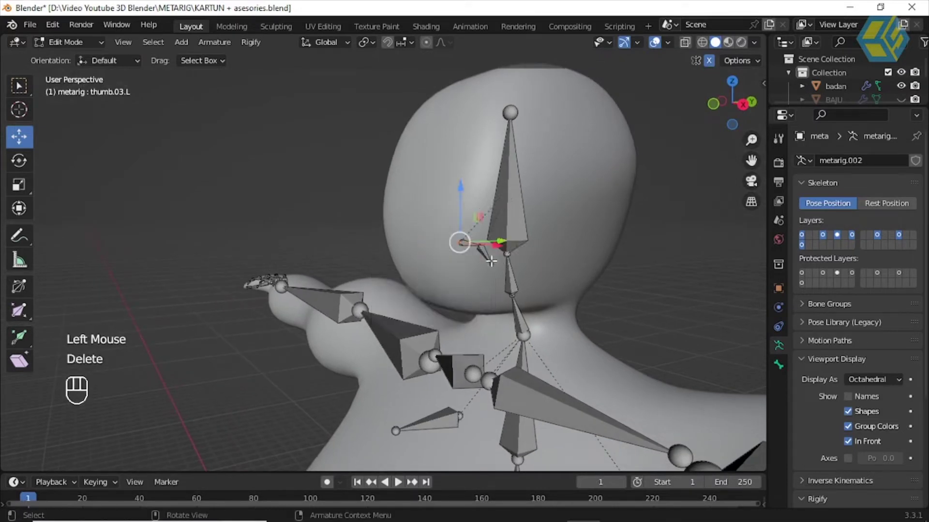
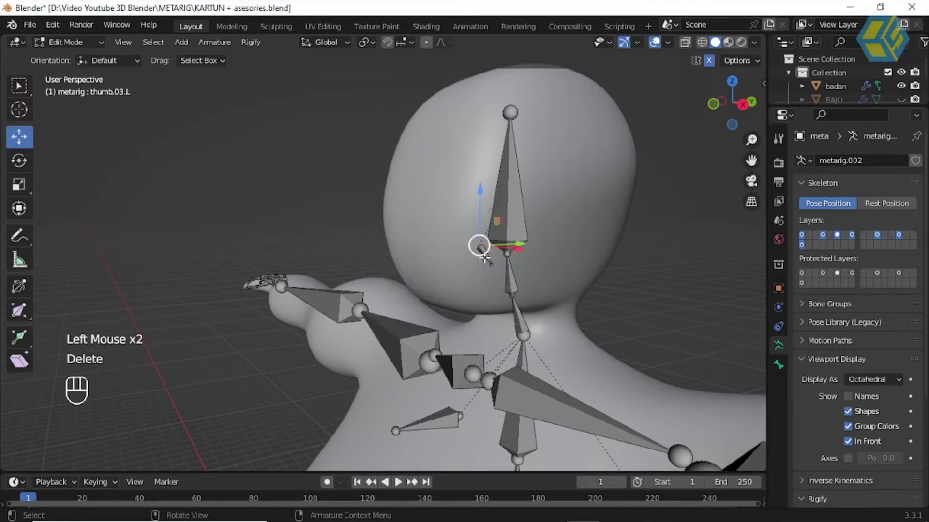
left_click(487, 237)
key("Delete")
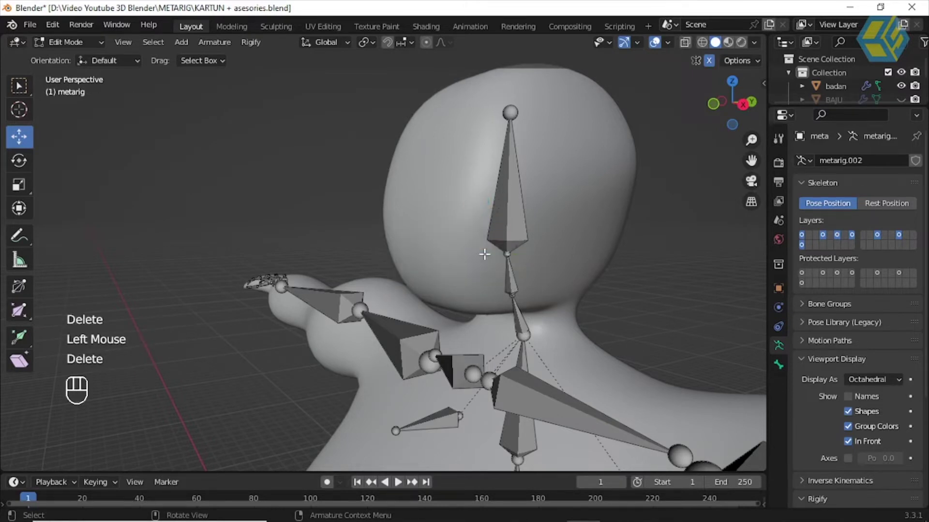
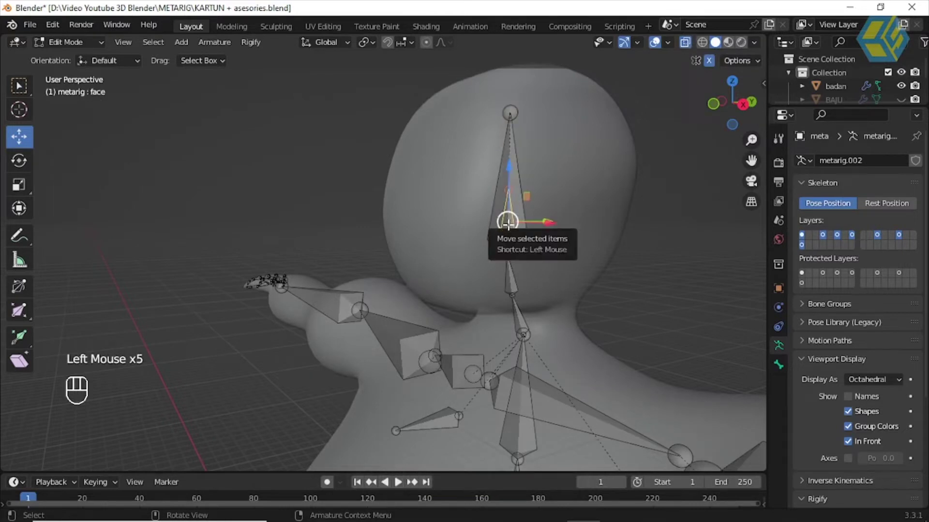
Step: Delete the hidden face bone so only the head bone stays inside the head
key("Delete")
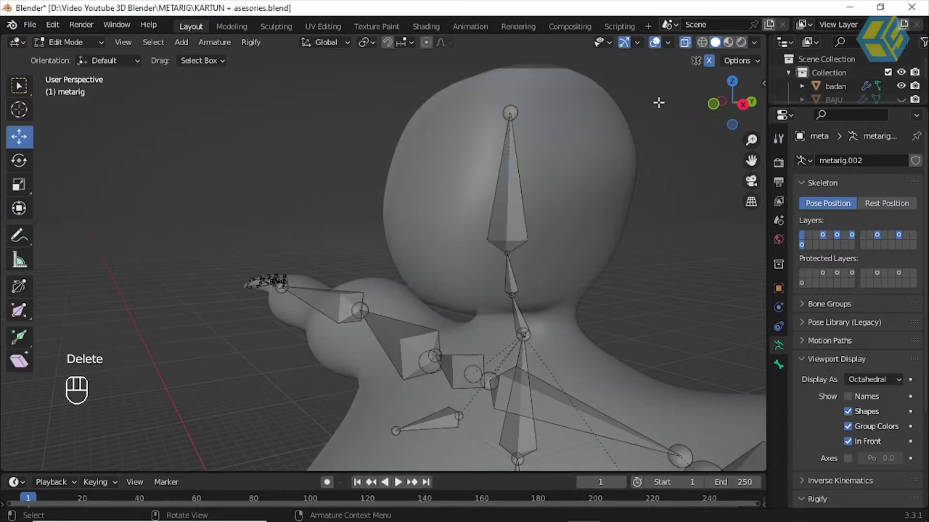
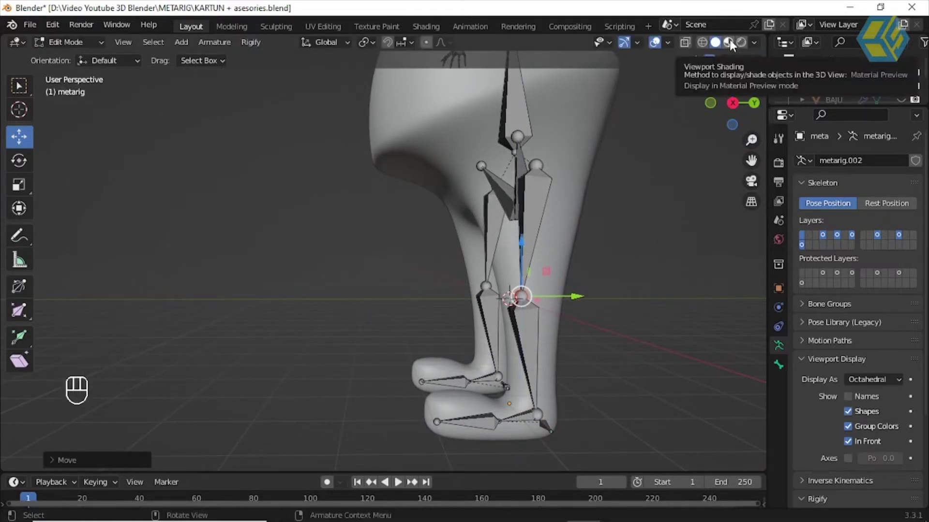
Step: Show the body with material colours and switch the fitted metarig back to Object Mode
left_click(735, 45)
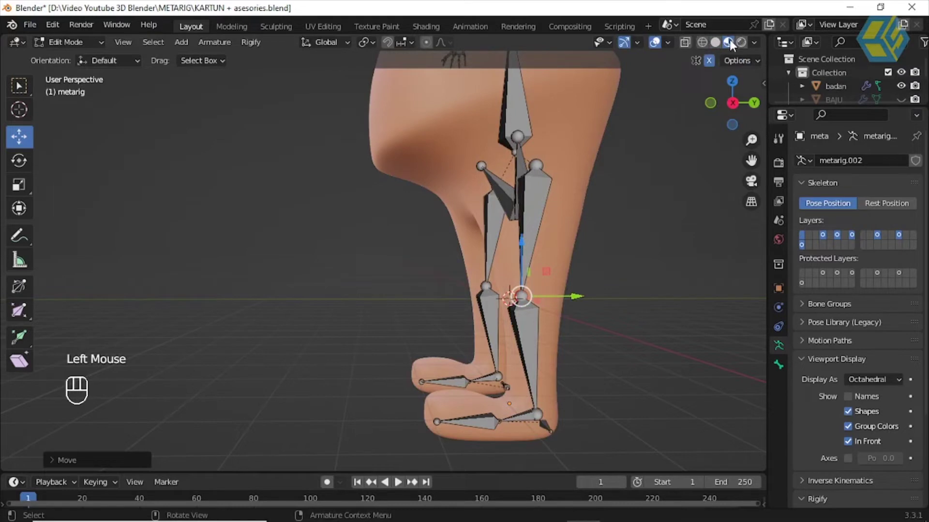
left_click(715, 47)
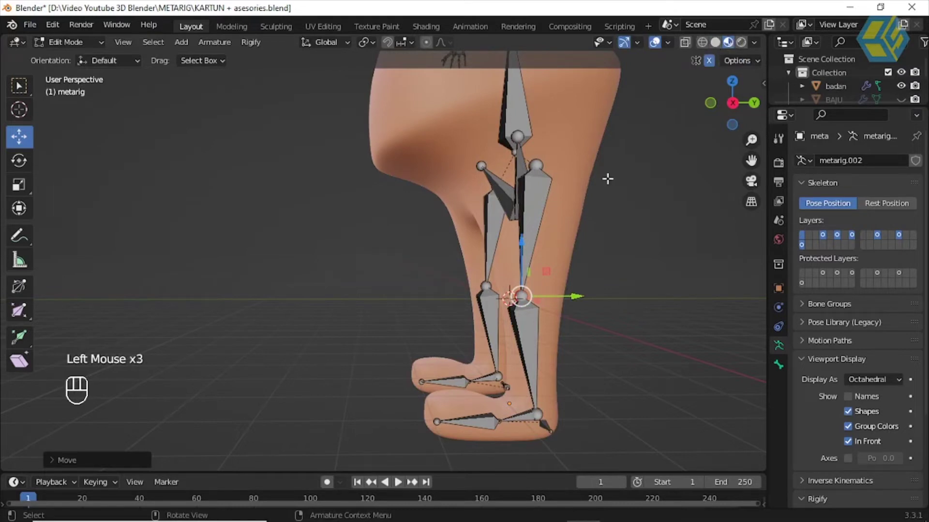
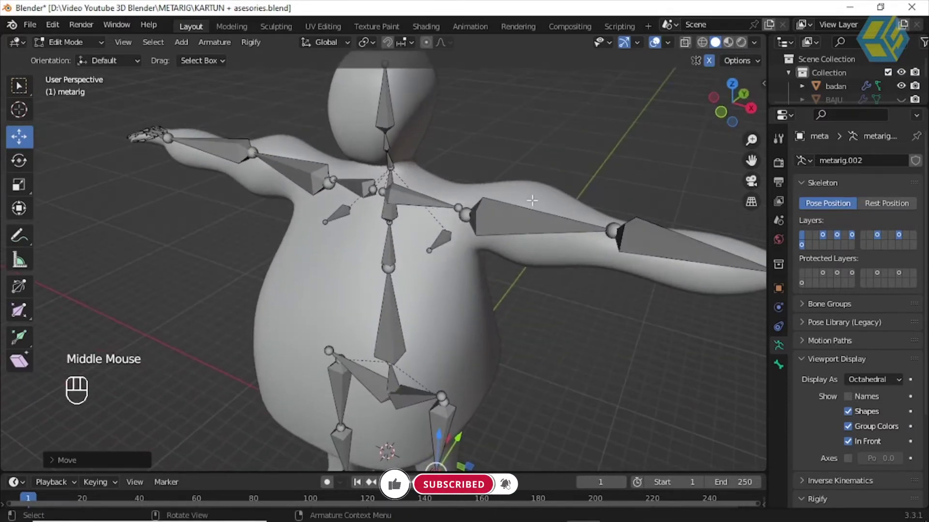
left_click_drag(82, 46, 88, 62)
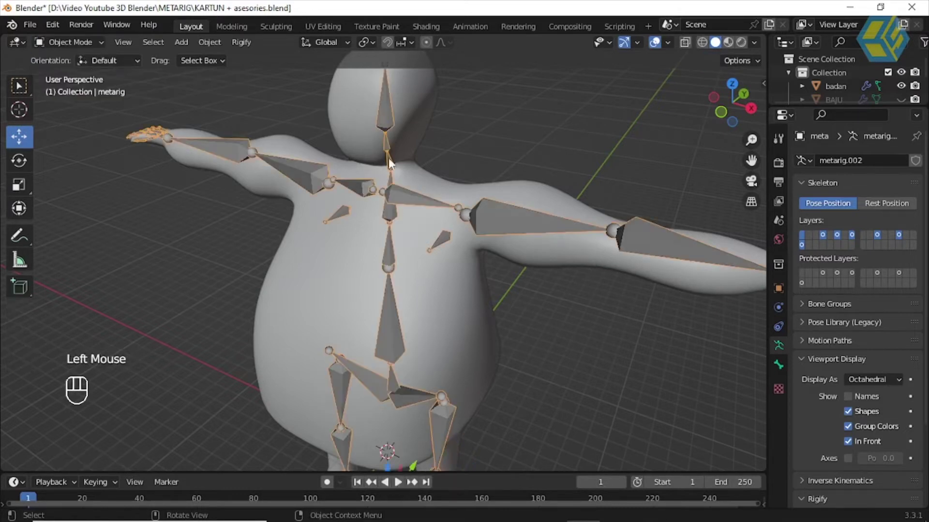
Step: Select the badan body mesh and hide its Subdivision modifier's display in the viewport
scroll("down", 3)
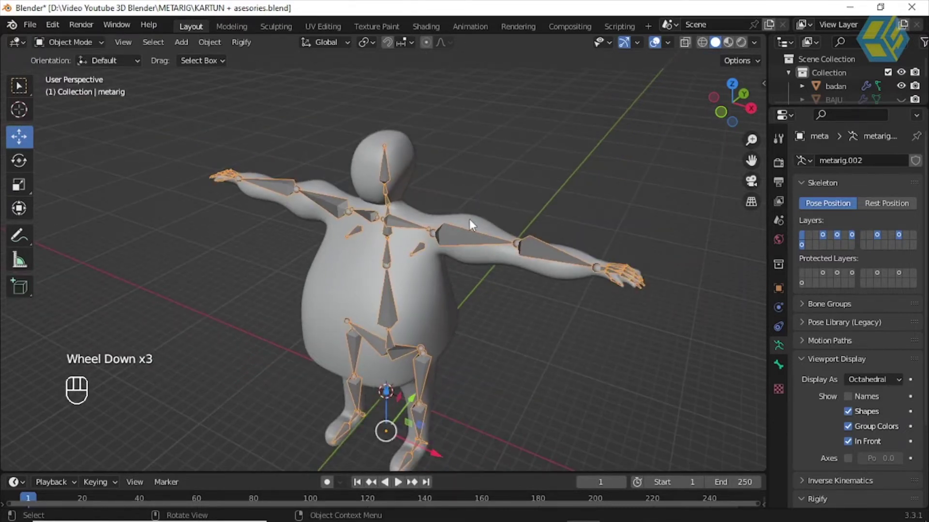
left_click(474, 224)
scroll("down", 3)
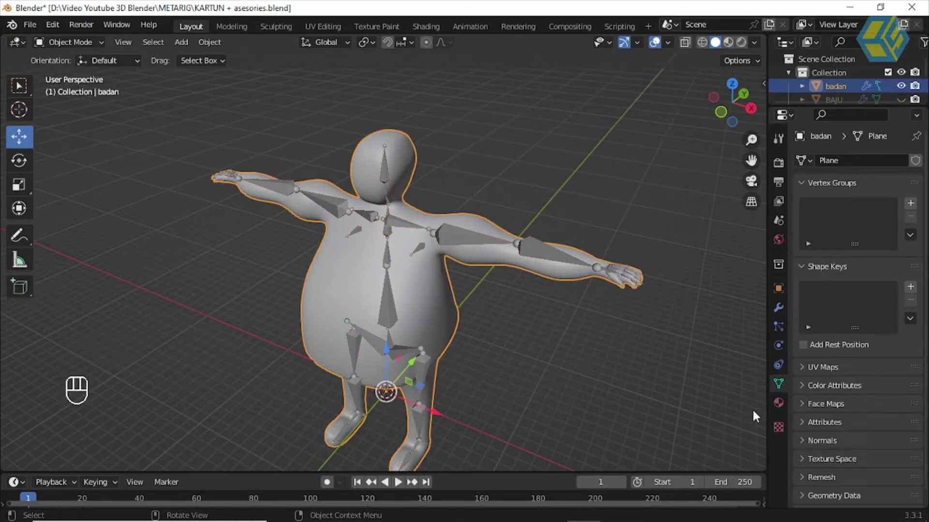
left_click(781, 313)
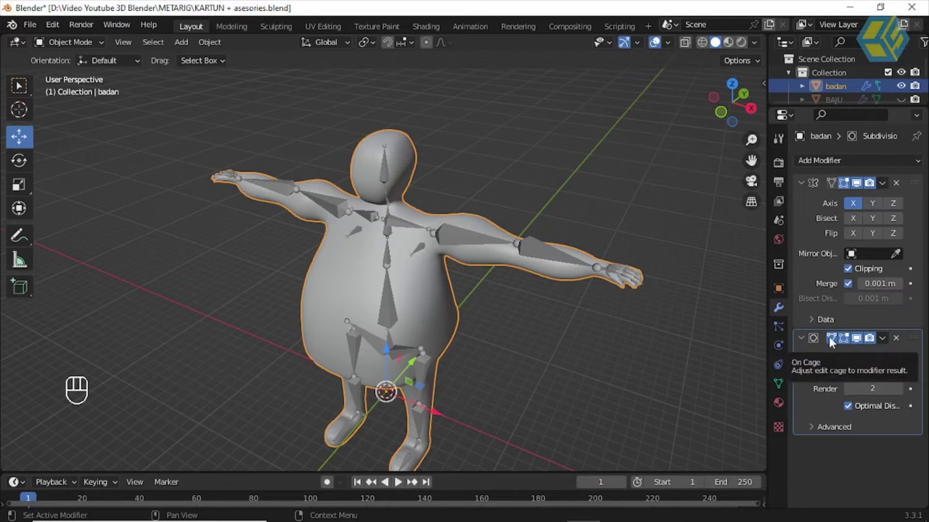
left_click_drag(834, 341, 844, 347)
left_click(866, 344)
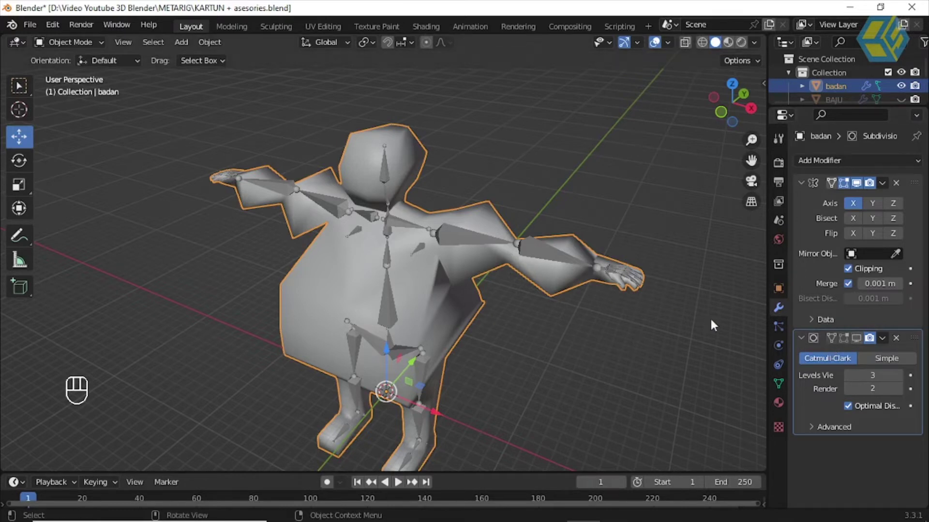
left_click(858, 342)
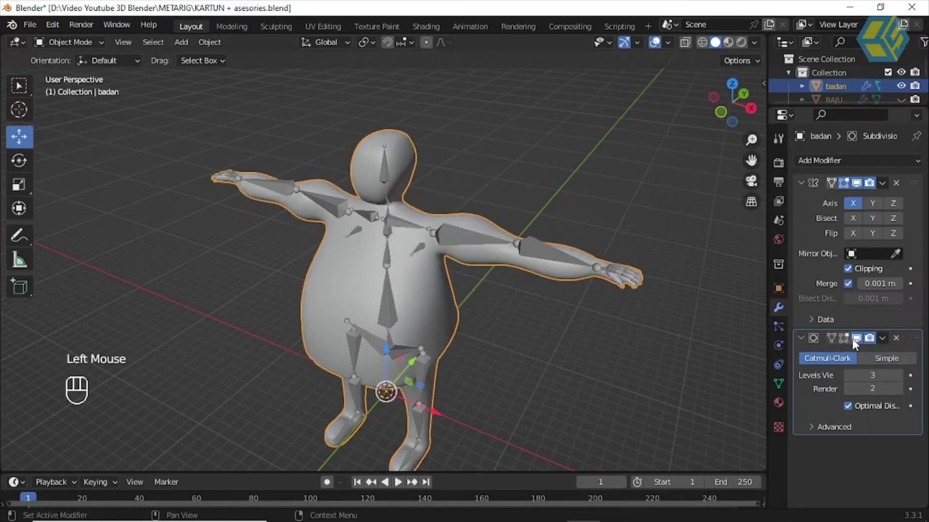
left_click(845, 347)
left_click(862, 345)
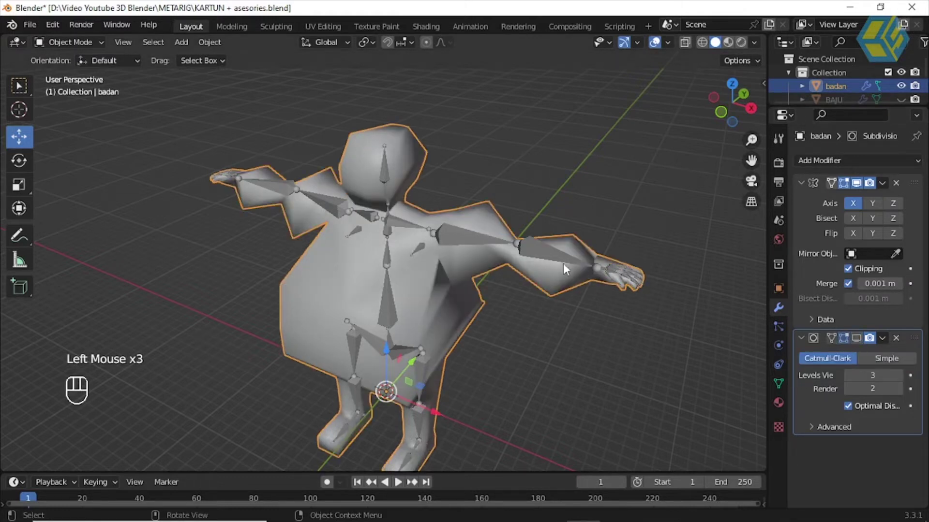
Step: Orbit and zoom onto the upper body and arm, then reselect the body mesh
left_click_drag(565, 267, 566, 241)
scroll("up", 3)
left_click_drag(508, 216, 608, 199)
left_click(608, 200)
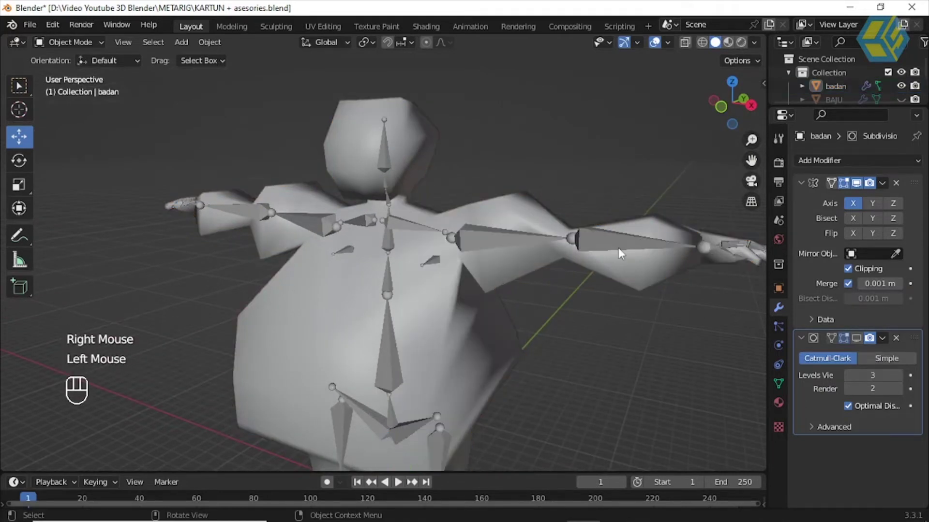
left_click_drag(620, 262, 551, 228)
left_click(543, 223)
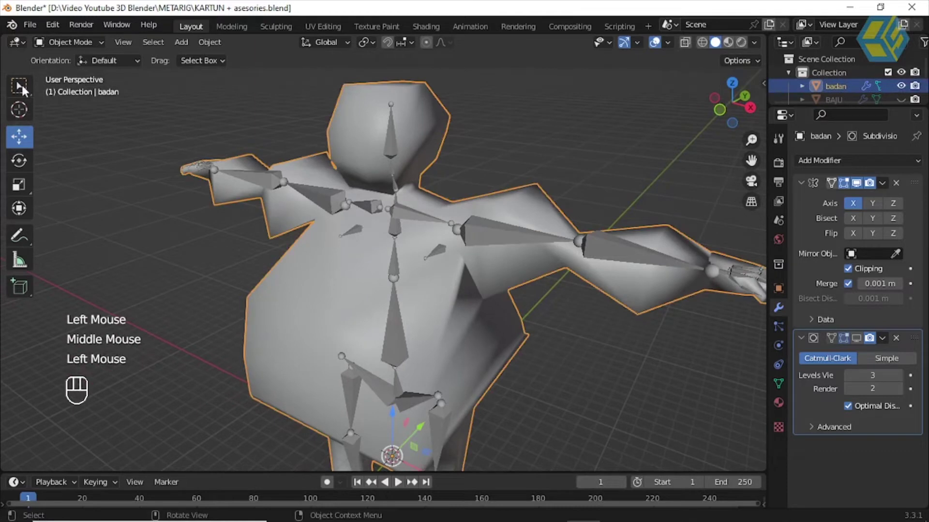
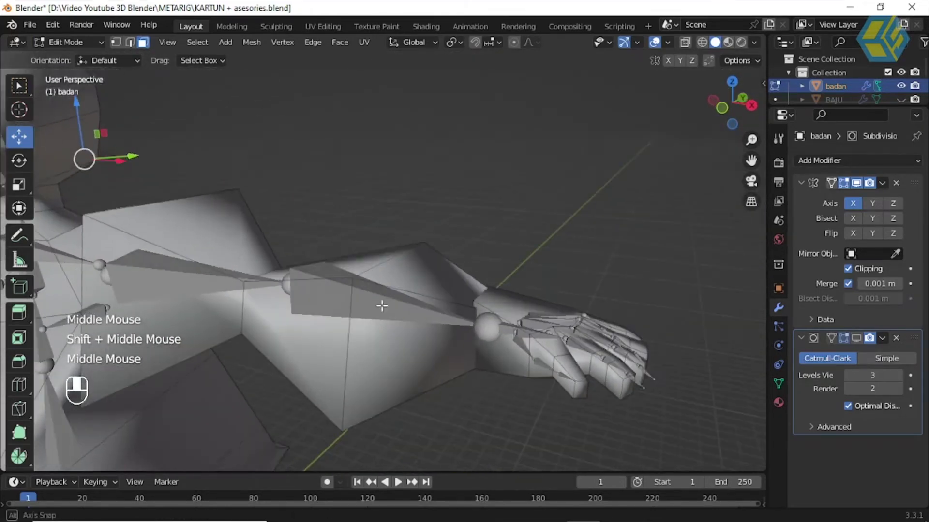
Step: Toggle the Subdivision modifier's Edit Mode and On Cage display to compare the smooth and plain cage
left_click(847, 344)
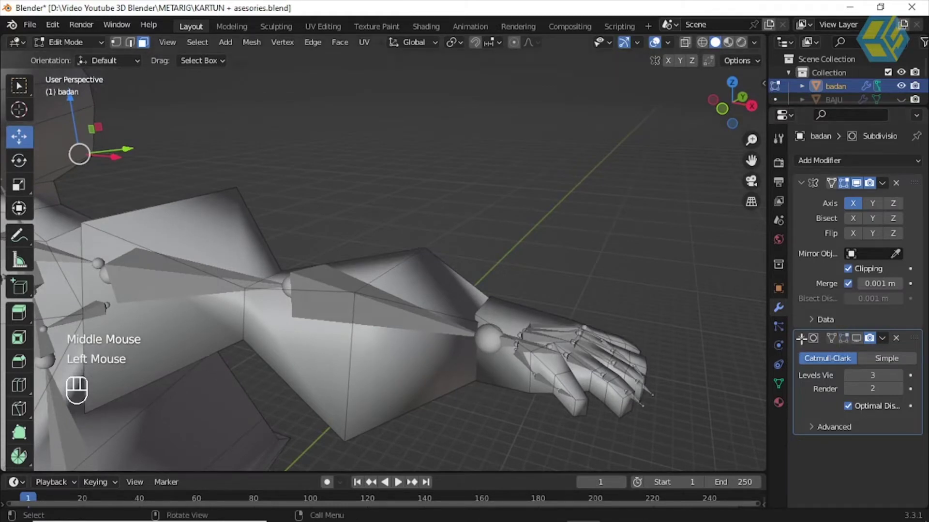
left_click(857, 344)
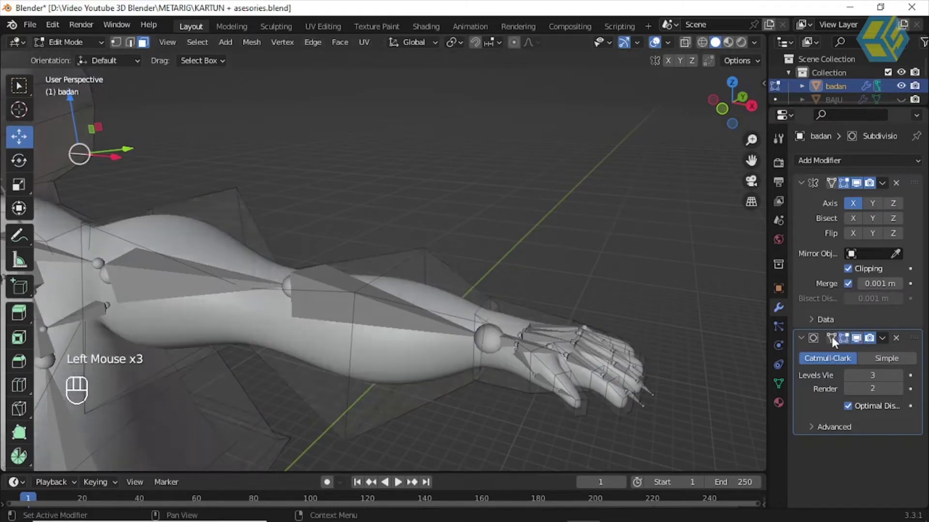
left_click(834, 342)
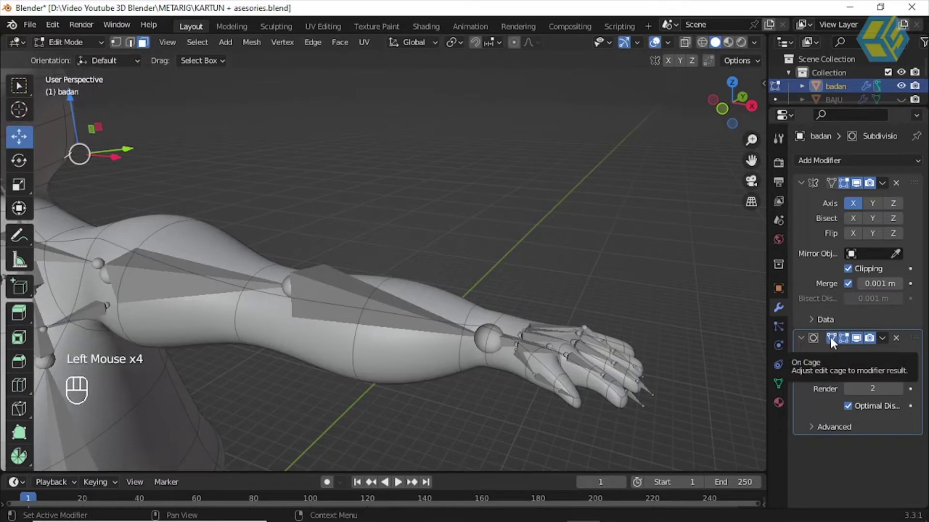
left_click(833, 340)
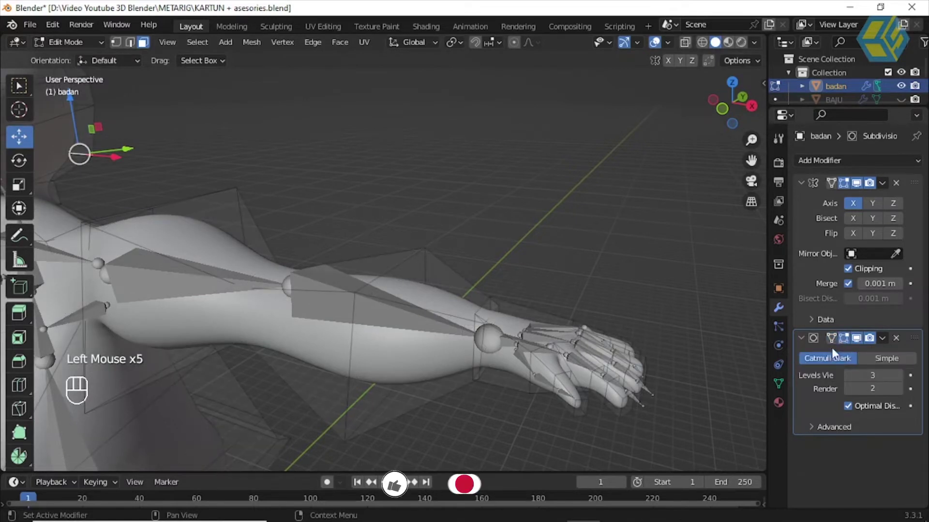
left_click(845, 344)
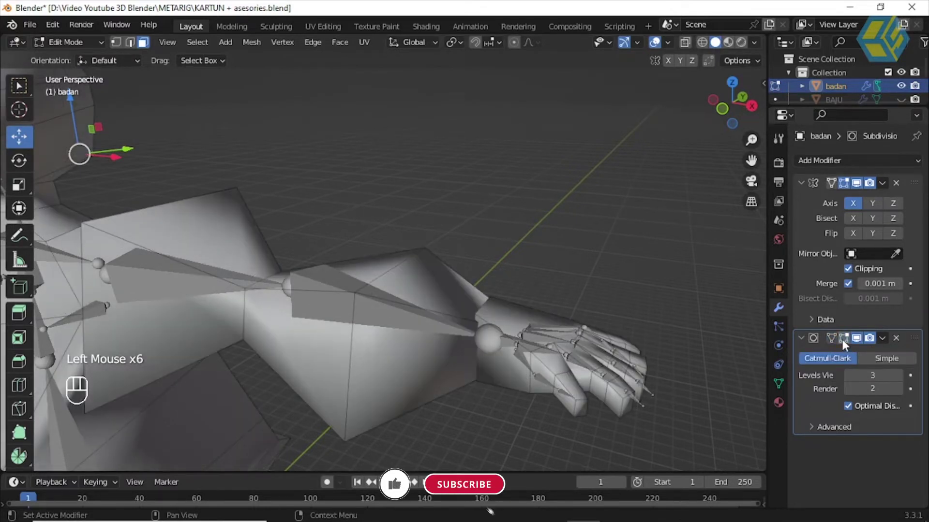
left_click(843, 341)
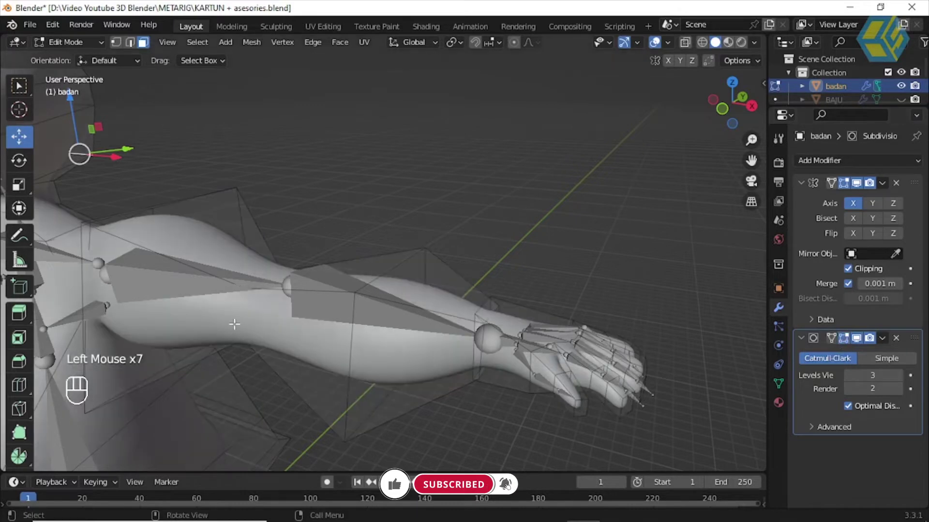
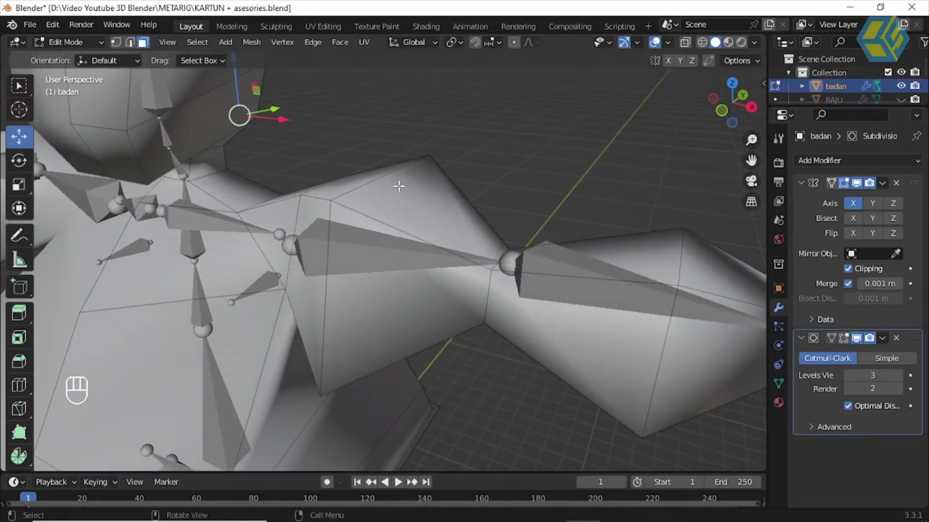
Step: Inspect the elbow from several angles and return the body to Object Mode with smoothing shown
left_click_drag(396, 188, 66, 50)
left_click_drag(66, 49, 313, 160)
left_click_drag(425, 169, 422, 192)
left_click(406, 215)
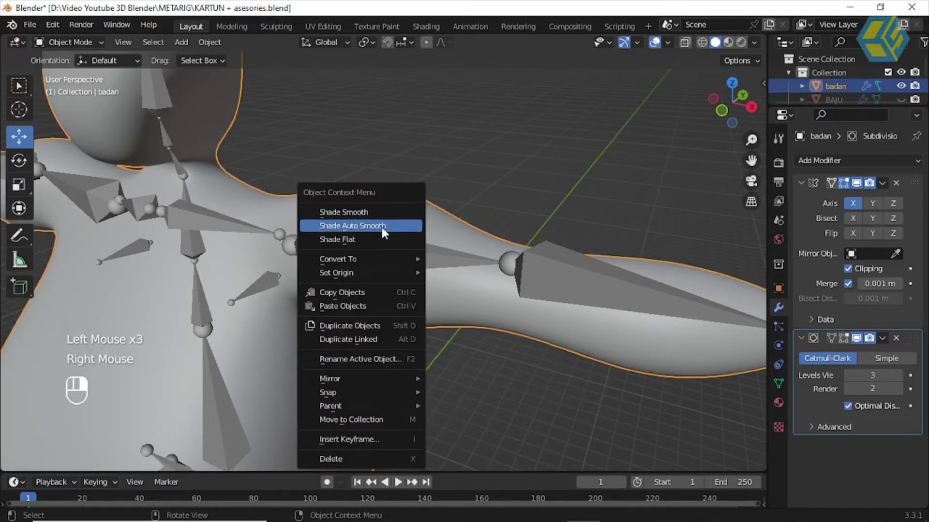
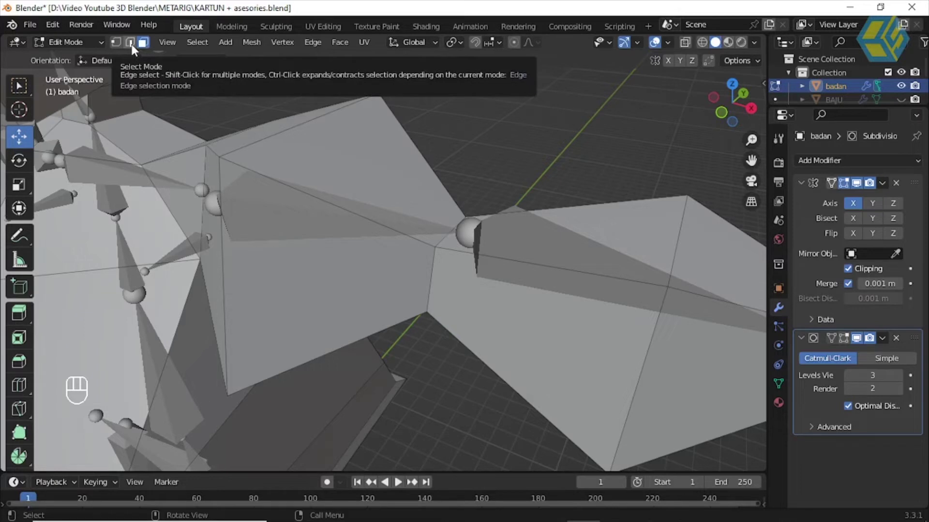
Step: In edge select with X-ray, pick the elbow edge loop and snap the 3D cursor to it with Shift+S
left_click(137, 49)
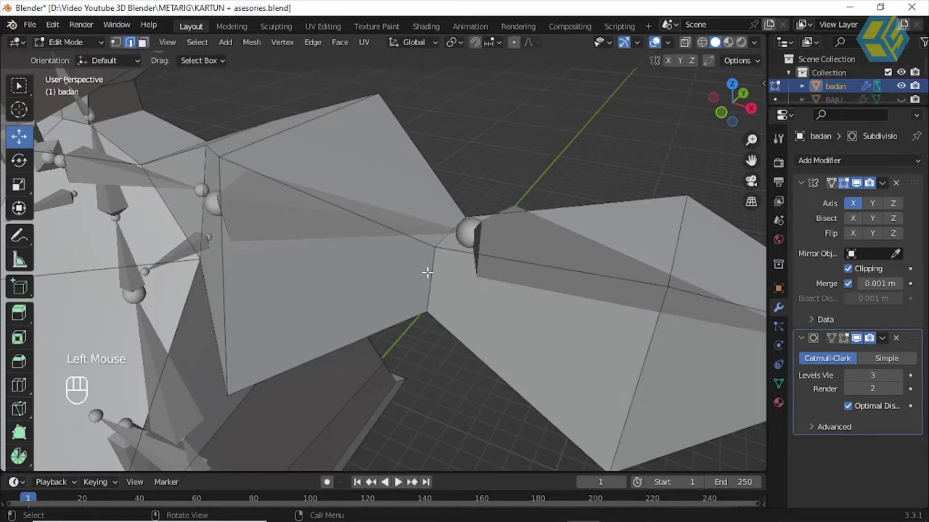
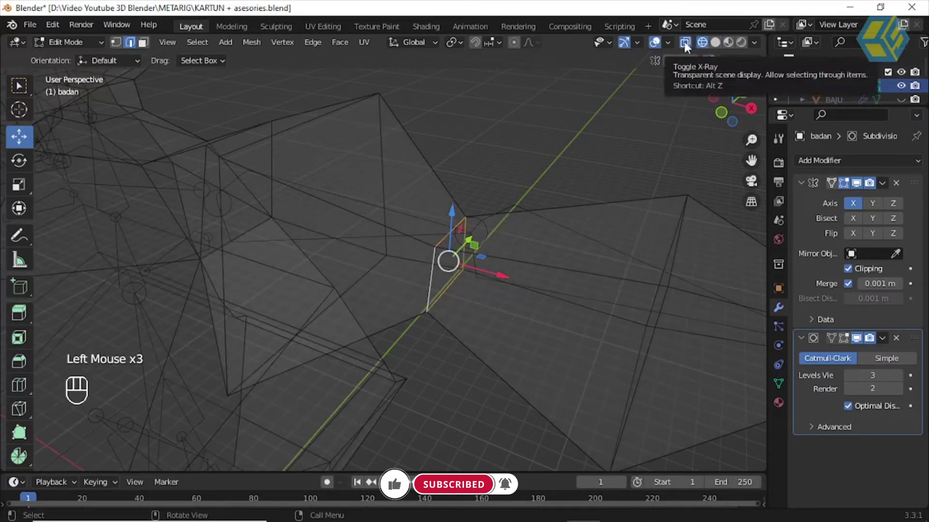
left_click(704, 49)
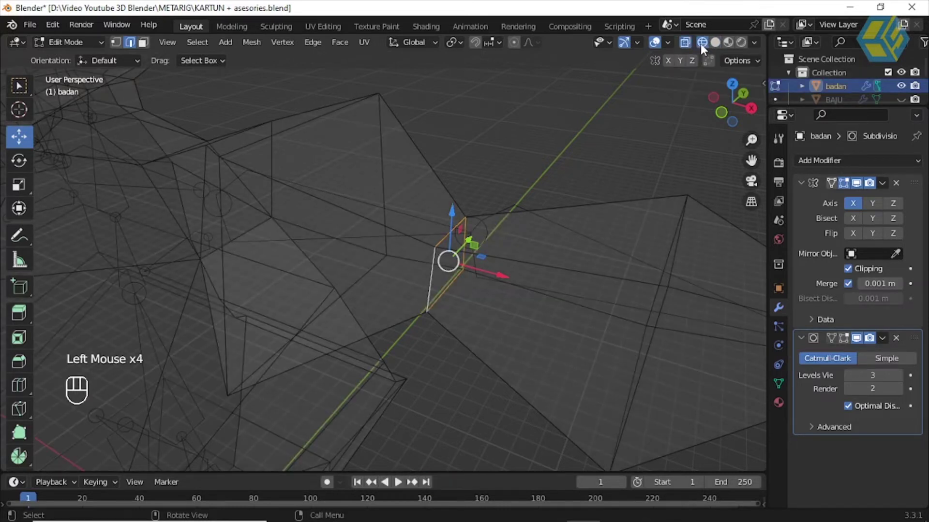
left_click(723, 47)
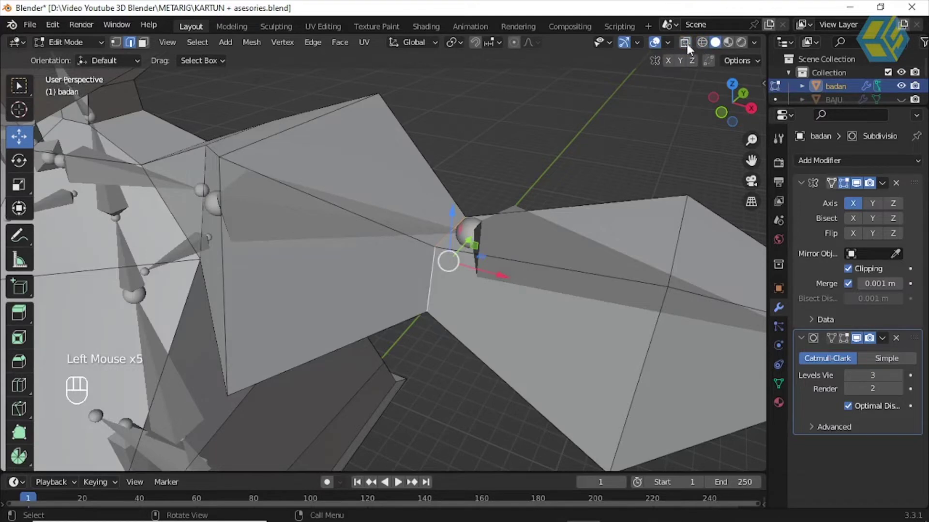
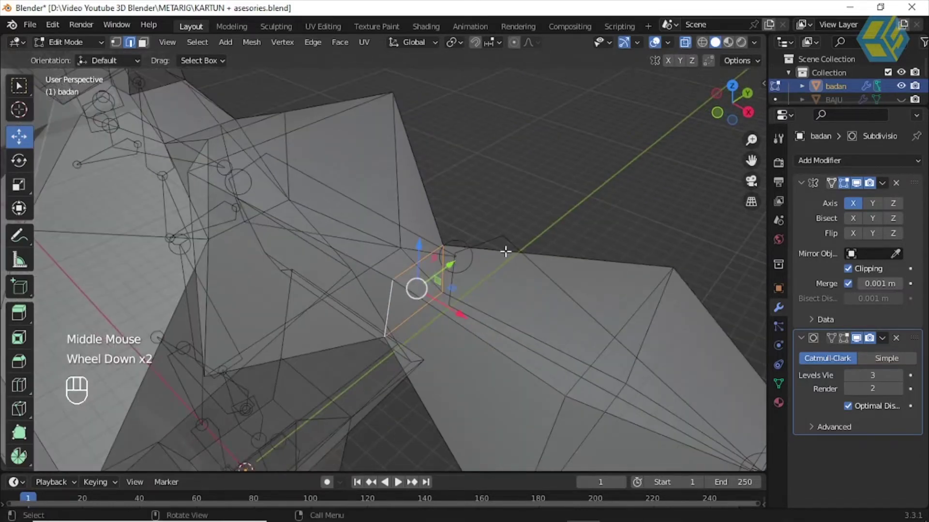
scroll("down", 3)
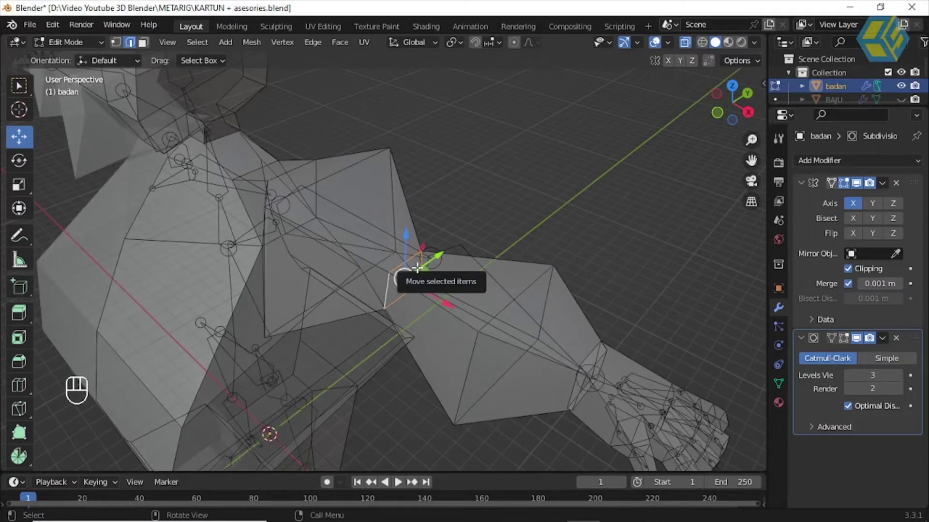
key("shift+s")
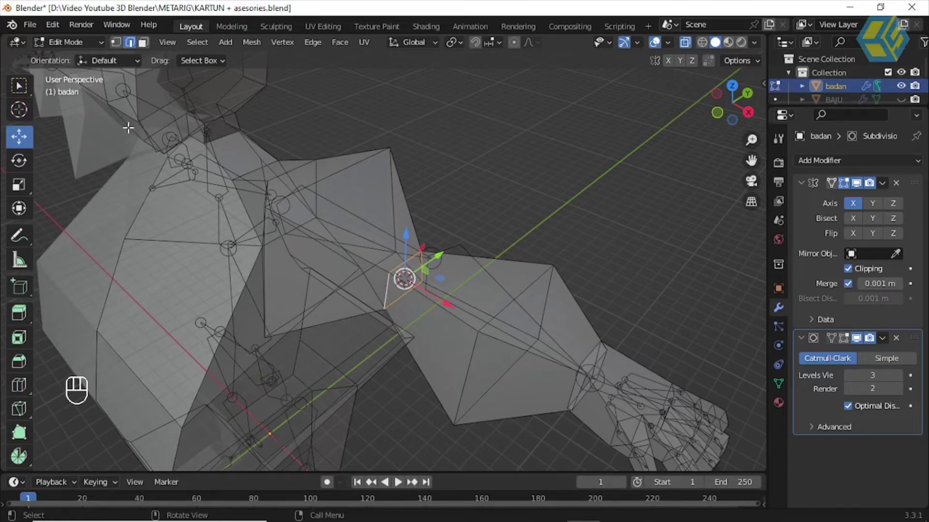
left_click_drag(87, 45, 266, 200)
Step: Snap the metarig's elbow joint onto the 3D cursor with Selection to Cursor
left_click(455, 206)
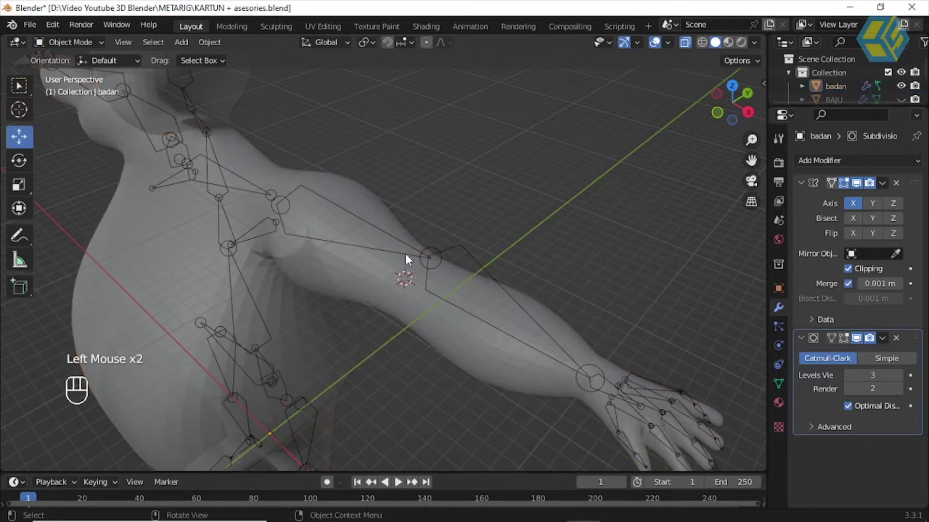
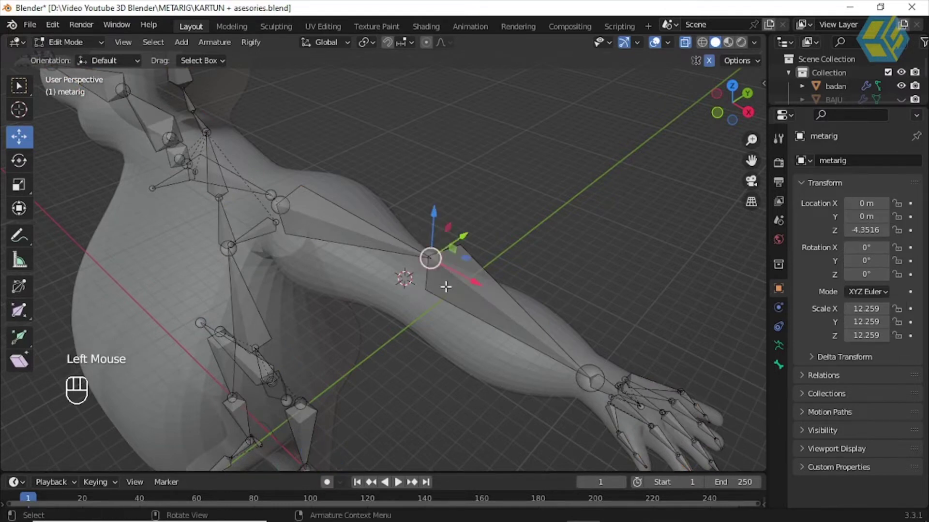
scroll("up", 3)
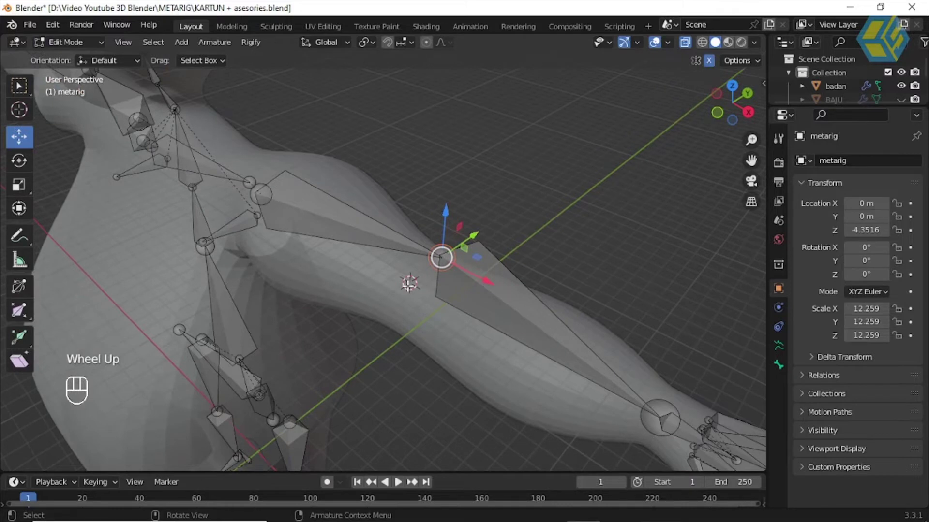
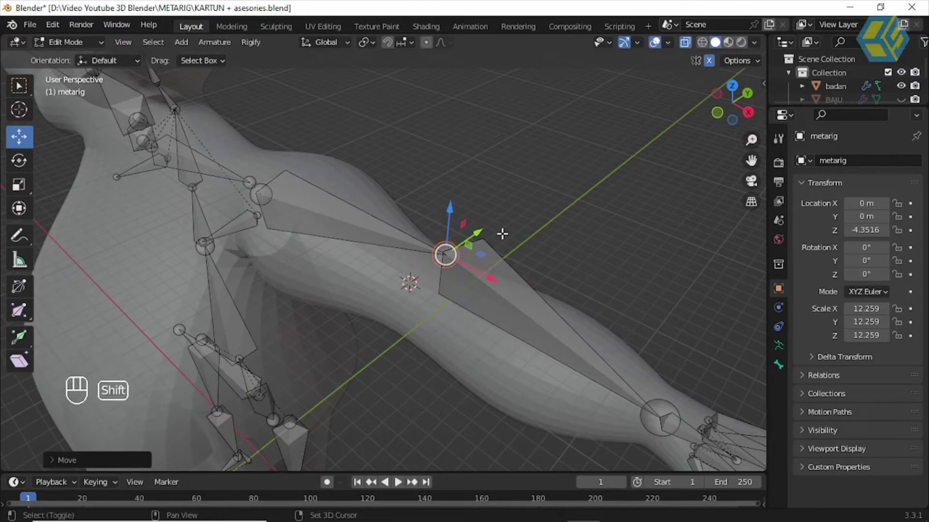
key("shift+s")
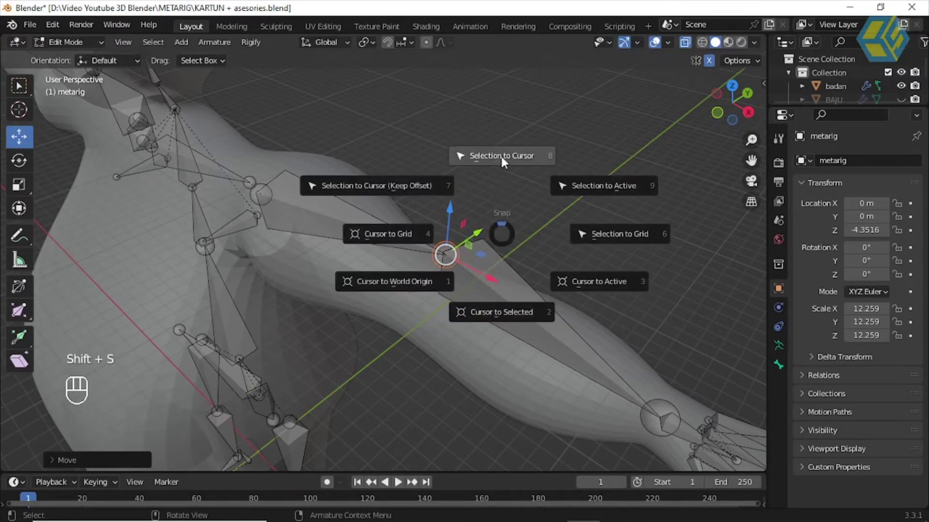
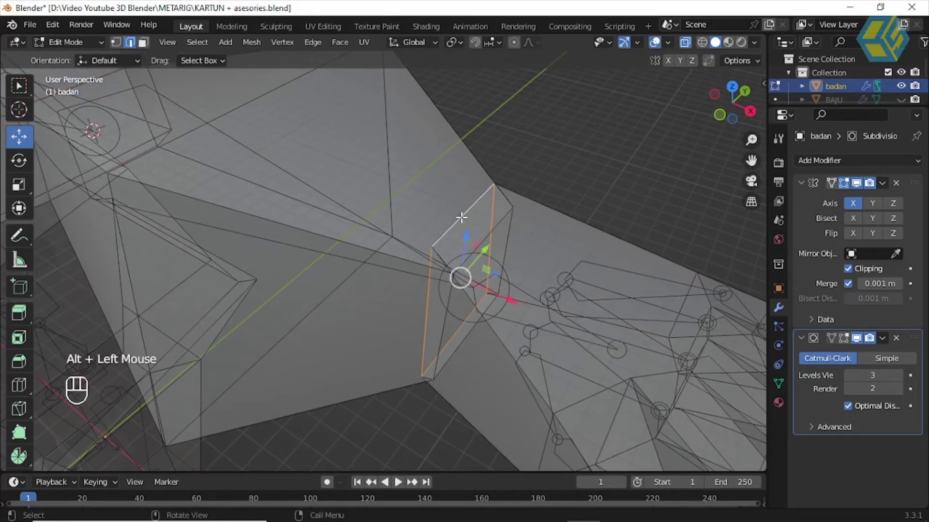
Step: Place the 3D cursor at the centre of badan's wrist edge loop and leave mesh editing
key("shift+s")
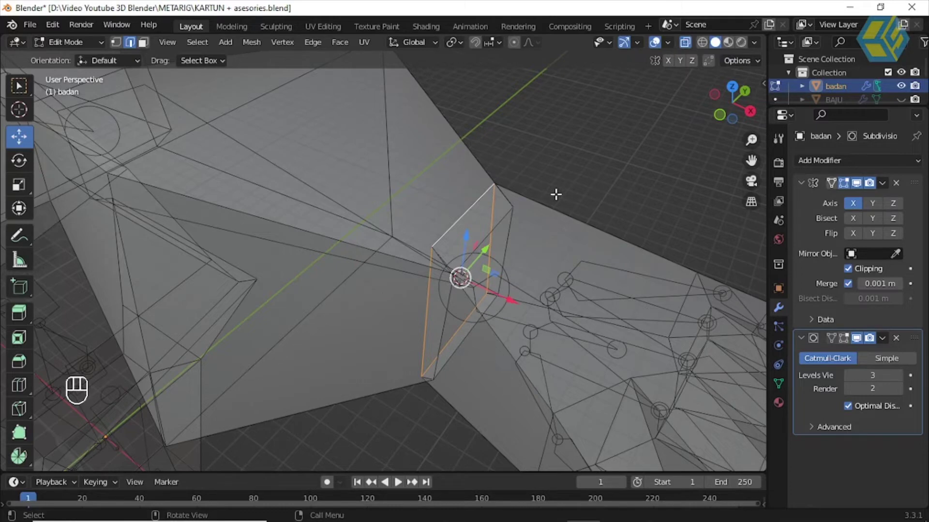
left_click_drag(83, 44, 365, 211)
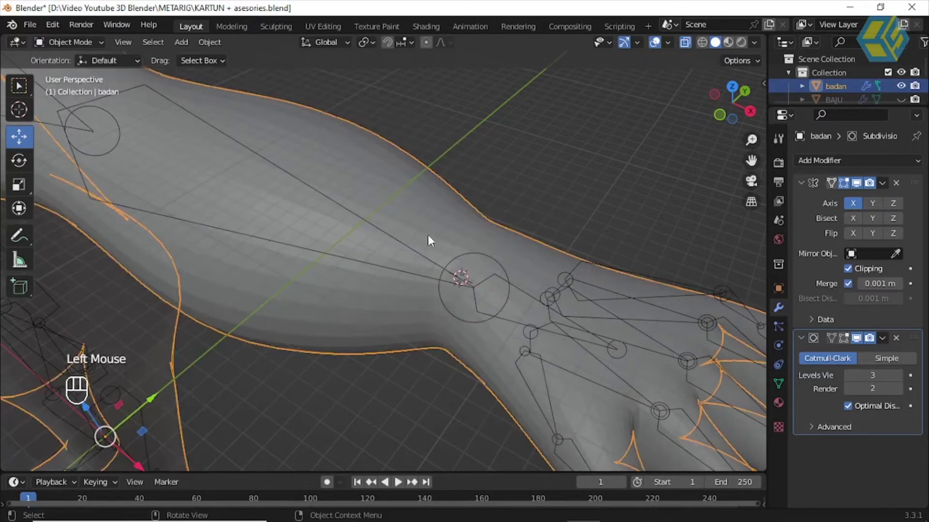
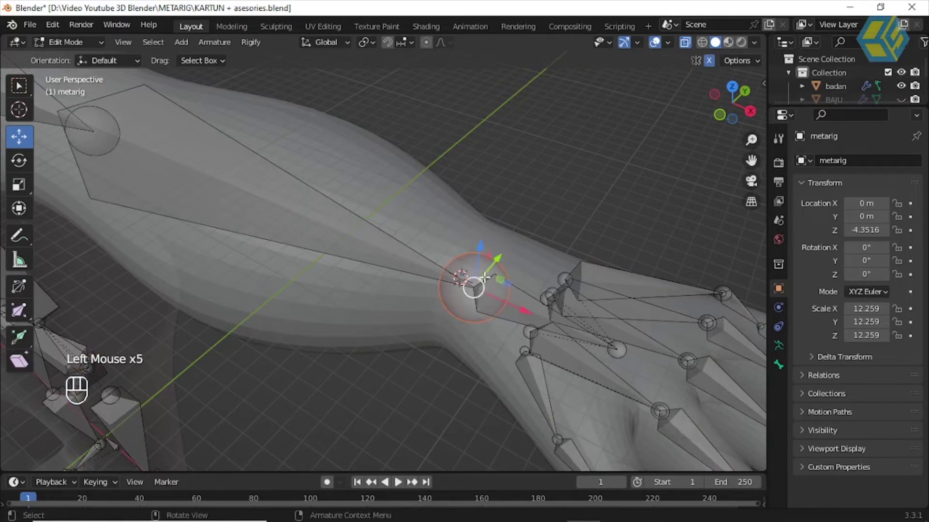
Step: Snap the metarig's wrist joint onto the 3D cursor and go back to the body mesh
key("shift+s")
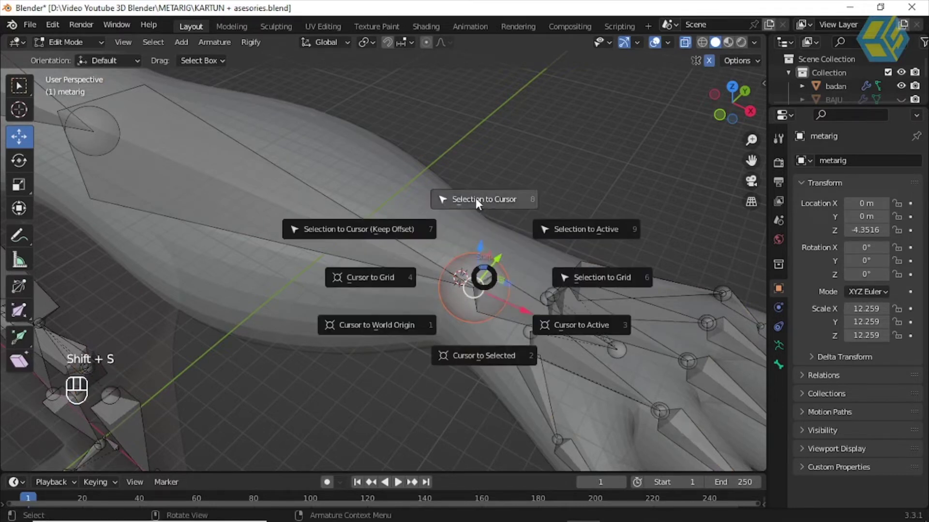
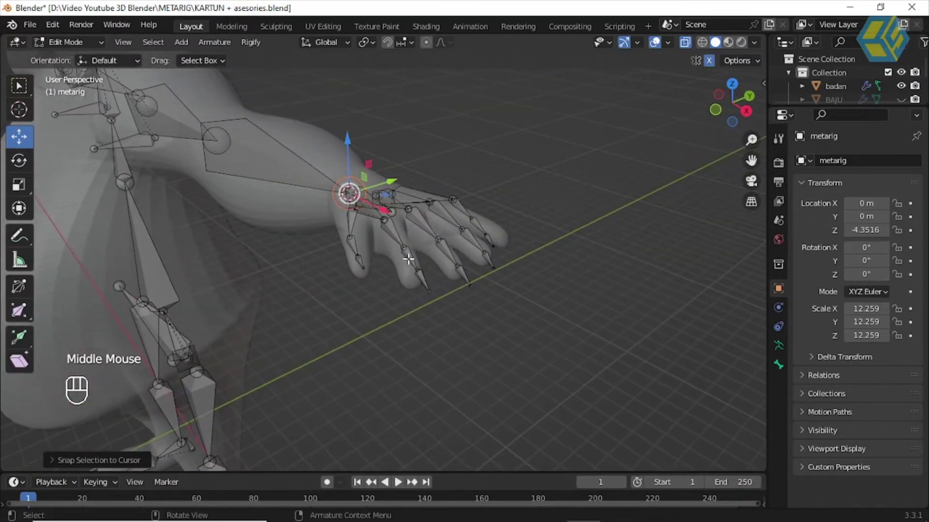
scroll("up", 3)
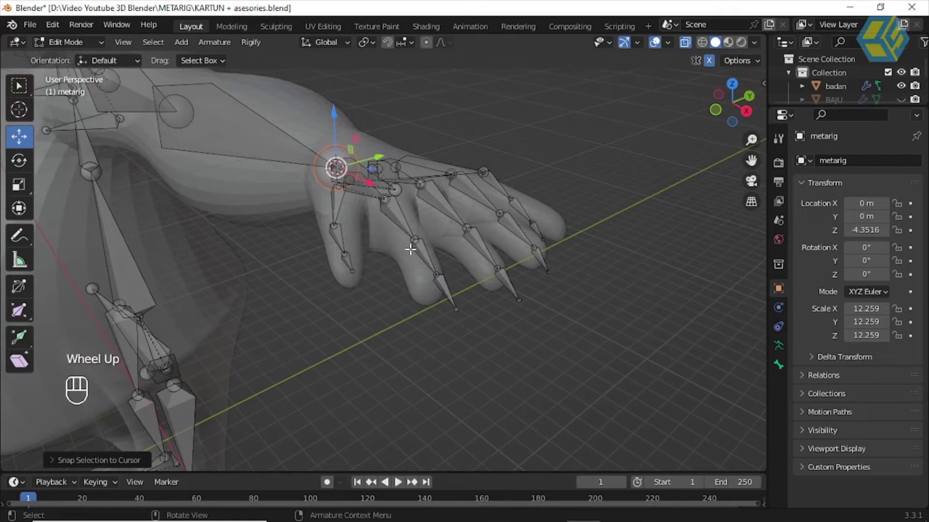
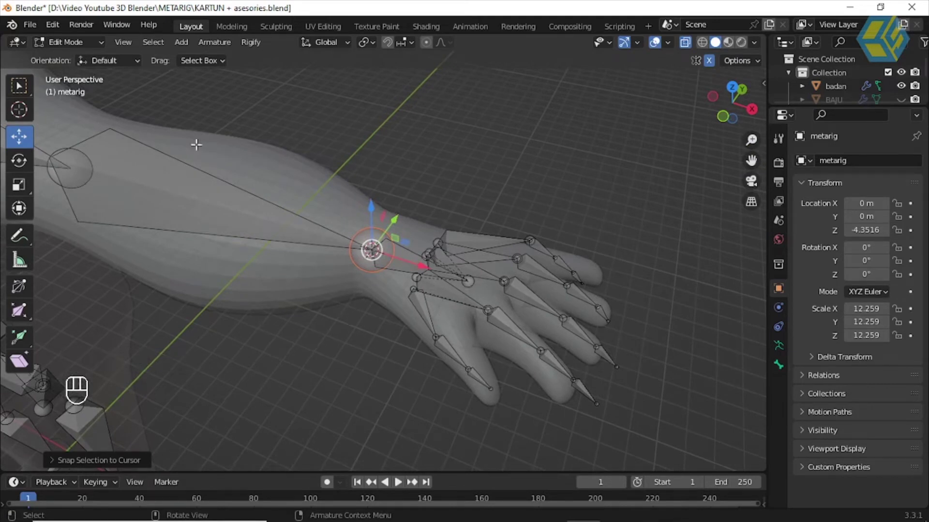
left_click_drag(67, 46, 213, 134)
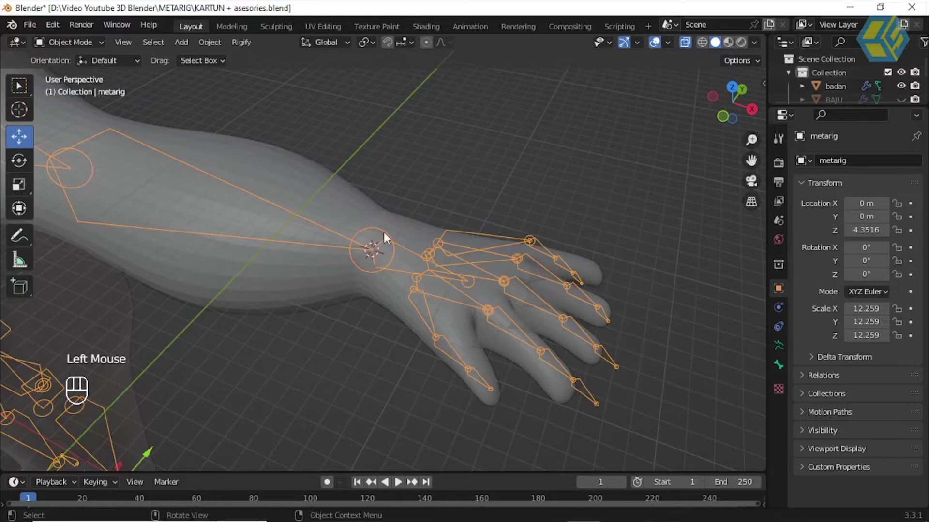
left_click_drag(458, 202, 470, 291)
left_click(475, 306)
left_click(77, 43)
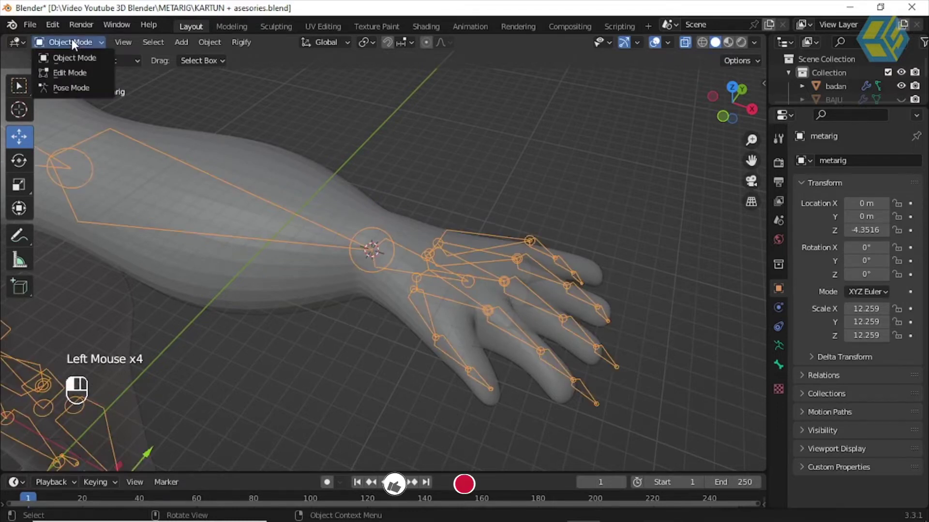
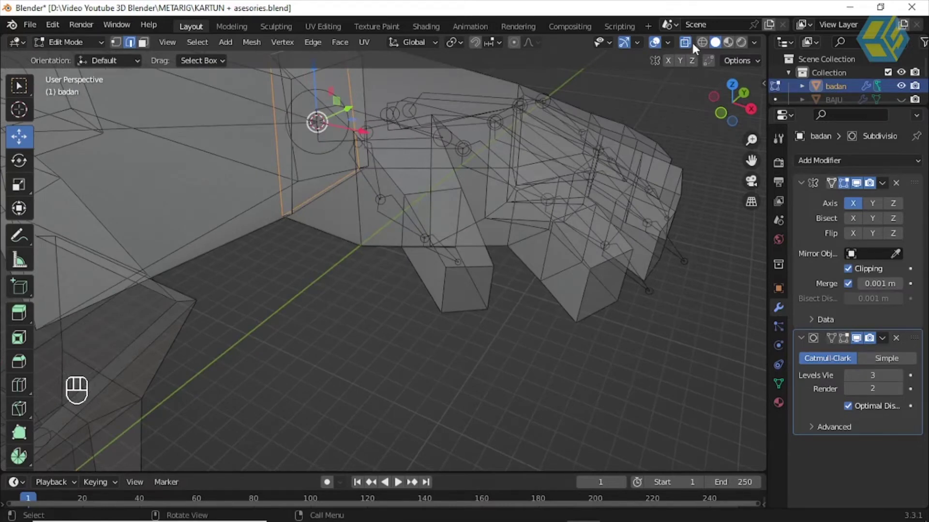
Step: With X-ray off, put the 3D cursor on the second finger's fingertip face
left_click(689, 48)
left_click_drag(327, 117, 300, 203)
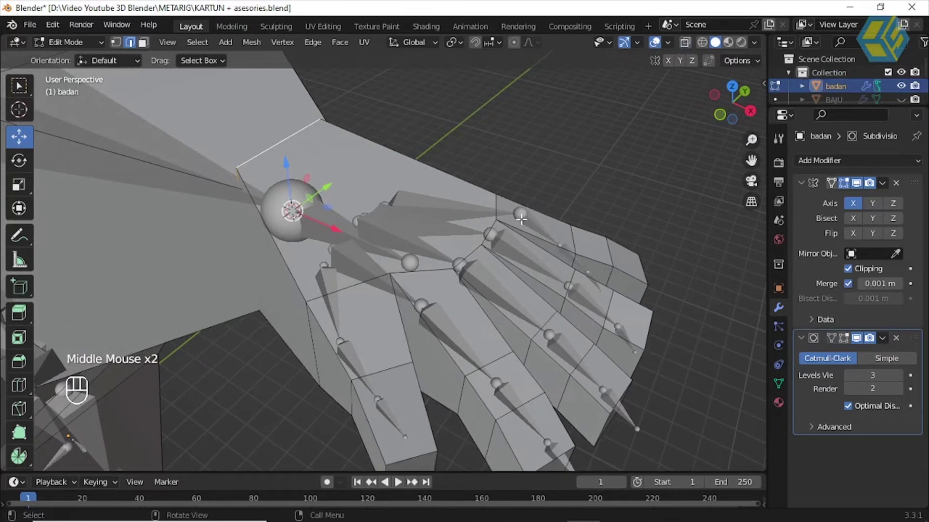
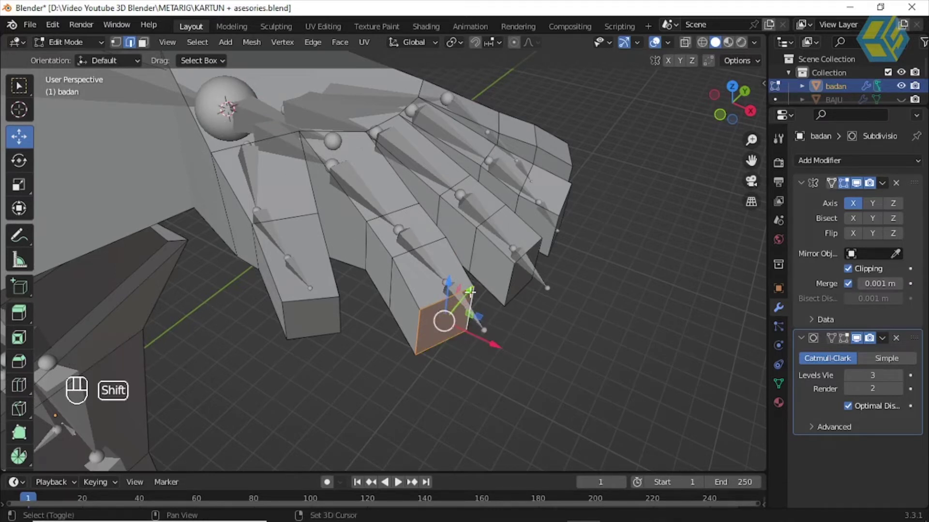
key("shift+s")
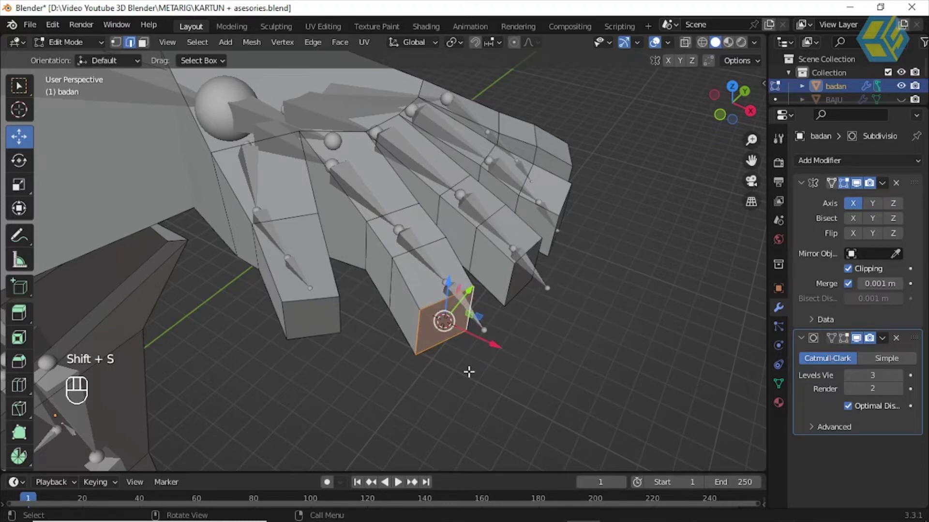
left_click_drag(56, 46, 392, 219)
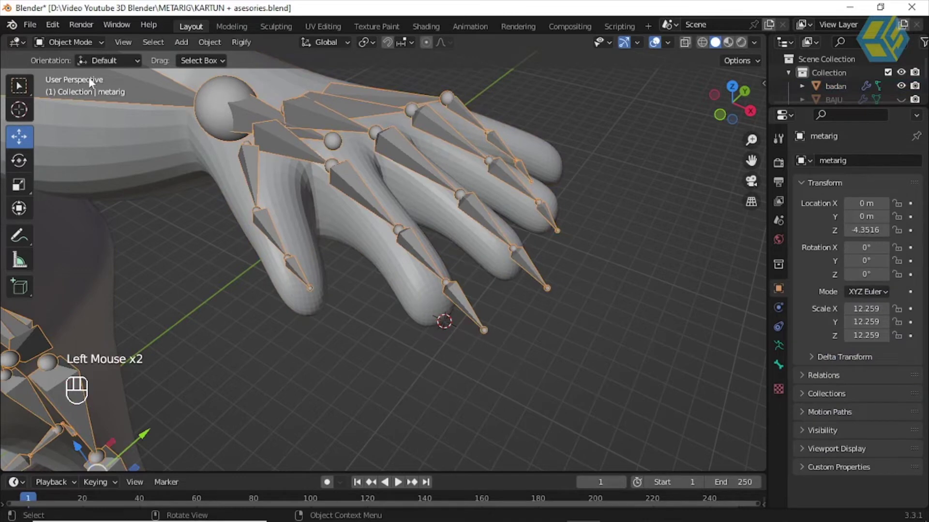
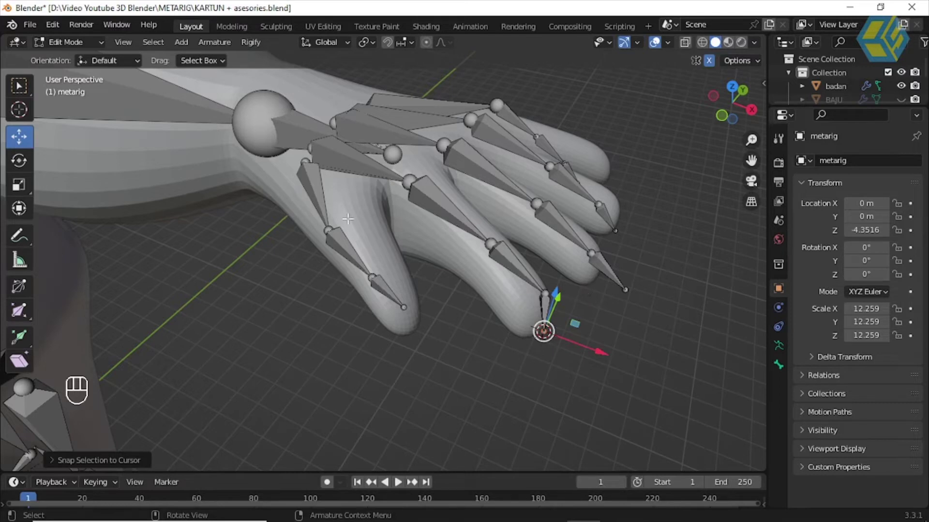
Step: Snap the finger's tip bone end onto the fingertip cursor and reselect badan
left_click_drag(71, 49, 153, 113)
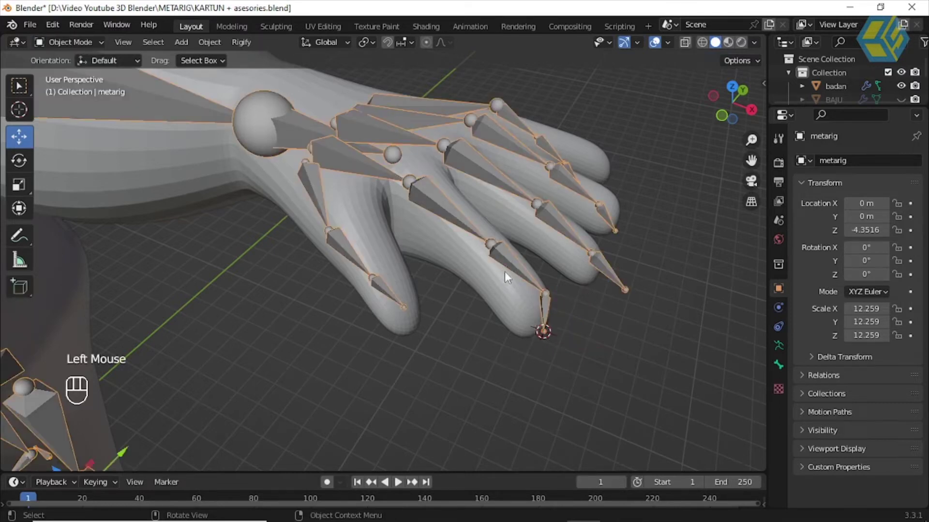
left_click(503, 281)
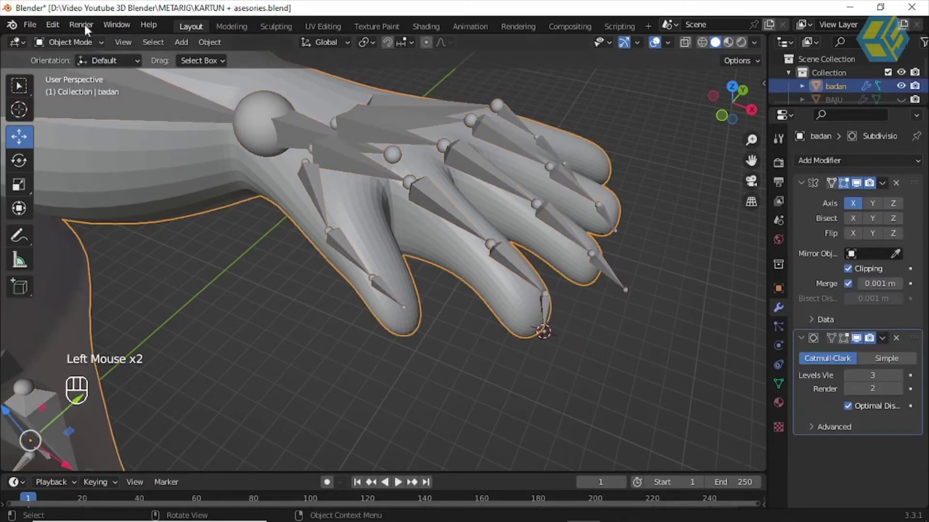
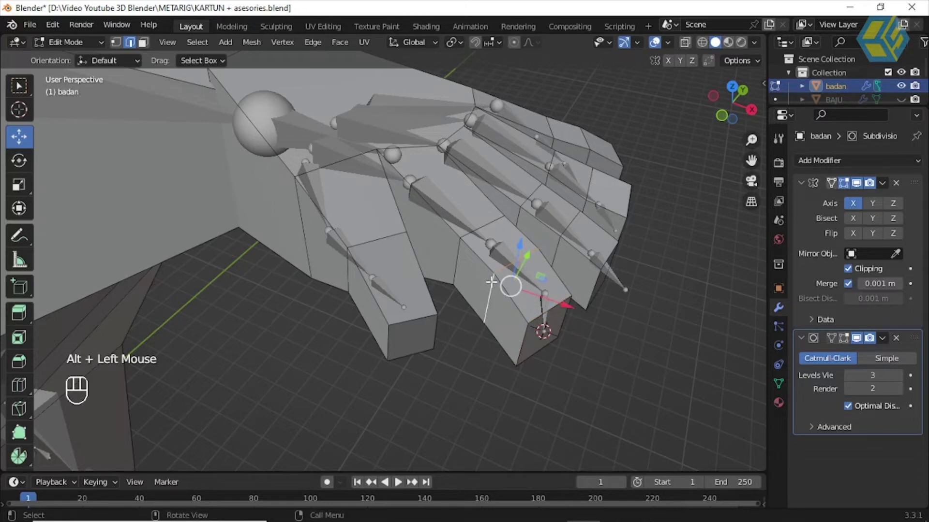
Step: Set the 3D cursor at the centre of the second finger's knuckle edge loop
left_click(692, 44)
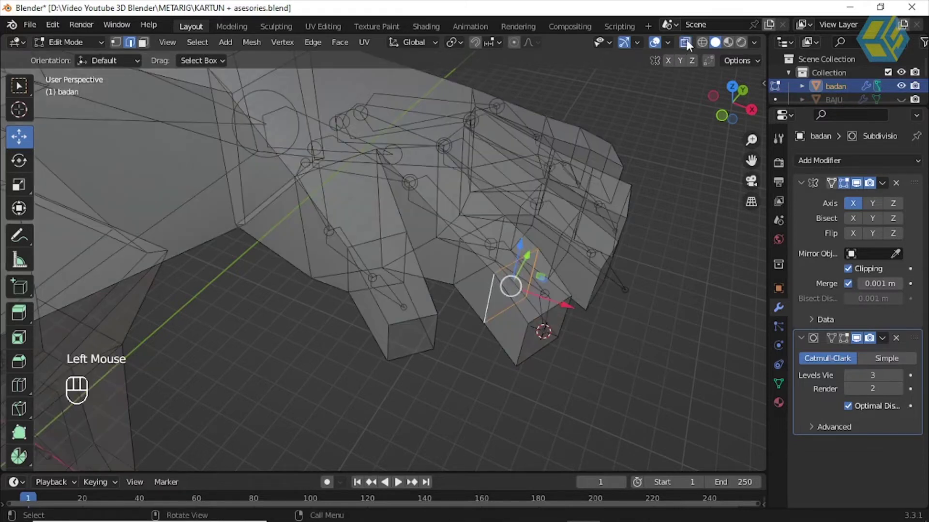
left_click(692, 45)
key("shift+s")
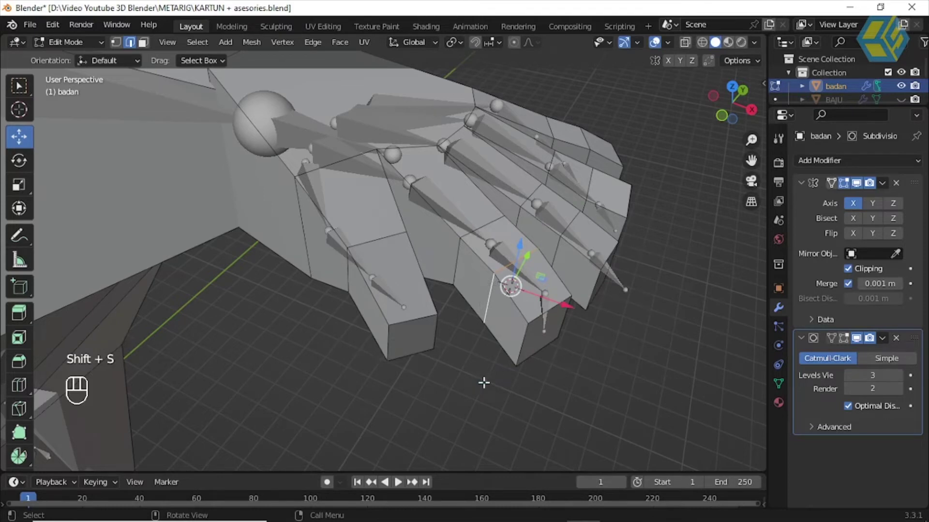
left_click_drag(83, 45, 488, 280)
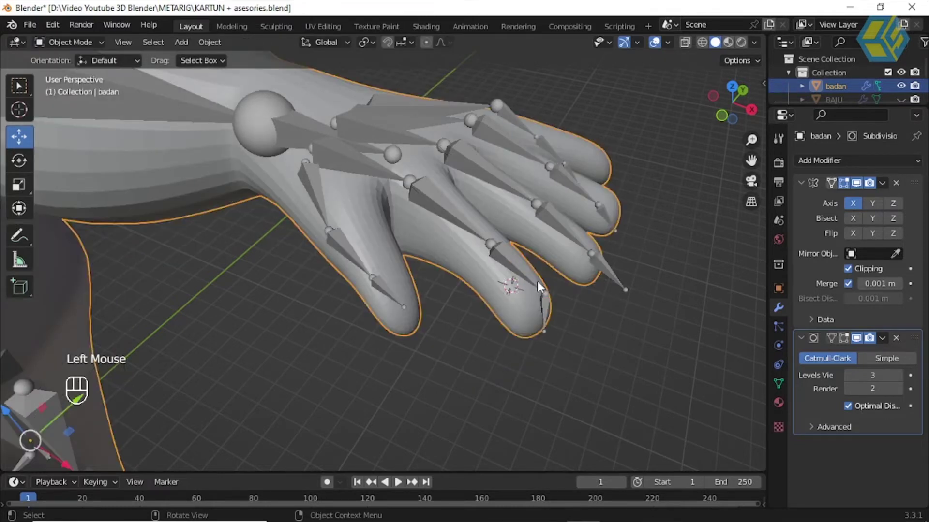
Step: Snap the metarig's matching finger joint onto that knuckle and reselect badan
left_click(513, 262)
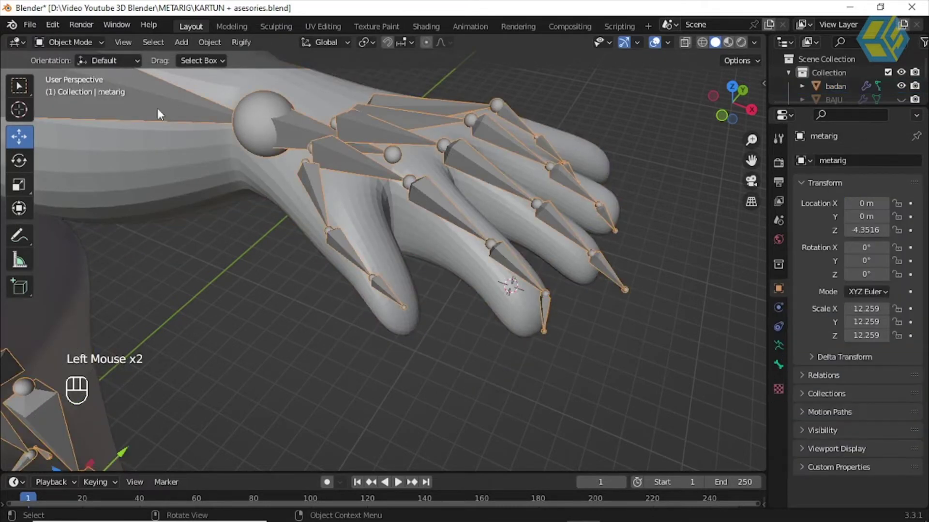
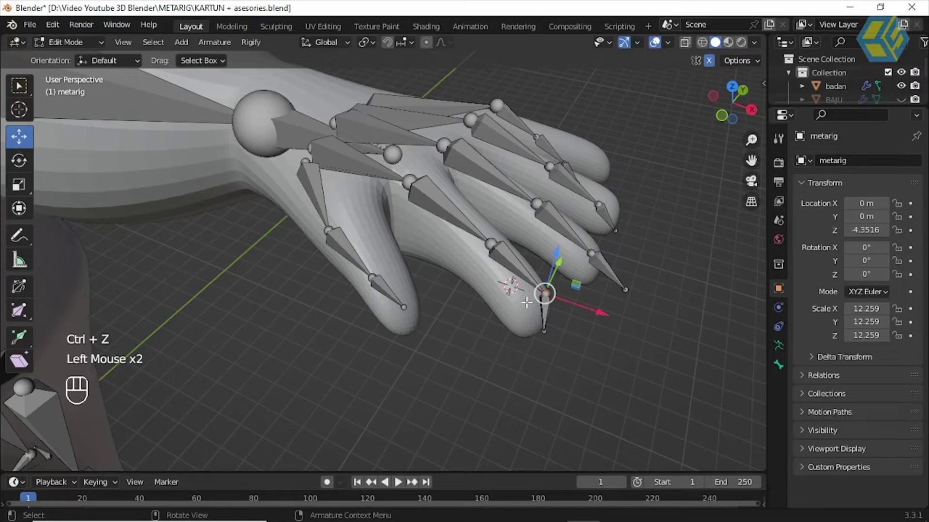
key("shift+s")
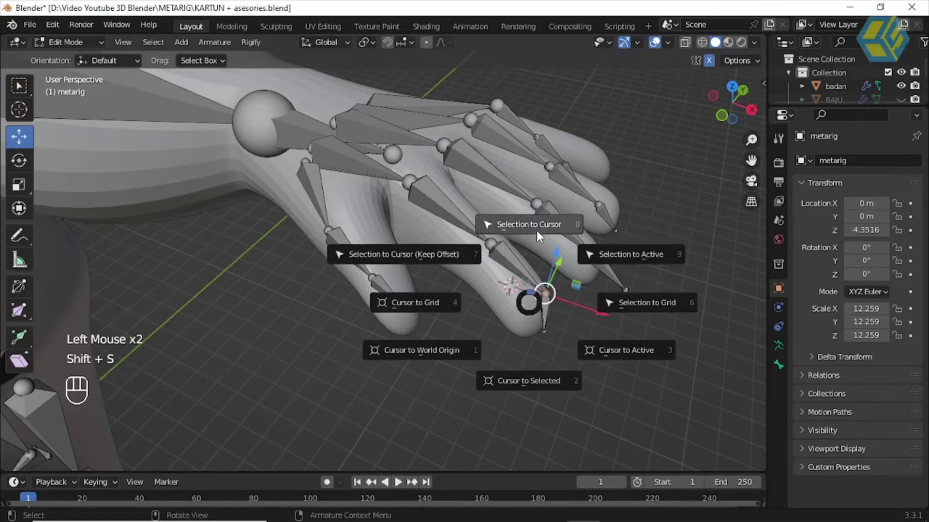
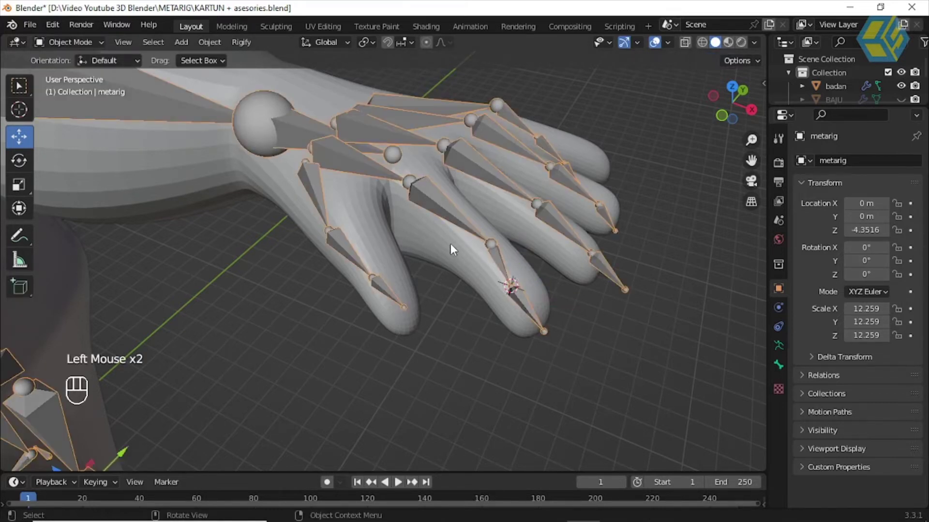
left_click(457, 246)
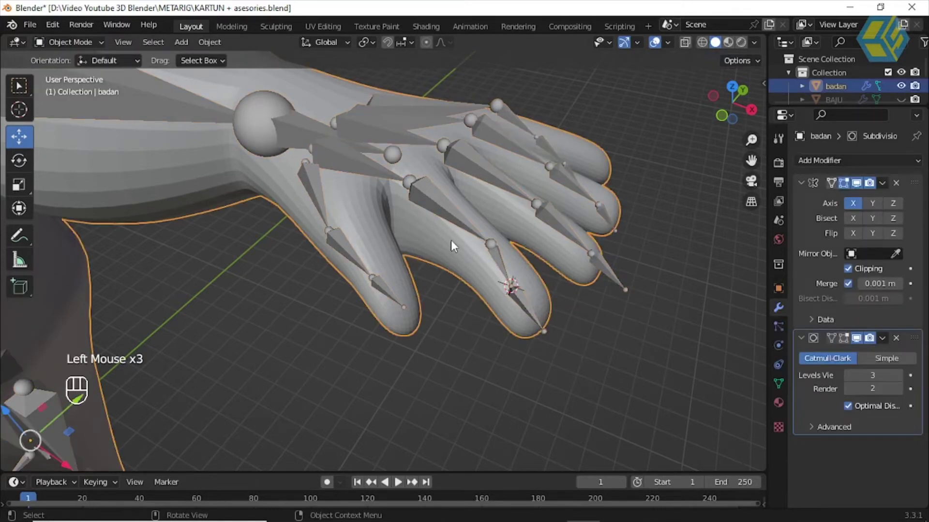
Step: Select the next knuckle loop toward the palm and move the 3D cursor to its centre
key("Tab")
key("Tab")
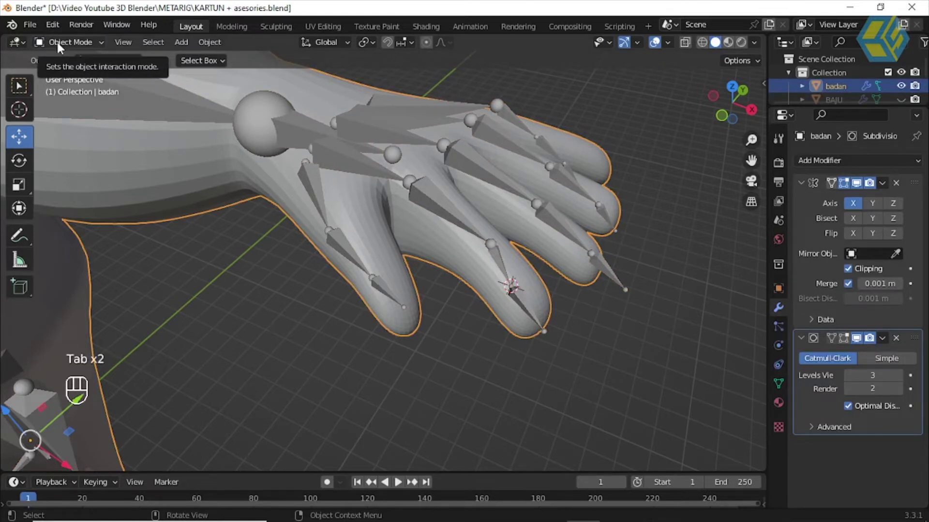
left_click(64, 48)
left_click(499, 333)
left_click_drag(485, 339, 482, 300)
left_click(473, 262)
key("Tab")
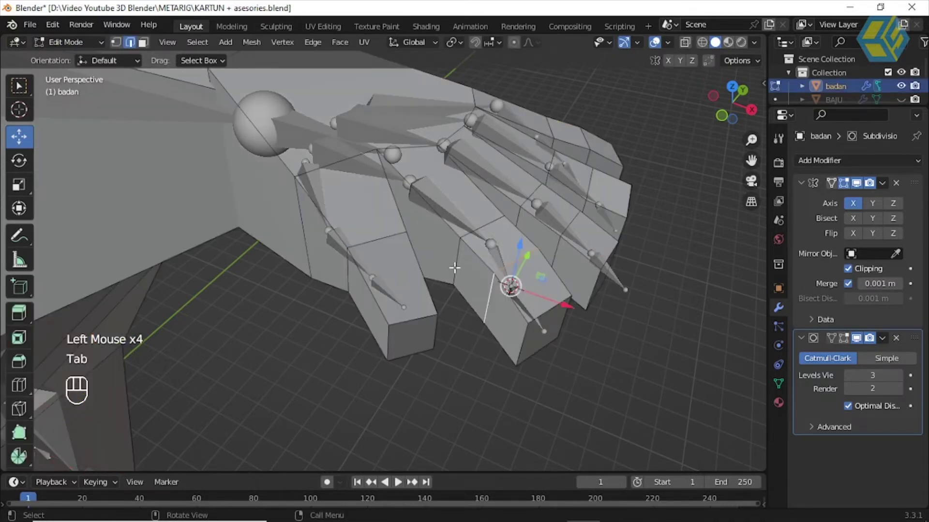
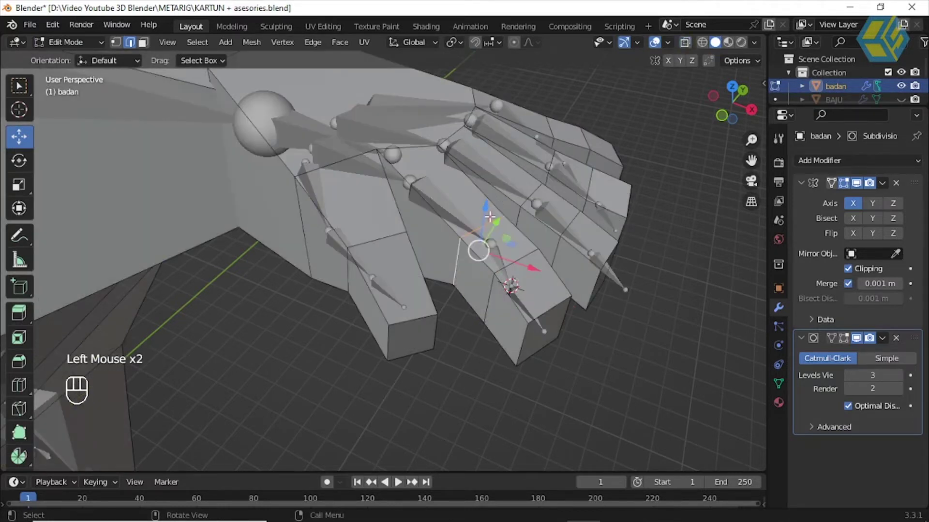
key("shift+s")
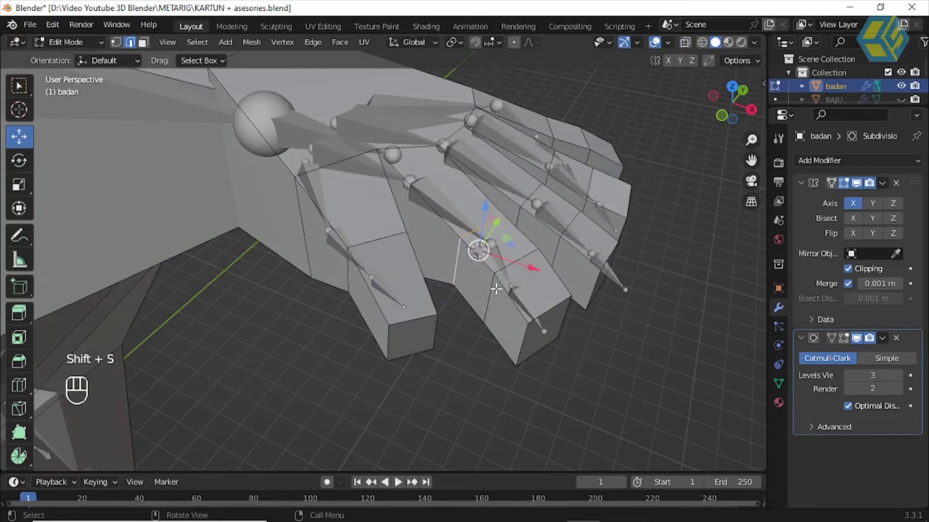
Step: Snap the metarig's next finger joint onto the 3D cursor
left_click_drag(79, 48, 139, 110)
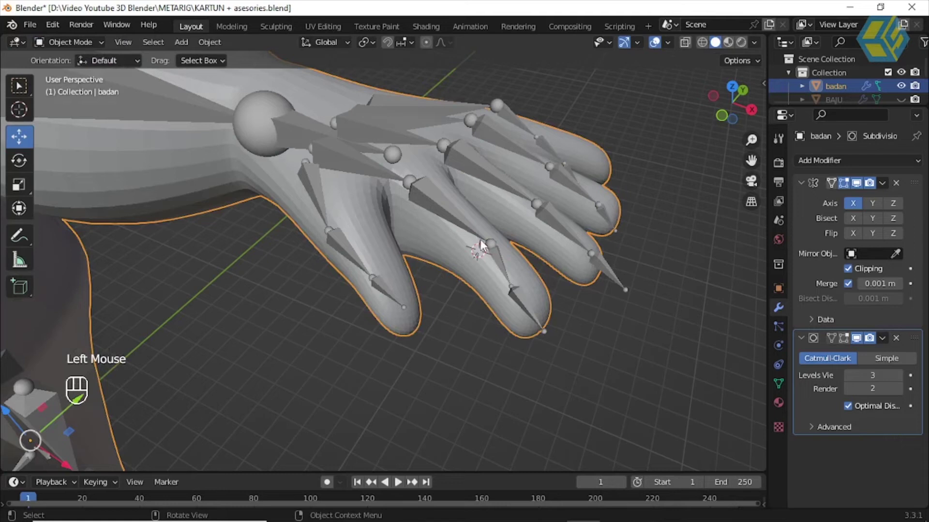
left_click(480, 239)
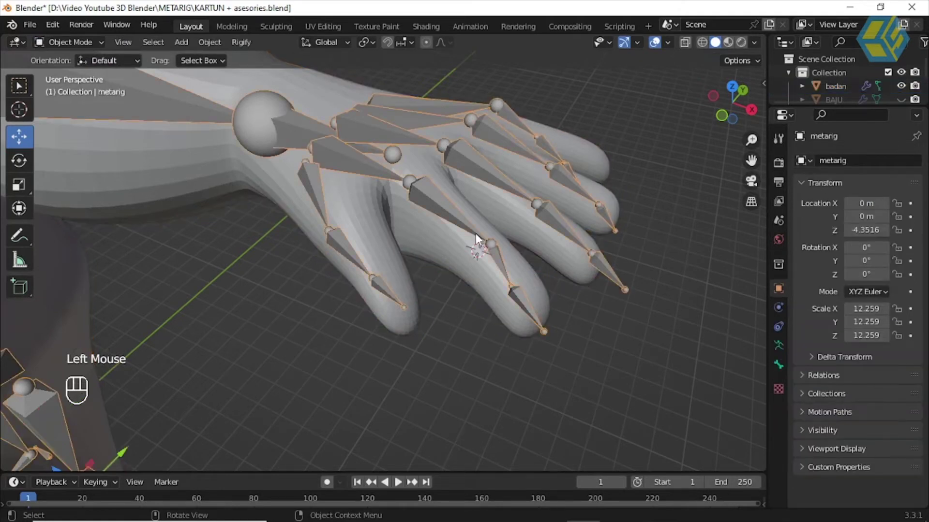
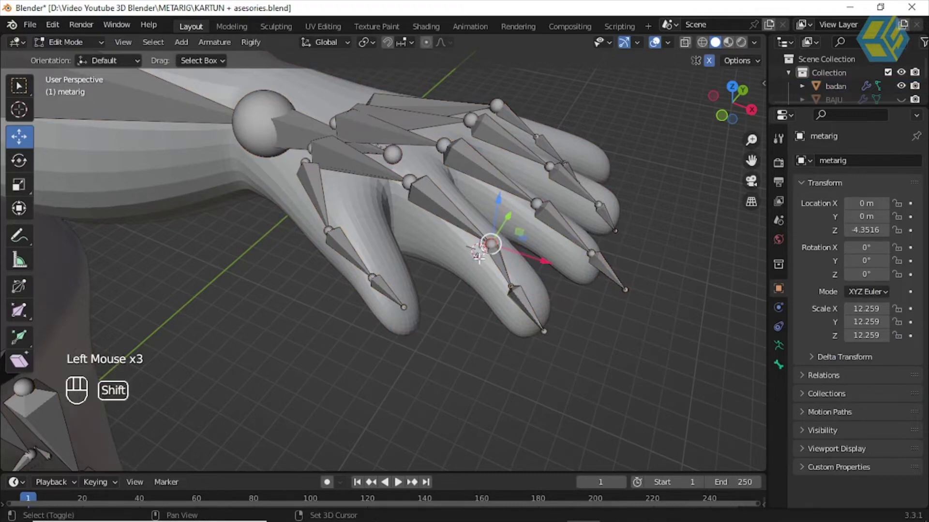
key("shift+s")
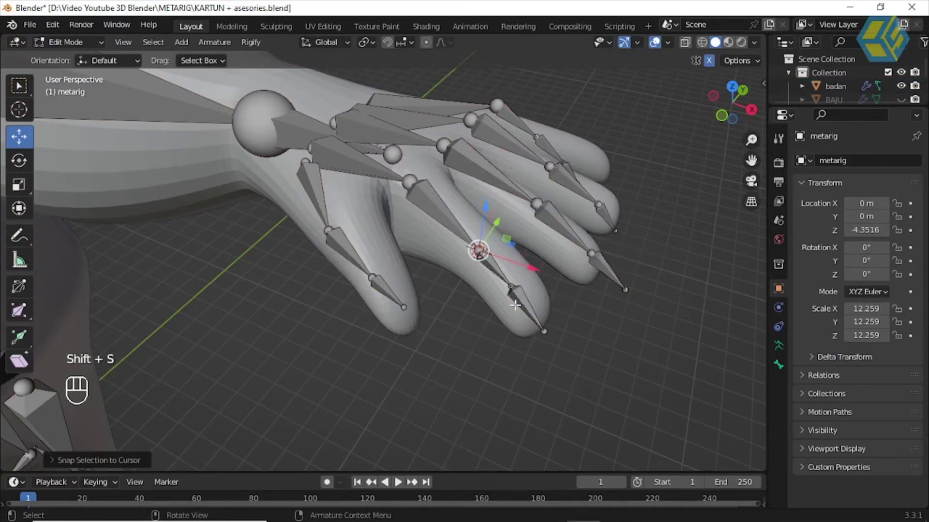
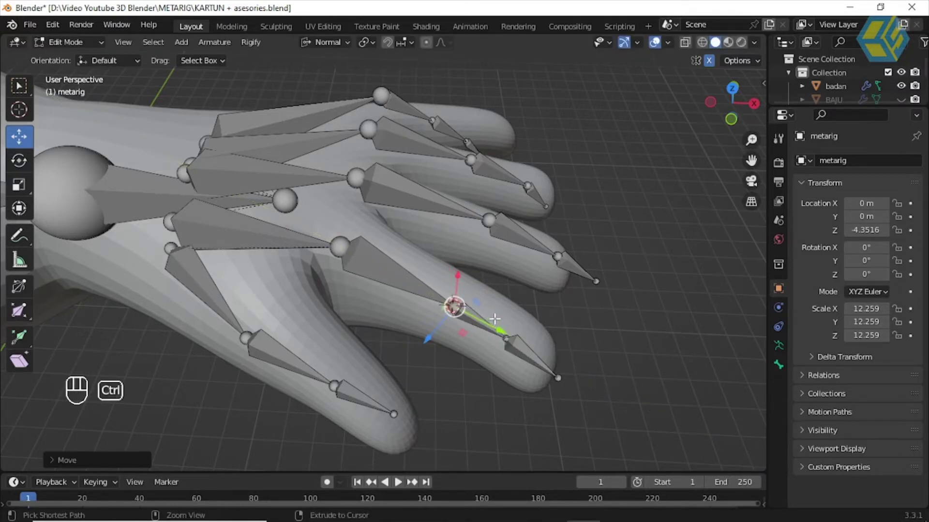
Step: Leave metarig editing for Object Mode and select the body mesh badan
key("ctrl+z")
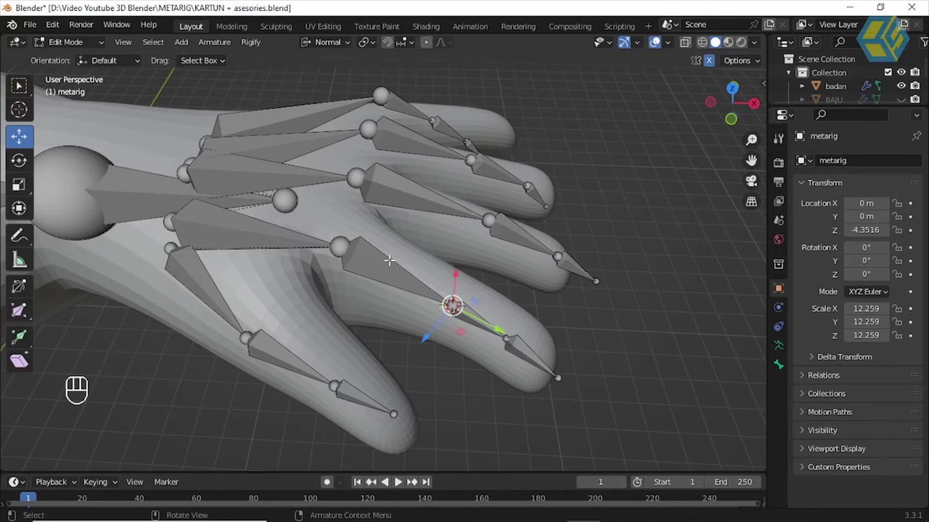
left_click_drag(84, 45, 168, 140)
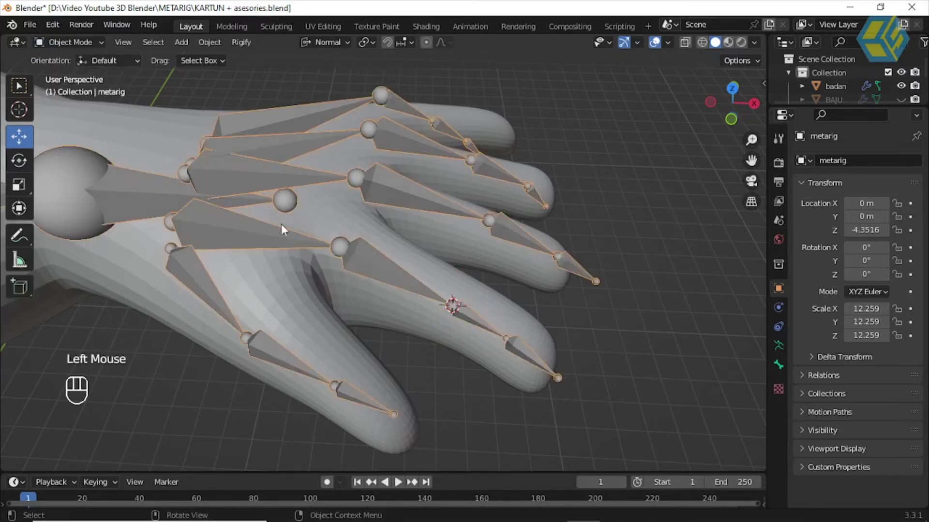
left_click(393, 257)
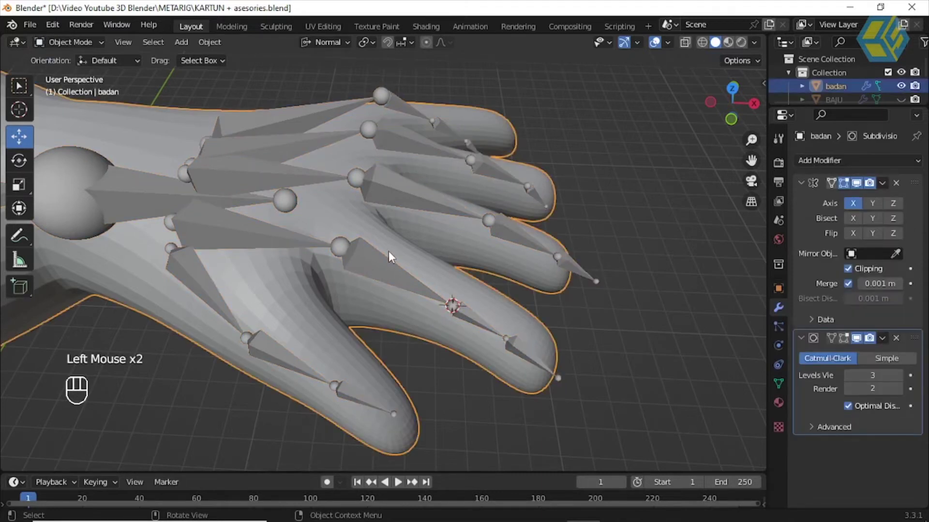
Step: Enter Edit Mode on badan to examine its low-poly shoulder cage against the bones
key("Tab")
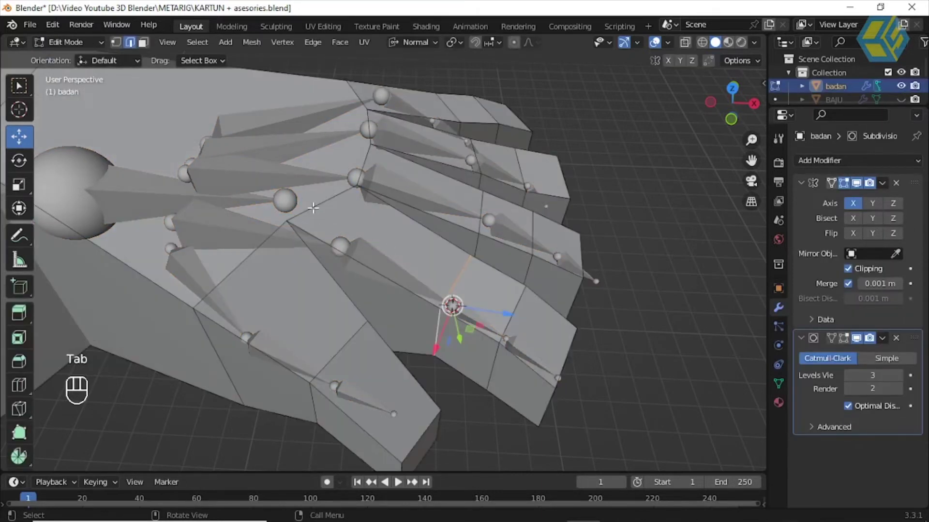
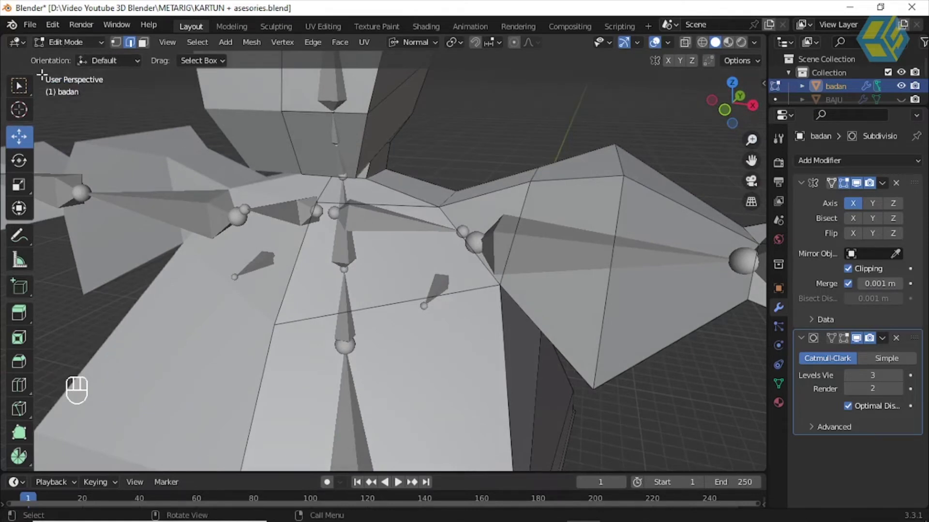
Step: Box-select the shoulder and neck-base edges and snap the 3D cursor to the neck edge loop
left_click(24, 89)
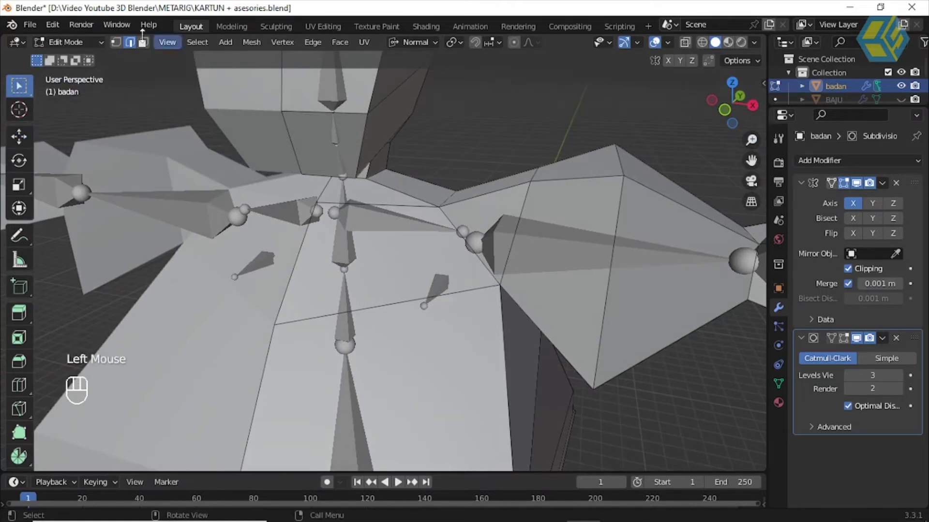
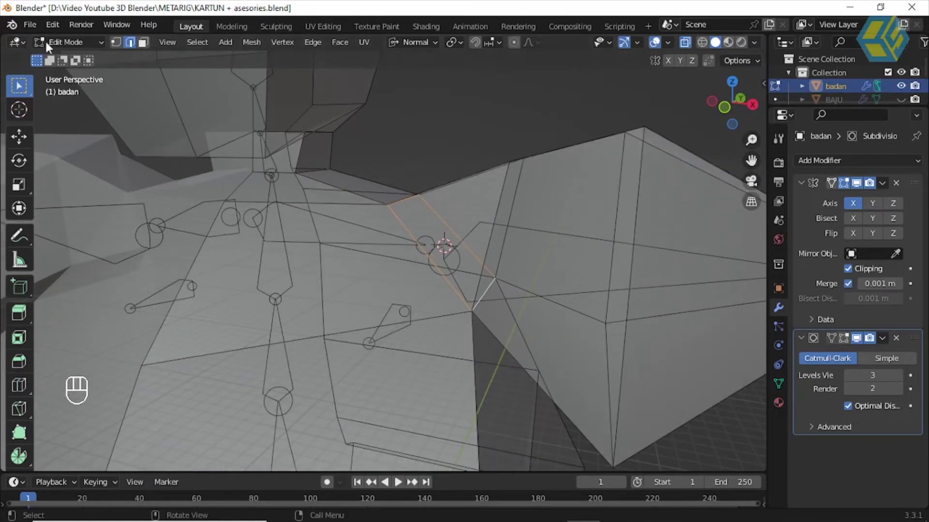
left_click_drag(53, 46, 341, 223)
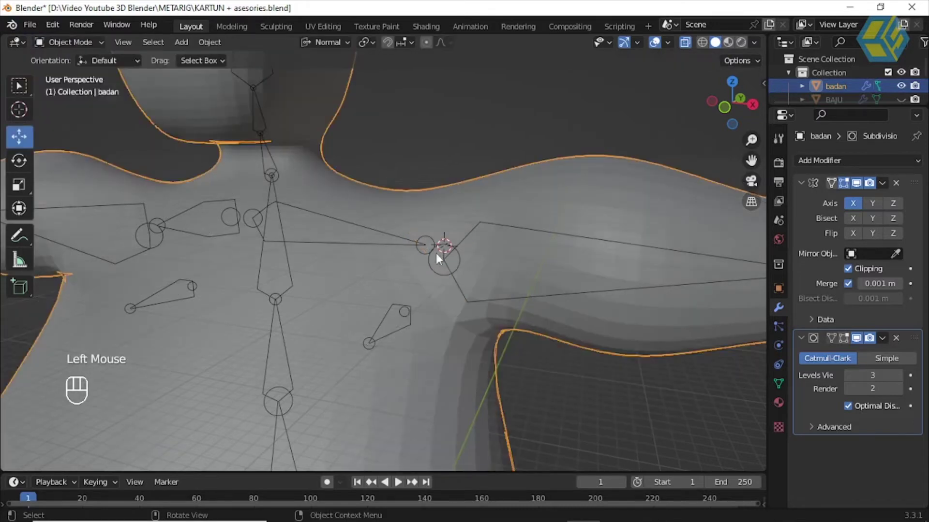
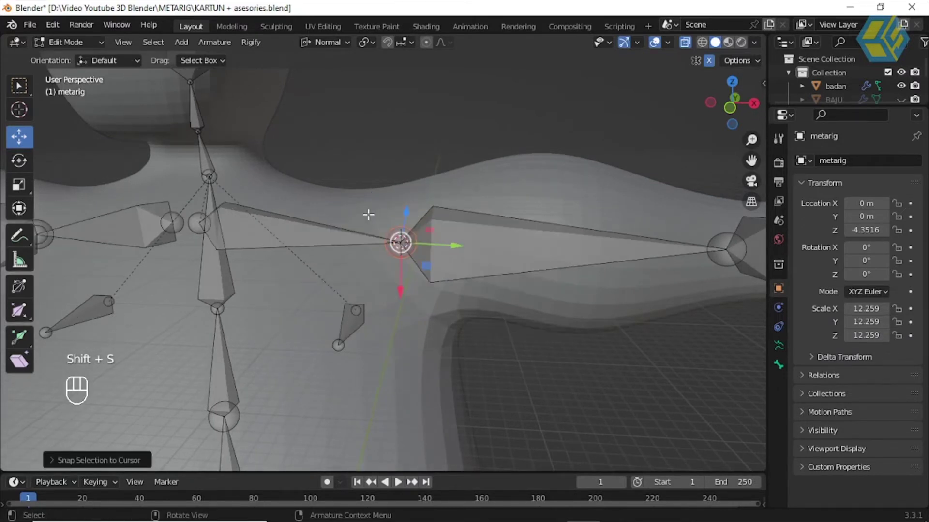
scroll("down", 3)
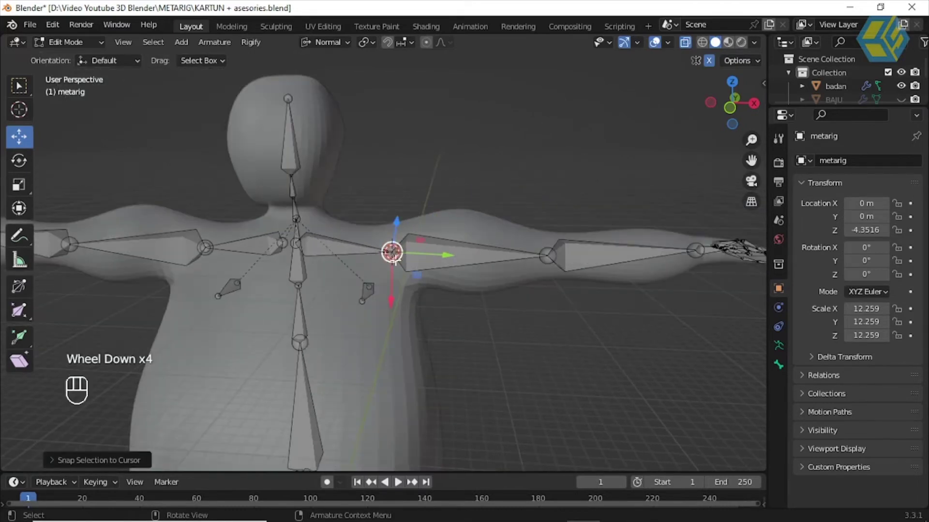
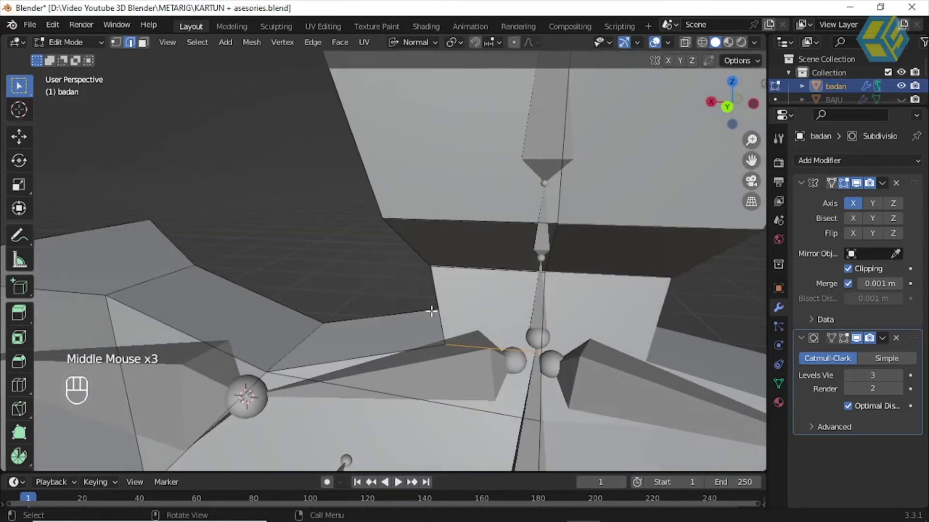
key("shift+s")
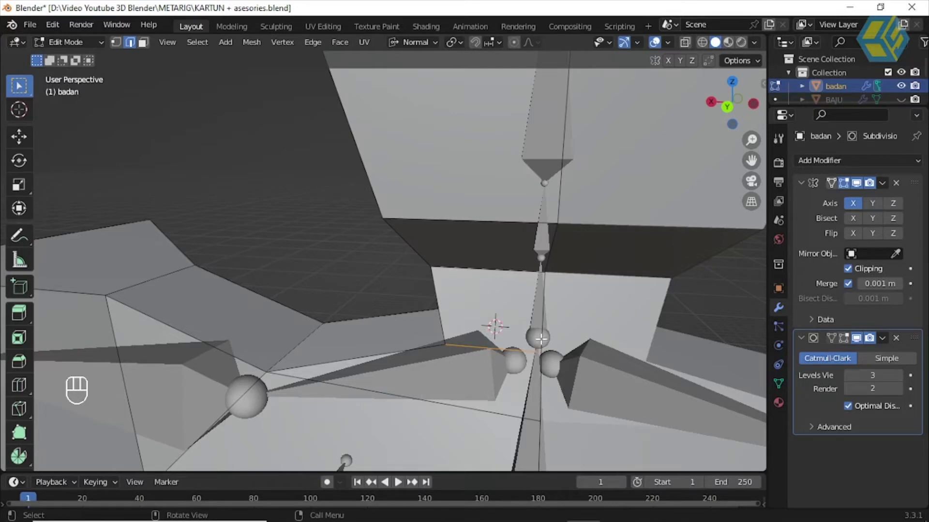
key("ctrl+z")
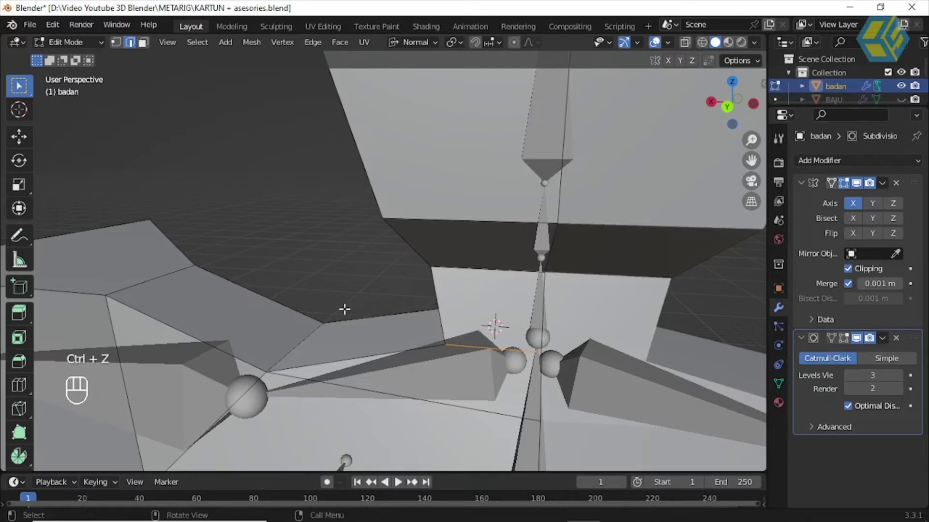
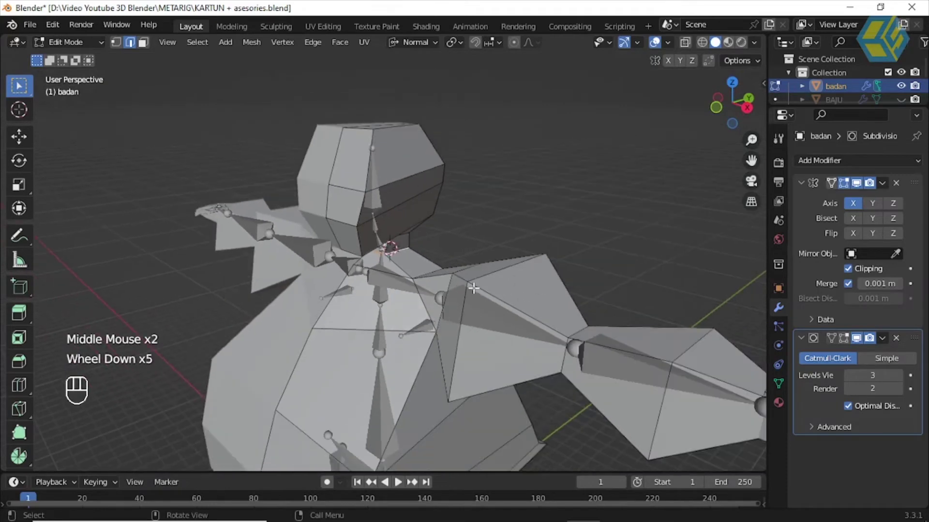
Step: Apply badan's Mirror modifier so only the Subdivision modifier remains
scroll("down", 3)
left_click_drag(82, 46, 281, 177)
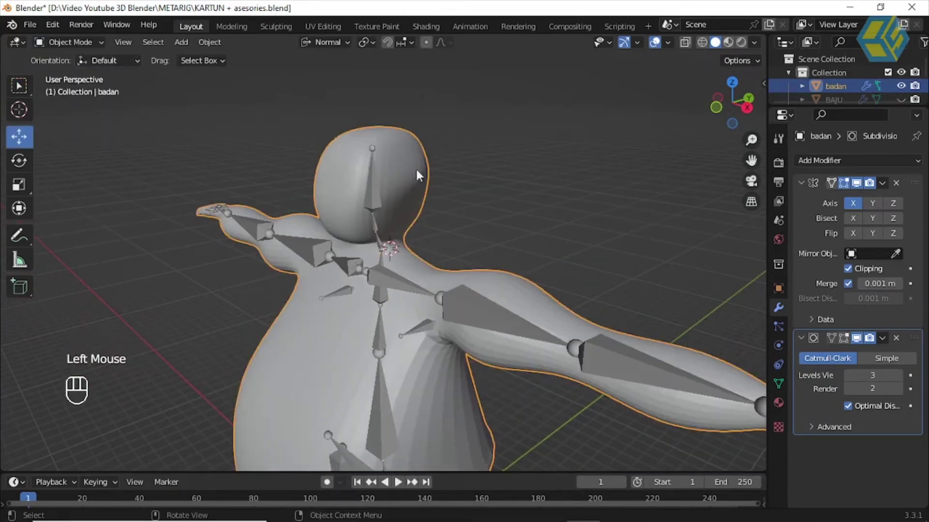
left_click(486, 170)
left_click(408, 171)
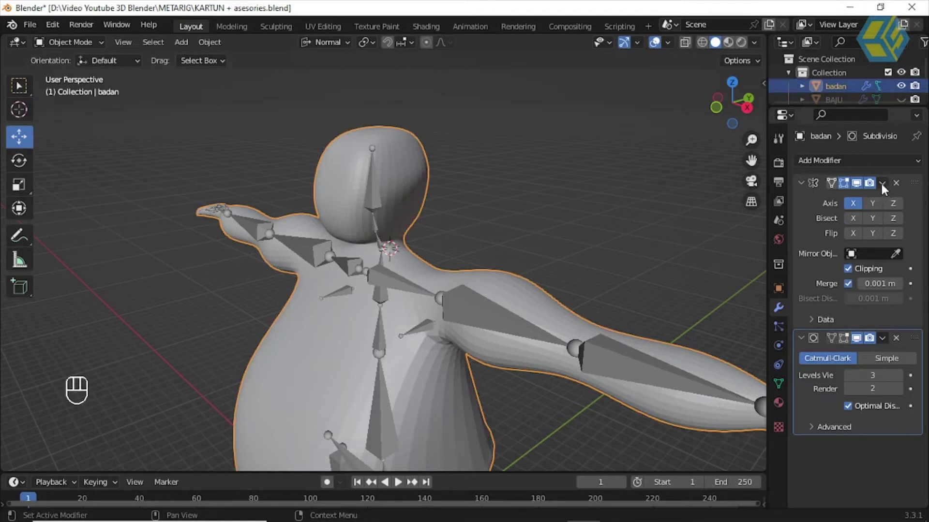
left_click_drag(84, 44, 87, 60)
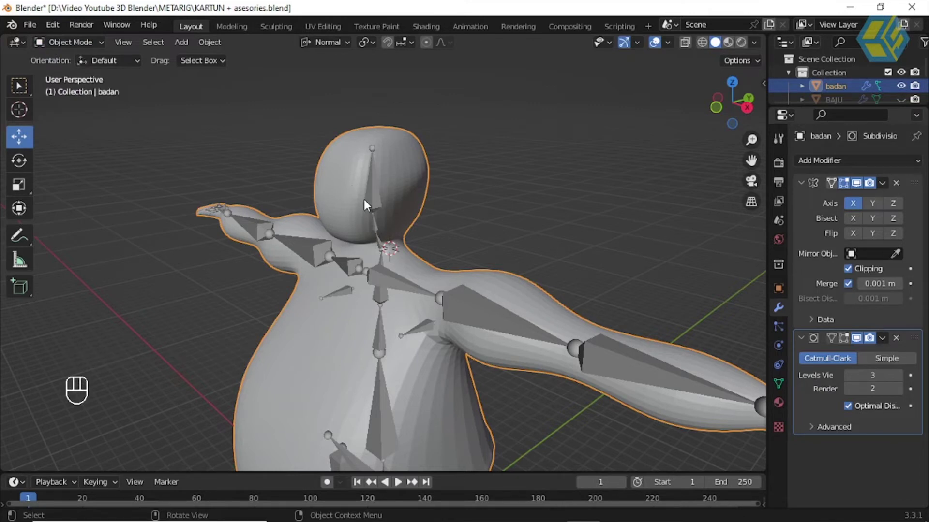
scroll("down", 3)
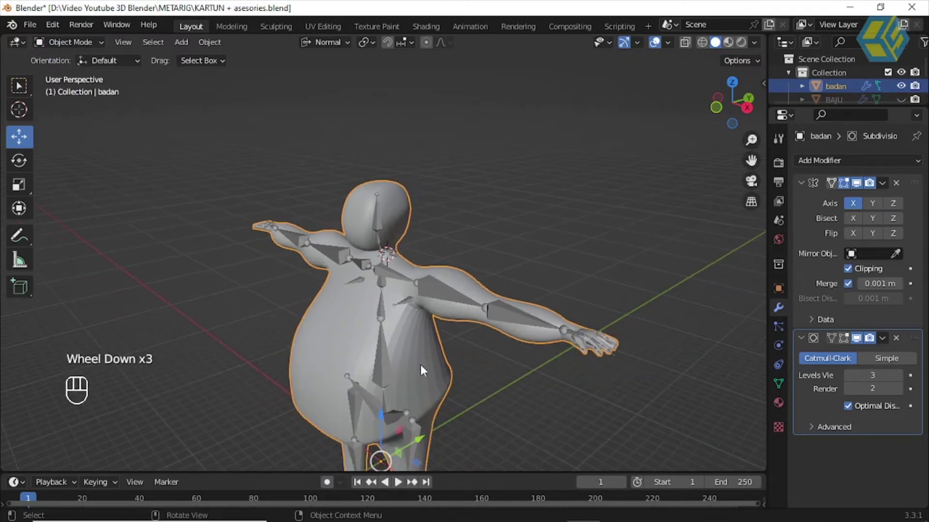
scroll("down", 3)
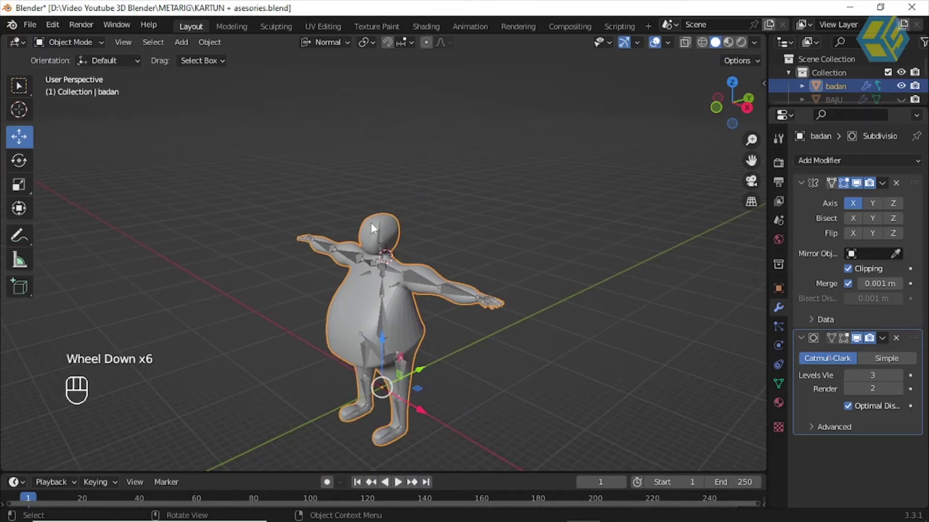
scroll("down", 3)
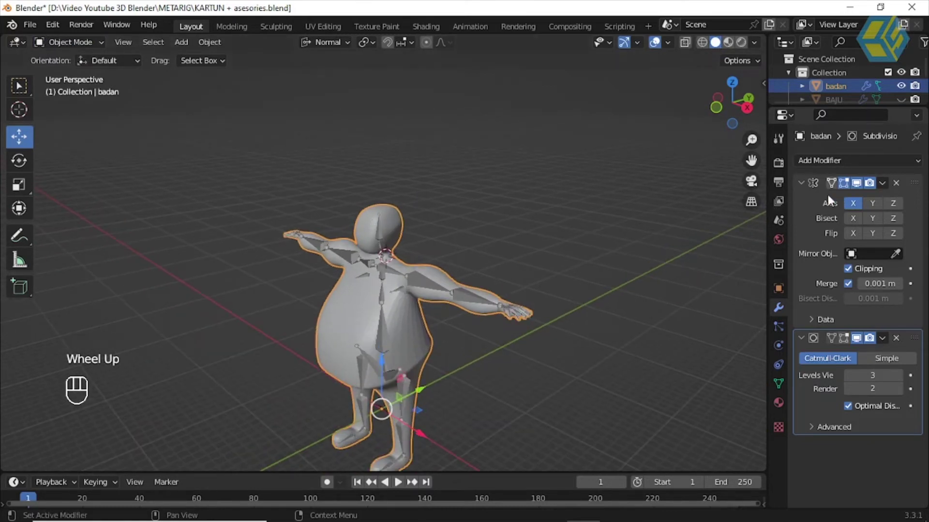
scroll("up", 3)
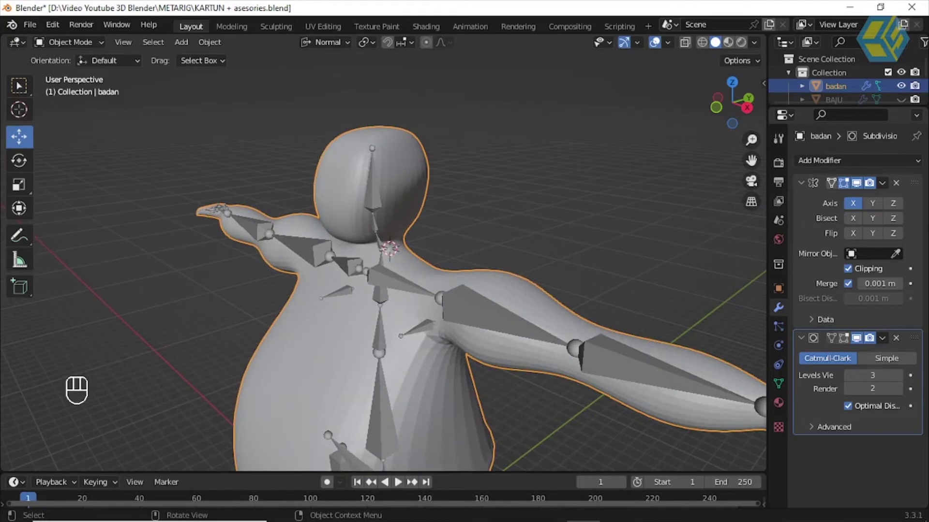
left_click_drag(888, 189, 861, 203)
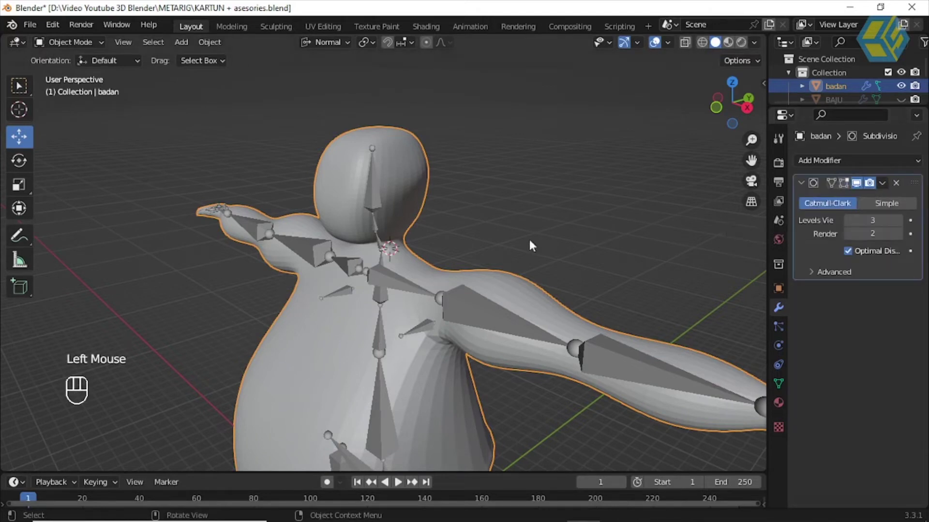
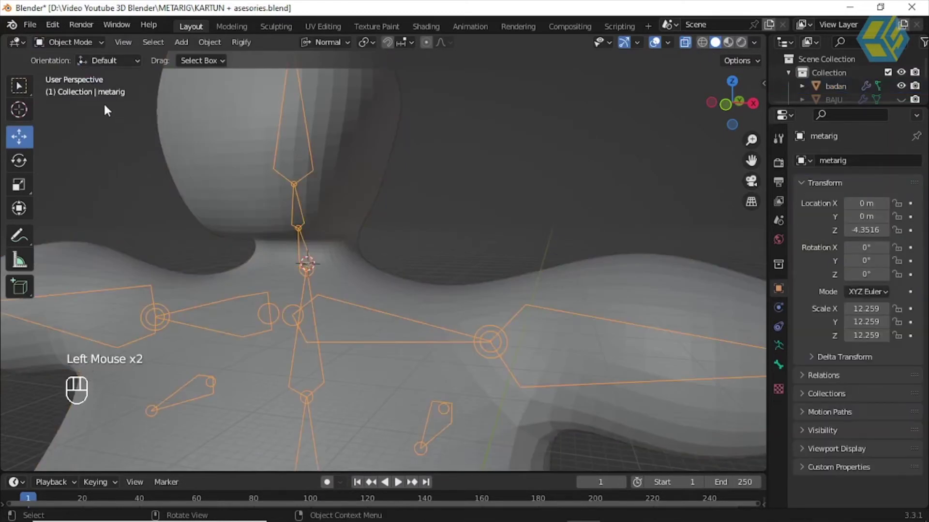
Step: Snap the metarig's neck joint onto the 3D cursor at badan's neck base, then reselect badan
key("Tab")
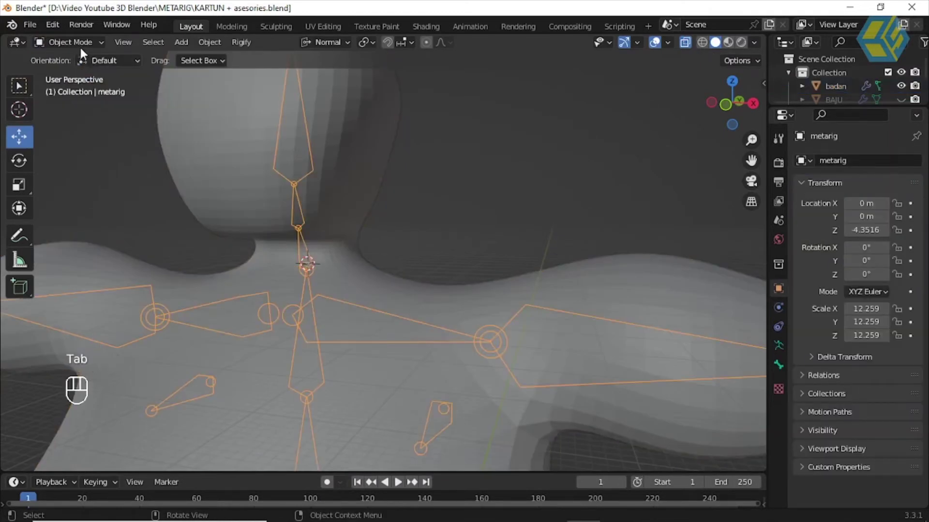
key("Tab")
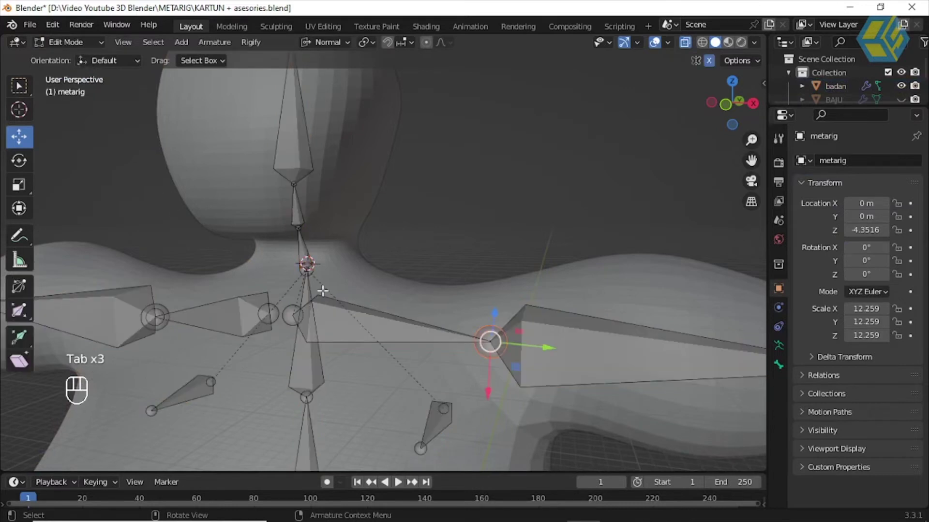
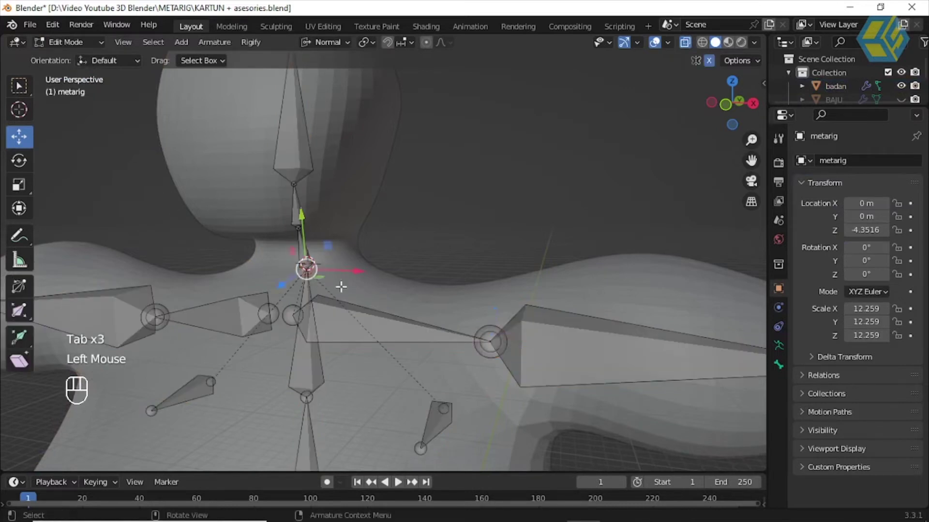
key("shift+s")
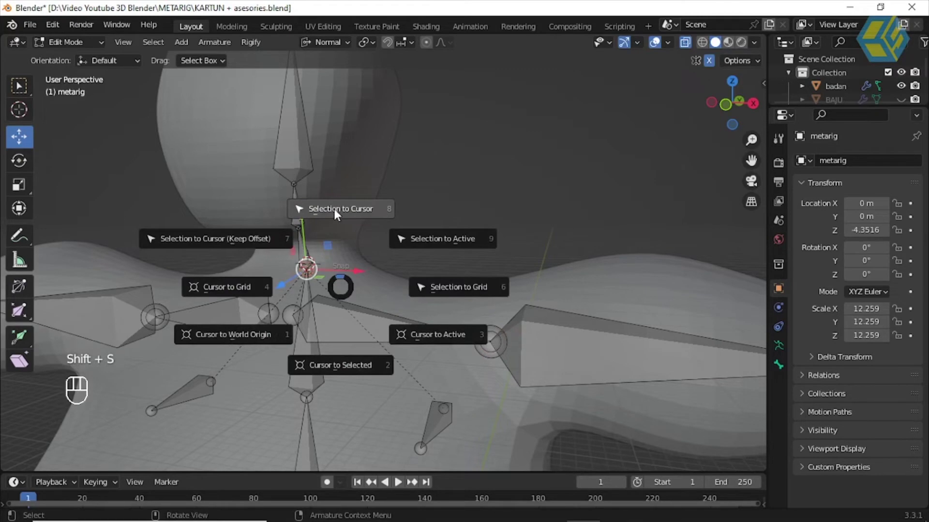
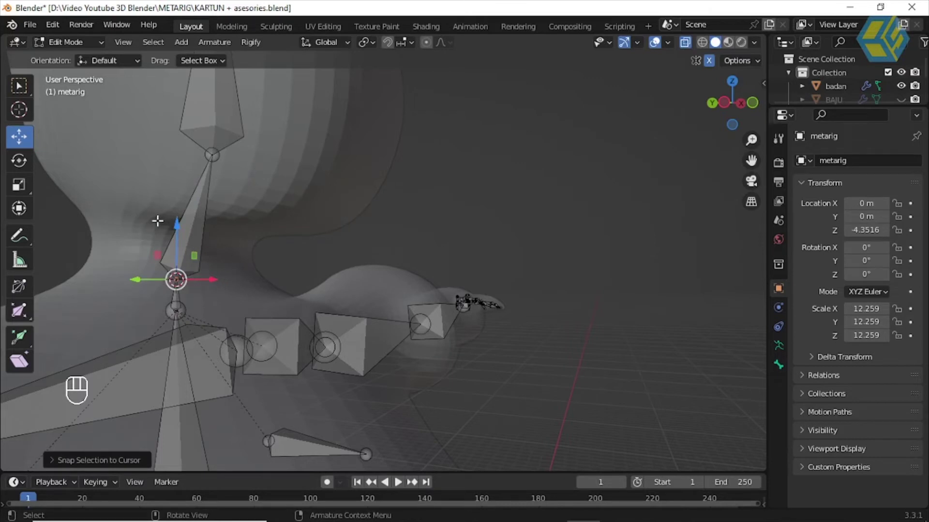
left_click_drag(82, 49, 324, 252)
left_click_drag(264, 248, 370, 245)
left_click(395, 195)
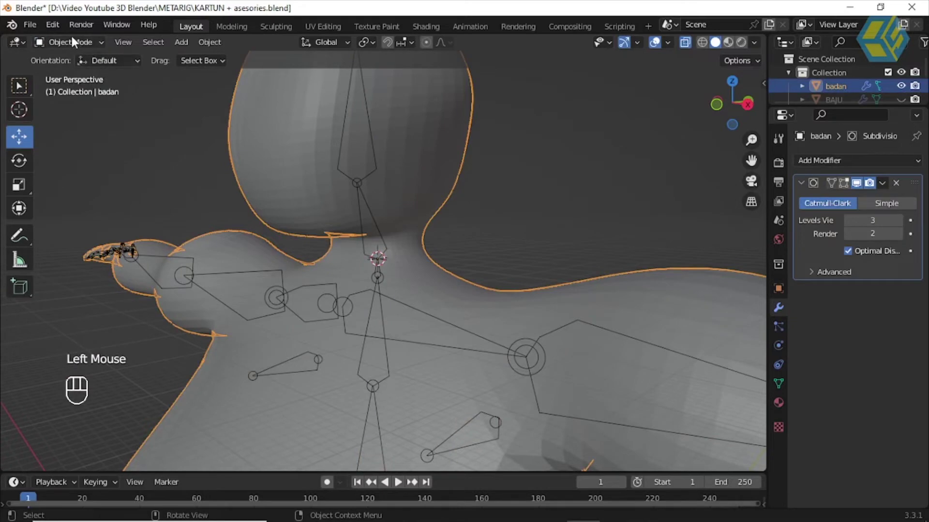
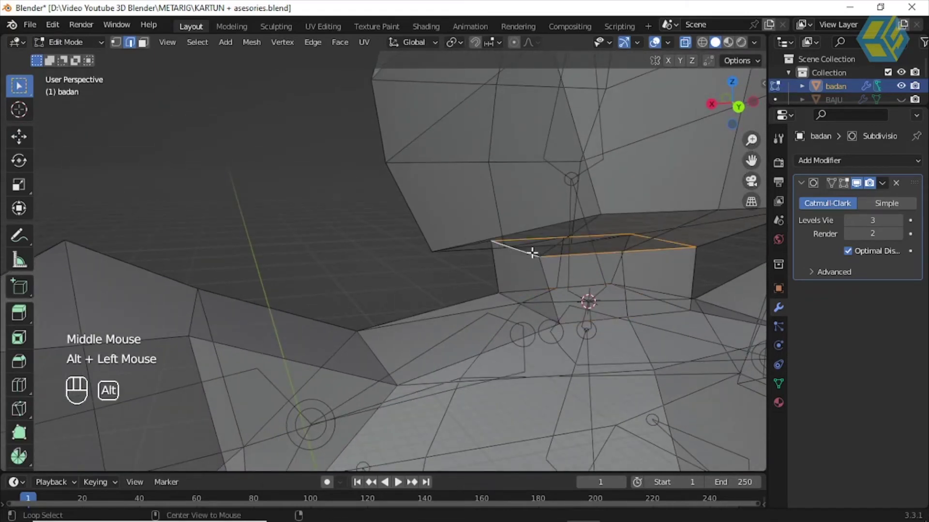
Step: Set the cursor at the neck loop and snap the metarig's upper neck joint onto it
key("shift+s")
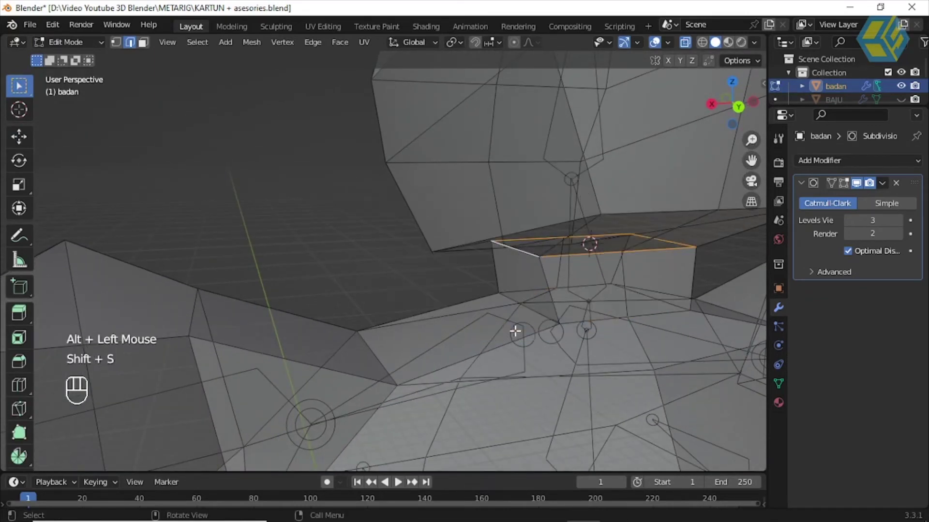
left_click_drag(82, 45, 394, 197)
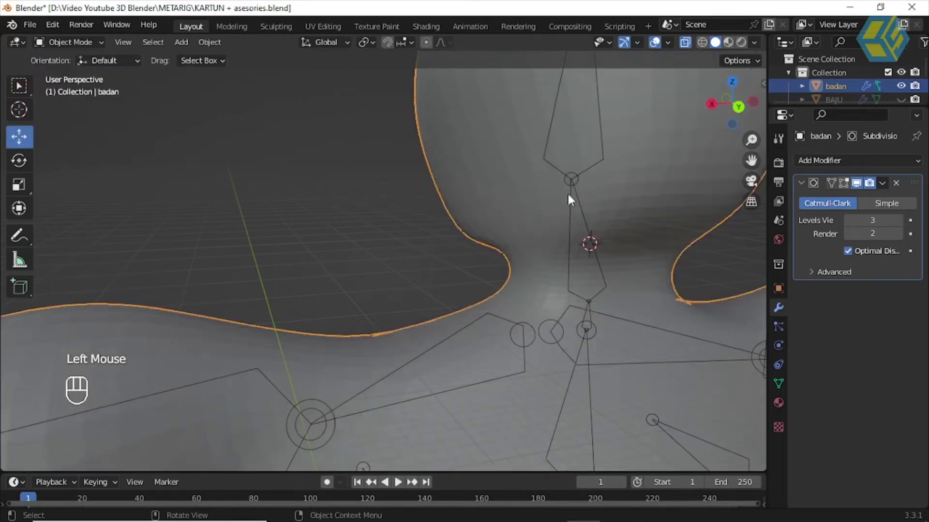
left_click(578, 189)
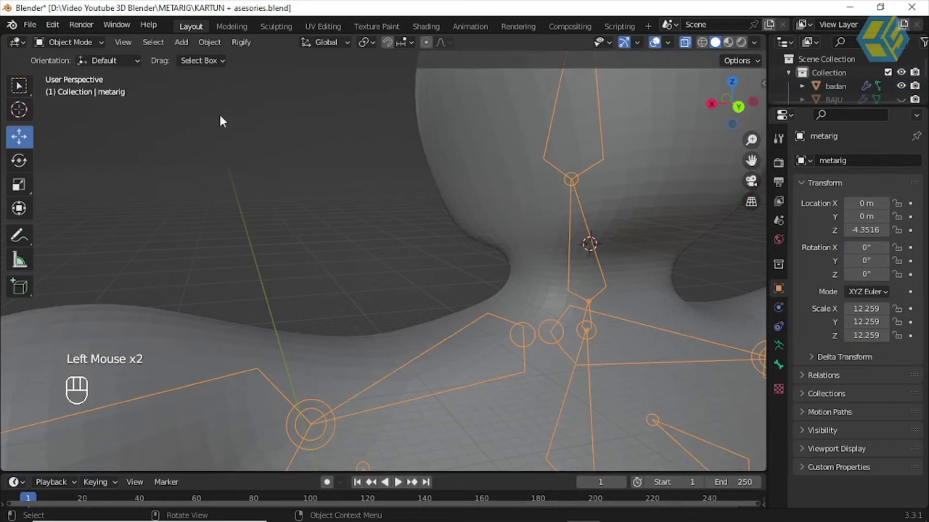
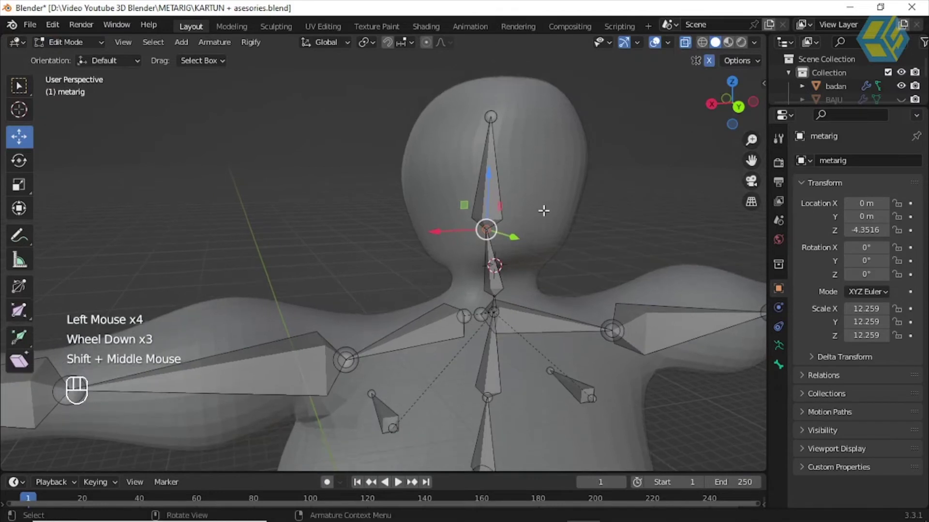
key("shift+s")
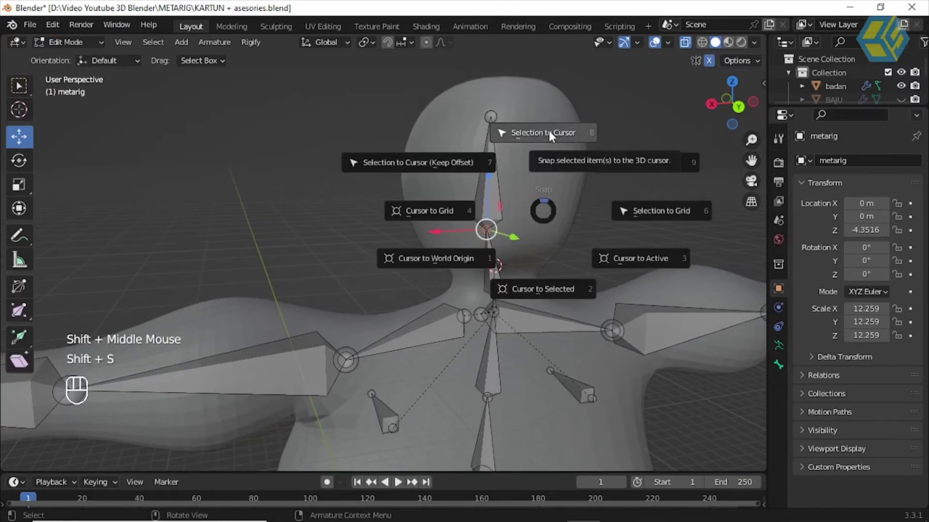
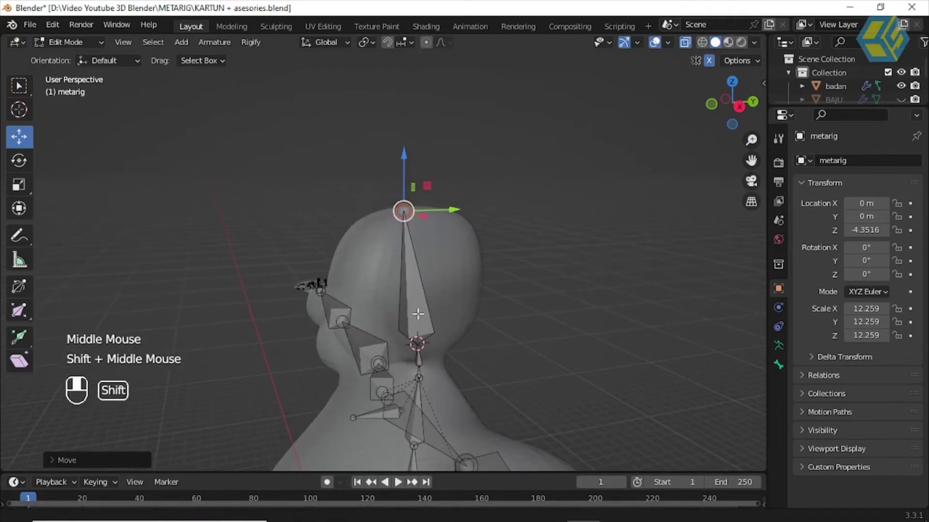
Step: Place the 3D cursor at the crown of badan's head and snap the head-bone tip onto it
scroll("up", 3)
left_click_drag(70, 43, 168, 129)
left_click(449, 205)
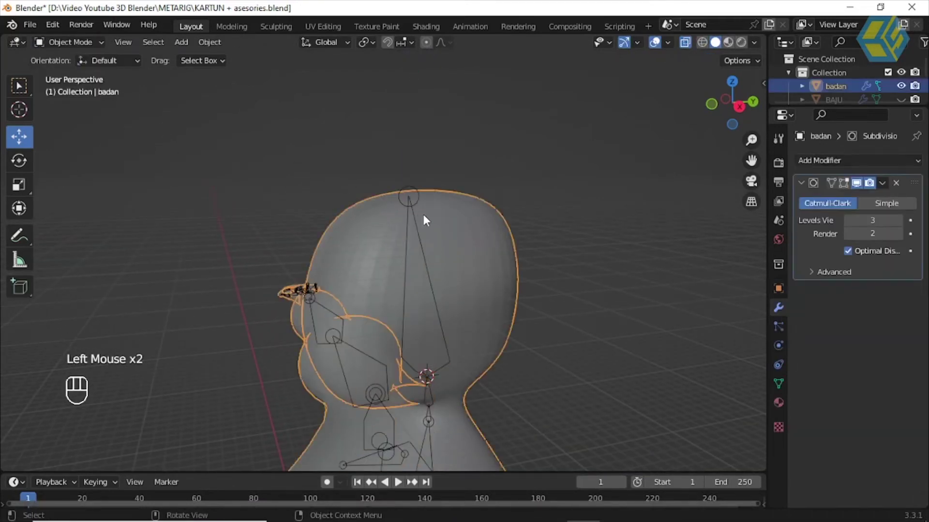
scroll("up", 3)
left_click_drag(477, 246, 342, 164)
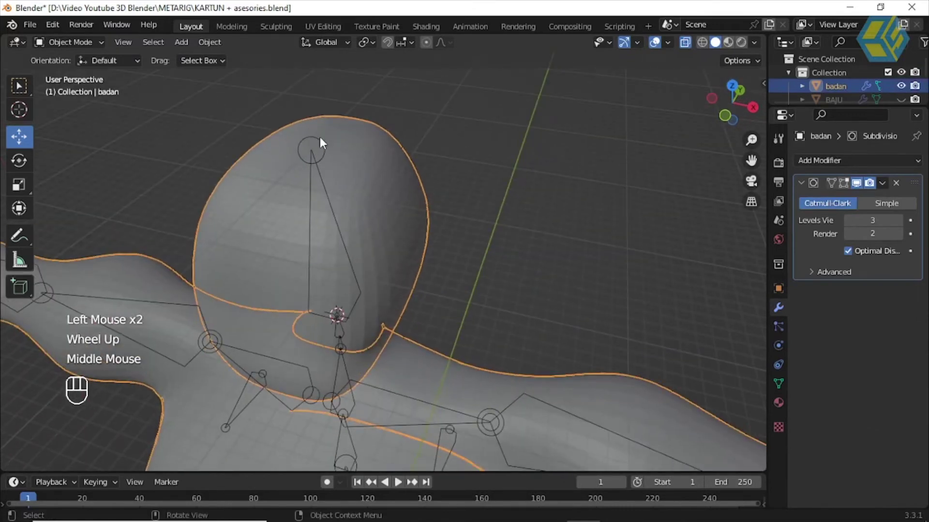
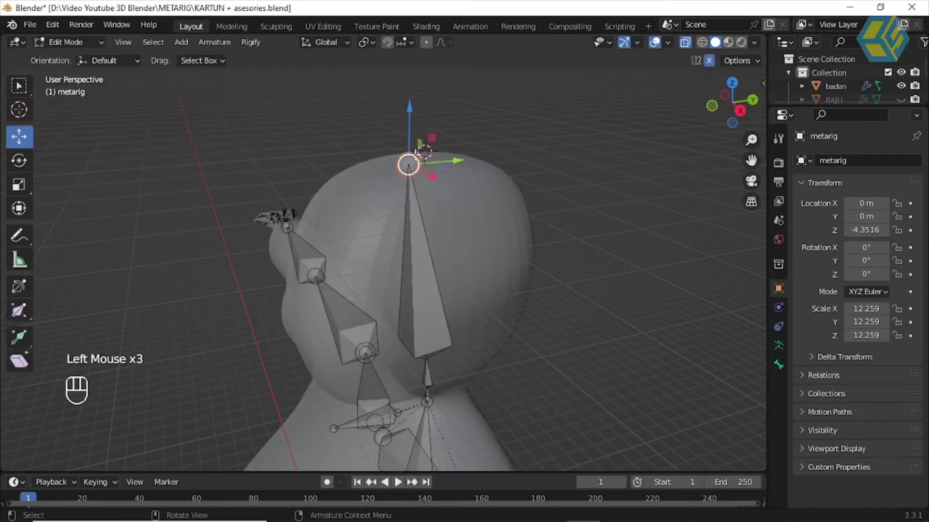
key("shift+s")
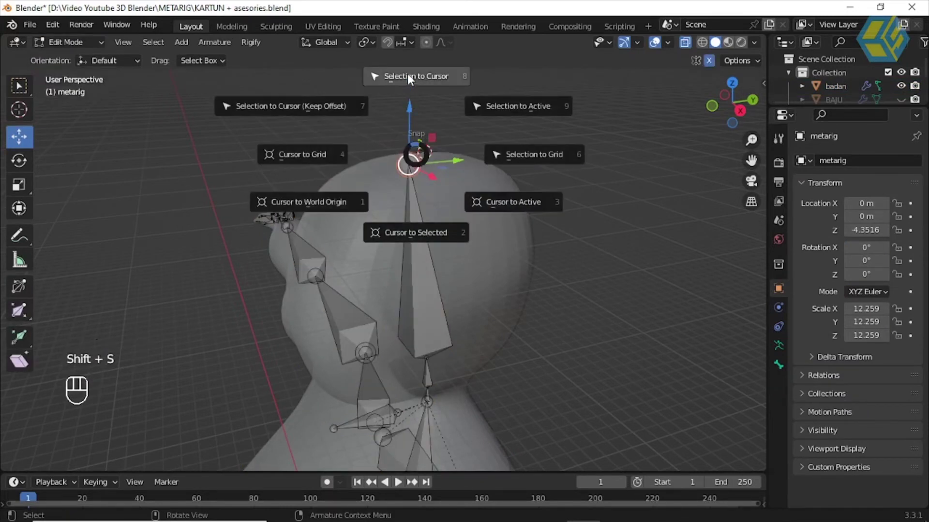
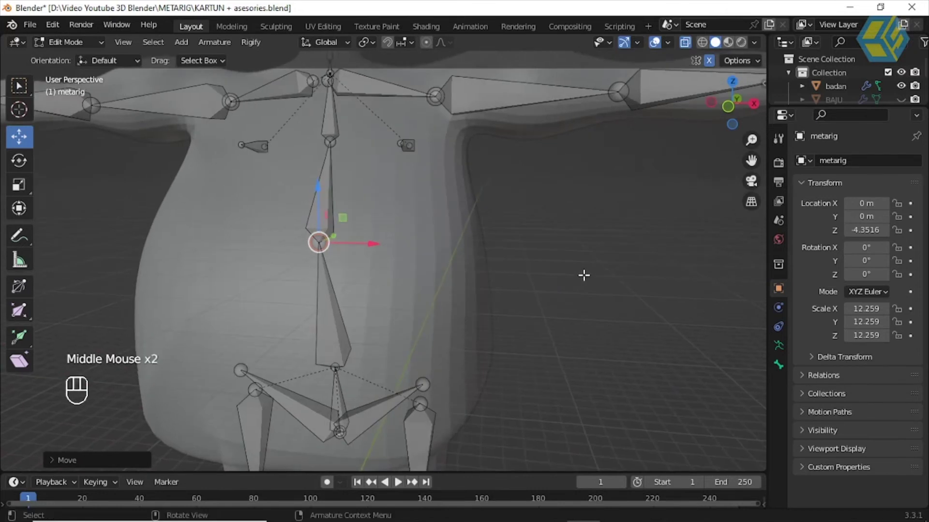
Step: Move the spine joints vertically along the torso, then reselect badan for the thigh loop
key("ctrl+z")
key("ctrl+z")
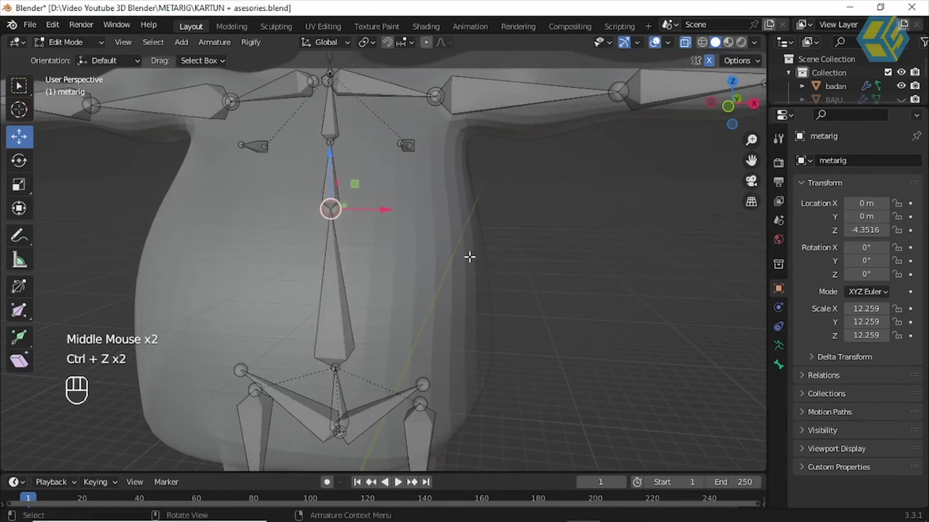
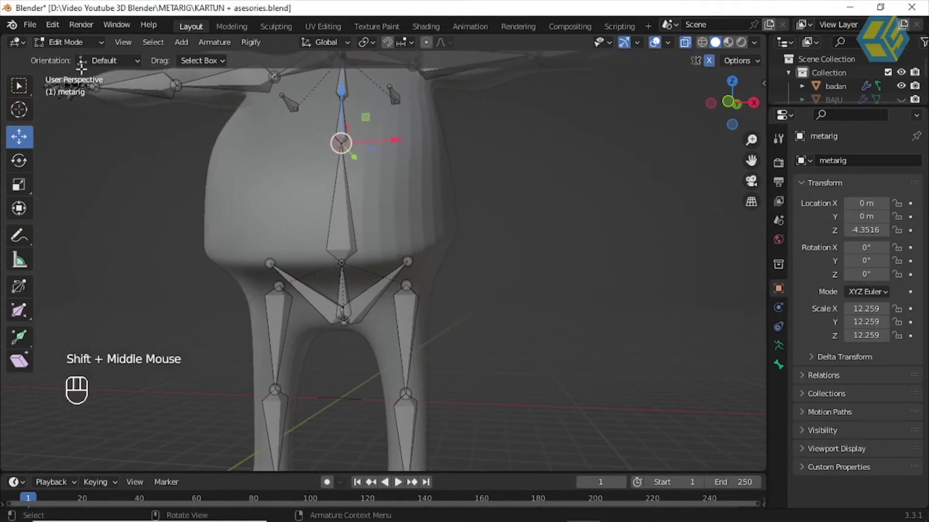
left_click_drag(86, 48, 259, 177)
left_click(267, 180)
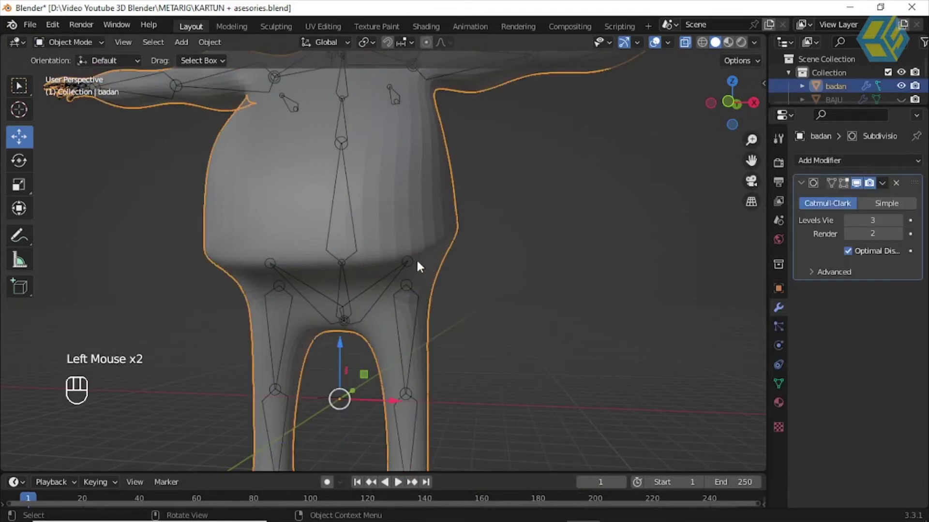
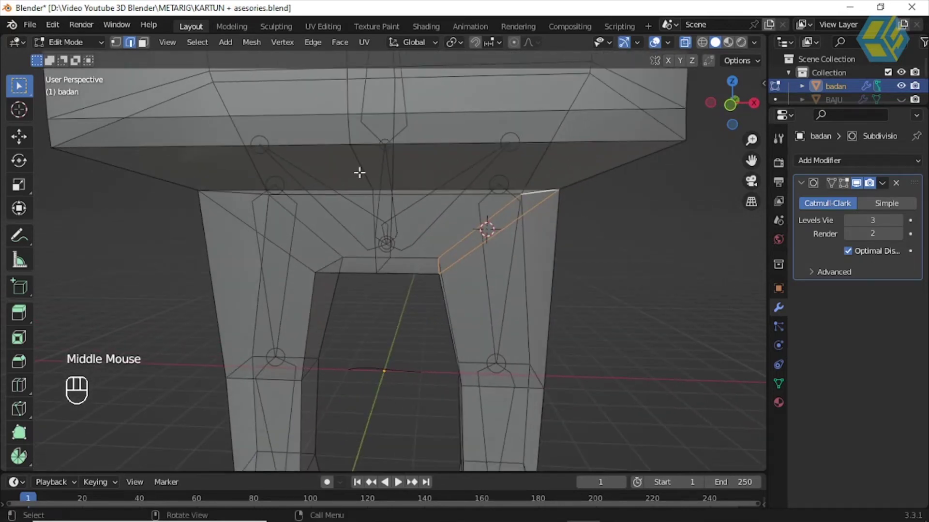
Step: Snap the metarig's upper thigh joint onto the cursor at the thigh loop centre
left_click_drag(84, 45, 95, 53)
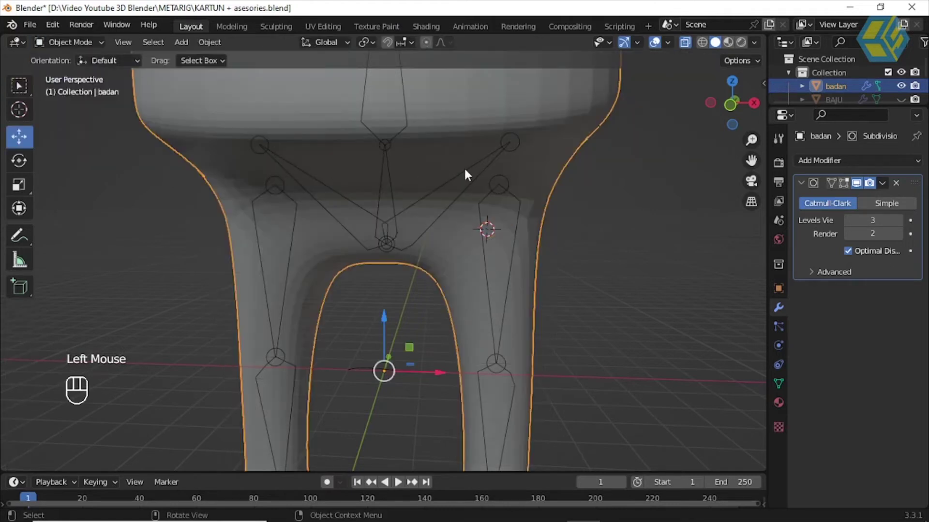
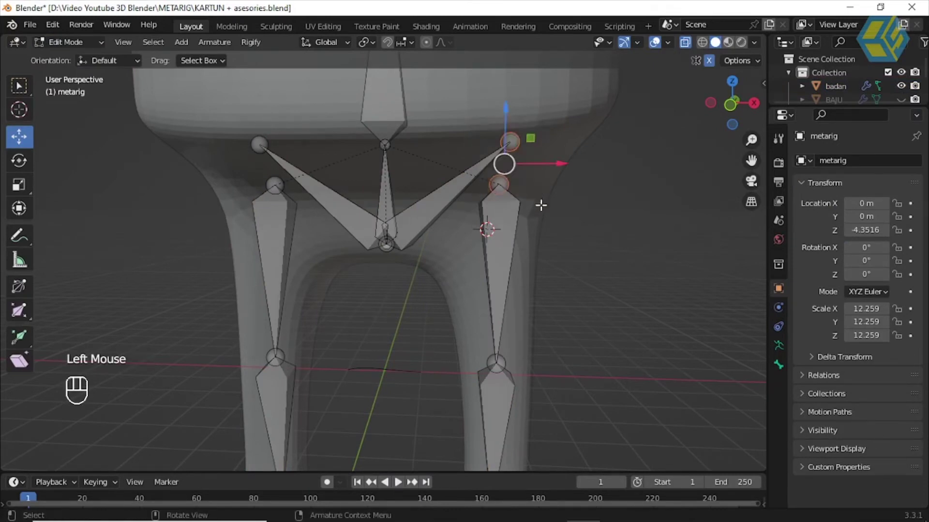
key("shift+s")
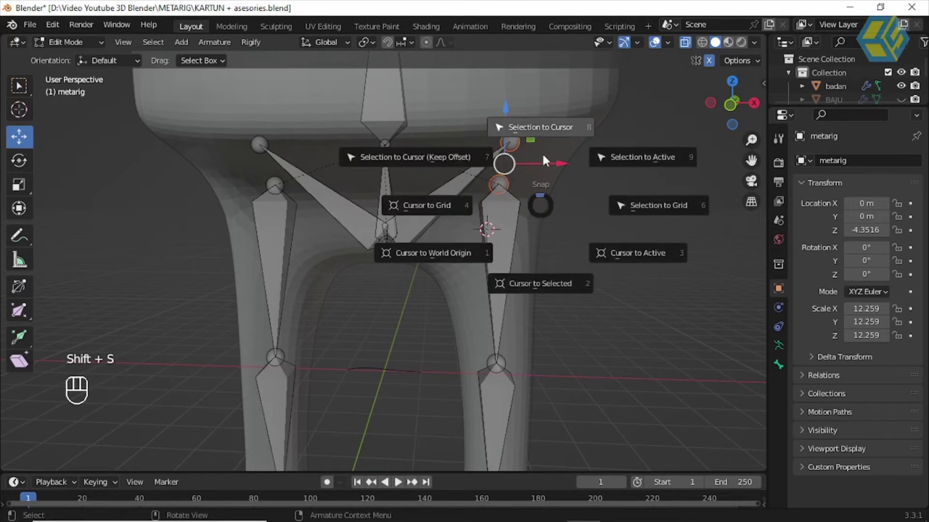
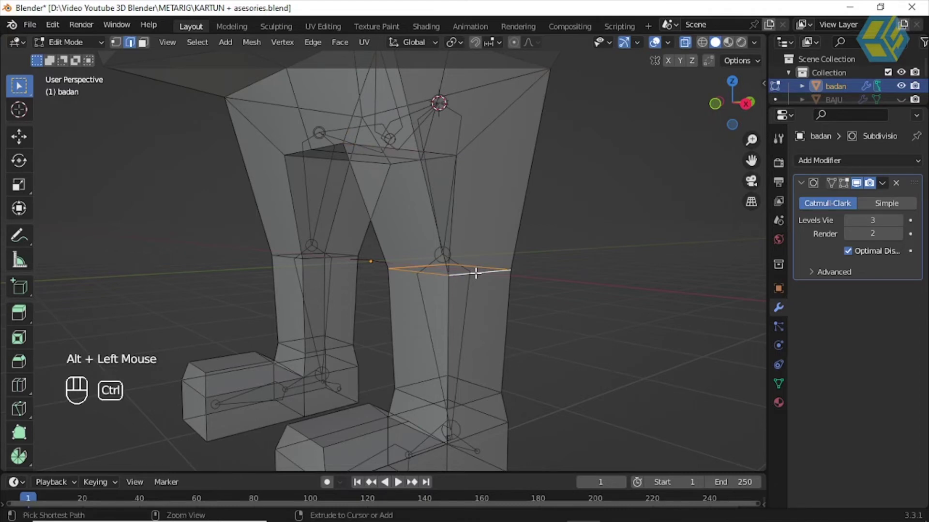
Step: Mark the knee and ankle loop centres with the cursor and snap the leg joints onto them
key("shift+s")
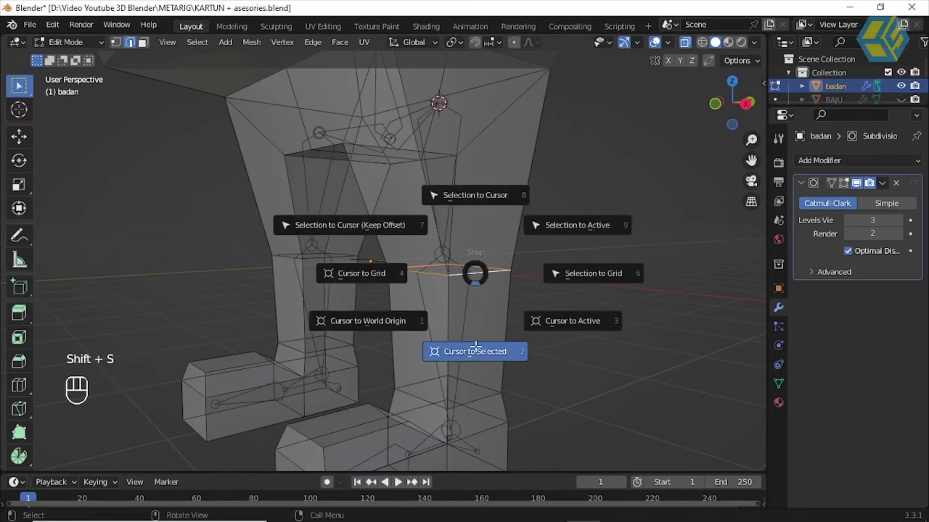
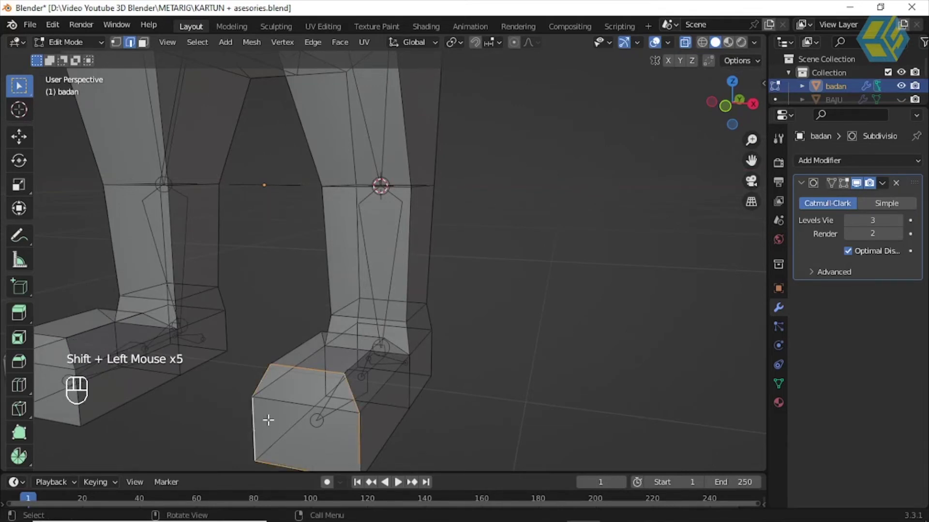
key("shift+s")
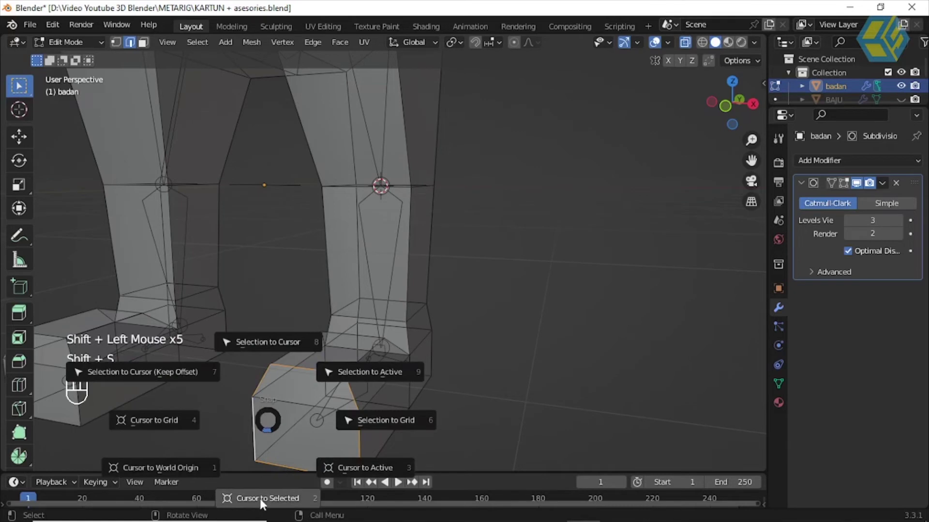
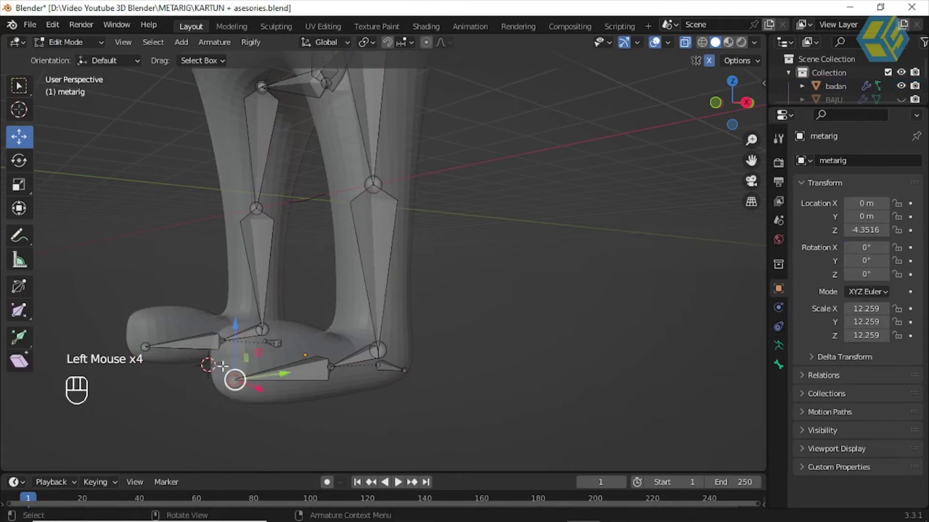
key("shift+s")
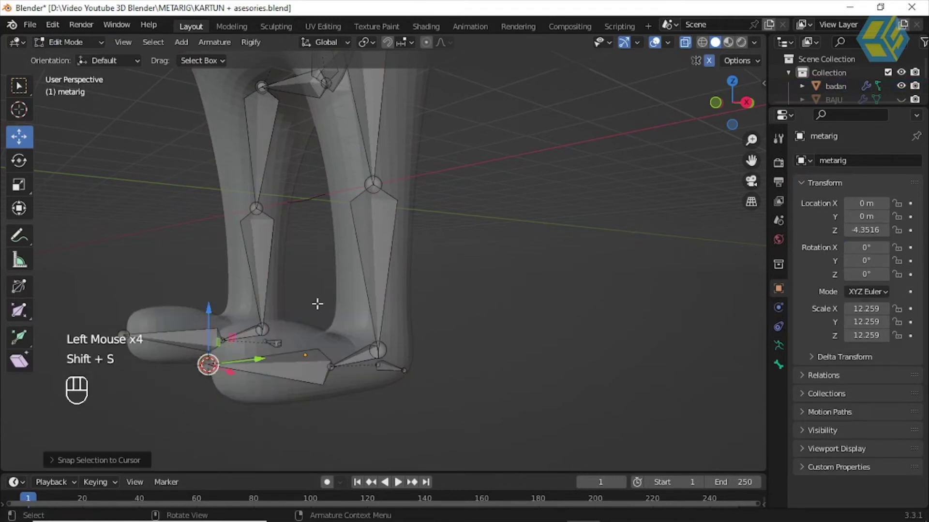
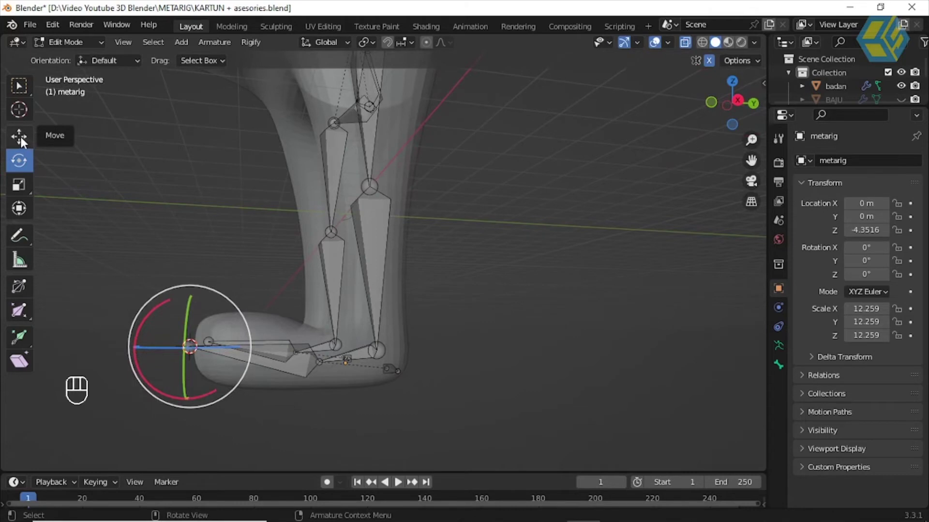
Step: Drag the foot and toe joints along badan's foot with the Move tool, then reselect badan
left_click(24, 139)
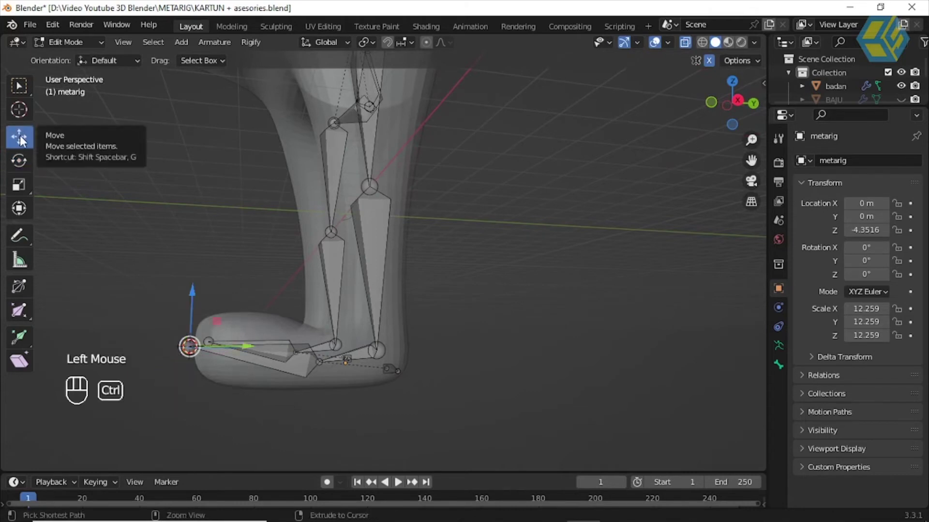
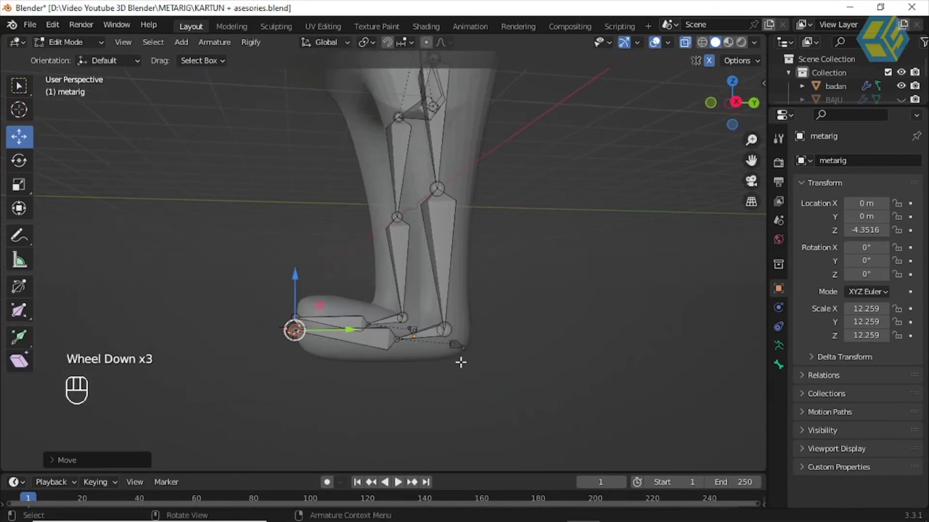
scroll("down", 3)
left_click_drag(73, 48, 107, 95)
left_click(503, 262)
scroll("up", 3)
Step: Set the 3D cursor at the centre of badan's heel edge for the heel bone
left_click_drag(506, 300, 352, 243)
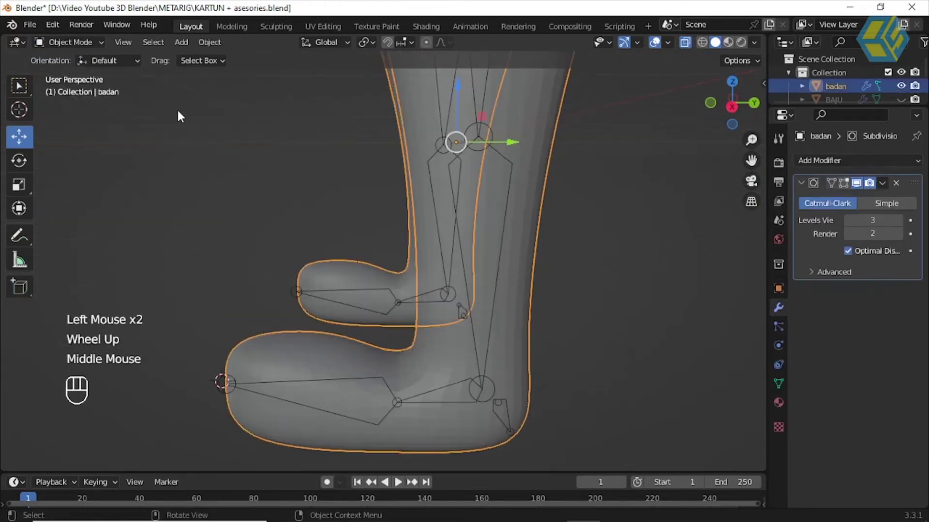
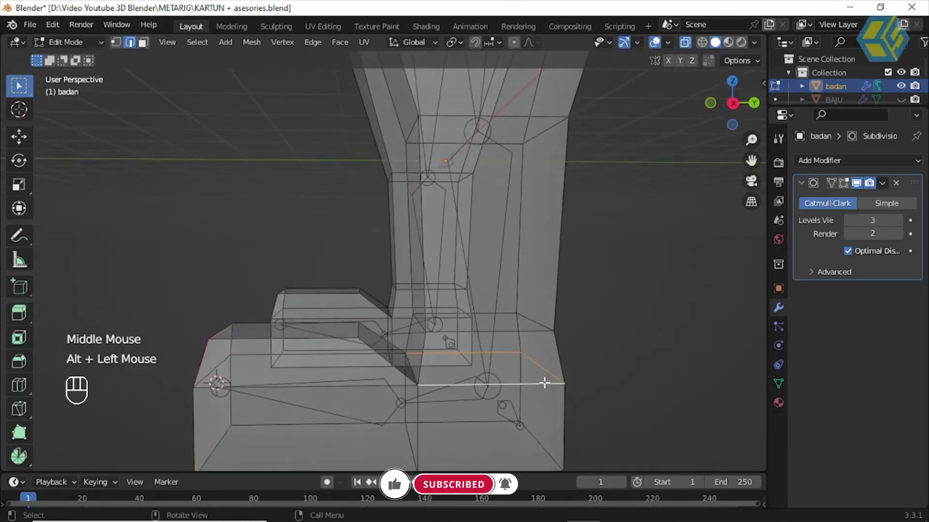
key("shift+s")
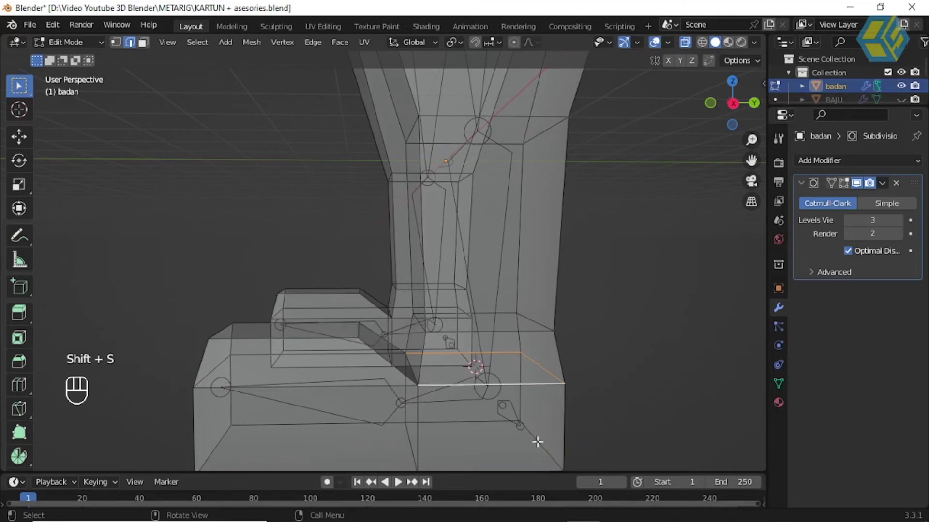
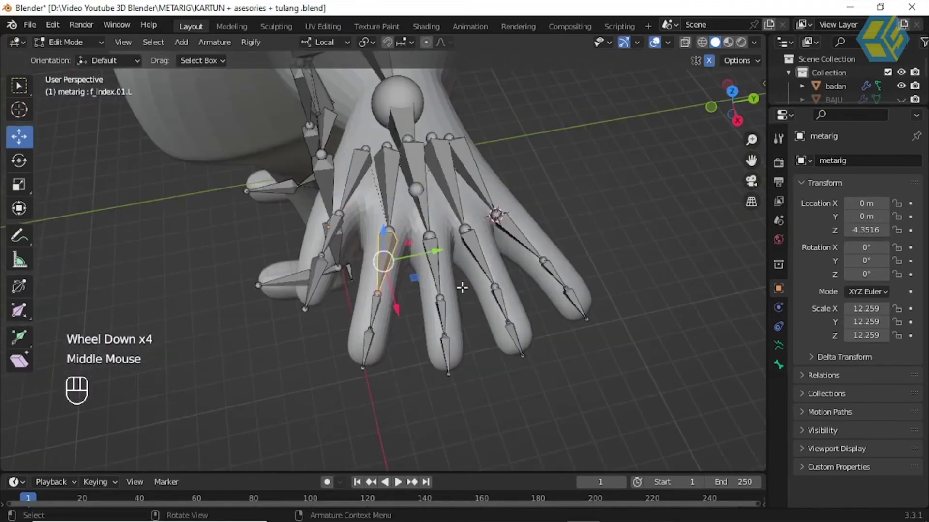
Step: View the hand's index finger bones from top, front and then right orthographic
key("KP_7")
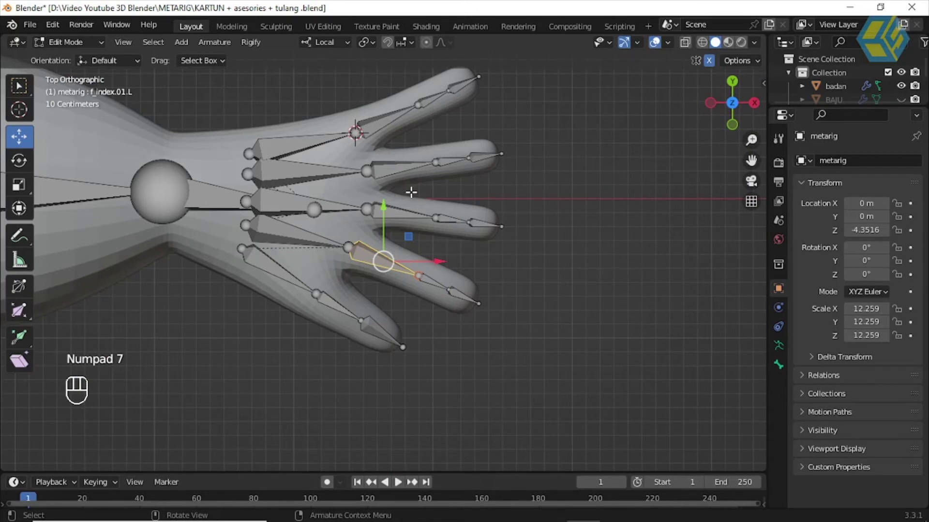
key("KP_1")
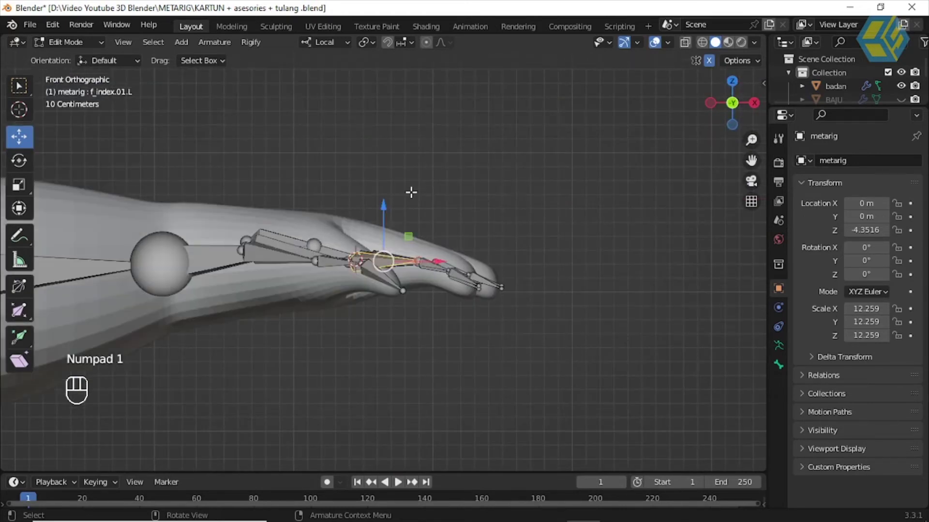
key("KP_3")
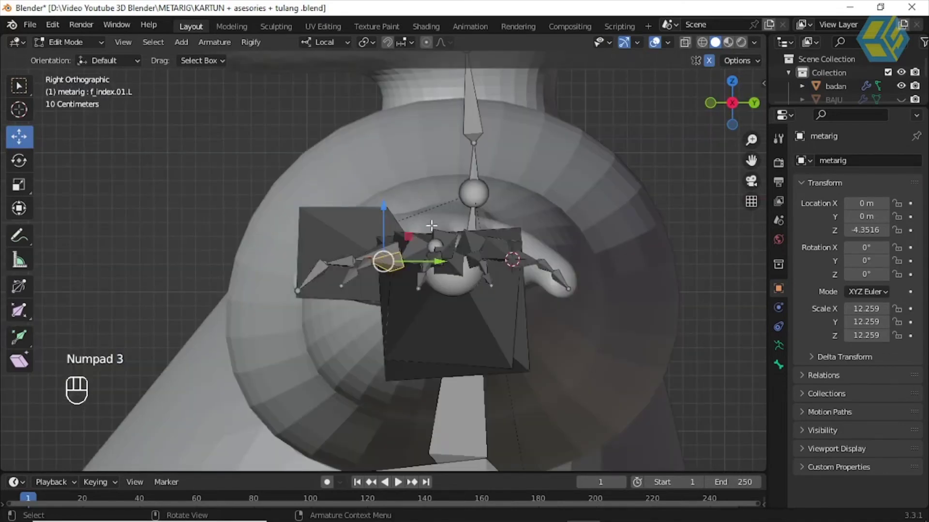
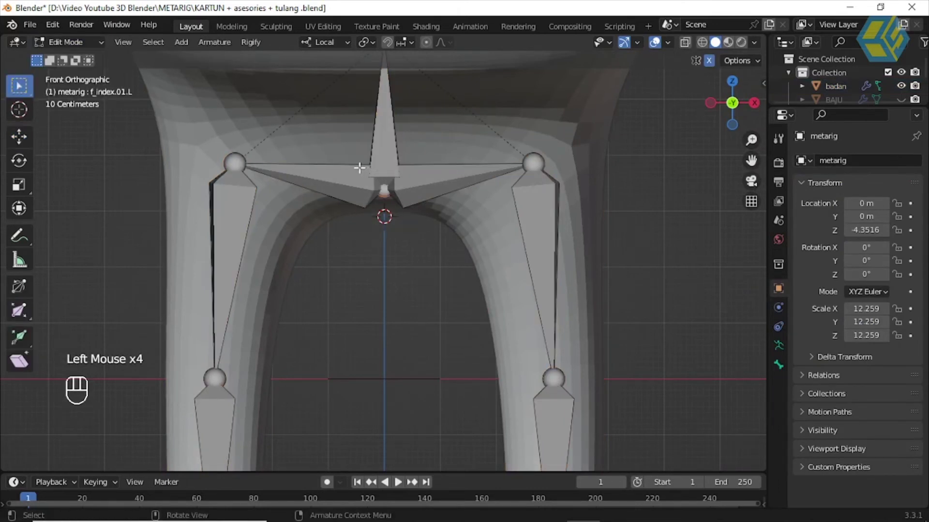
Step: Snap the pelvis joint onto the cursor at badan's crotch and return the rig to Object Mode
key("shift+s")
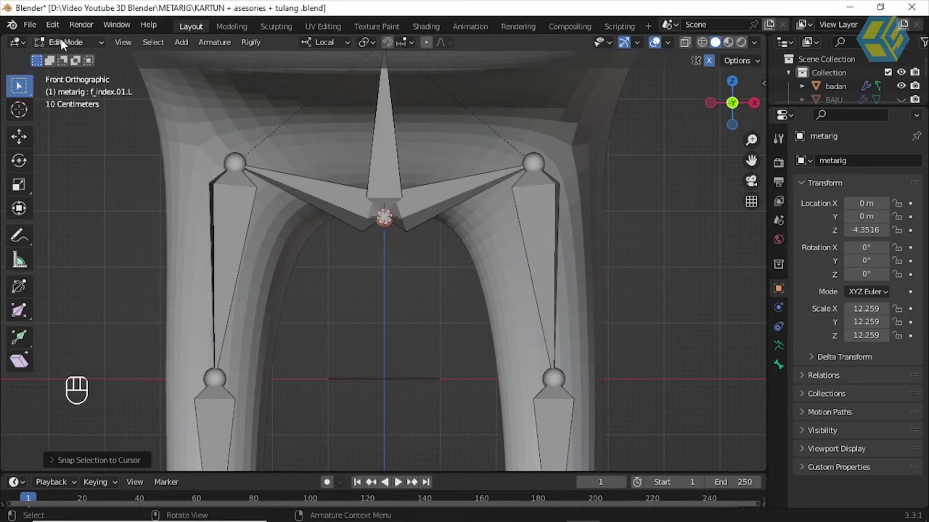
left_click_drag(66, 42, 229, 157)
scroll("down", 3)
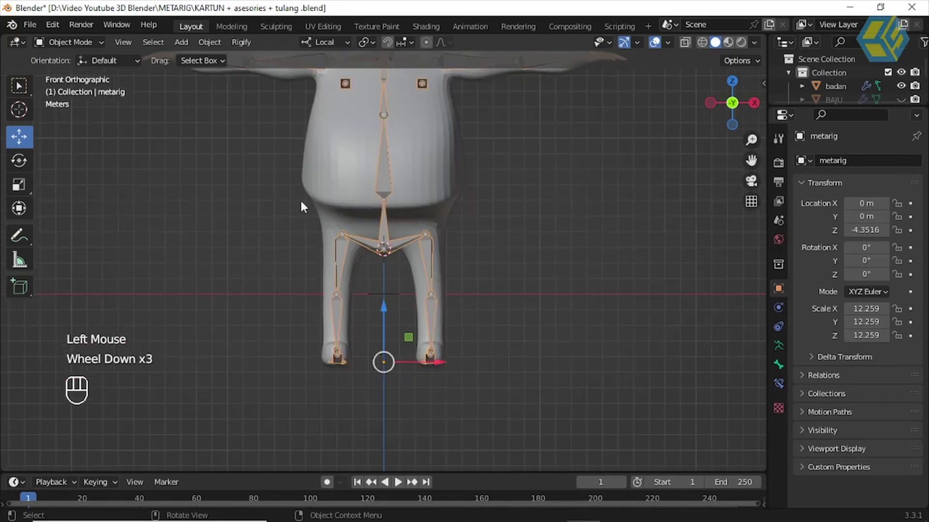
Step: Orbit and zoom around the character to inspect the metarig fitted through badan from all sides
scroll("down", 3)
left_click_drag(358, 218, 355, 209)
left_click_drag(379, 216, 170, 136)
left_click_drag(37, 31, 116, 202)
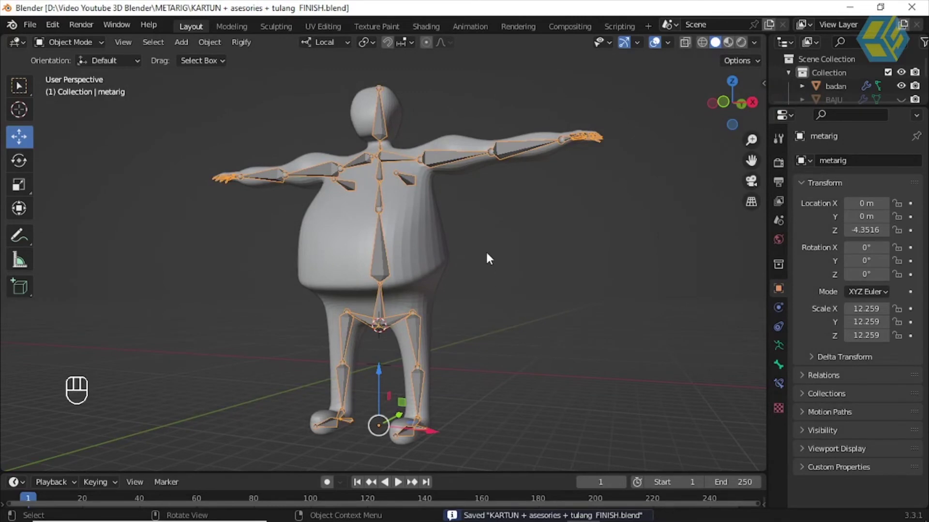
left_click_drag(485, 258, 486, 267)
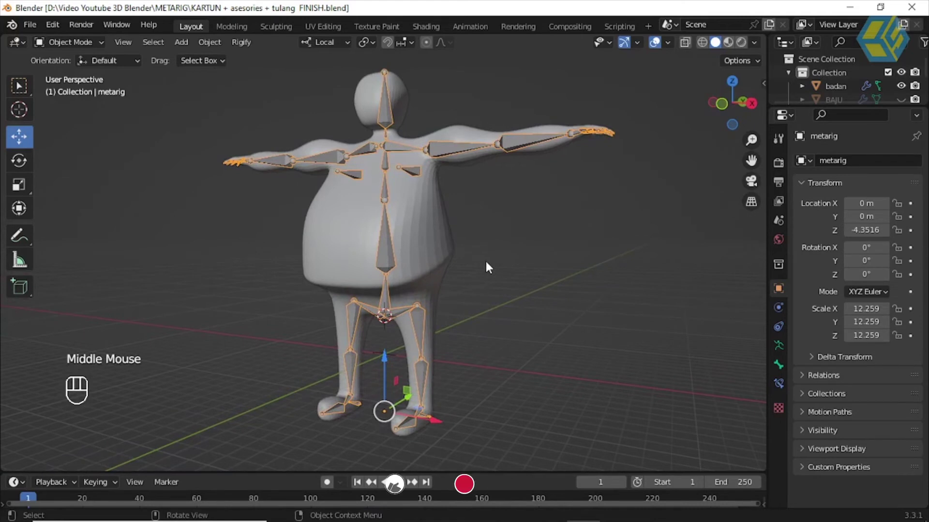
left_click_drag(476, 269, 516, 296)
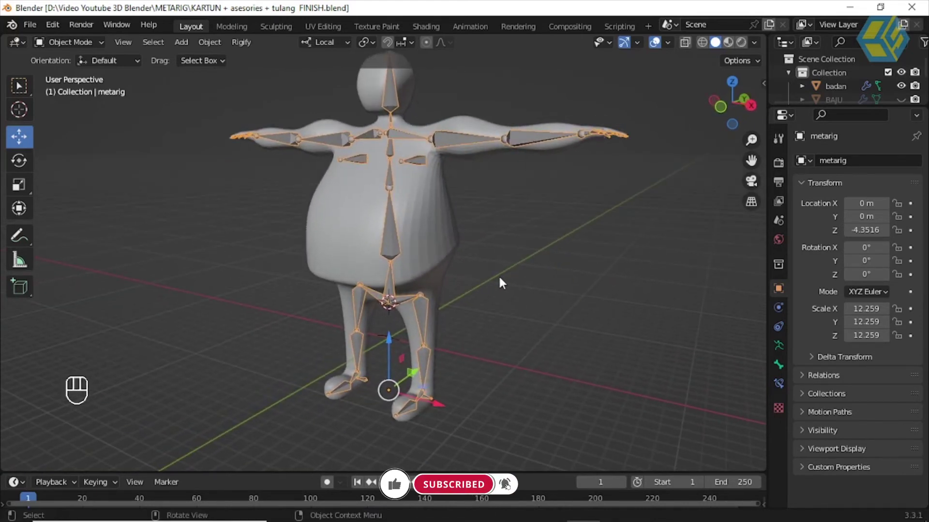
left_click_drag(509, 201, 508, 188)
scroll("down", 3)
left_click_drag(487, 225, 471, 230)
scroll("up", 3)
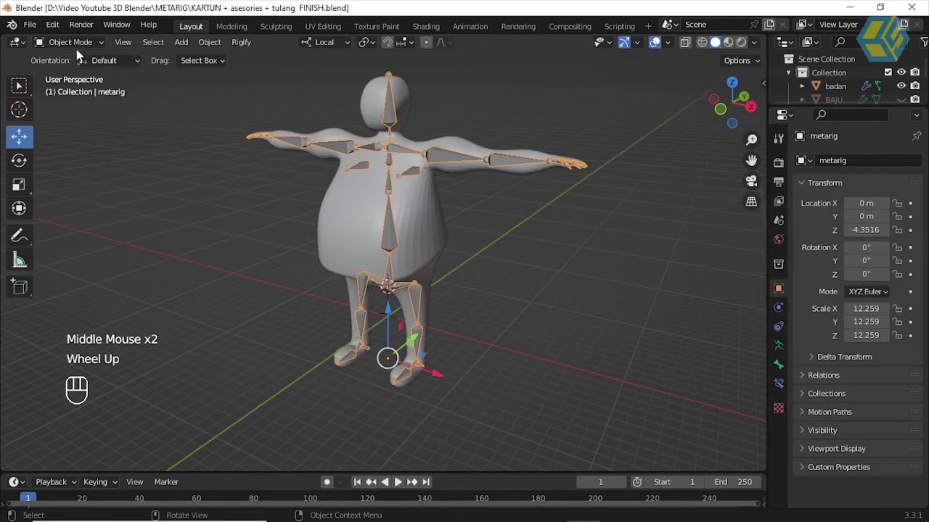
left_click_drag(82, 49, 93, 69)
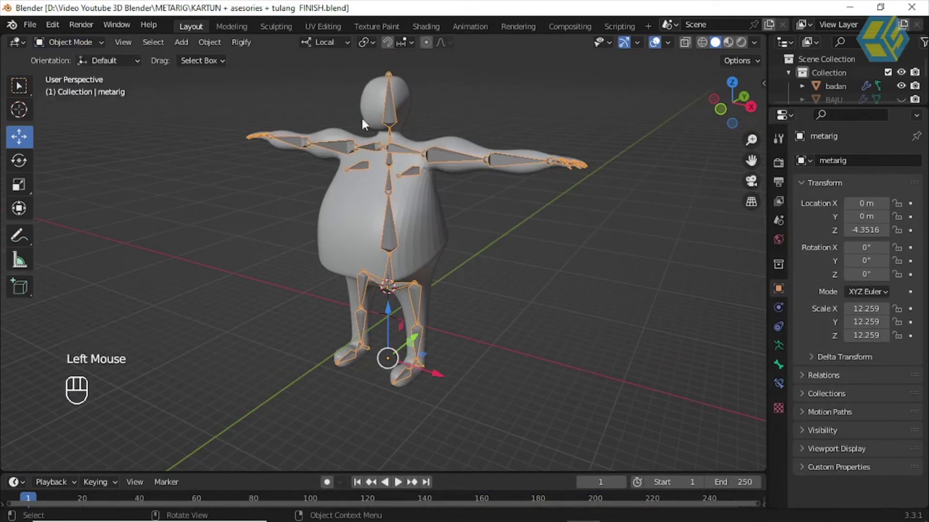
Step: Select badan and remove its existing Subdivision modifier, leaving the body low-poly
left_click(438, 102)
left_click(406, 97)
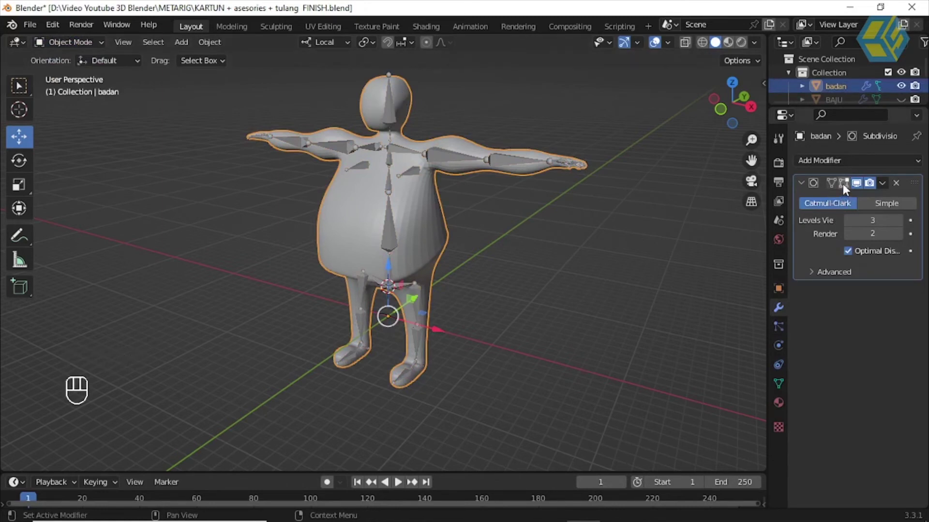
left_click(847, 189)
left_click(836, 188)
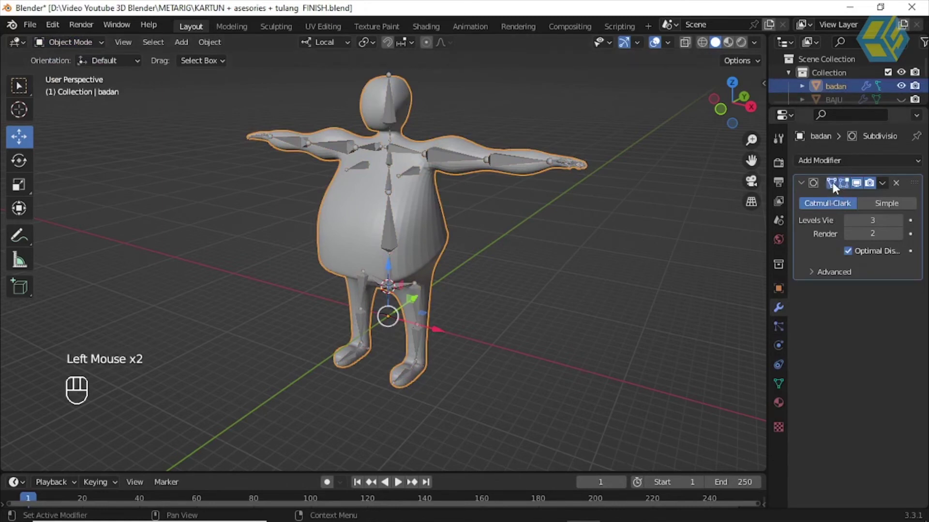
scroll("up", 3)
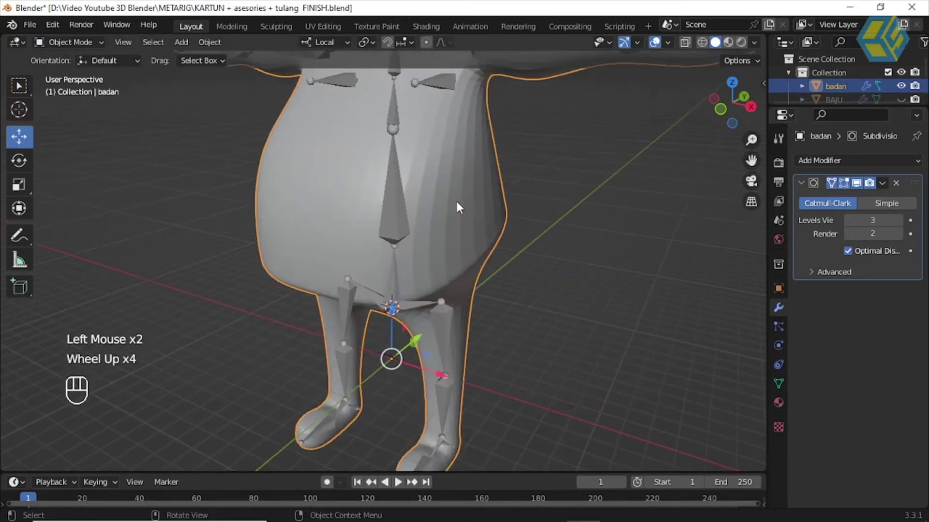
scroll("up", 3)
scroll("down", 3)
scroll("down", 3)
left_click_drag(504, 223, 583, 247)
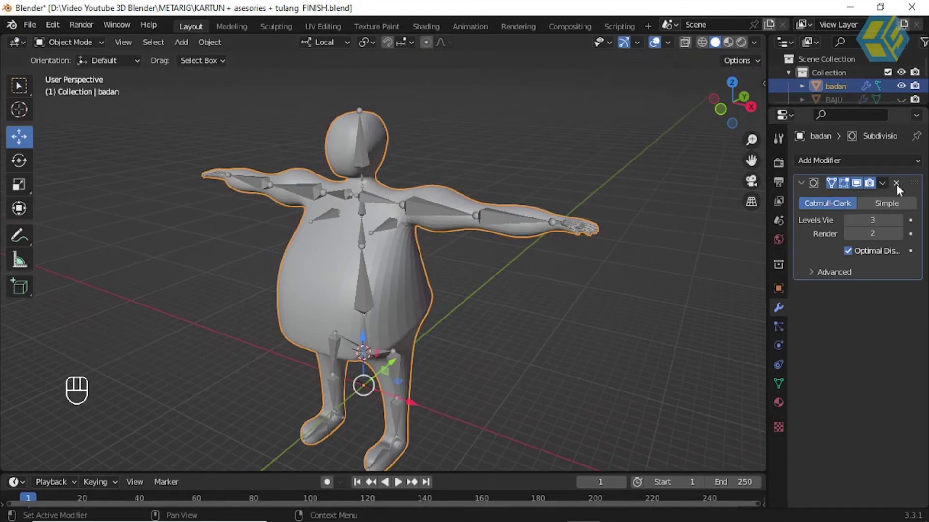
left_click(902, 189)
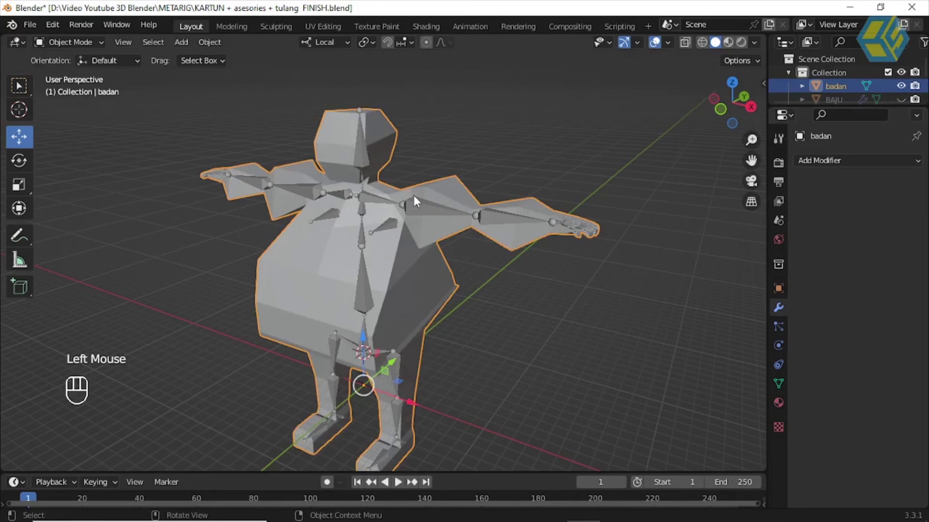
Step: Shade the low-poly badan mesh smooth via the object context menu
right_click(451, 194)
left_click_drag(450, 194, 464, 192)
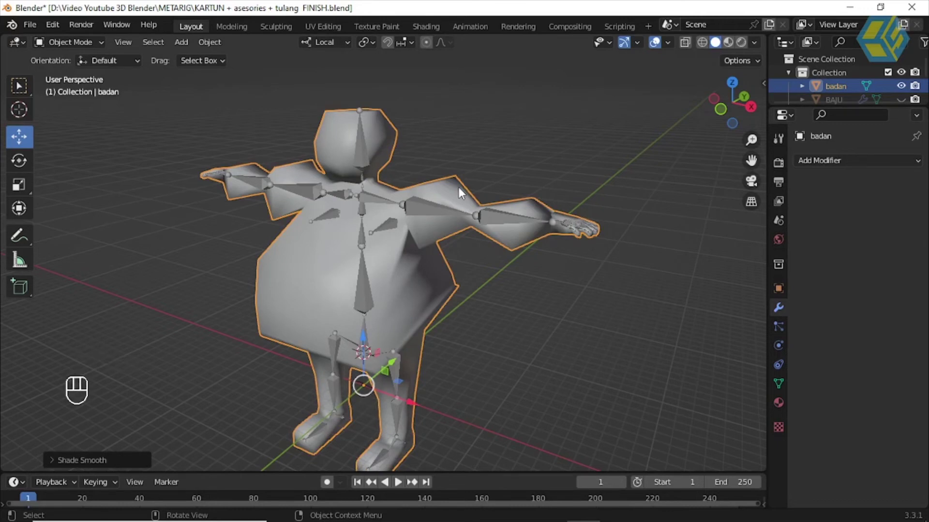
key("ctrl+z")
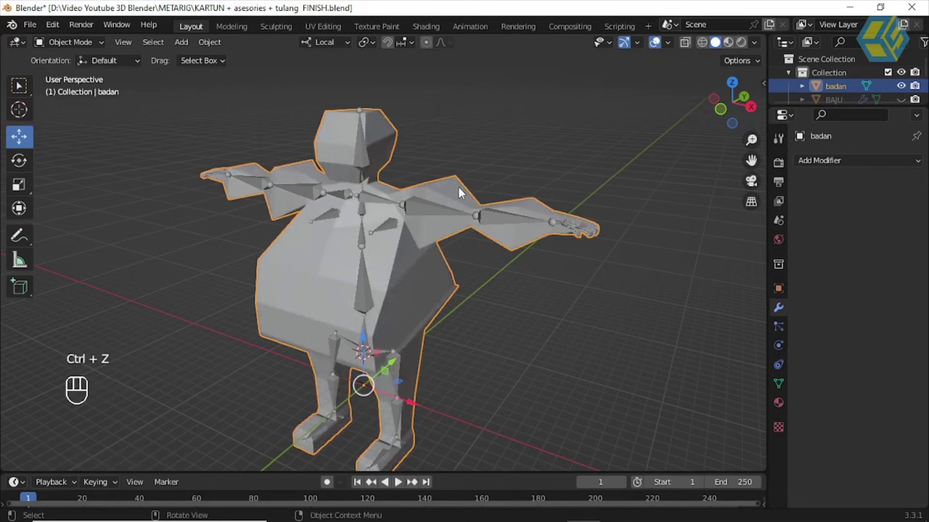
right_click(464, 193)
left_click_drag(464, 192, 431, 195)
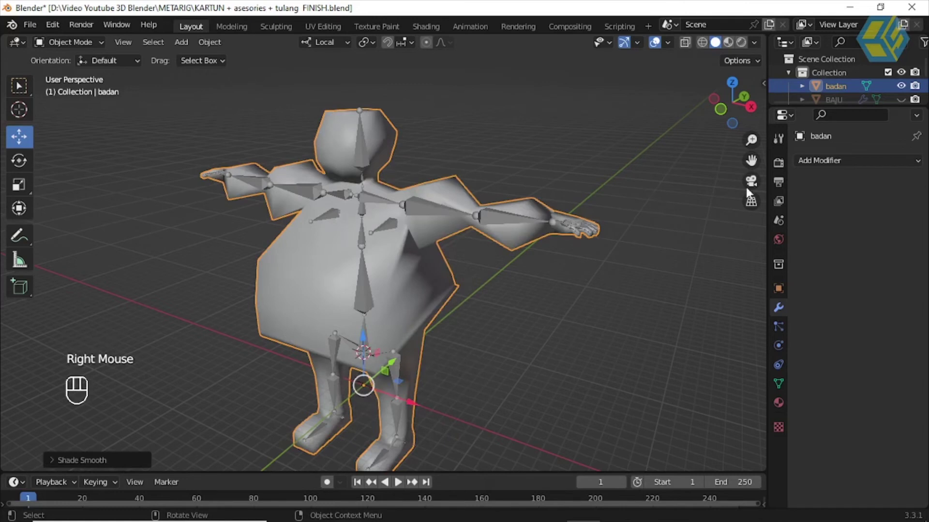
Step: Add a fresh Subdivision Surface modifier to badan and check the chest and shoulders
left_click_drag(818, 166, 693, 412)
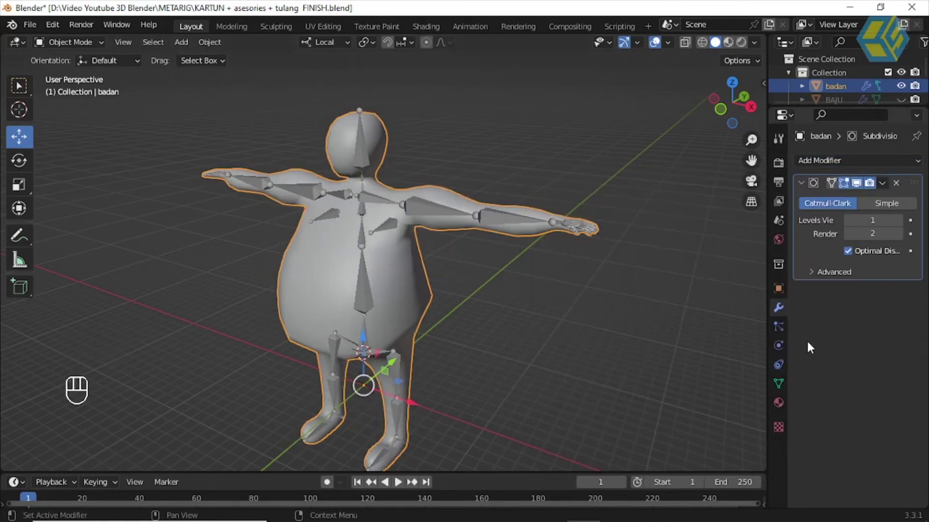
scroll("up", 3)
scroll("up", 3)
left_click_drag(452, 281, 496, 287)
scroll("up", 3)
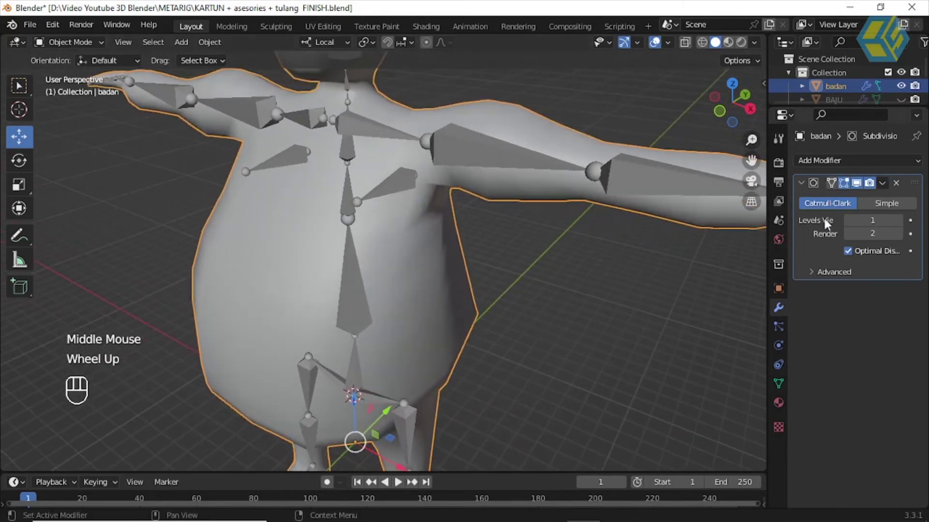
left_click_drag(884, 189, 866, 201)
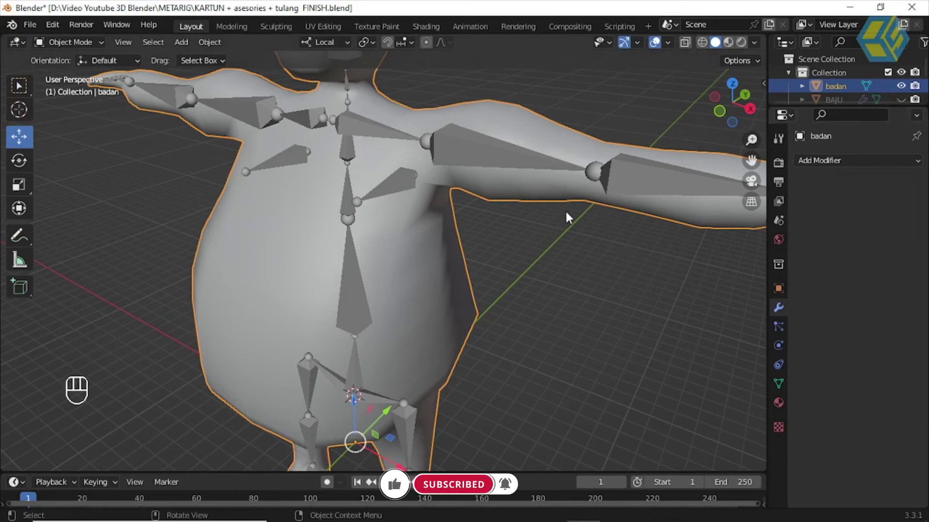
key("ctrl+z")
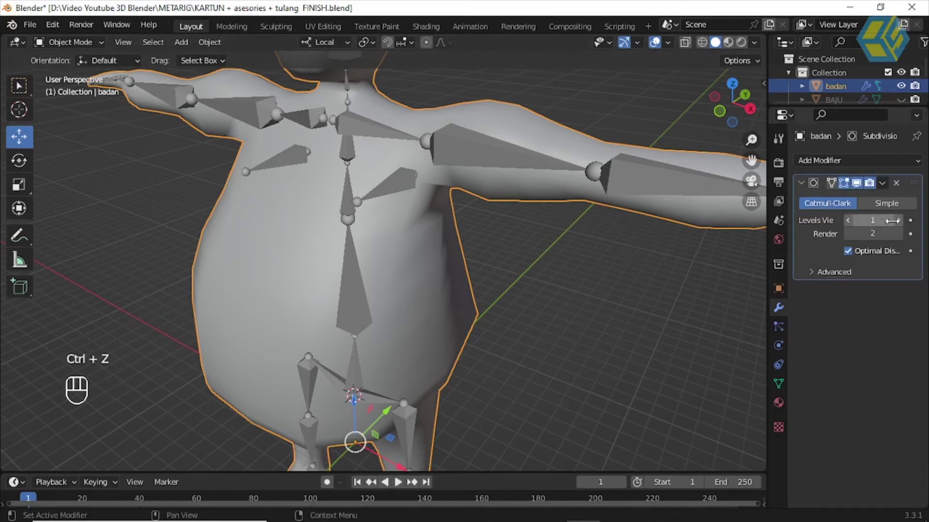
Step: Set the subdivision viewport level to 2 and apply the modifier to the body mesh
left_click(904, 225)
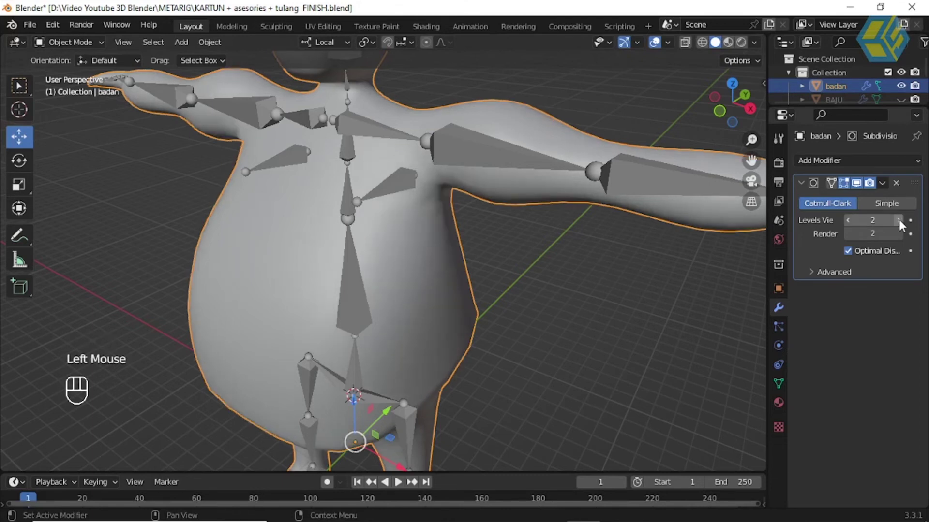
left_click(904, 225)
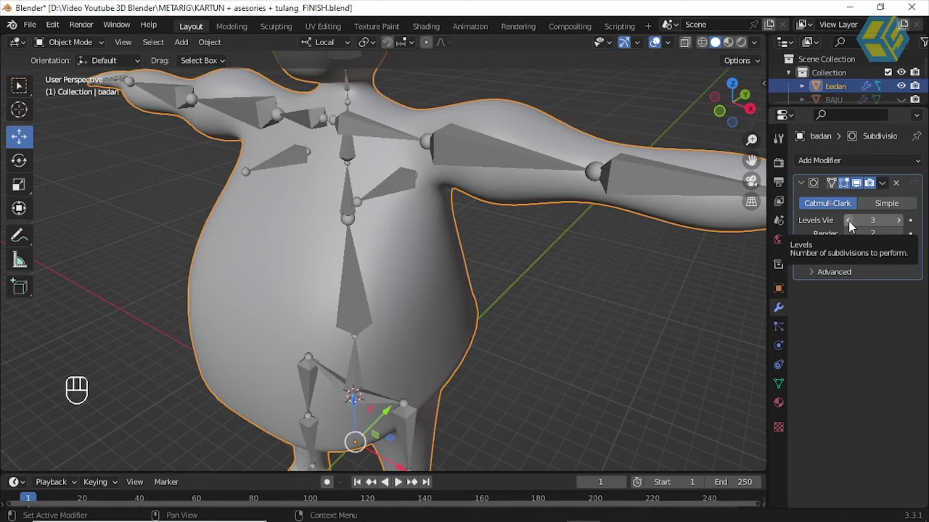
left_click(855, 227)
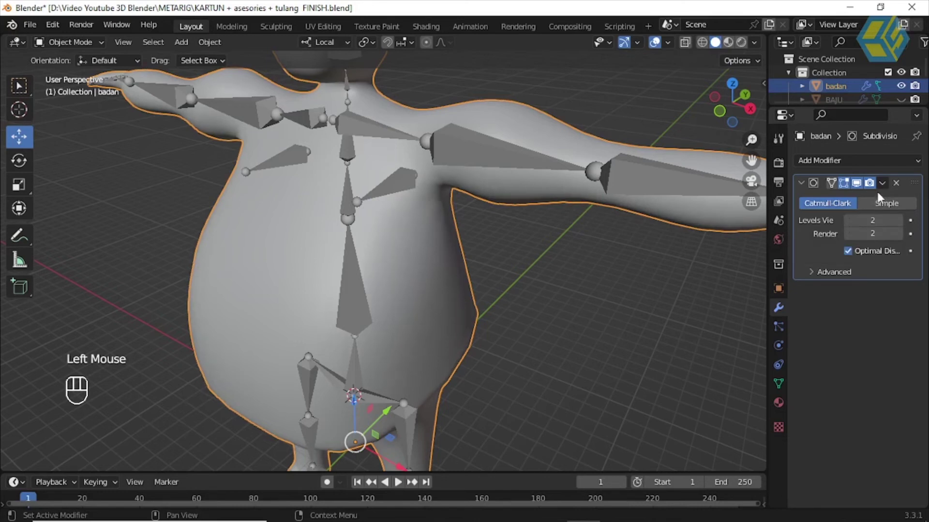
left_click_drag(890, 188, 785, 227)
scroll("down", 3)
scroll("down", 3)
left_click_drag(571, 292, 590, 281)
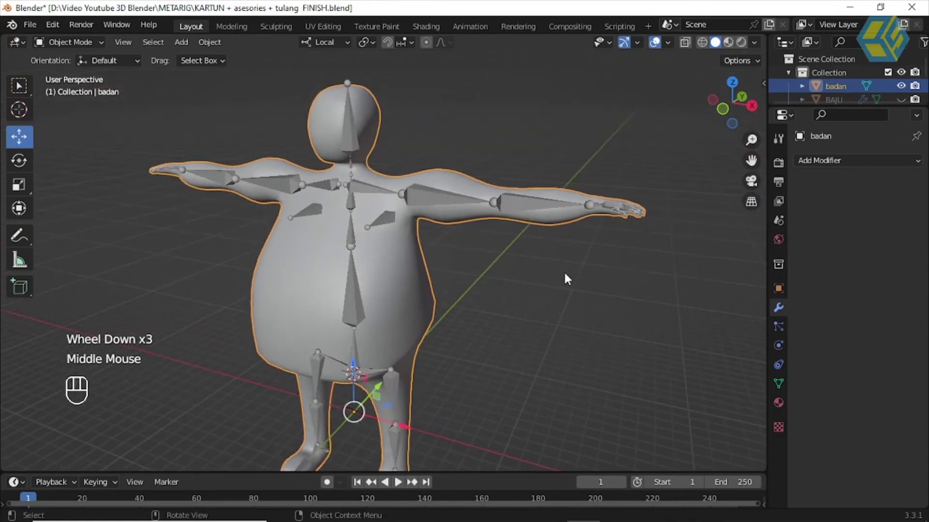
left_click_drag(563, 279, 543, 276)
left_click_drag(533, 282, 554, 269)
scroll("down", 3)
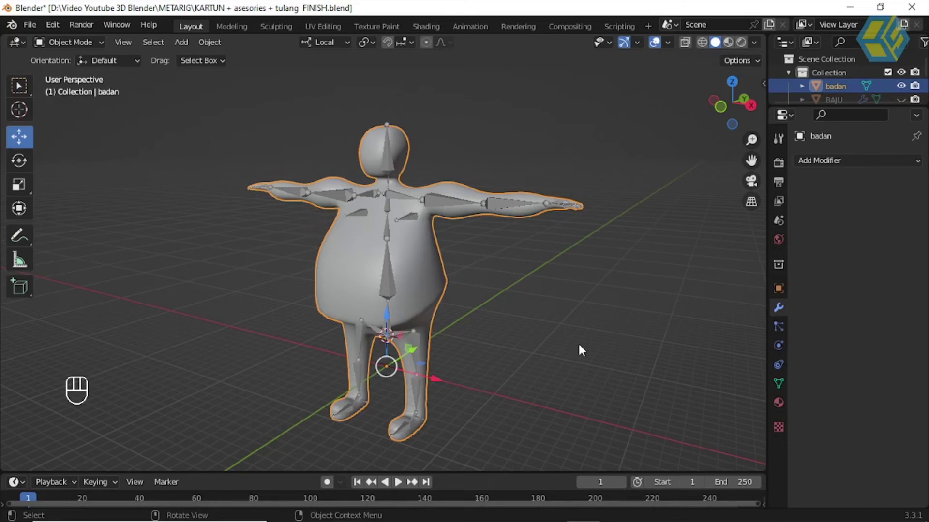
left_click(515, 274)
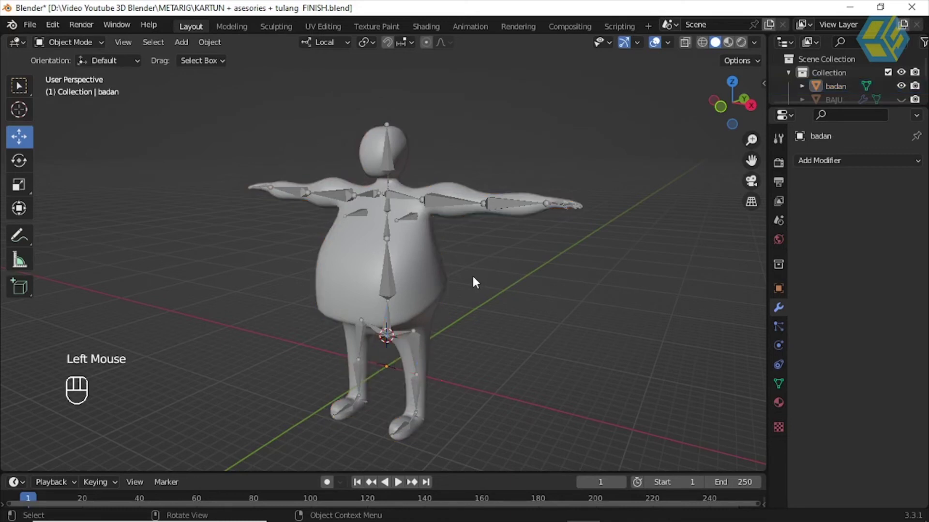
scroll("up", 3)
left_click_drag(502, 290, 504, 276)
left_click(517, 265)
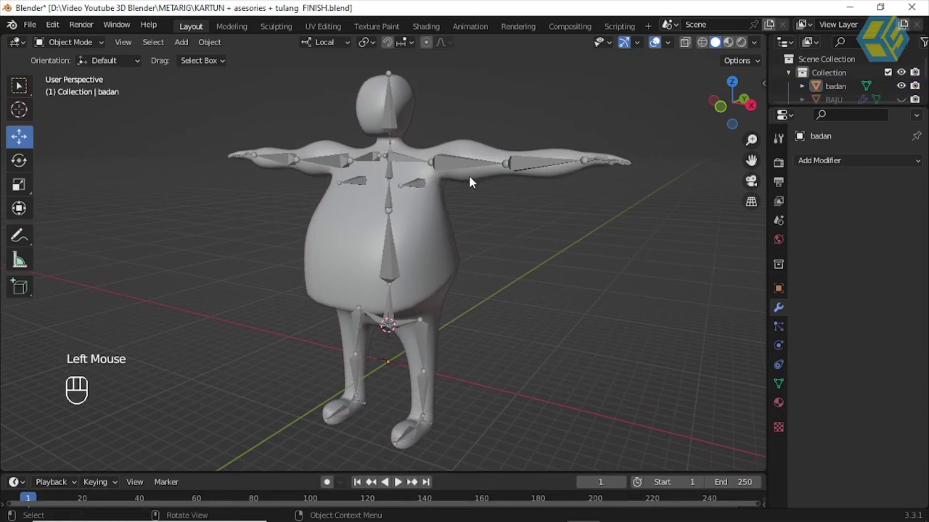
left_click_drag(521, 217, 513, 219)
left_click_drag(512, 219, 495, 222)
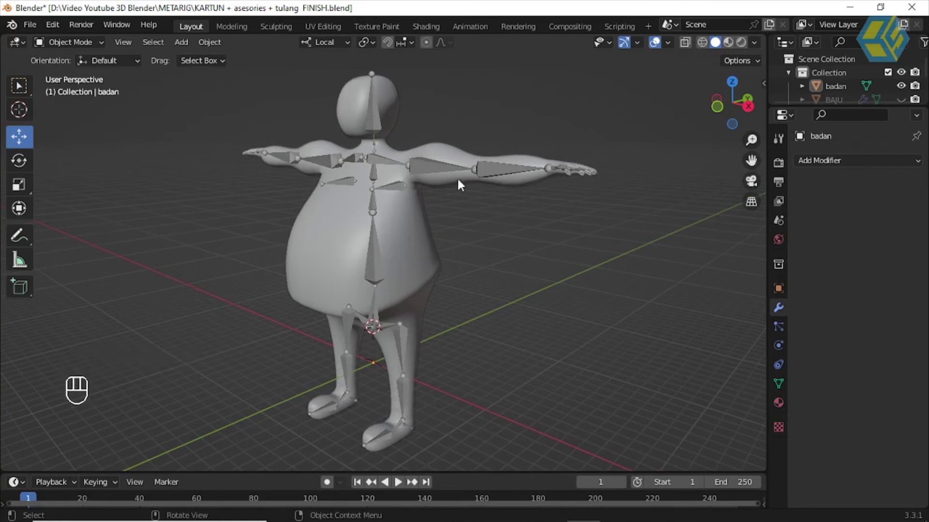
left_click(436, 152)
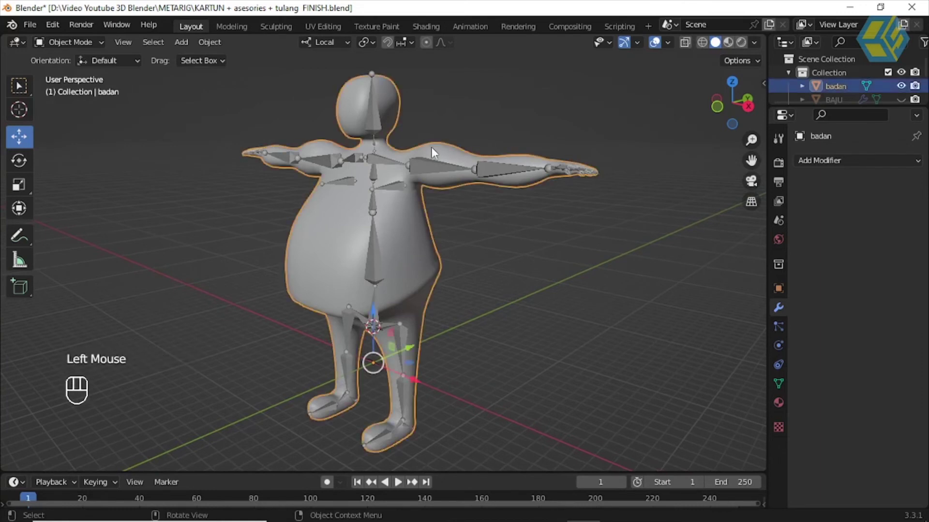
key("g")
left_click_drag(444, 131, 443, 141)
left_click(414, 174)
key("g")
left_click_drag(424, 142, 489, 218)
left_click_drag(489, 218, 508, 223)
middle_click(508, 223)
scroll("down", 3)
left_click(458, 109)
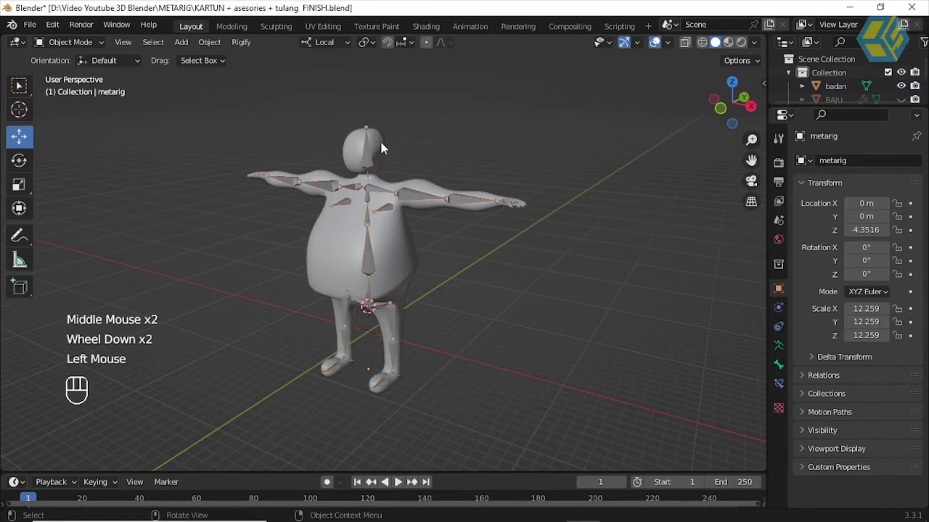
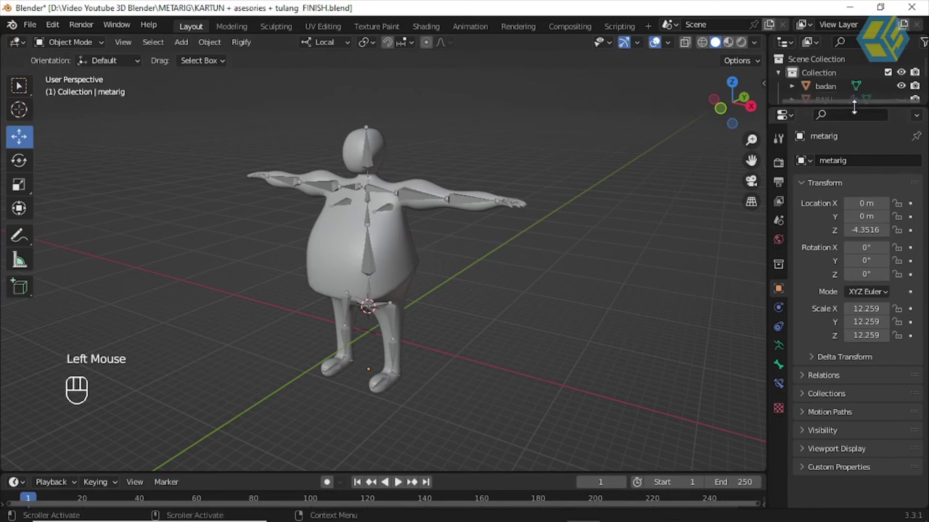
Step: Enlarge the Outliner and expand metarig to show its armature data and pose
left_click_drag(855, 104, 765, 271)
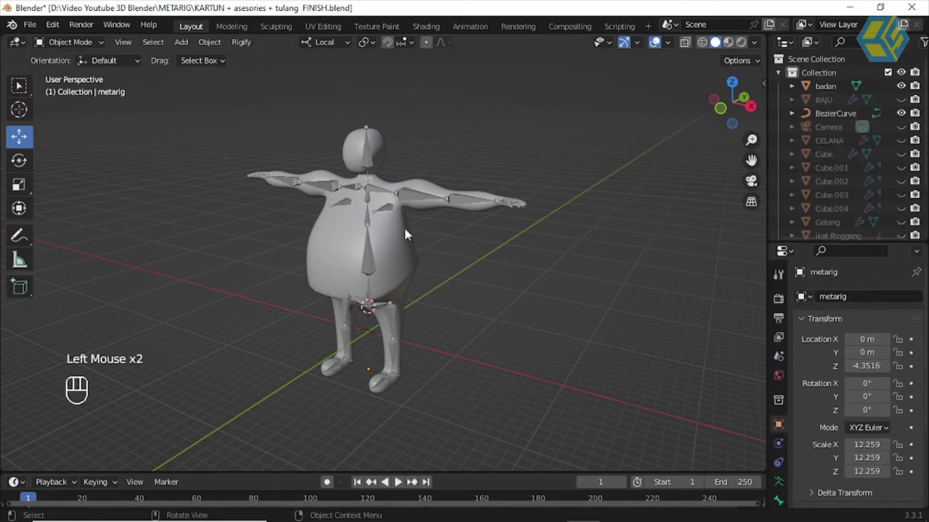
left_click(399, 237)
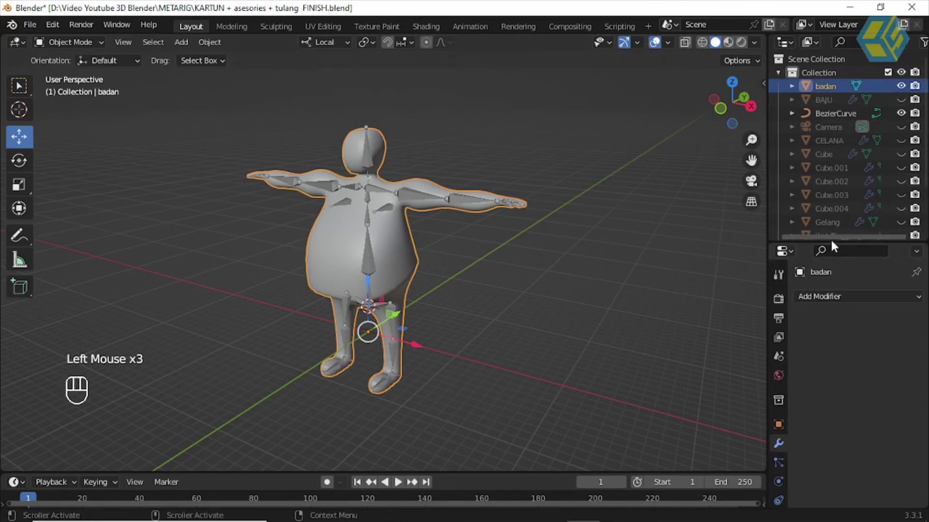
left_click_drag(834, 238, 838, 330)
left_click(834, 269)
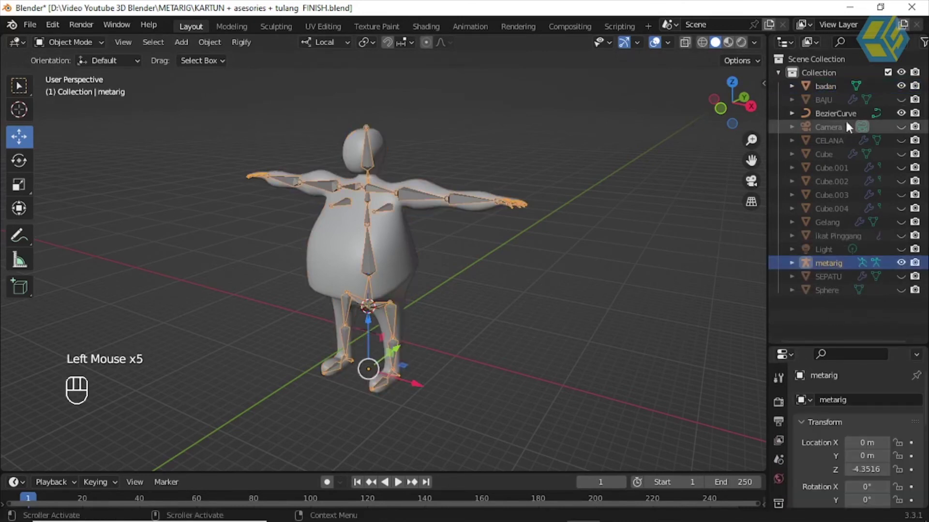
left_click(836, 88)
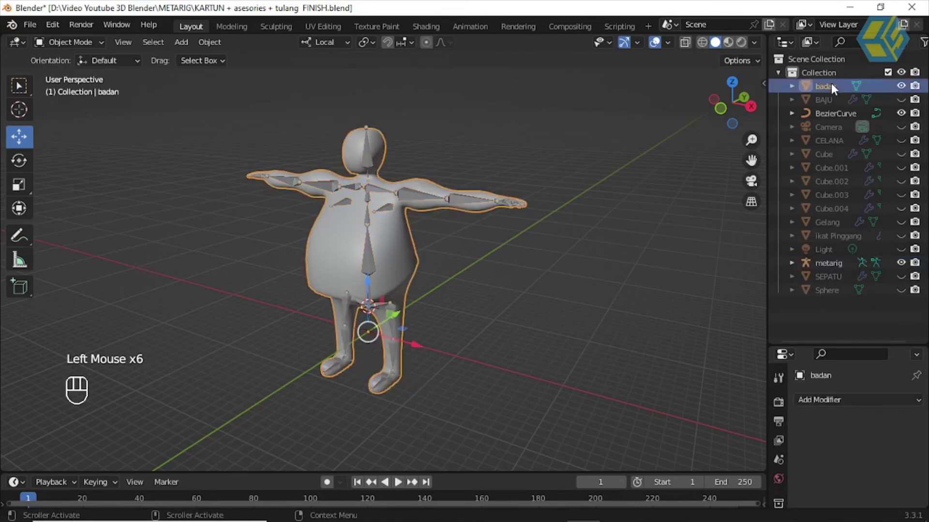
left_click(841, 267)
left_click(830, 90)
left_click(797, 268)
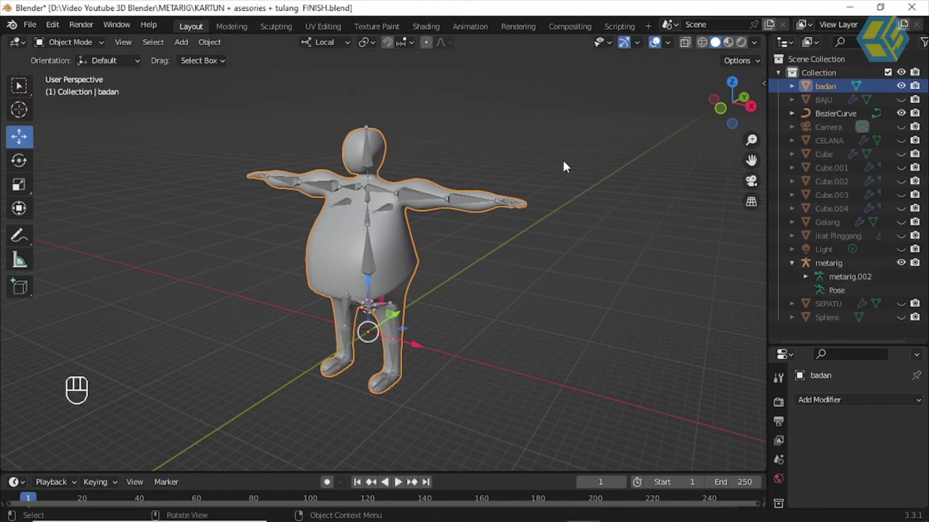
Step: Clear the selection, then pick metarig and the badan body mesh for parenting
left_click(555, 150)
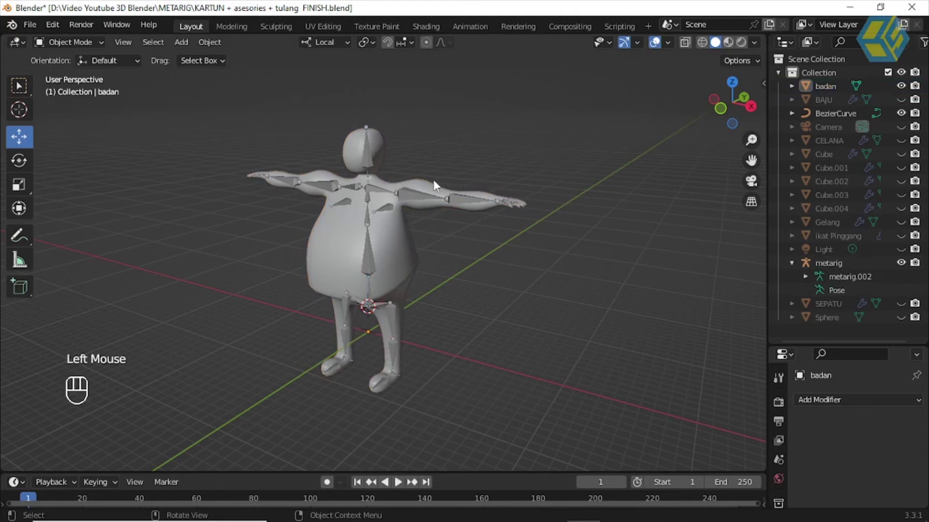
left_click(837, 91)
left_click(834, 268)
left_click(457, 149)
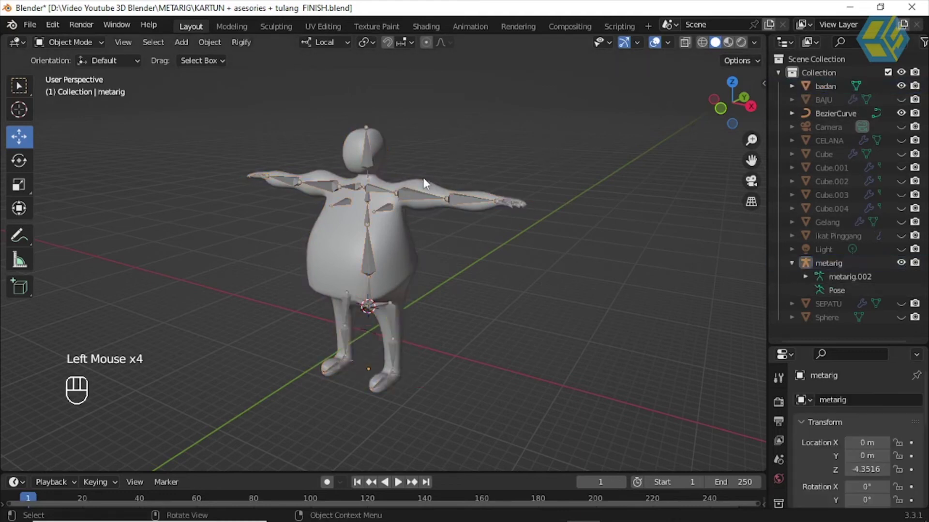
left_click(428, 190)
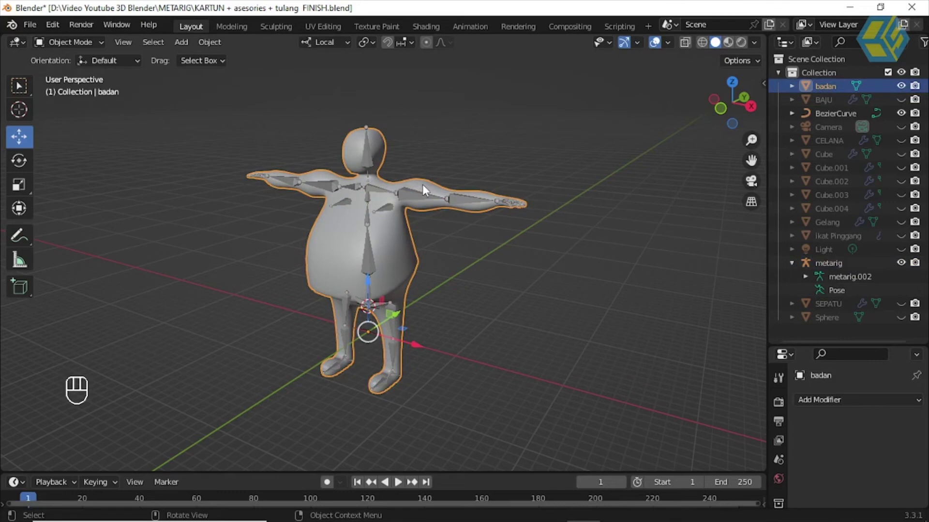
Step: Parent badan to the metarig with automatic weights (Ctrl+P, Armature Deform)
left_click(418, 199)
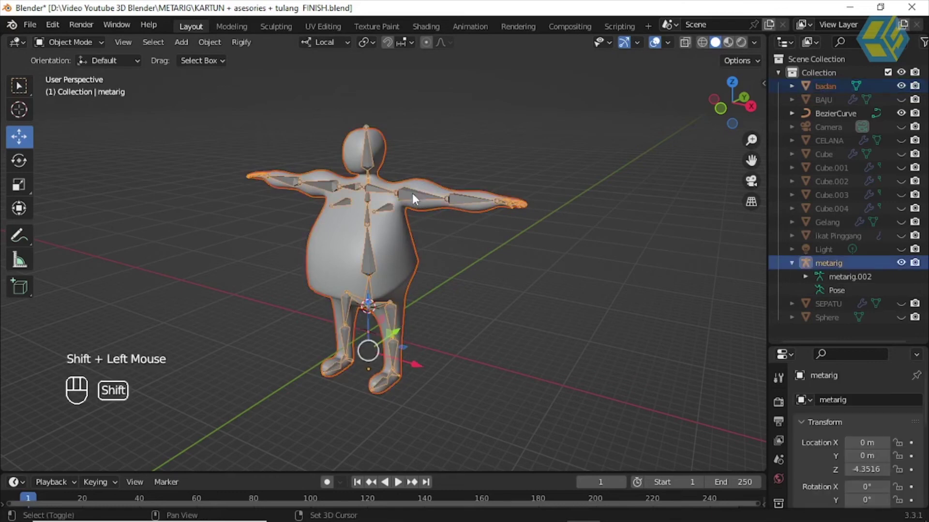
right_click(418, 199)
left_click_drag(418, 198, 434, 246)
key("ctrl+p")
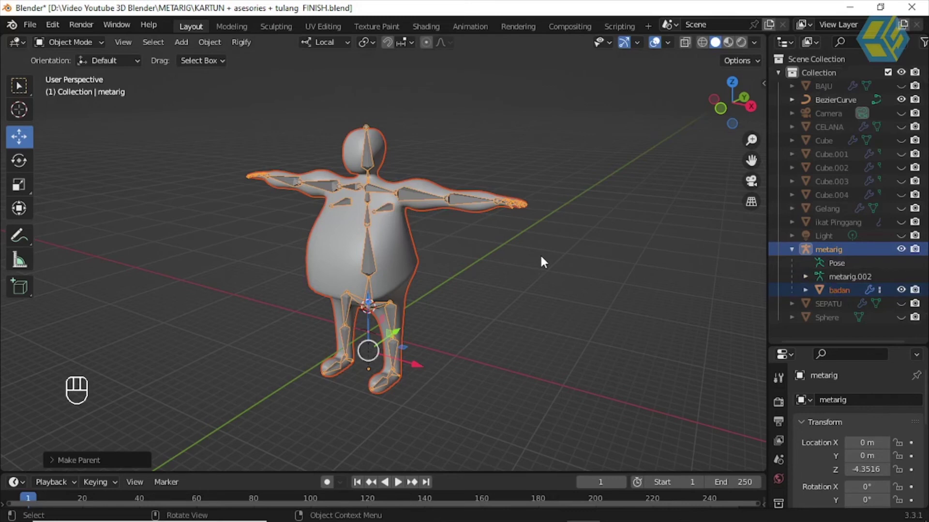
Step: Select the metarig and switch it into Pose Mode
left_click(546, 262)
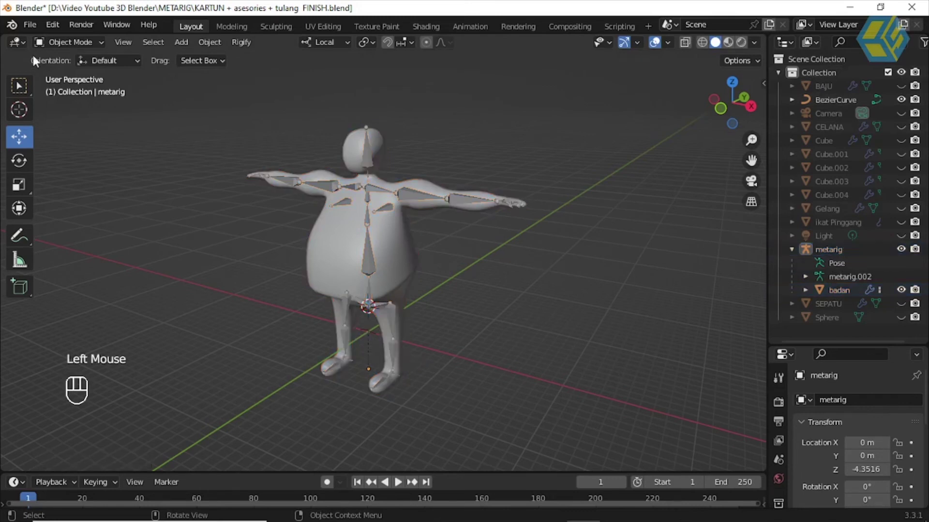
left_click_drag(60, 47, 307, 89)
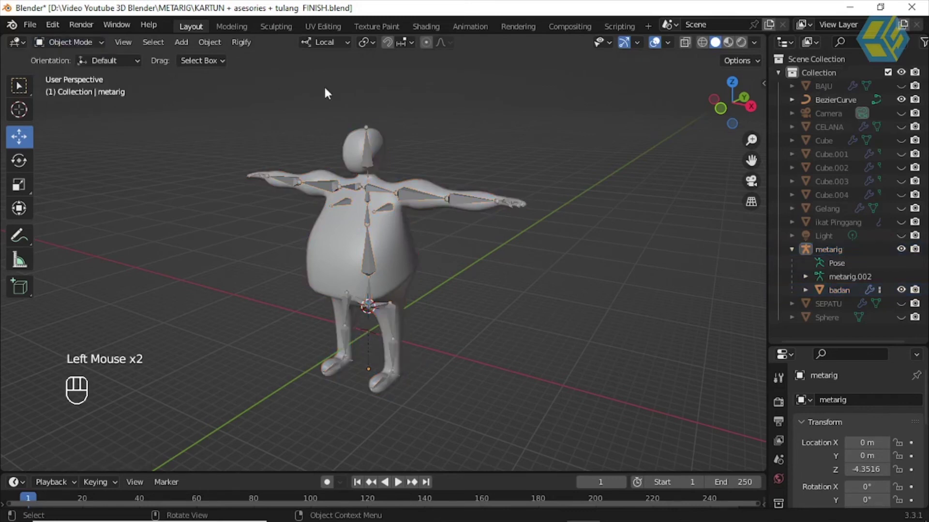
left_click(372, 157)
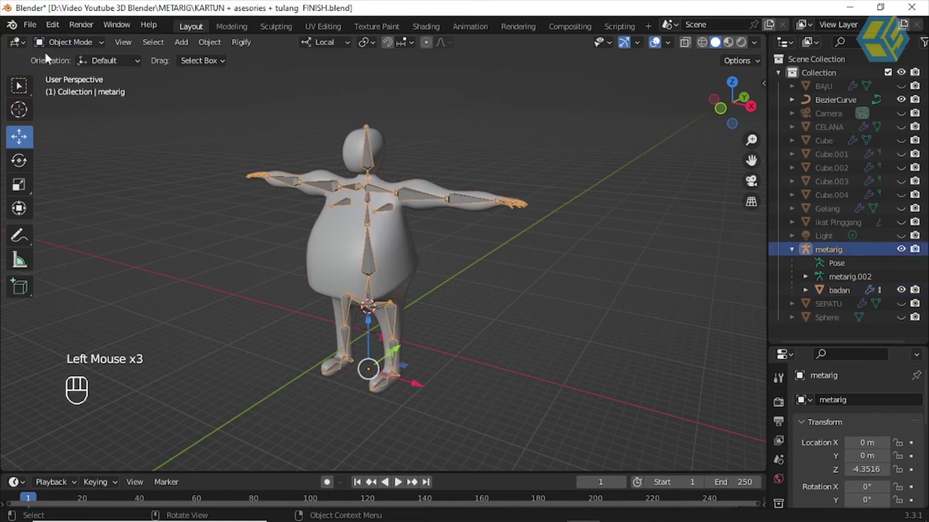
left_click_drag(72, 48, 75, 93)
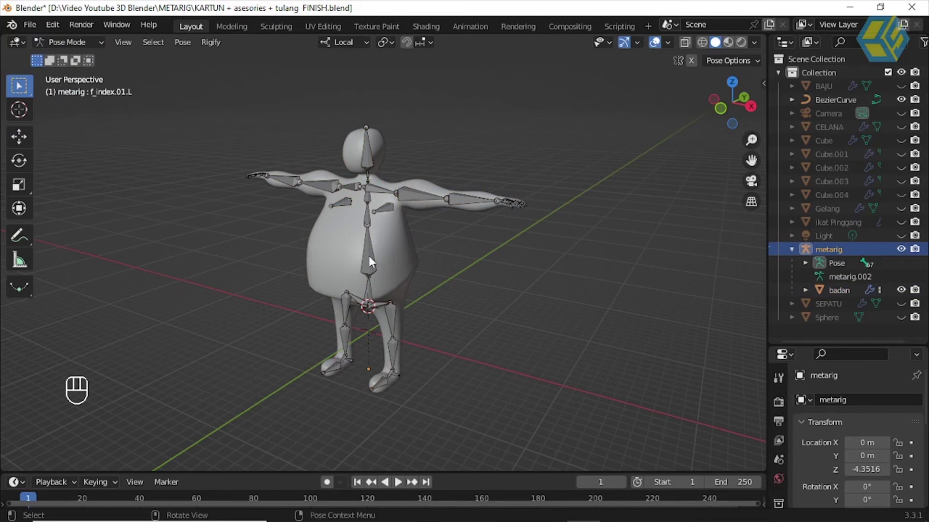
Step: Test-rotate the spine.001 bone to check badan bends, then pick the forearm.L bone
left_click(375, 262)
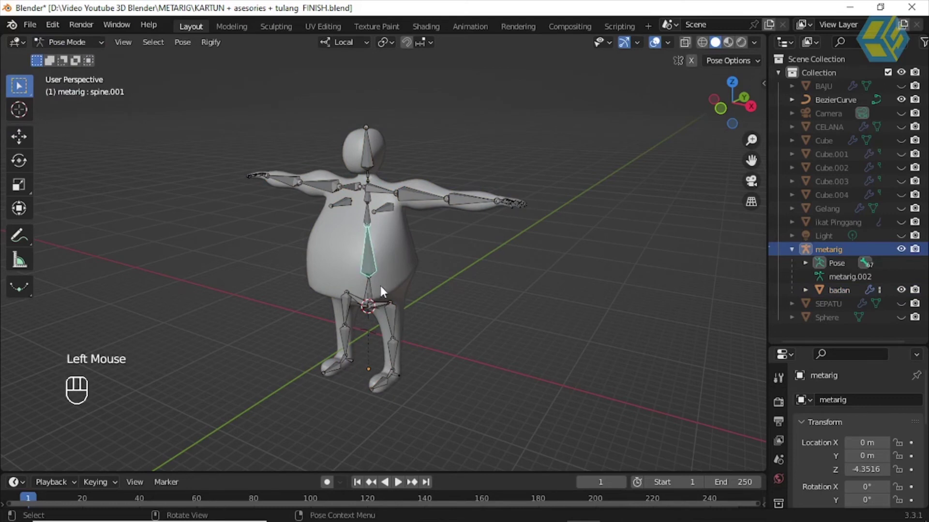
left_click_drag(389, 290, 52, 140)
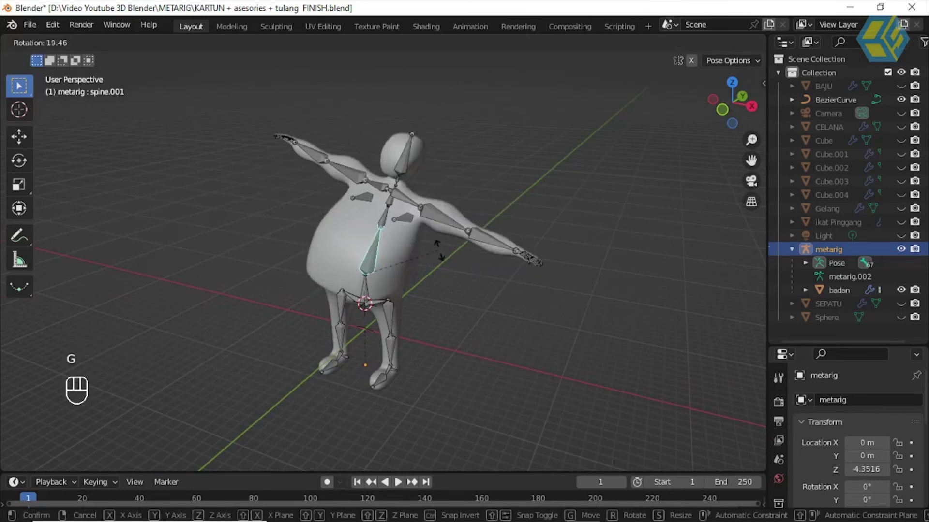
left_click_drag(400, 235, 455, 233)
scroll("up", 3)
left_click(439, 173)
left_click(501, 171)
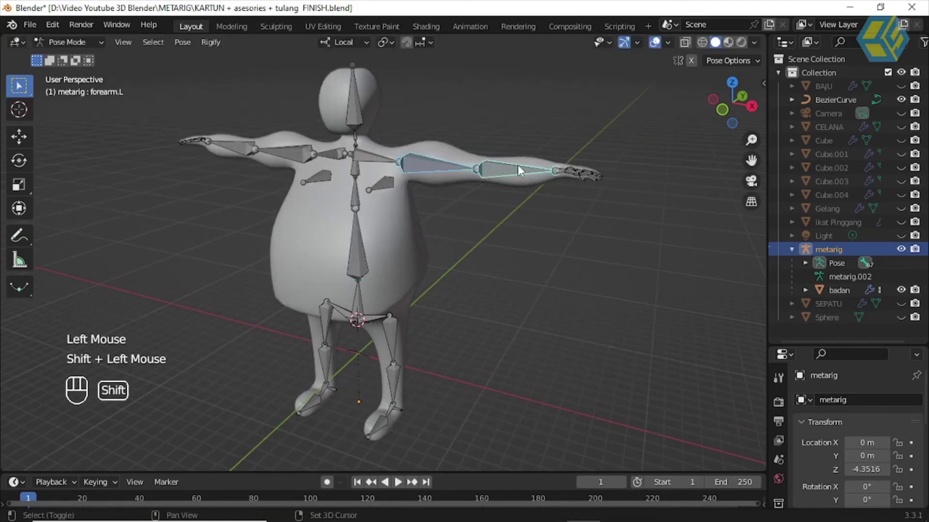
left_click_drag(532, 185, 418, 126)
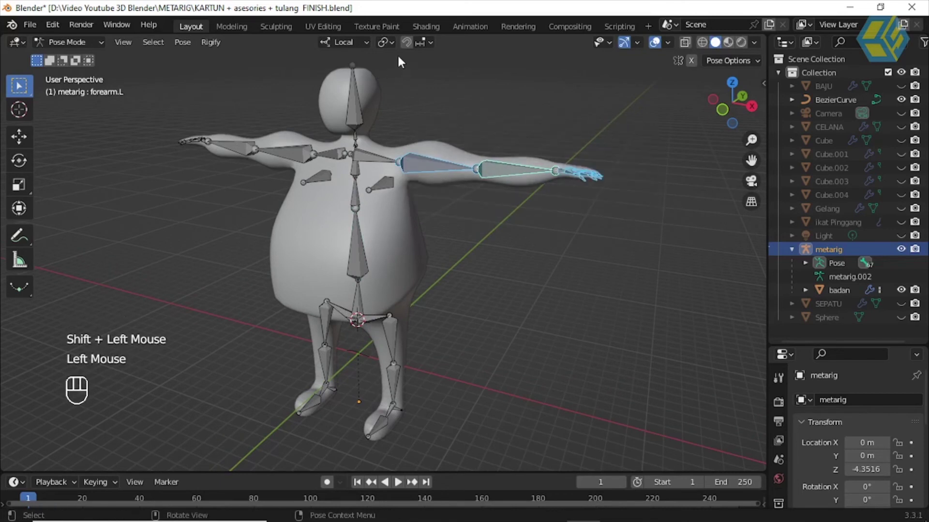
left_click_drag(398, 49, 430, 92)
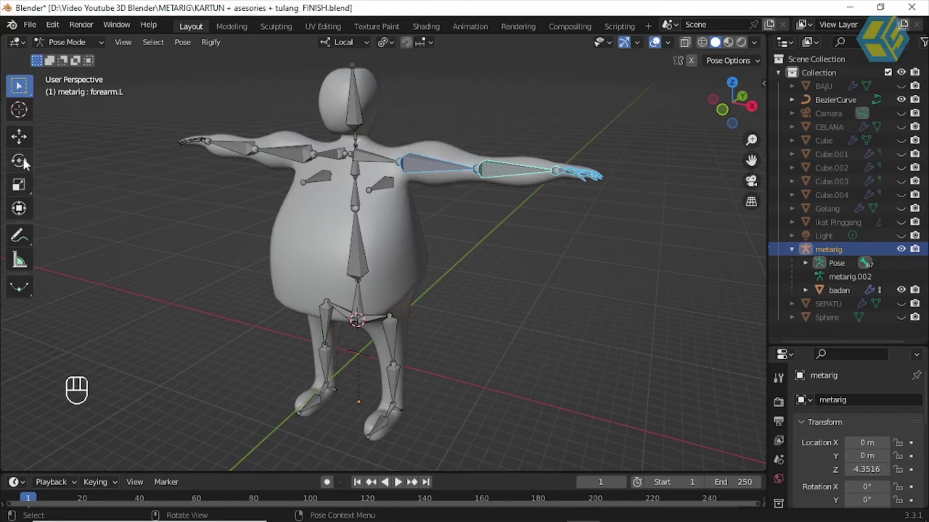
left_click(29, 164)
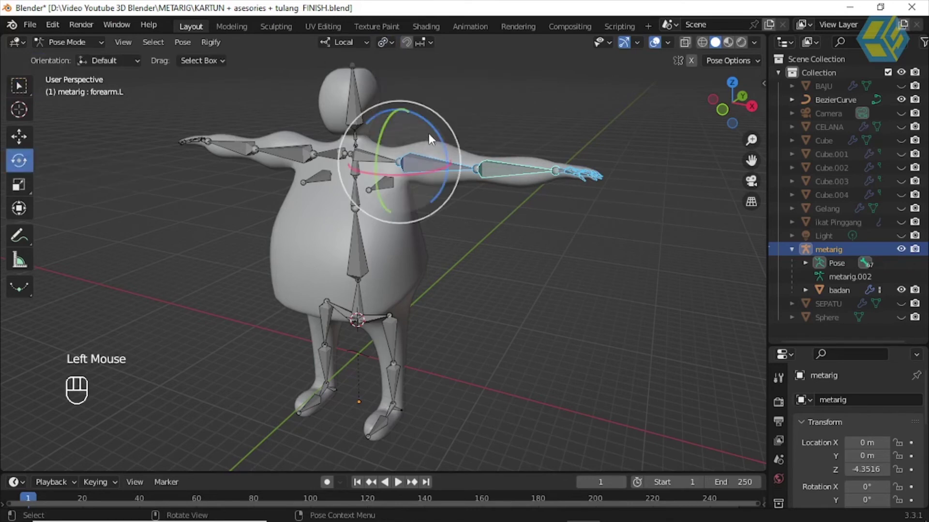
left_click(443, 138)
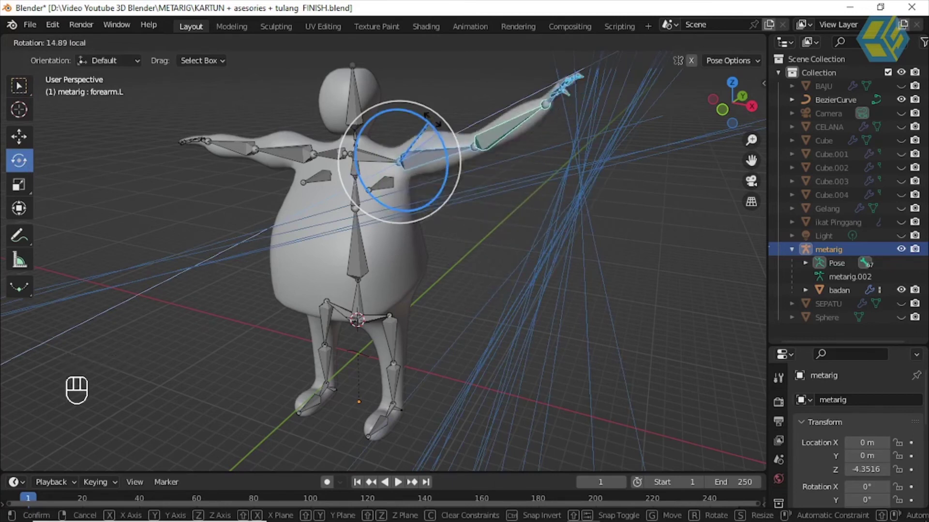
key("ctrl+z")
left_click_drag(255, 165, 291, 178)
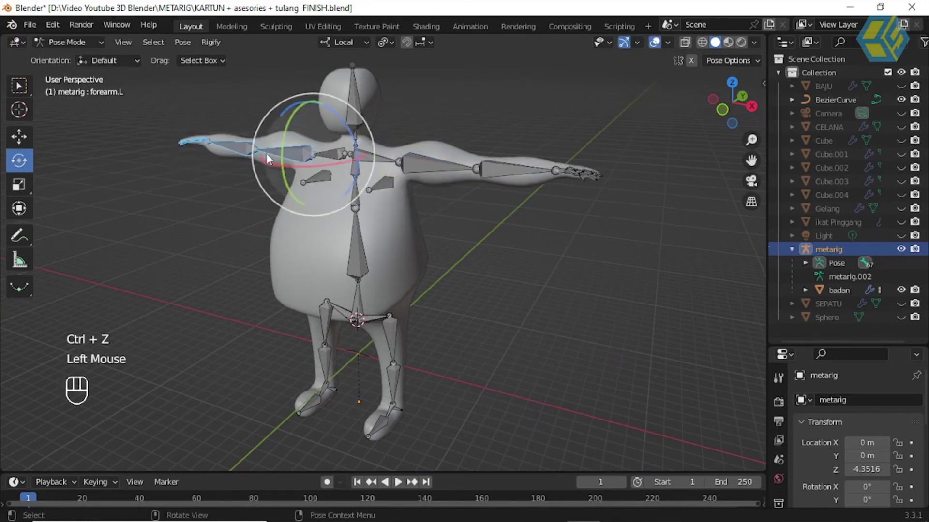
left_click(346, 127)
left_click(360, 113)
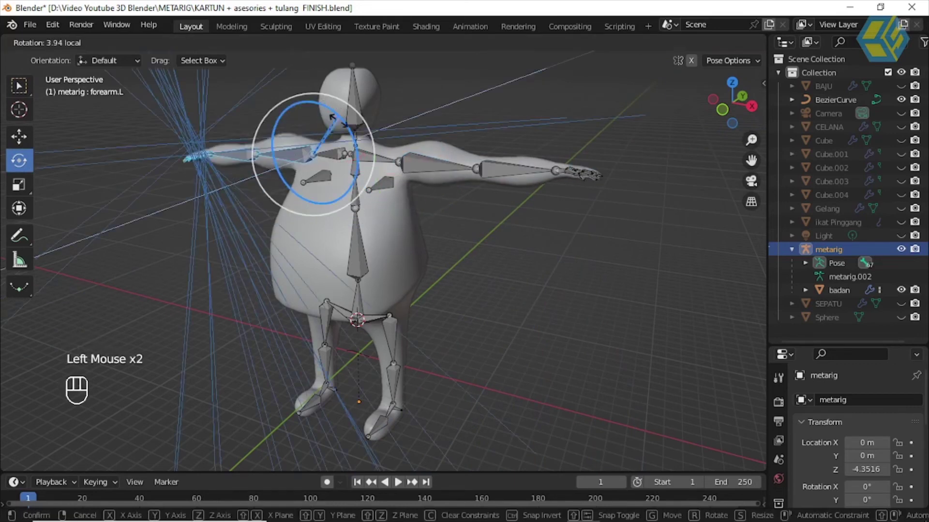
key("ctrl+z")
left_click_drag(429, 232, 403, 256)
left_click_drag(414, 268, 384, 273)
left_click_drag(432, 266, 350, 222)
left_click(361, 190)
left_click(360, 225)
left_click(357, 254)
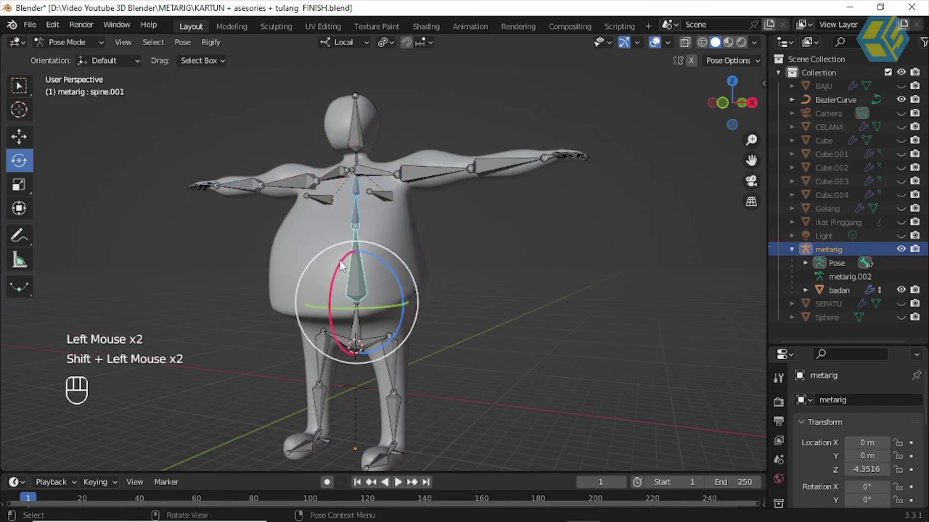
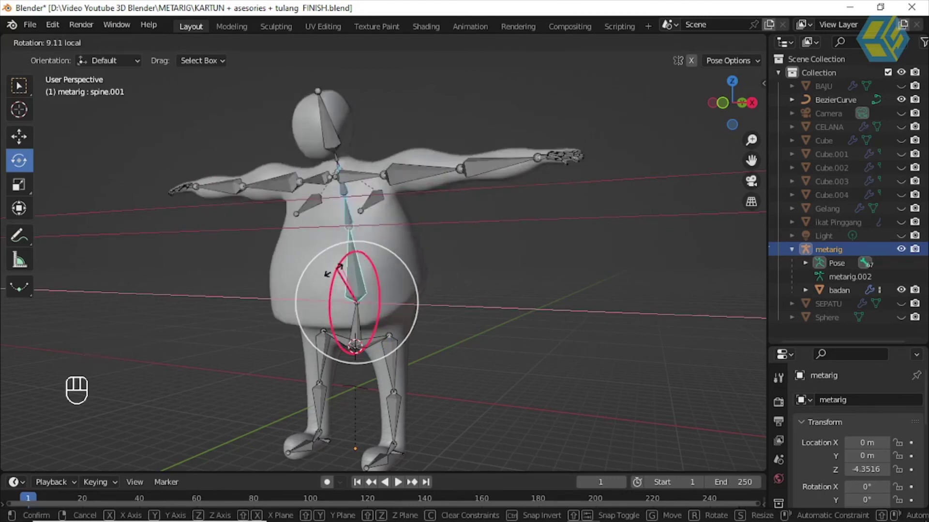
key("ctrl+z")
left_click_drag(377, 307, 395, 318)
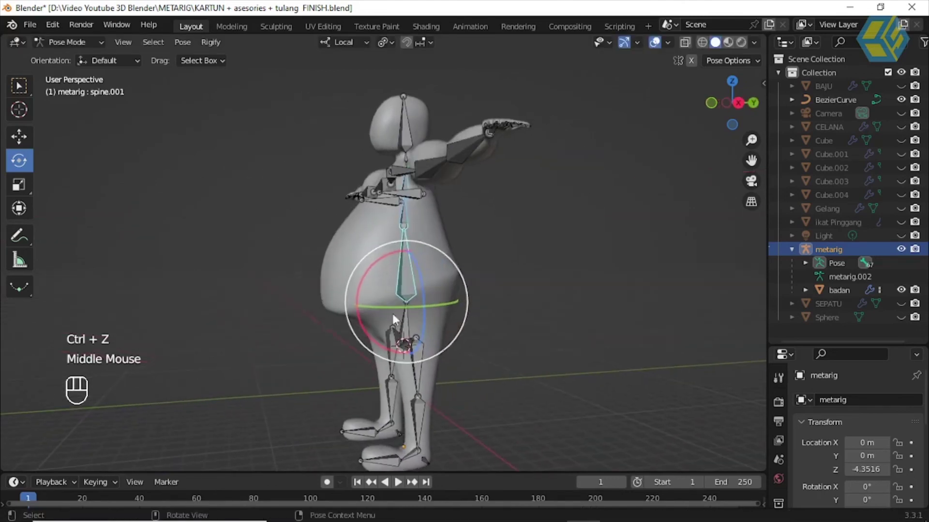
left_click_drag(422, 252, 373, 240)
scroll("up", 3)
left_click_drag(407, 255, 173, 171)
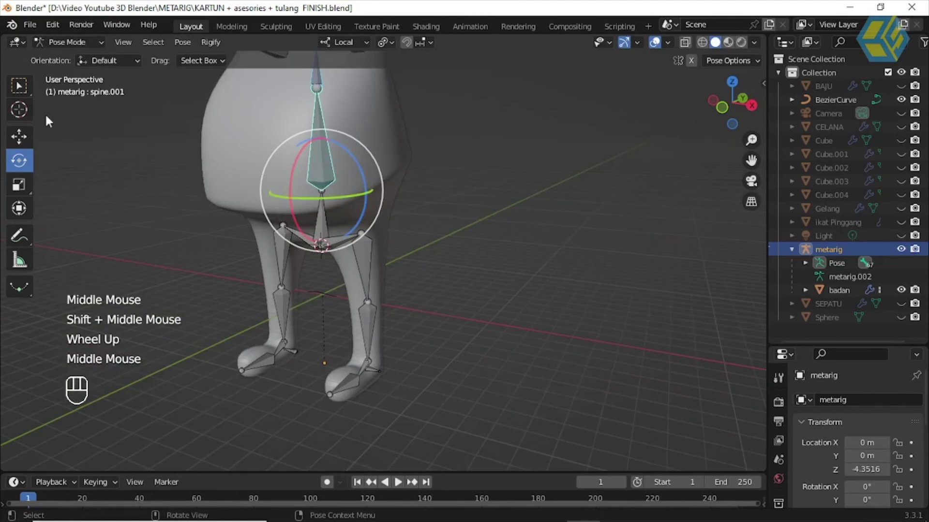
left_click_drag(87, 45, 87, 62)
left_click_drag(404, 179, 507, 303)
left_click_drag(507, 302, 387, 317)
left_click(355, 319)
key("g")
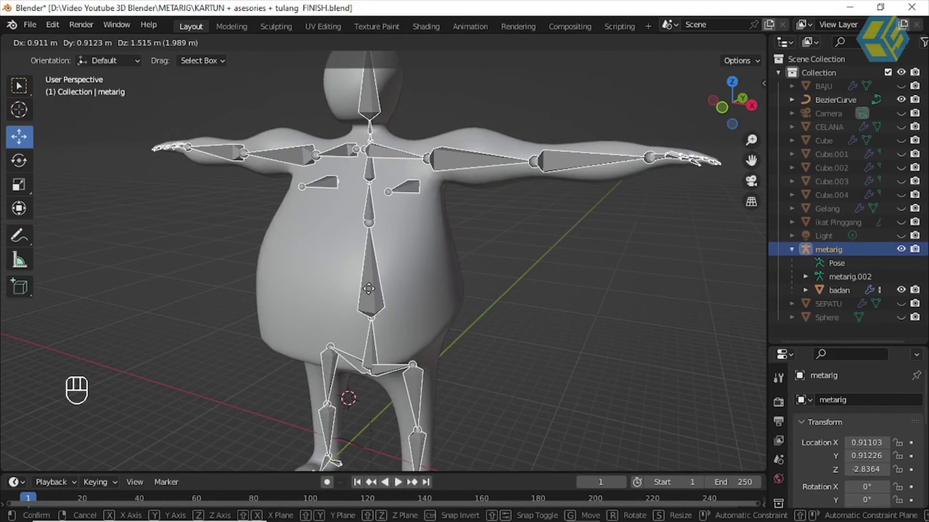
left_click_drag(374, 294, 70, 44)
left_click_drag(69, 43, 81, 93)
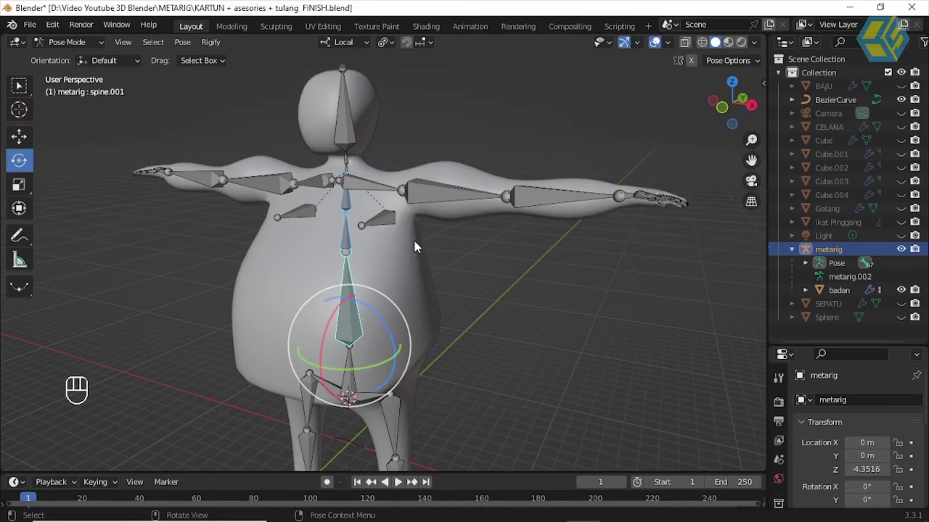
scroll("down", 3)
left_click_drag(418, 264, 374, 181)
left_click(356, 154)
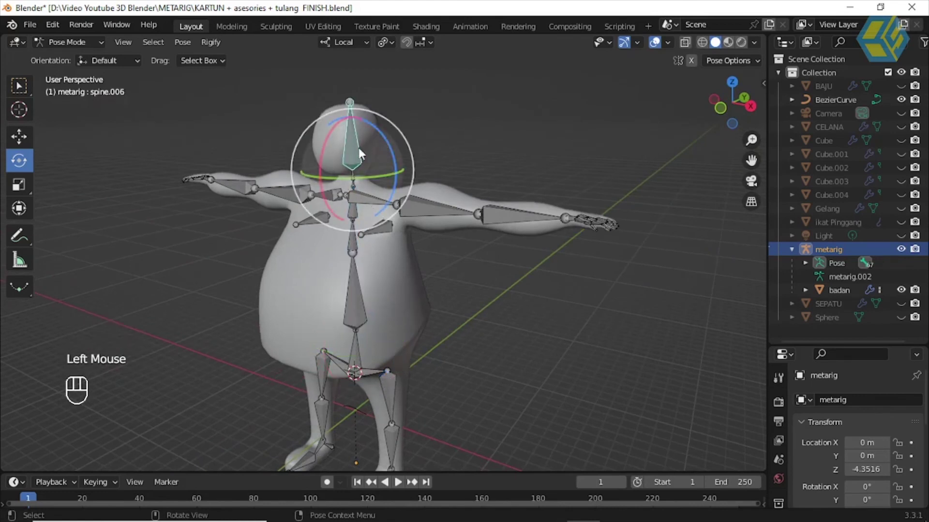
left_click(368, 147)
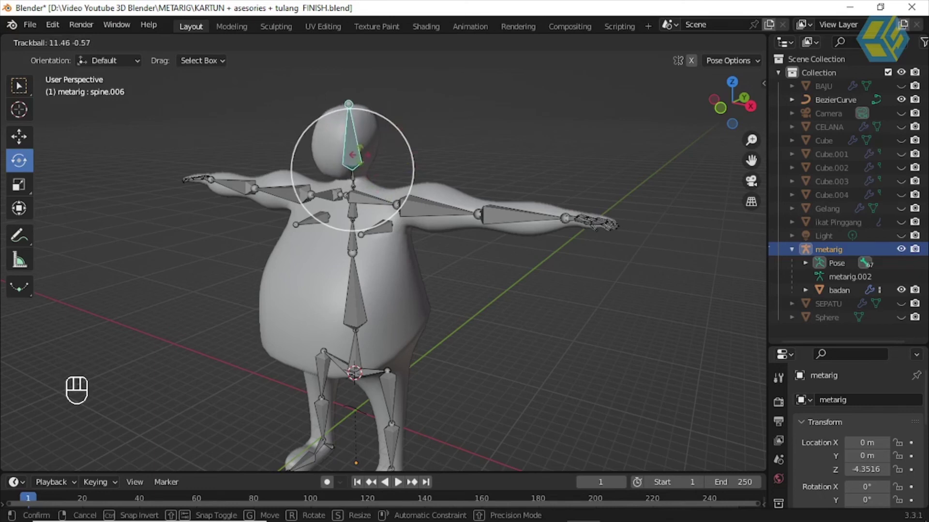
scroll("up", 3)
key("ctrl+z")
scroll("down", 3)
left_click_drag(405, 246, 398, 276)
scroll("up", 3)
scroll("up", 3)
left_click_drag(374, 282, 366, 300)
scroll("up", 3)
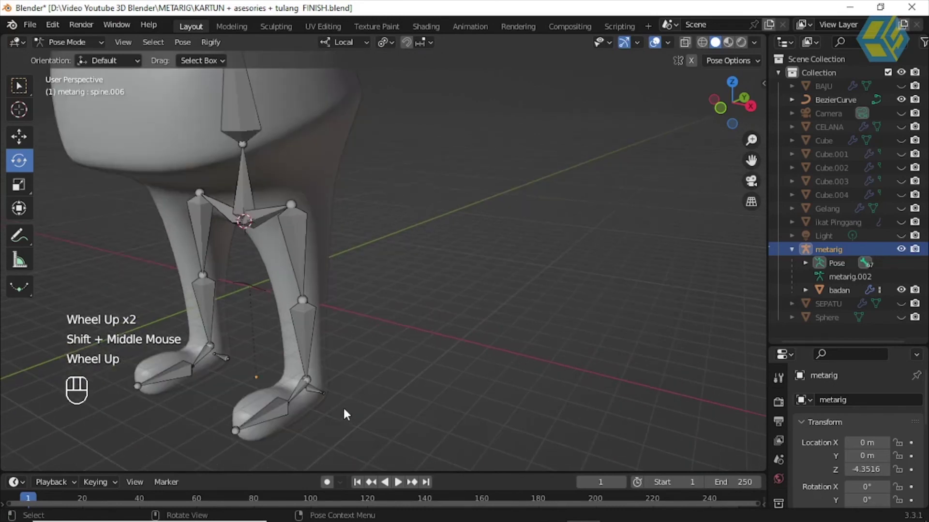
left_click_drag(350, 427, 406, 444)
left_click_drag(262, 437, 238, 384)
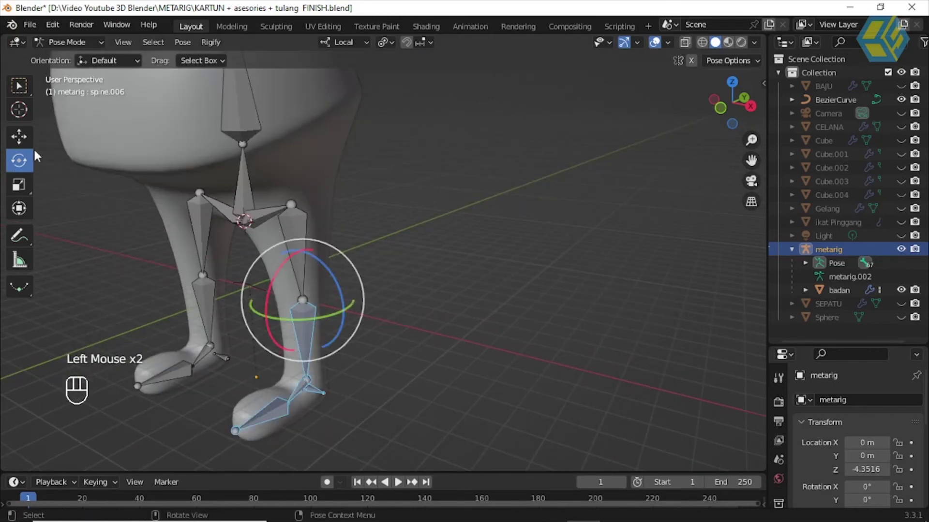
left_click(22, 141)
left_click(308, 346)
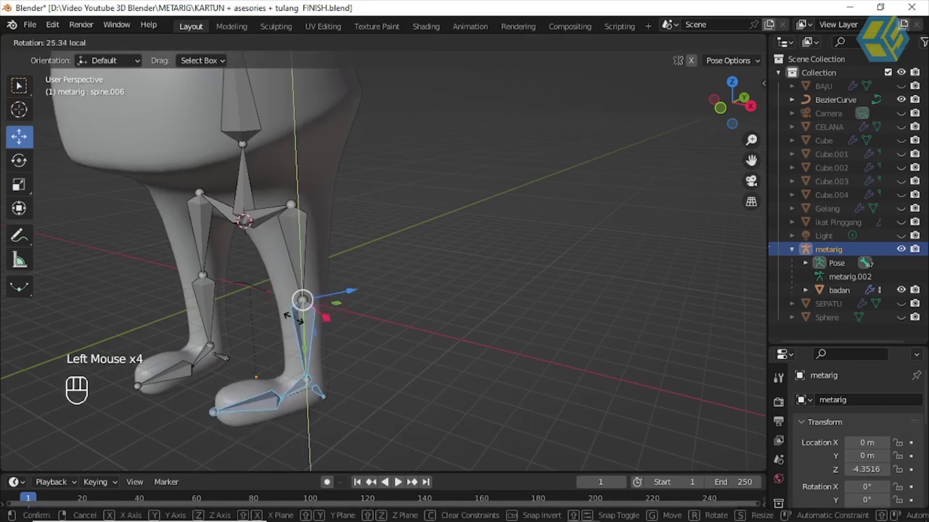
key("ctrl+z")
left_click_drag(339, 351, 437, 334)
left_click(418, 317)
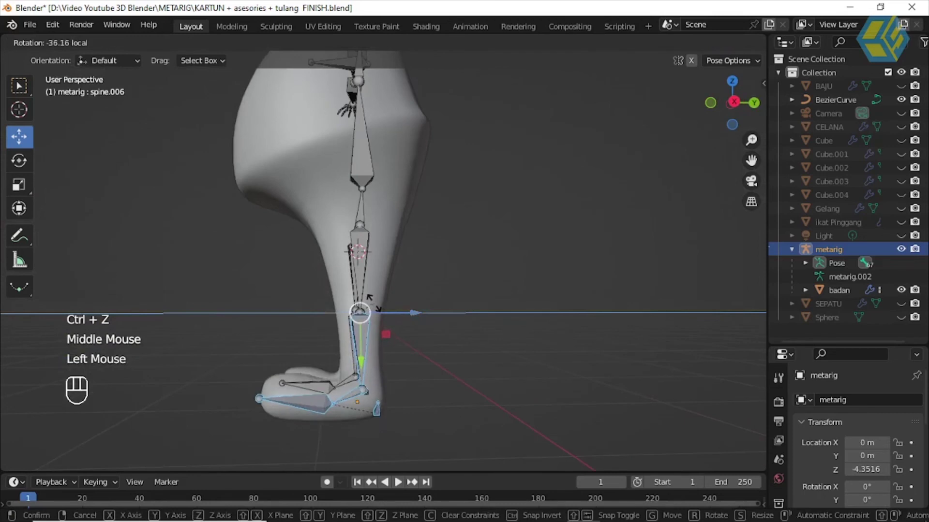
key("ctrl+z")
left_click_drag(436, 352, 432, 371)
left_click(390, 315)
left_click_drag(333, 303, 372, 325)
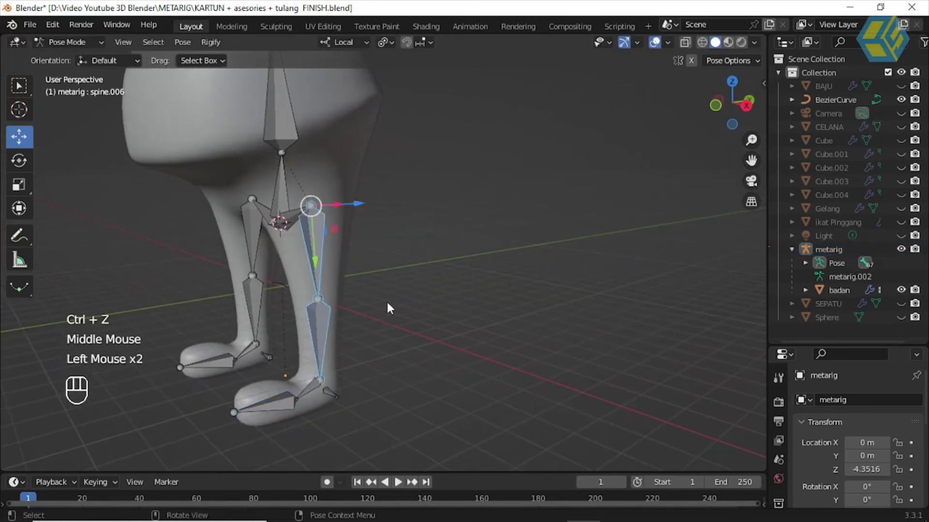
left_click(394, 316)
left_click(317, 245)
left_click(323, 328)
left_click_drag(232, 429, 216, 382)
left_click(24, 165)
left_click(272, 235)
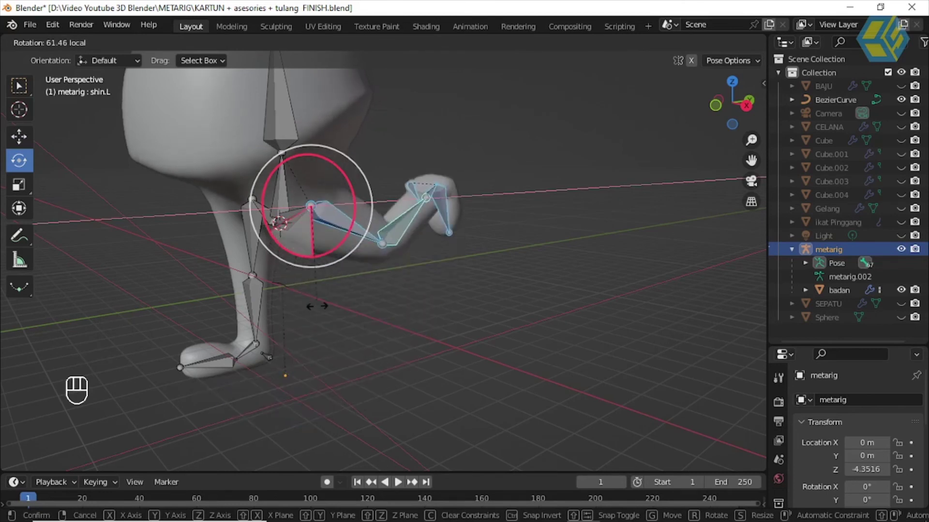
key("ctrl+z")
left_click_drag(356, 281, 395, 346)
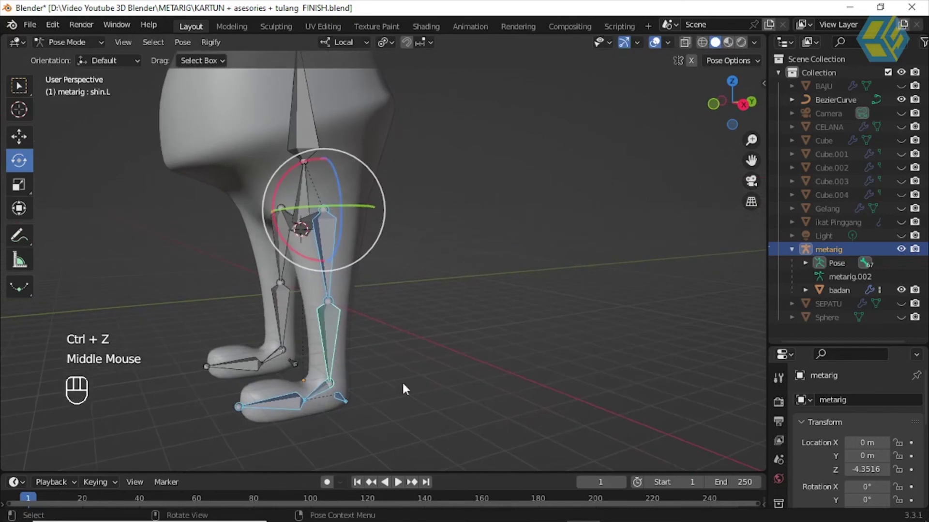
left_click(389, 415)
left_click(347, 399)
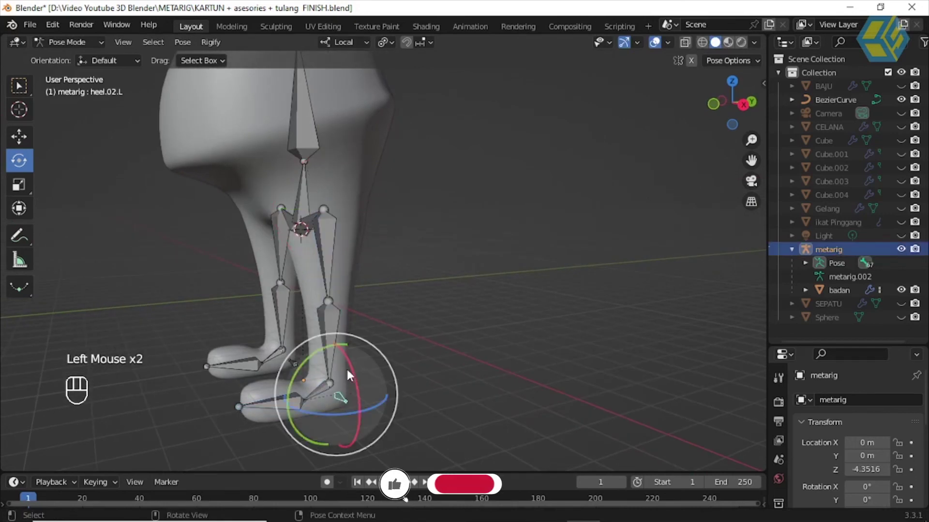
left_click(26, 142)
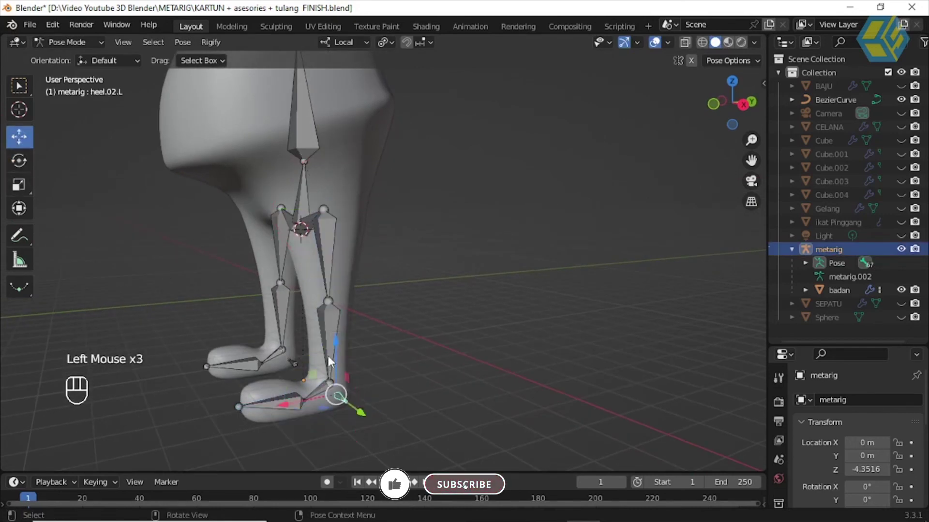
left_click(336, 355)
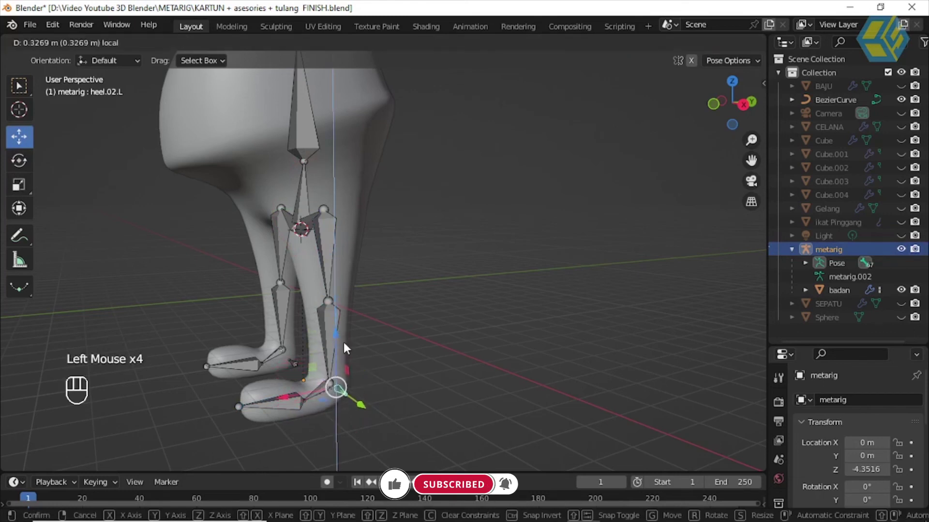
key("ctrl+z")
left_click_drag(389, 317, 355, 303)
left_click_drag(388, 323, 291, 308)
left_click_drag(431, 352, 430, 380)
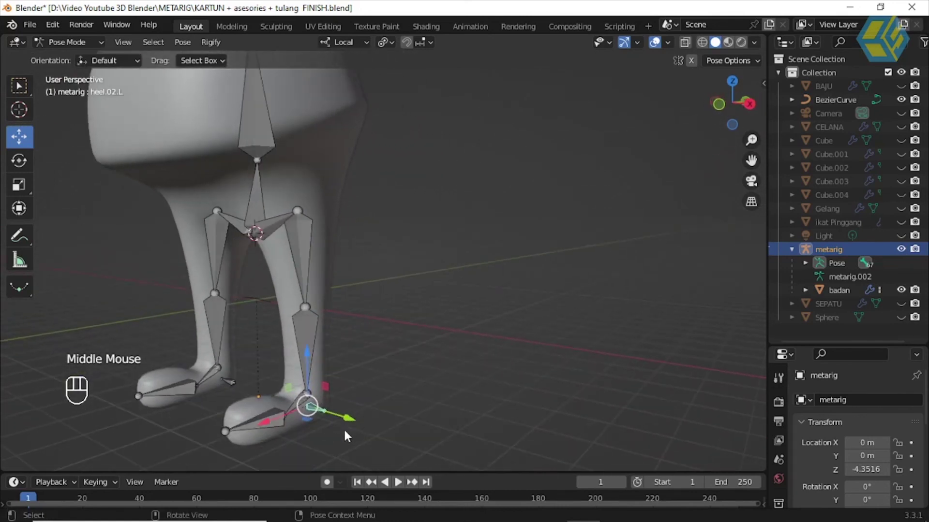
left_click(257, 431)
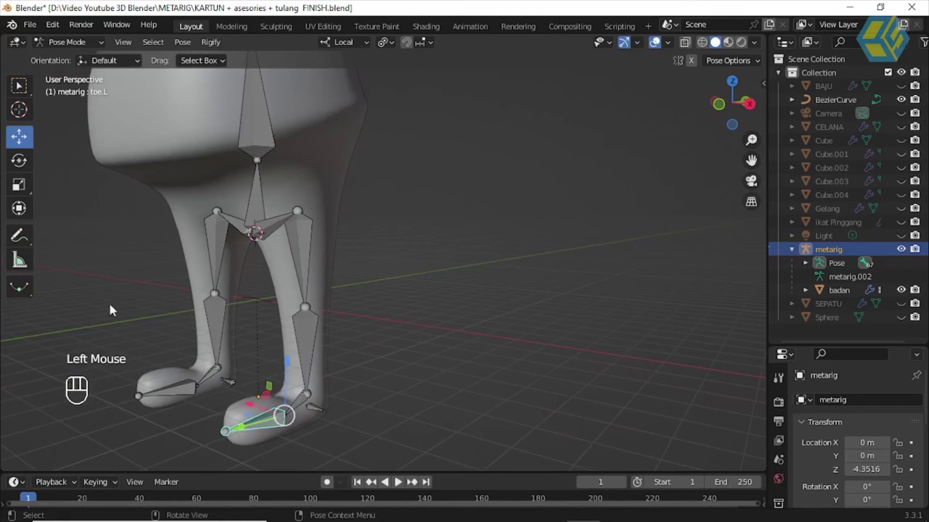
left_click(26, 170)
left_click(260, 392)
key("ctrl+z")
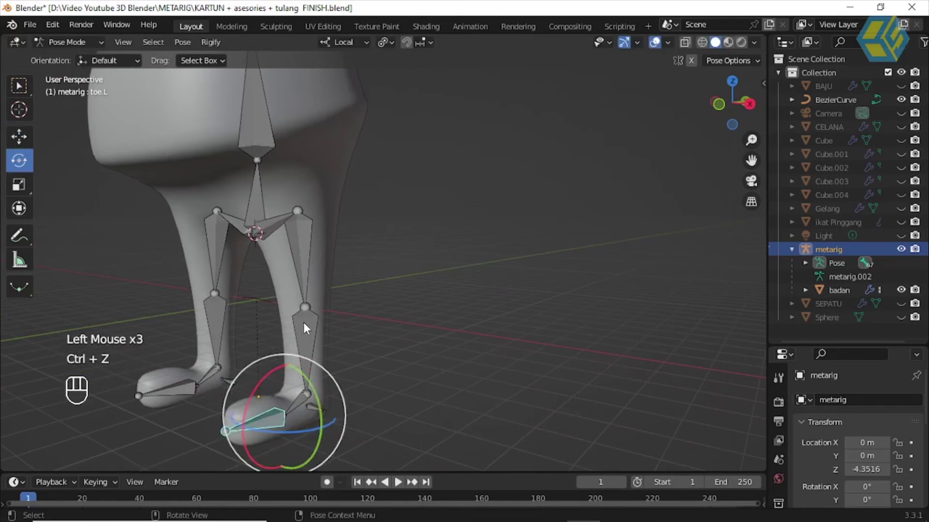
left_click(310, 327)
left_click_drag(350, 335, 331, 298)
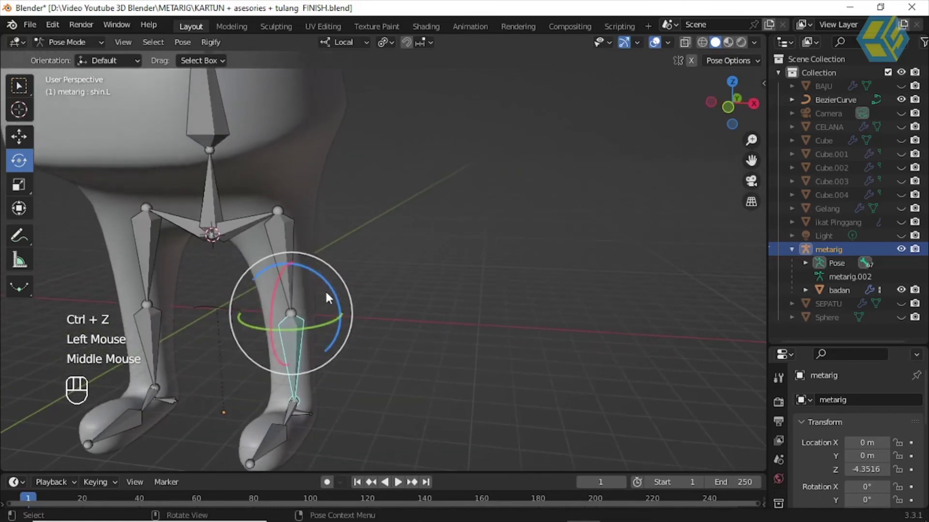
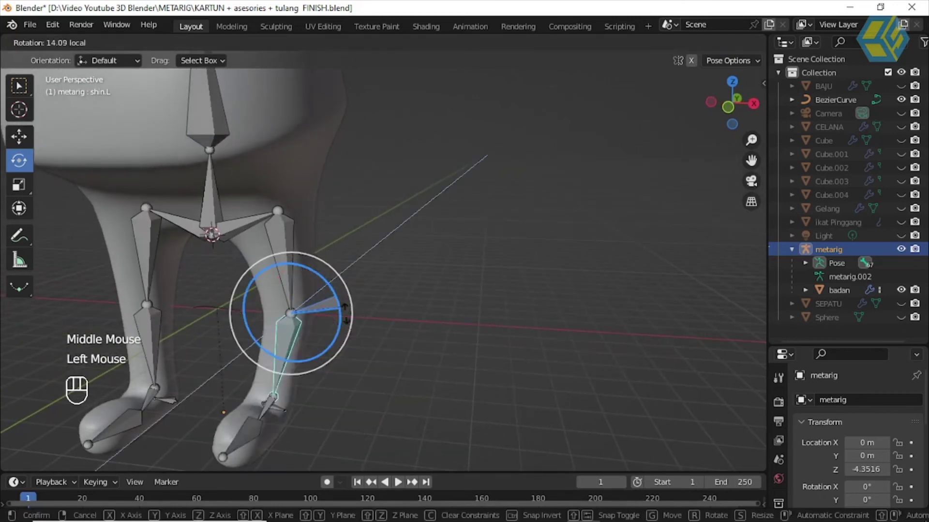
key("ctrl+z")
scroll("down", 3)
left_click_drag(380, 293, 395, 241)
left_click_drag(410, 272, 414, 309)
scroll("down", 3)
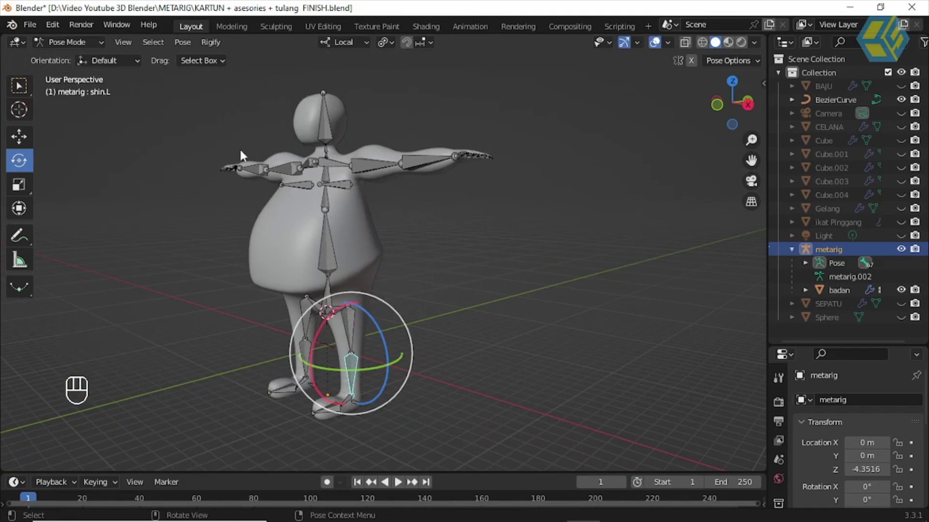
left_click_drag(82, 46, 209, 108)
left_click(210, 107)
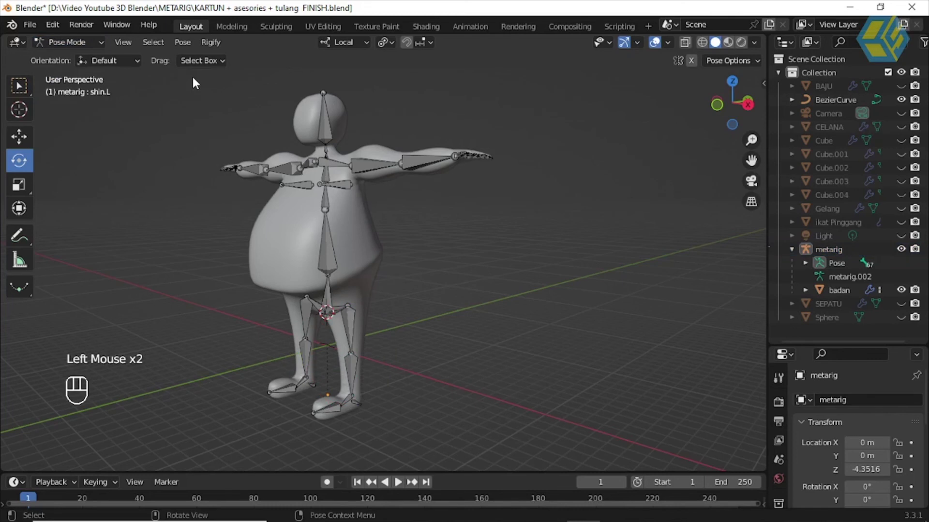
Step: Select all bones, clear their rotation with Alt+R and return the metarig to Object Mode
key("a")
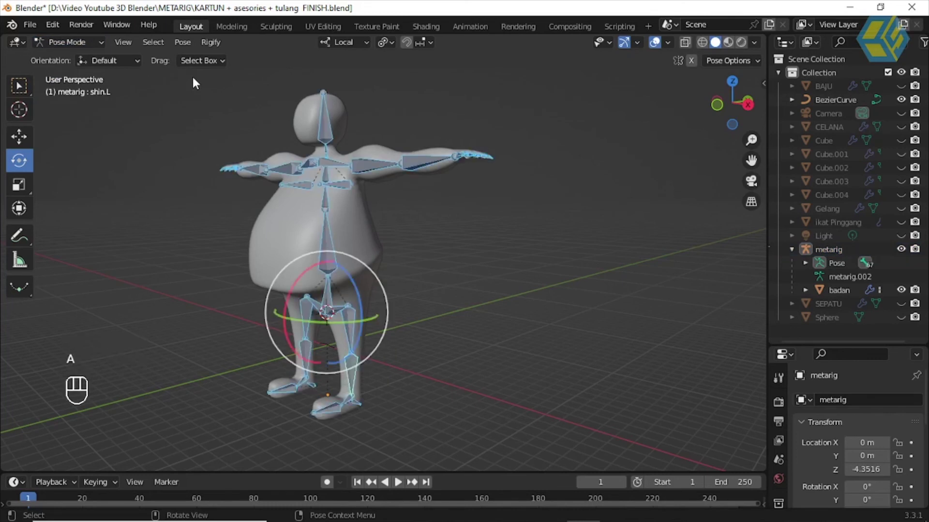
key("alt+r")
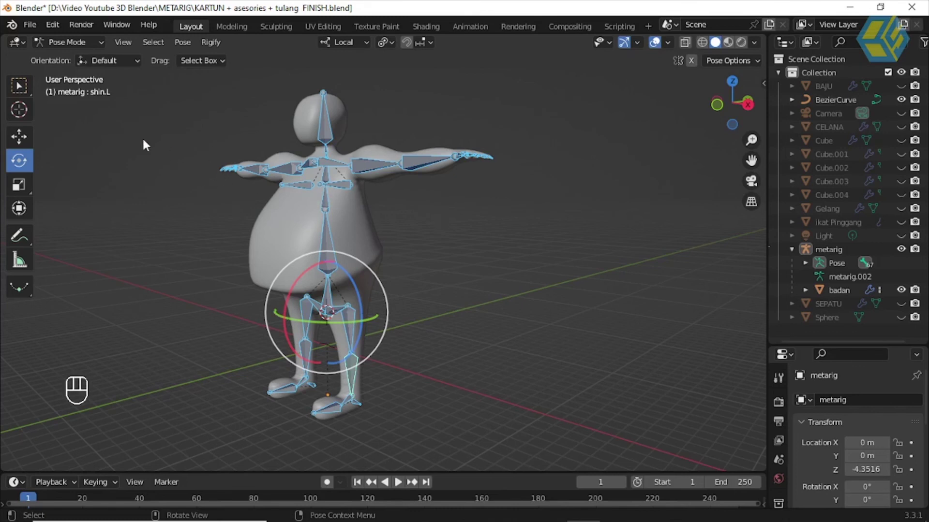
left_click_drag(78, 45, 83, 62)
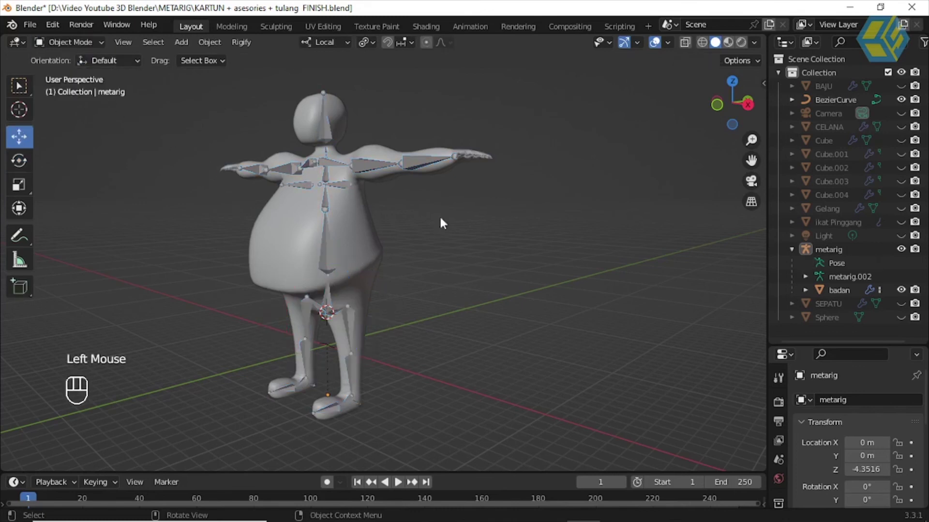
left_click(465, 256)
left_click_drag(445, 255, 411, 229)
middle_click(412, 229)
scroll("down", 3)
middle_click(419, 236)
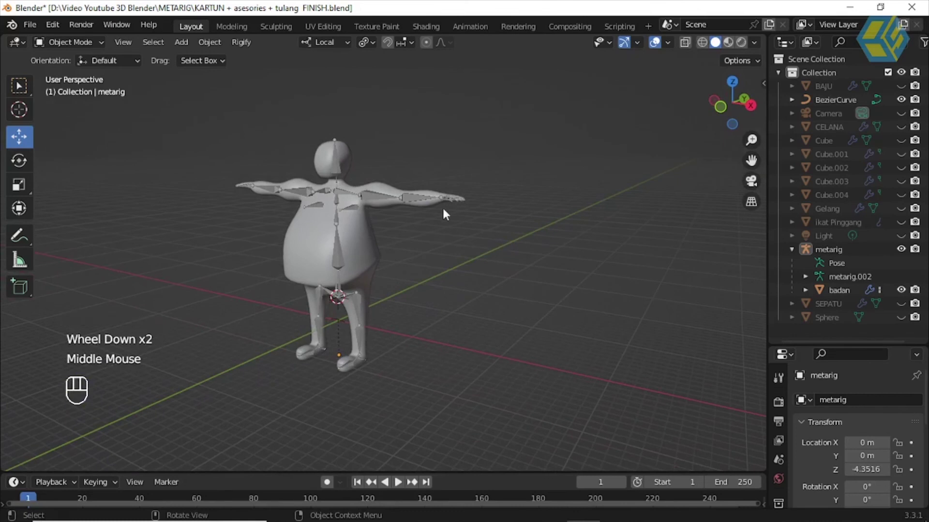
scroll("up", 3)
left_click_drag(451, 211, 493, 185)
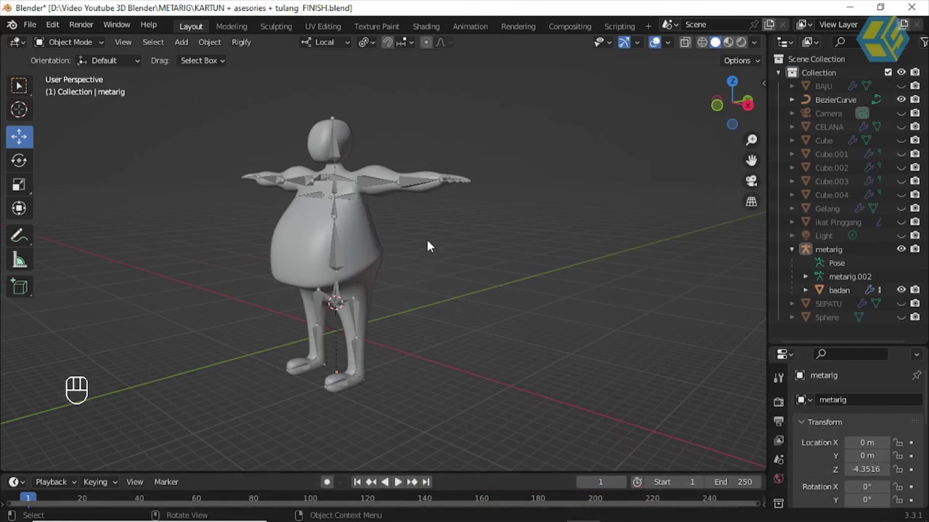
scroll("up", 3)
left_click_drag(440, 235, 487, 262)
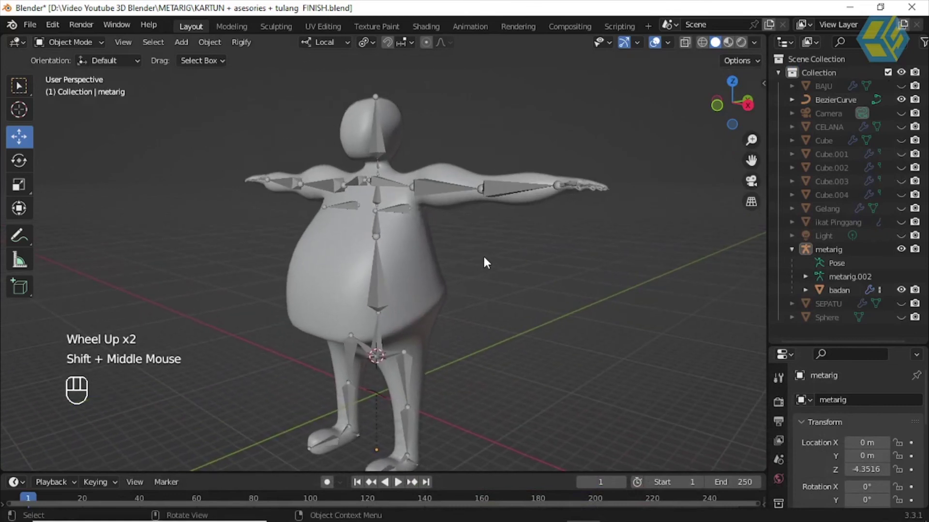
Step: Select badan to show its Armature modifier targeting metarig, then deselect it
left_click(498, 260)
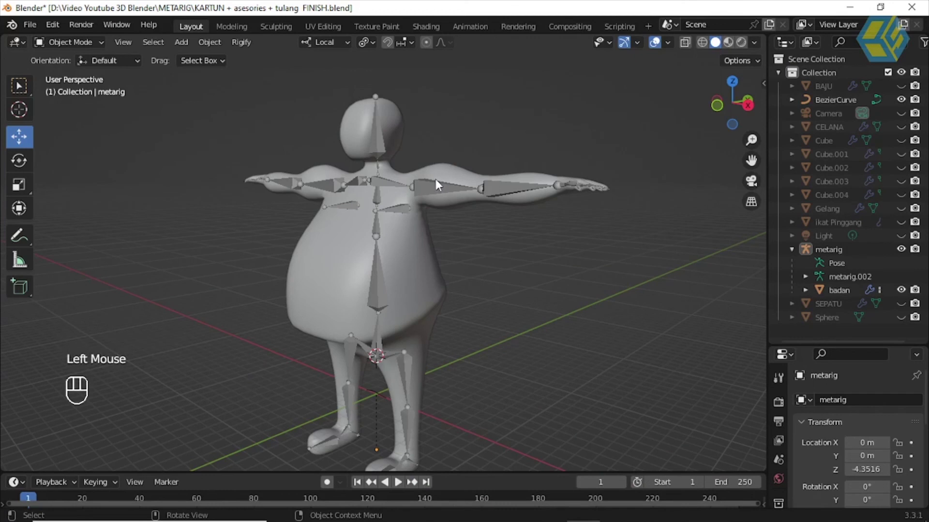
left_click(445, 174)
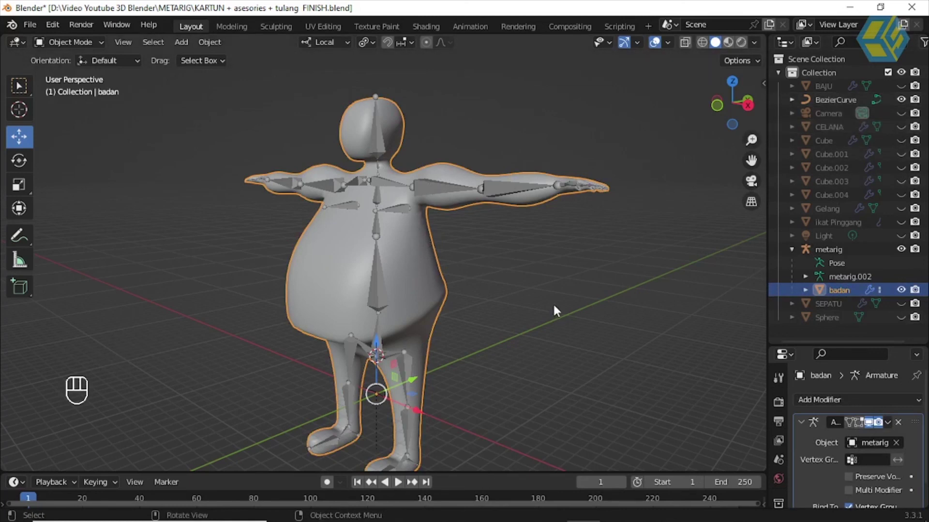
left_click(559, 282)
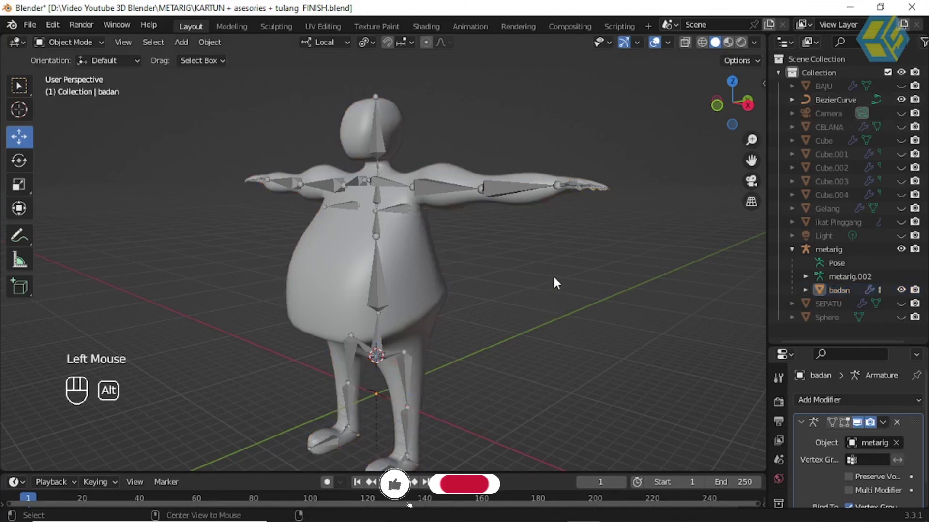
Step: Unhide the helmet, clothes and accessories with Alt+H and move in close to the helmet
key("alt+h")
left_click(575, 272)
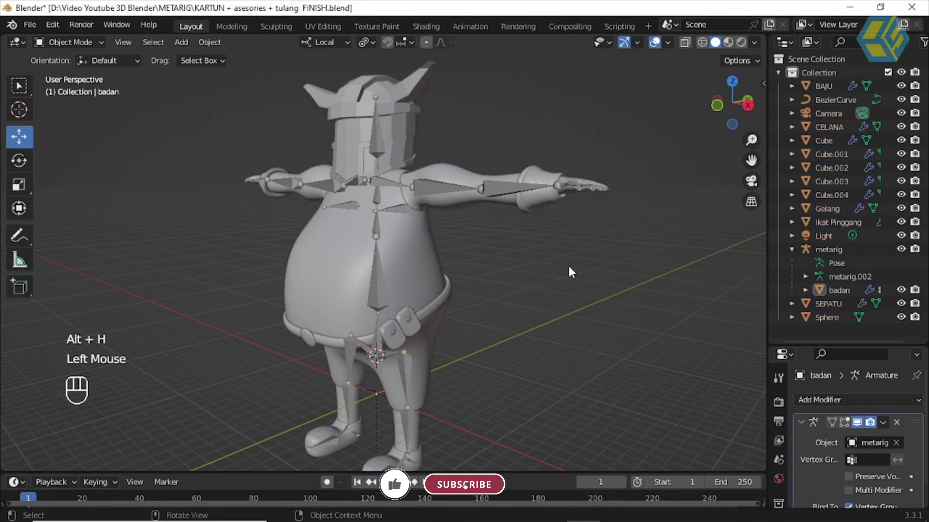
left_click(568, 247)
left_click_drag(529, 262, 525, 232)
scroll("up", 3)
left_click(531, 196)
left_click(419, 174)
middle_click(515, 180)
scroll("up", 3)
left_click_drag(533, 169, 399, 256)
Step: Select HELM with metarig active and start parenting it to the rig
left_click(552, 222)
left_click(460, 188)
left_click(372, 262)
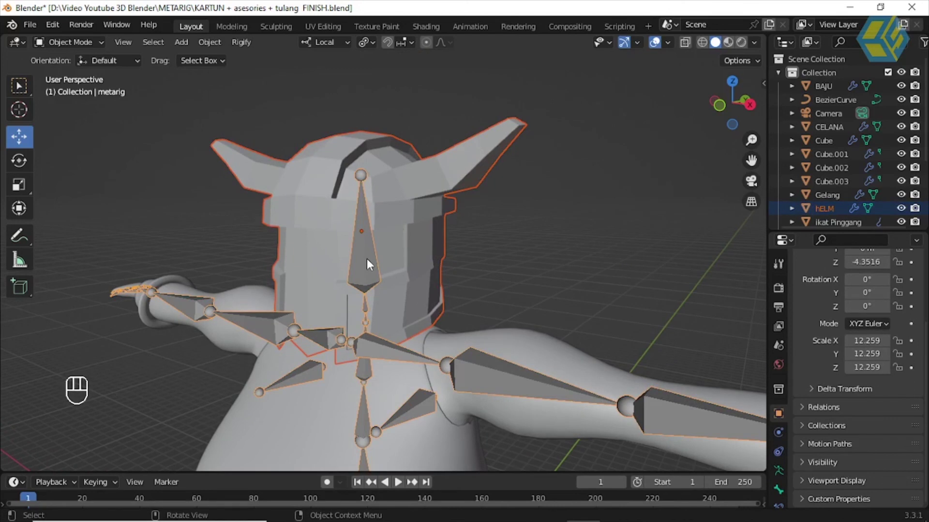
left_click_drag(372, 262, 588, 166)
Step: Parent the helmet to the metarig with automatic weights via Ctrl+P
key("ctrl+p")
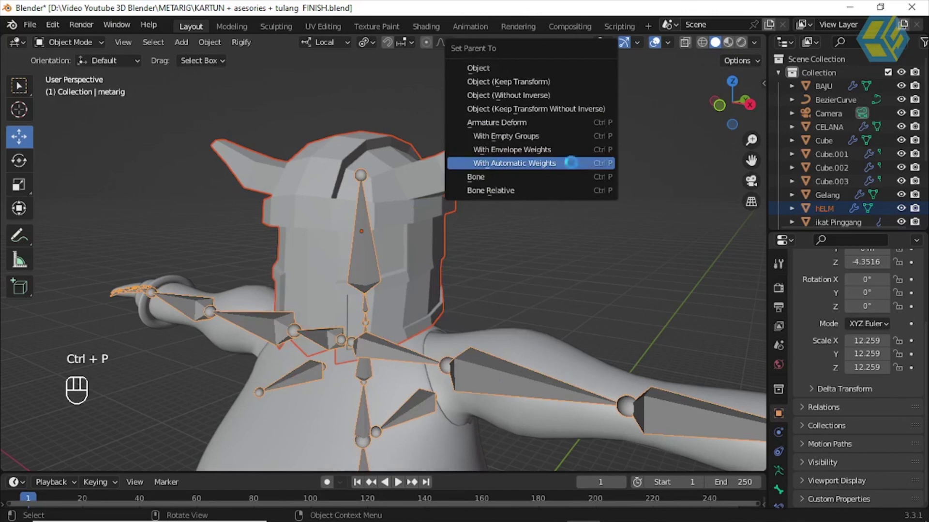
scroll("down", 3)
scroll("down", 3)
left_click_drag(851, 229, 852, 369)
left_click(657, 251)
Step: Grab-test the metarig with G to see the helmet follow, then orbit back to the front
left_click(390, 319)
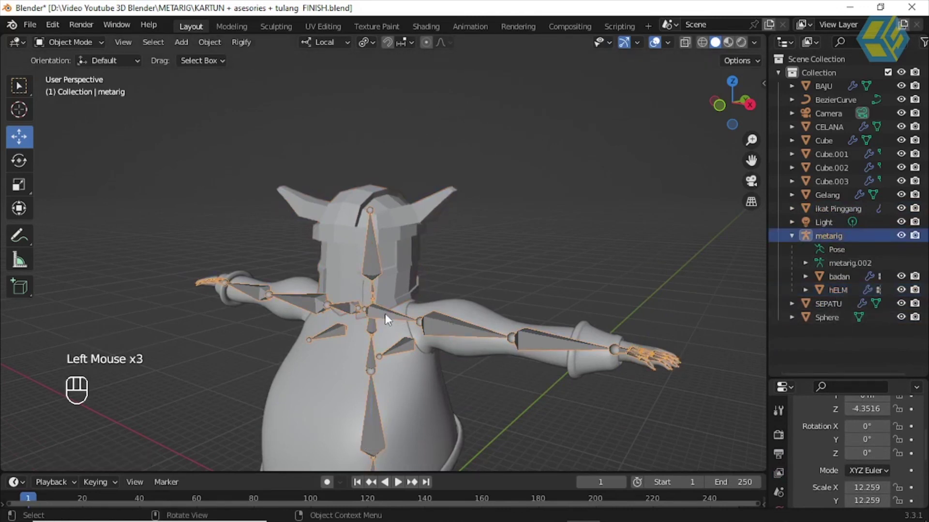
key("g")
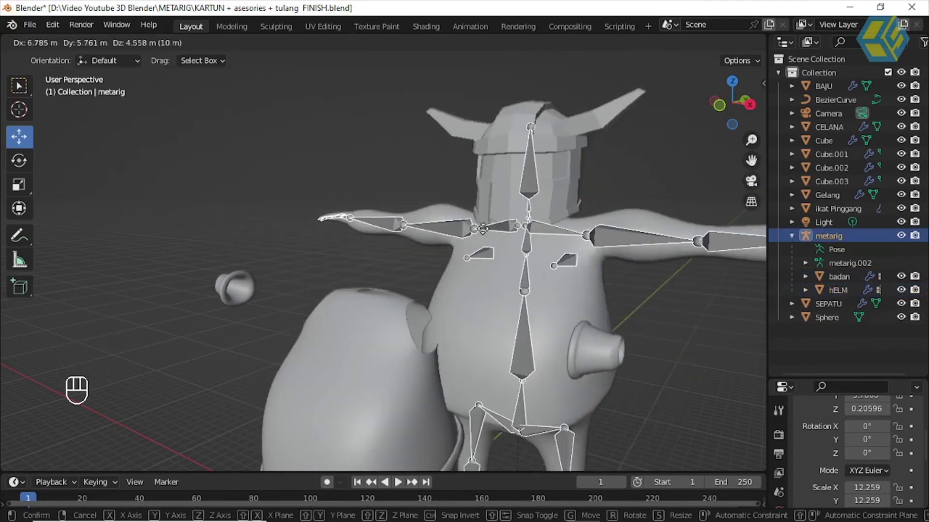
left_click_drag(463, 259, 500, 259)
left_click_drag(502, 240, 493, 175)
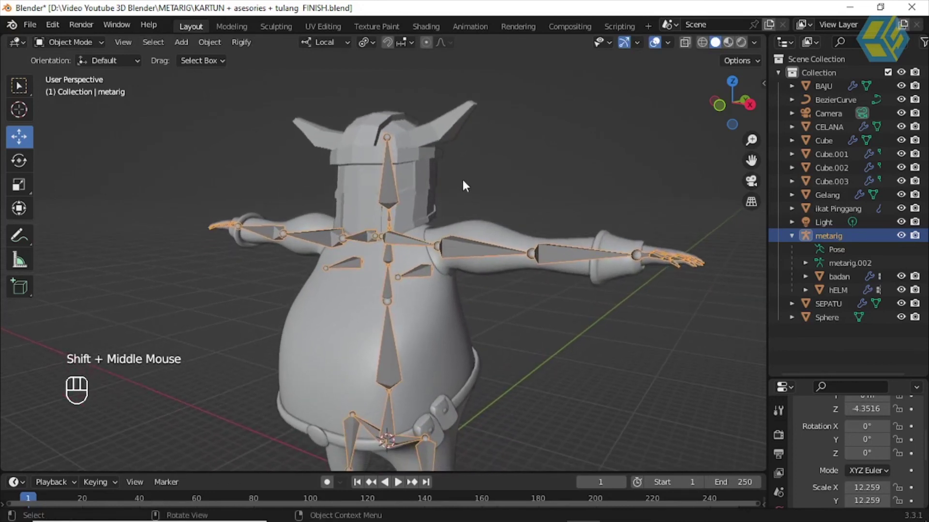
Step: Select hELM and apply its Mirror modifier, leaving only the Armature modifier
left_click(435, 149)
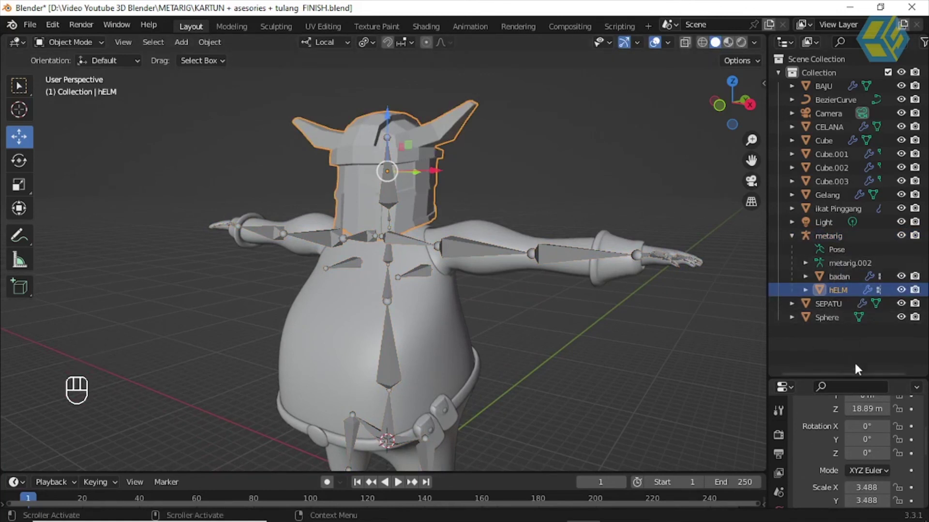
left_click(859, 367)
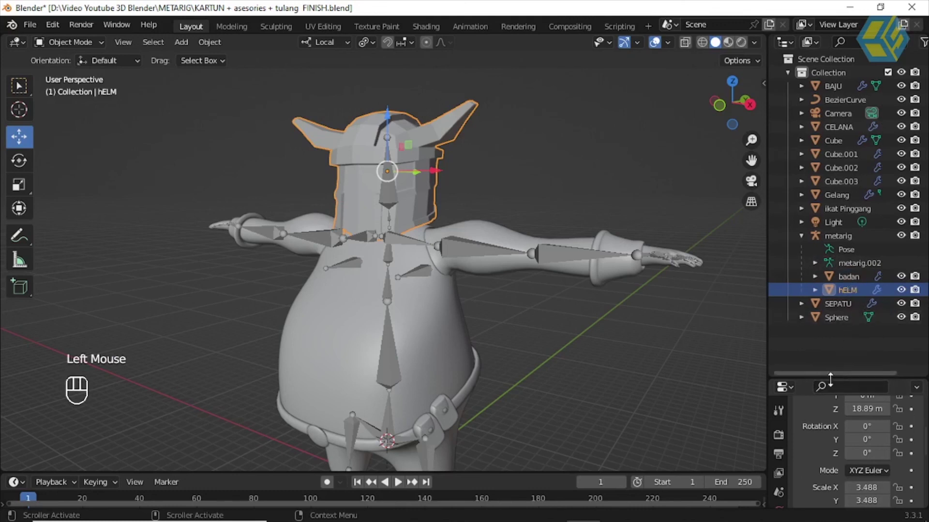
left_click_drag(832, 374, 802, 242)
left_click(783, 402)
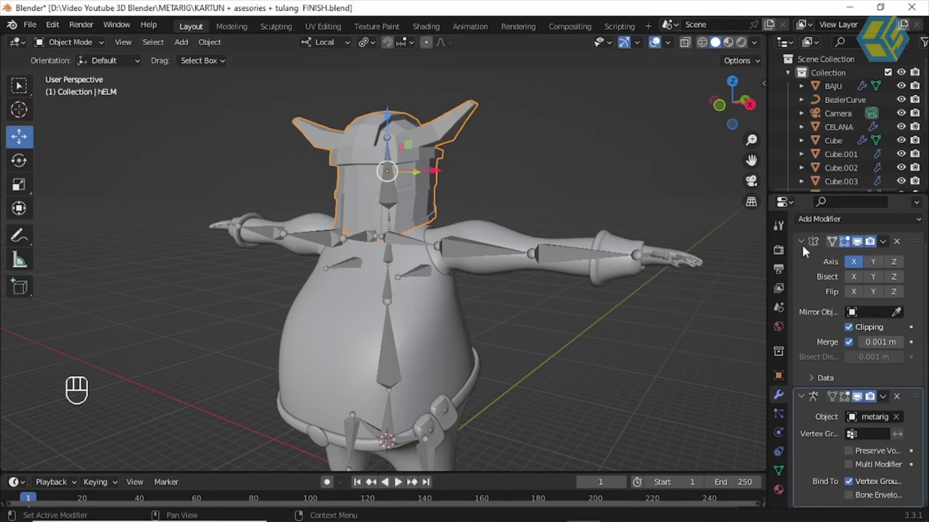
left_click(806, 246)
left_click(804, 293)
Step: Resize the Properties editor, orbit to the character's front and select the metarig
left_click_drag(885, 273, 857, 293)
left_click_drag(885, 274, 922, 331)
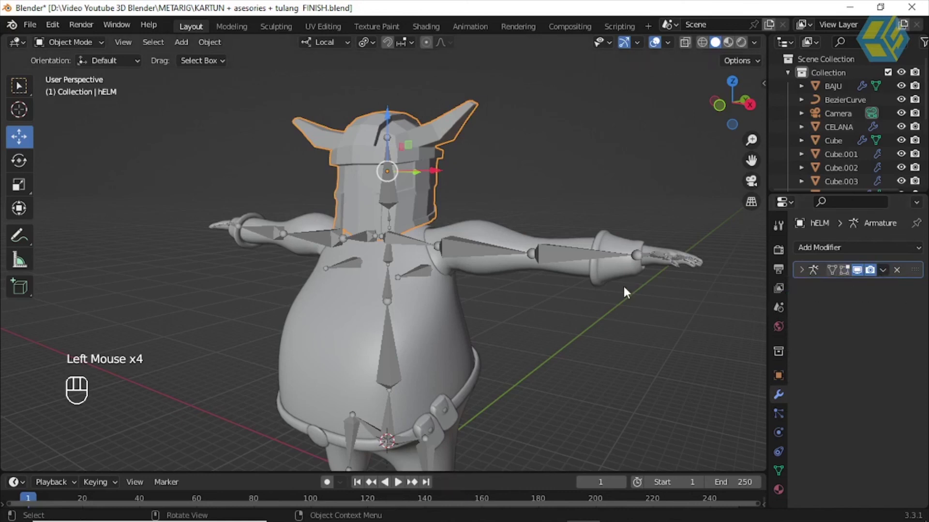
left_click_drag(524, 303, 553, 273)
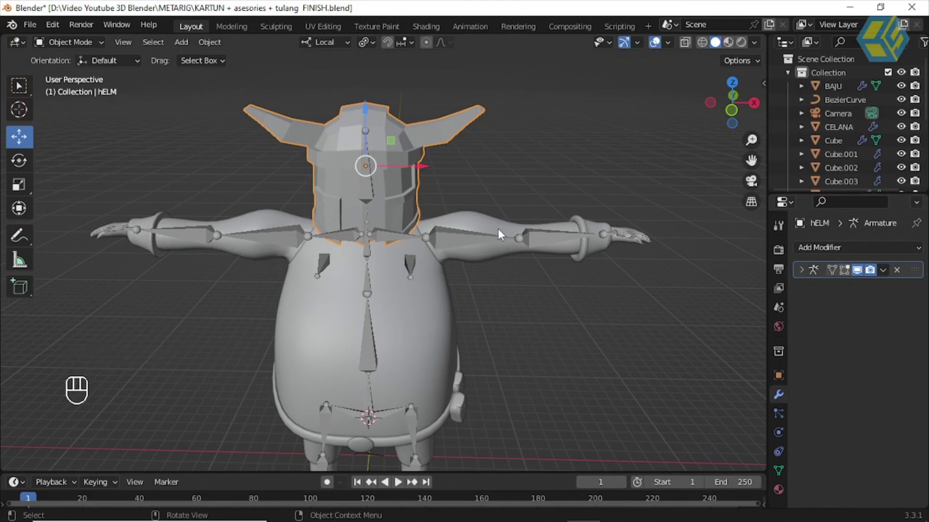
left_click_drag(524, 265, 479, 252)
left_click(469, 255)
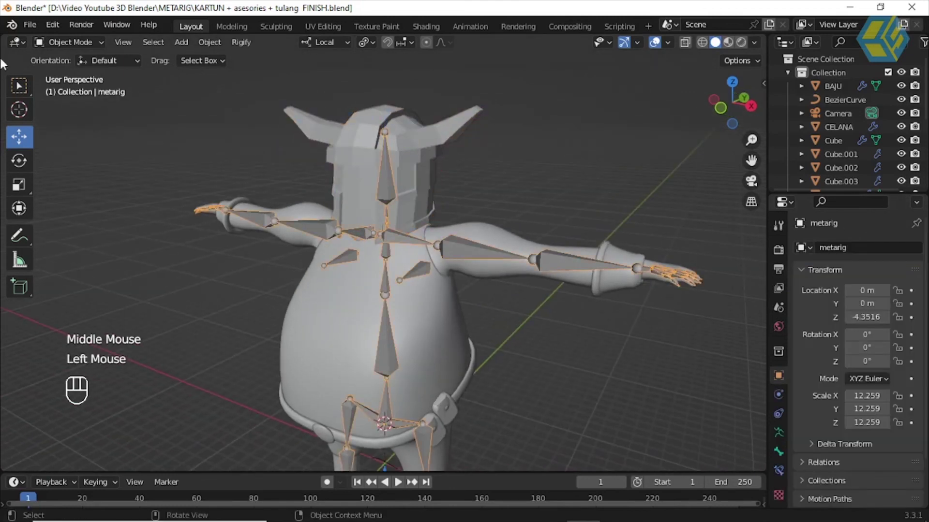
Step: In pose mode, trackball-rotate the spine.006 head bone to confirm the helmet follows, then undo
left_click_drag(71, 45, 311, 153)
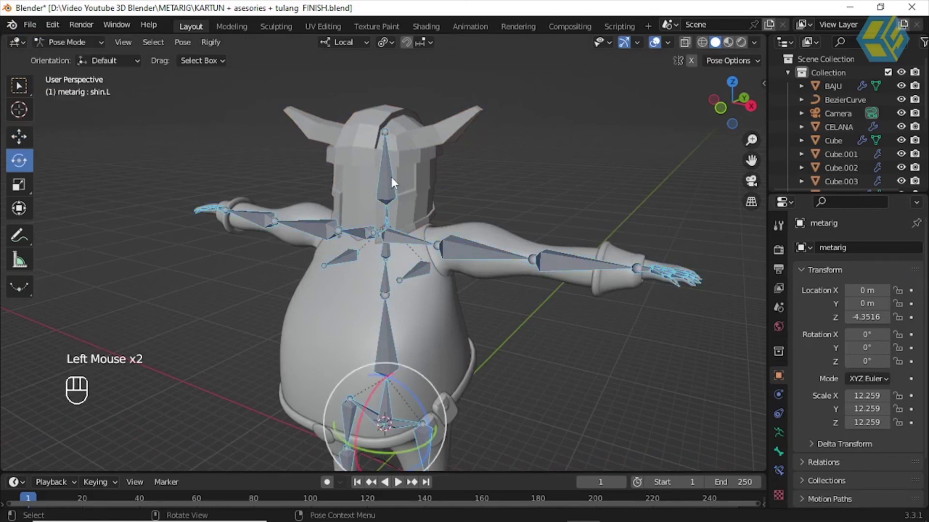
left_click(394, 182)
left_click(388, 193)
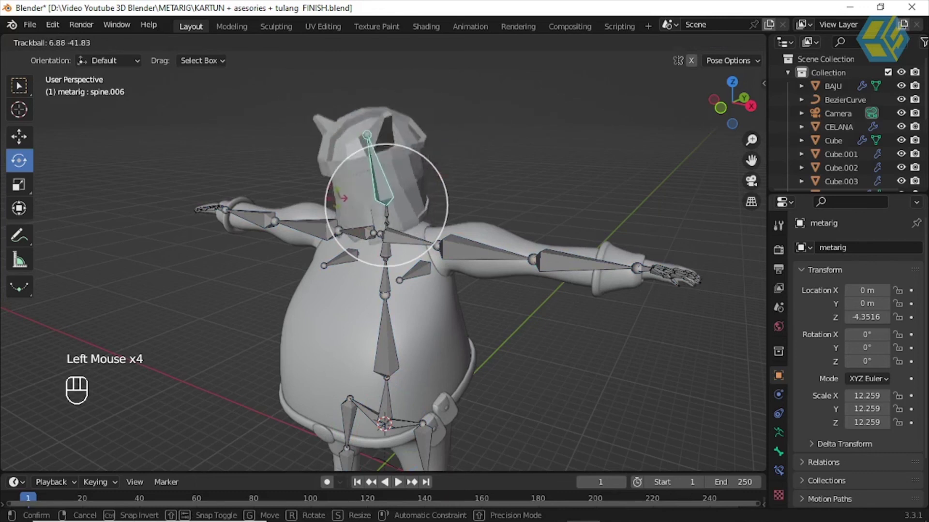
key("ctrl+z")
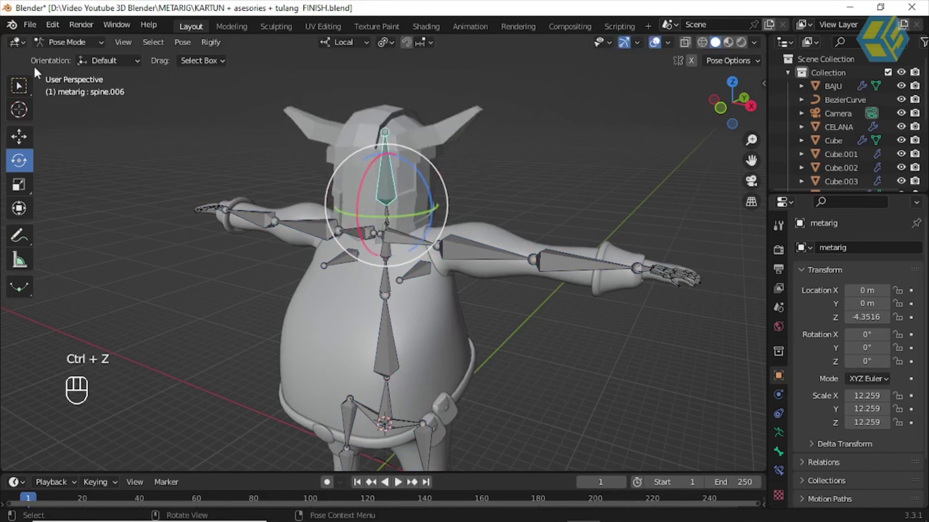
Step: Return to object mode and select the Gelang bracelets object
left_click_drag(73, 48, 233, 129)
left_click(611, 259)
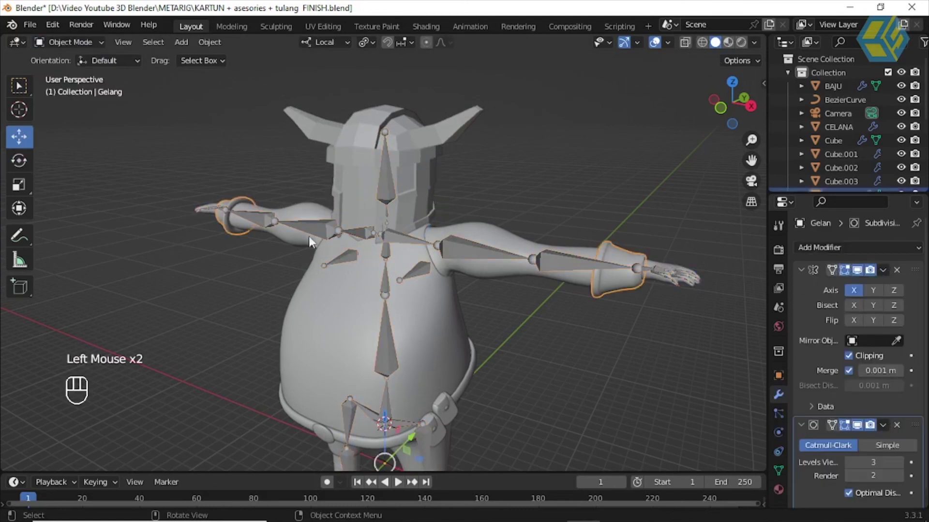
Step: Apply the Gelang bracelets' Mirror modifier
middle_click(514, 224)
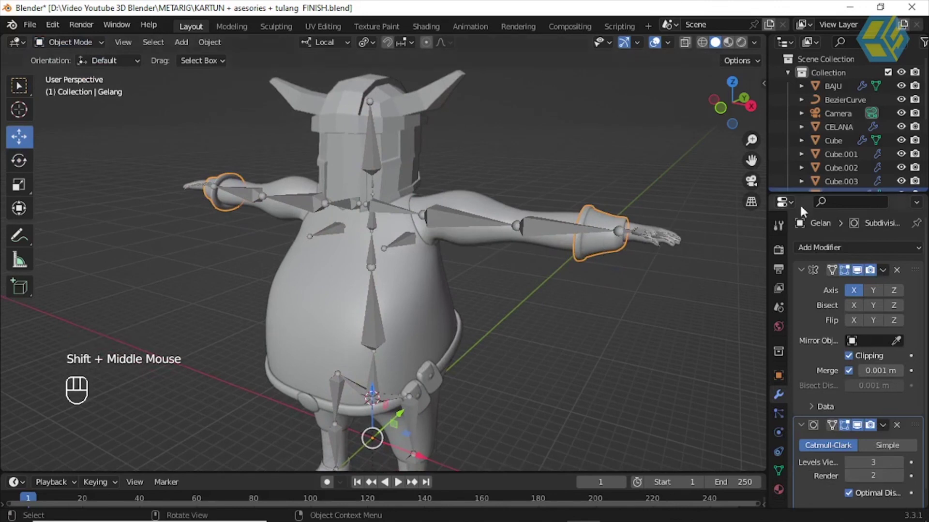
scroll("down", 3)
scroll("down", 3)
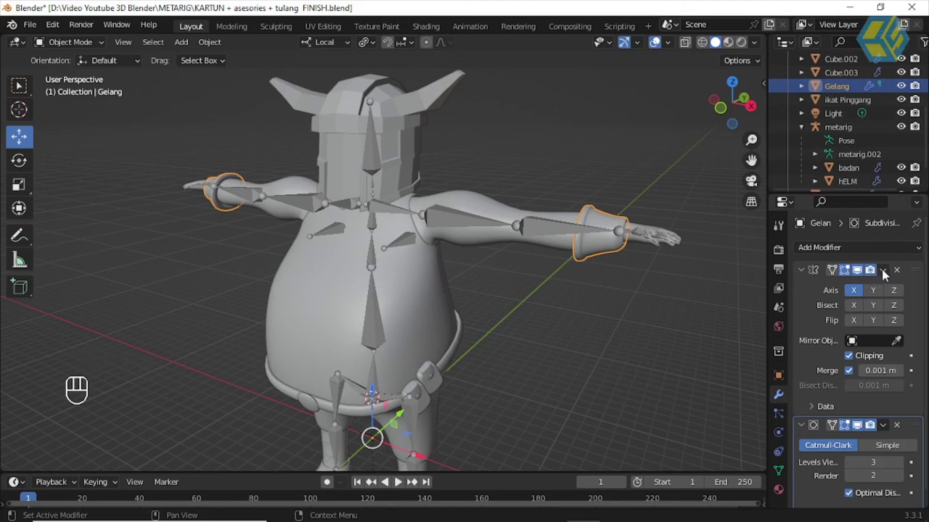
left_click(886, 275)
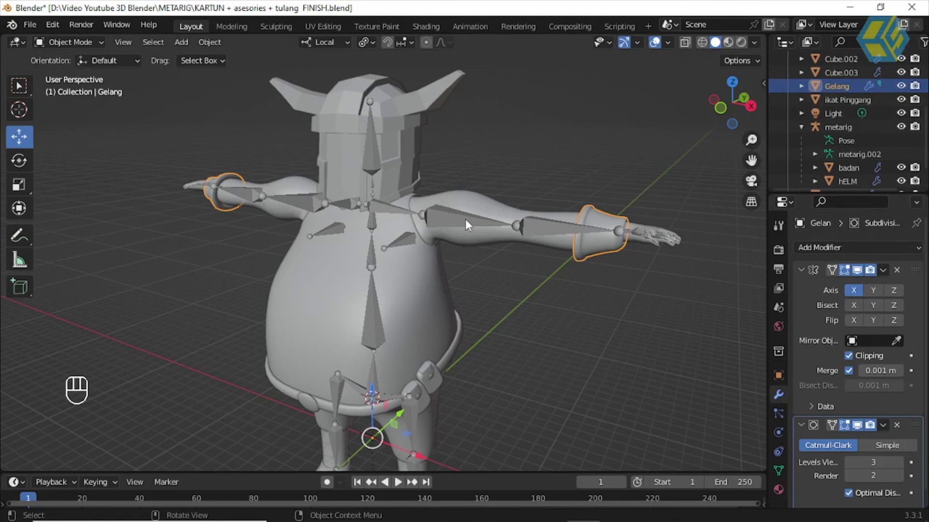
left_click_drag(890, 274, 866, 294)
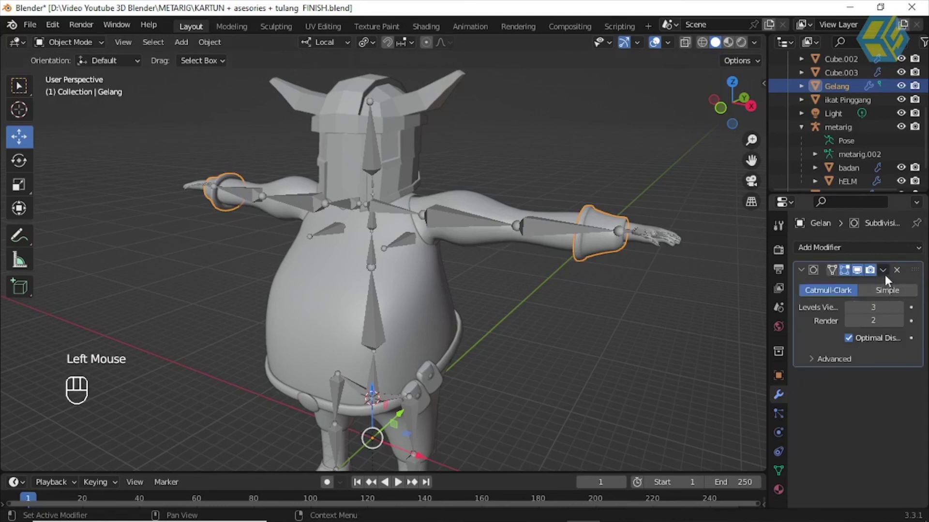
Step: Apply the Gelang Subdivision modifier, leaving no modifiers, and reselect the bracelets
left_click_drag(887, 275, 864, 287)
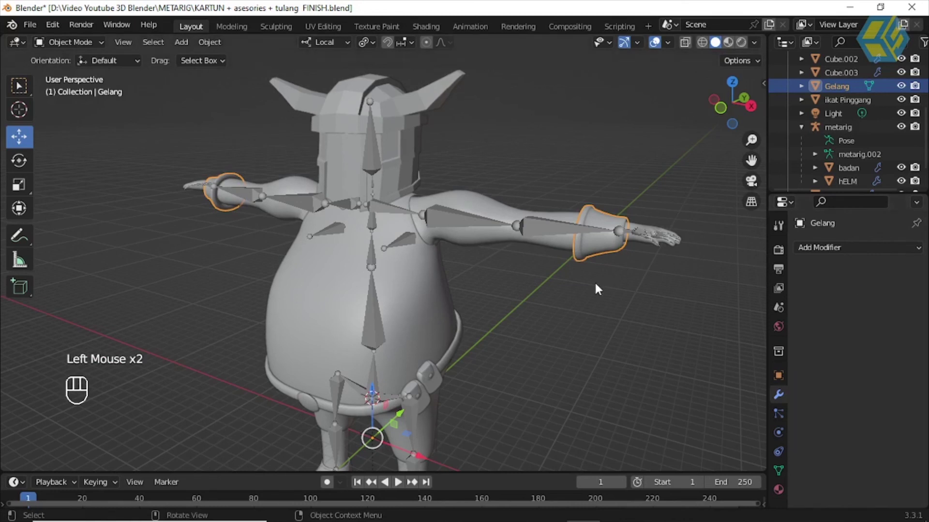
left_click(624, 285)
left_click(603, 224)
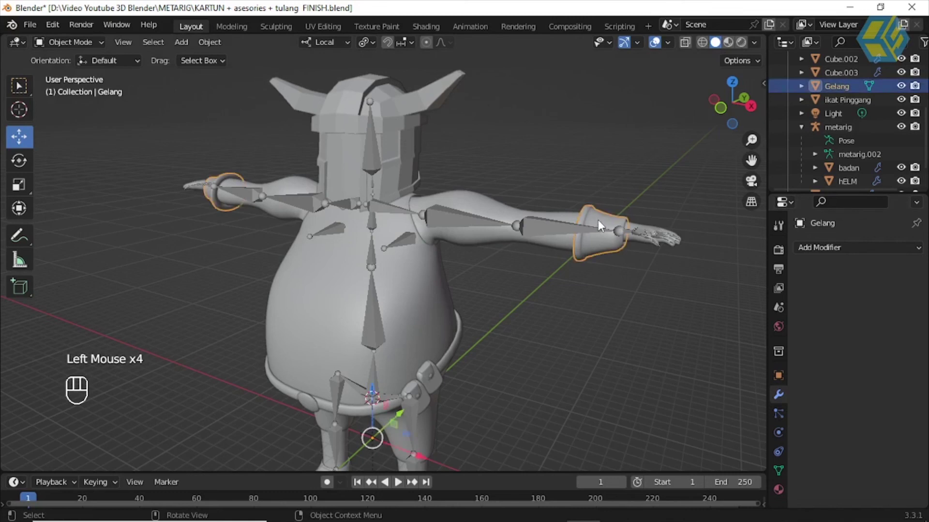
Step: Parent Gelang to the metarig with automatic weights (Ctrl+P)
left_click(448, 221)
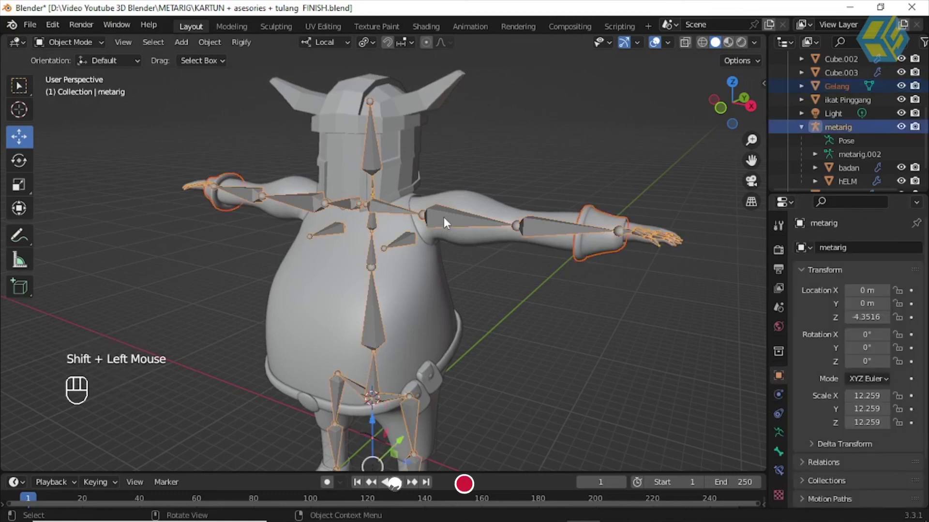
key("ctrl+p")
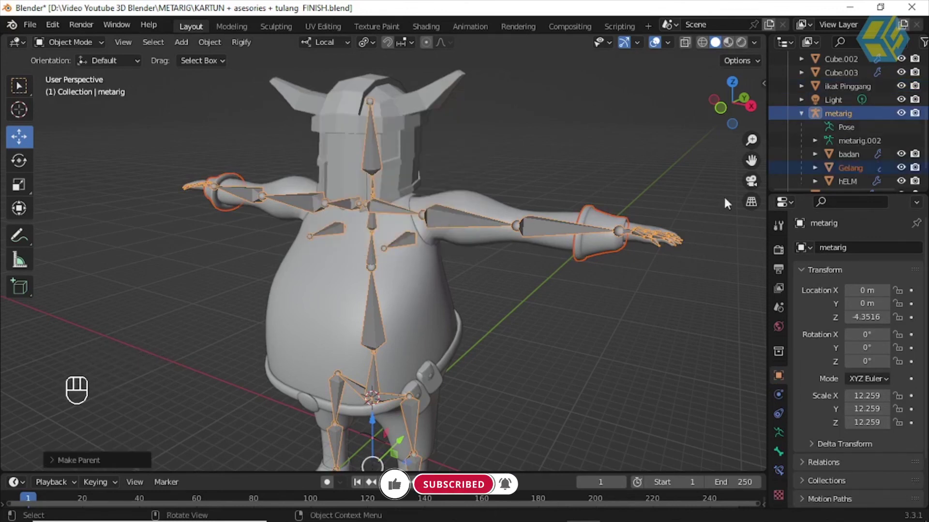
left_click(652, 316)
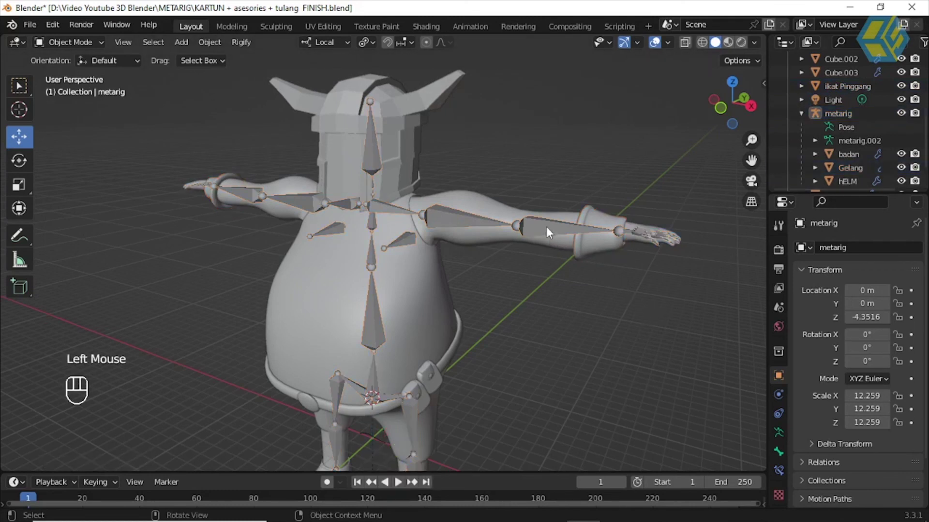
Step: Select the metarig alone and bring up the interaction mode list
left_click(551, 230)
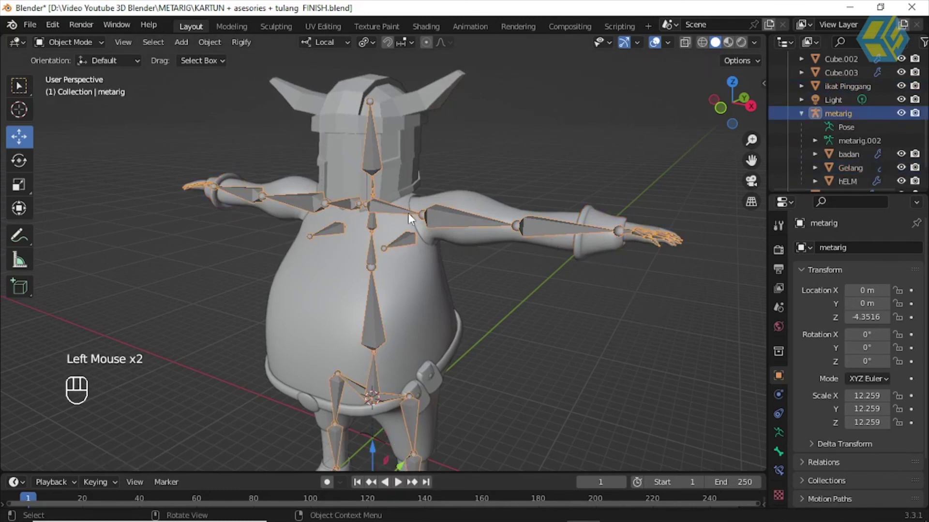
left_click_drag(513, 295, 482, 251)
left_click(464, 222)
Step: In pose mode, bend forearm.L to check the bracelet follows, then cancel the rotation
key("g")
right_click(448, 169)
left_click_drag(74, 45, 530, 256)
left_click_drag(700, 218, 590, 280)
left_click(568, 213)
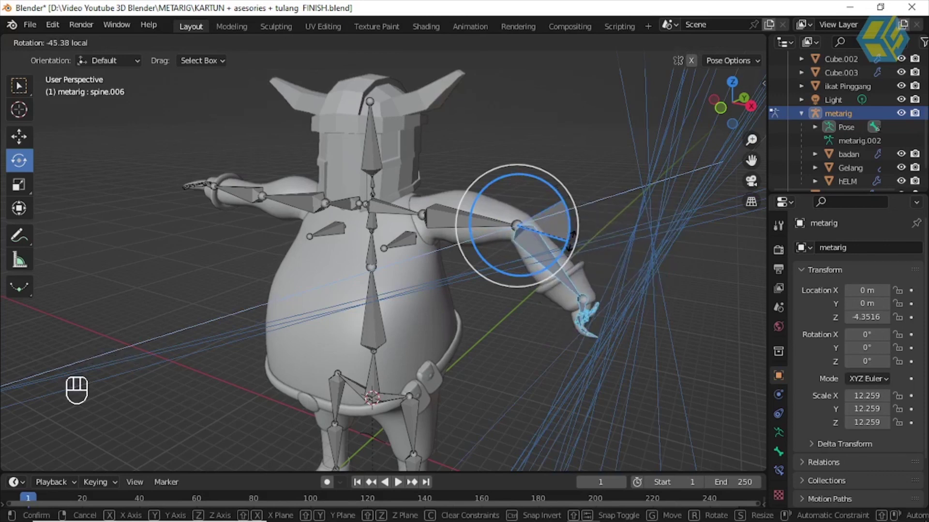
key("ctrl+z")
left_click(568, 324)
Step: From the other side, rotate forearm.R to test its bracelet, then undo to the rest pose
left_click_drag(498, 285, 266, 215)
left_click(209, 193)
left_click(274, 175)
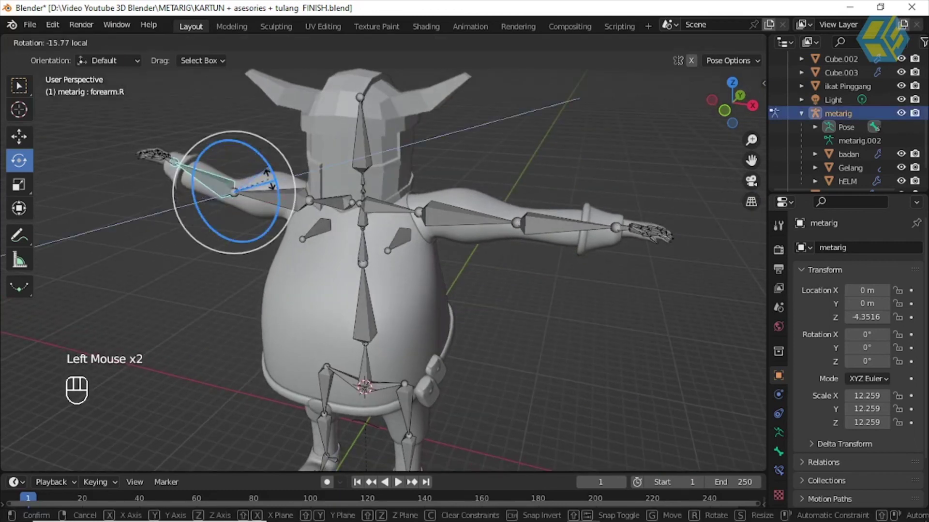
key("ctrl+z")
Step: Face the character from the front again and return the rig to object mode
left_click_drag(447, 245, 438, 250)
scroll("down", 3)
middle_click(430, 290)
scroll("up", 3)
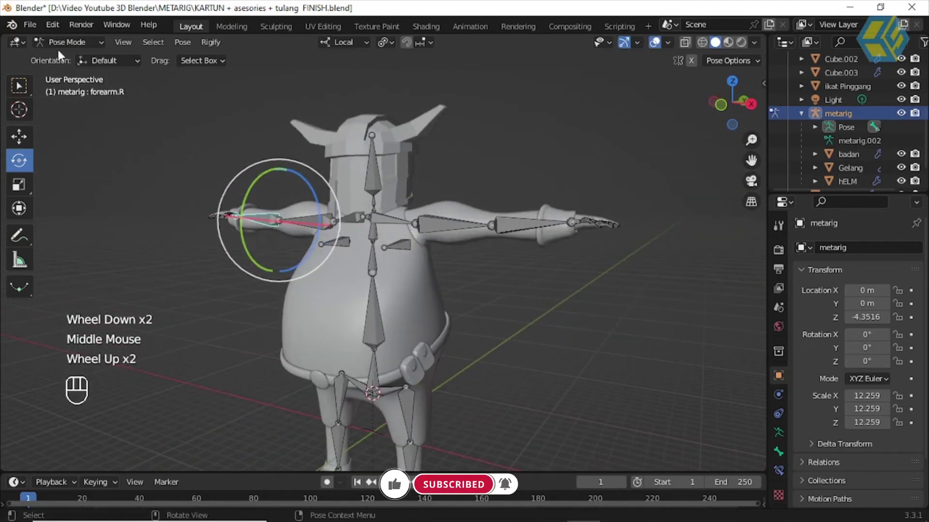
left_click_drag(68, 42, 78, 60)
left_click(415, 284)
Step: Parent the remaining body meshes to the metarig with automatic weights and switch to pose mode
left_click_drag(838, 213, 831, 336)
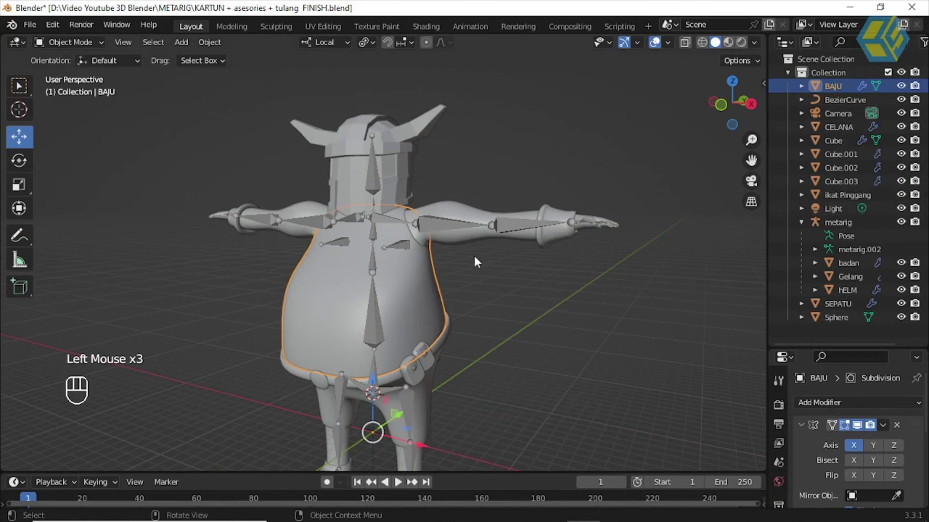
left_click_drag(566, 285, 494, 234)
left_click(461, 233)
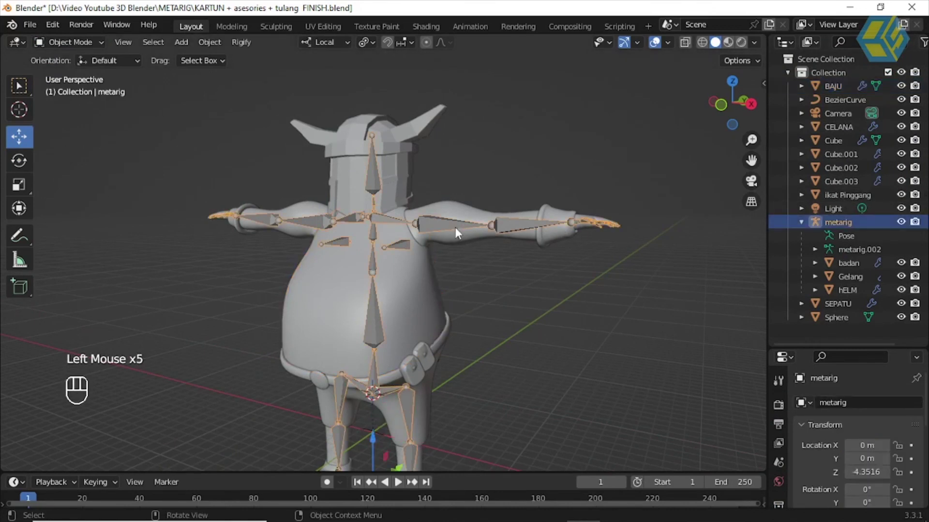
left_click(531, 287)
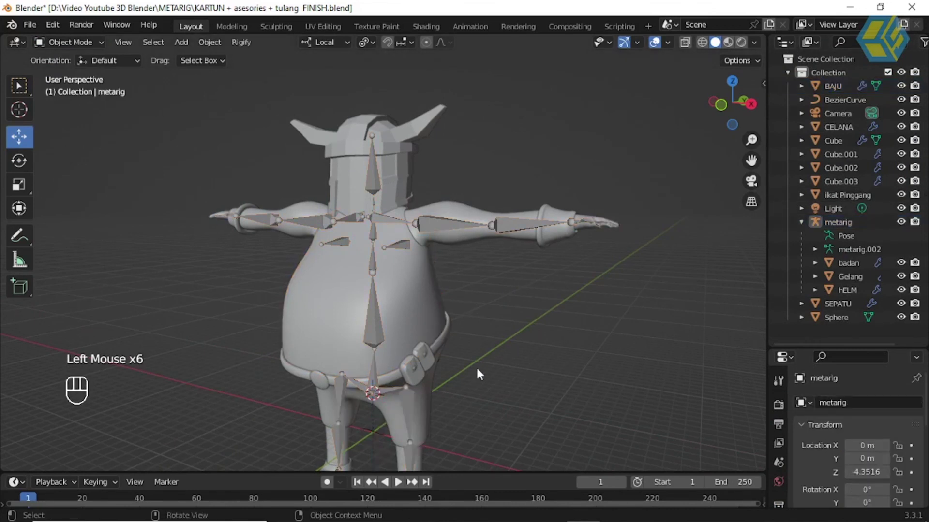
left_click(408, 285)
middle_click(487, 233)
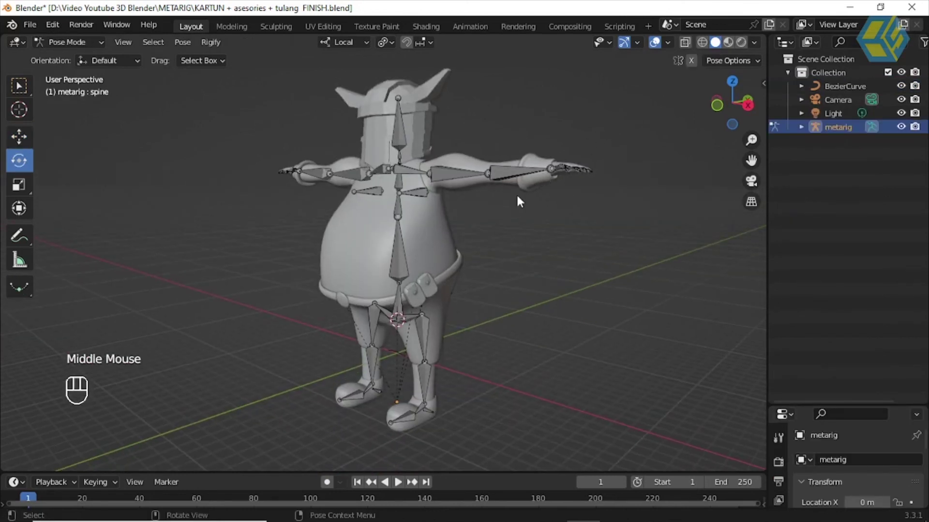